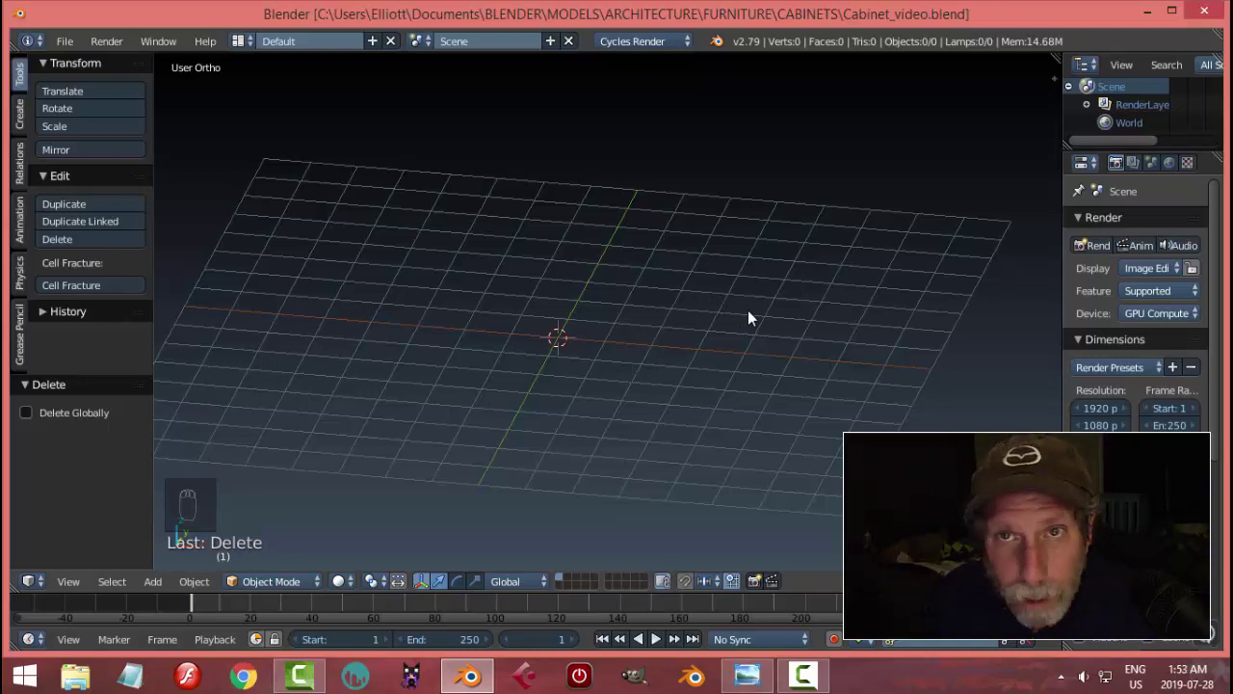
Look straight down on the empty grid, then bring up the cabinet reference picture
{"action": "left_click_drag", "start_coordinate": [777, 343], "coordinate": [695, 361]}
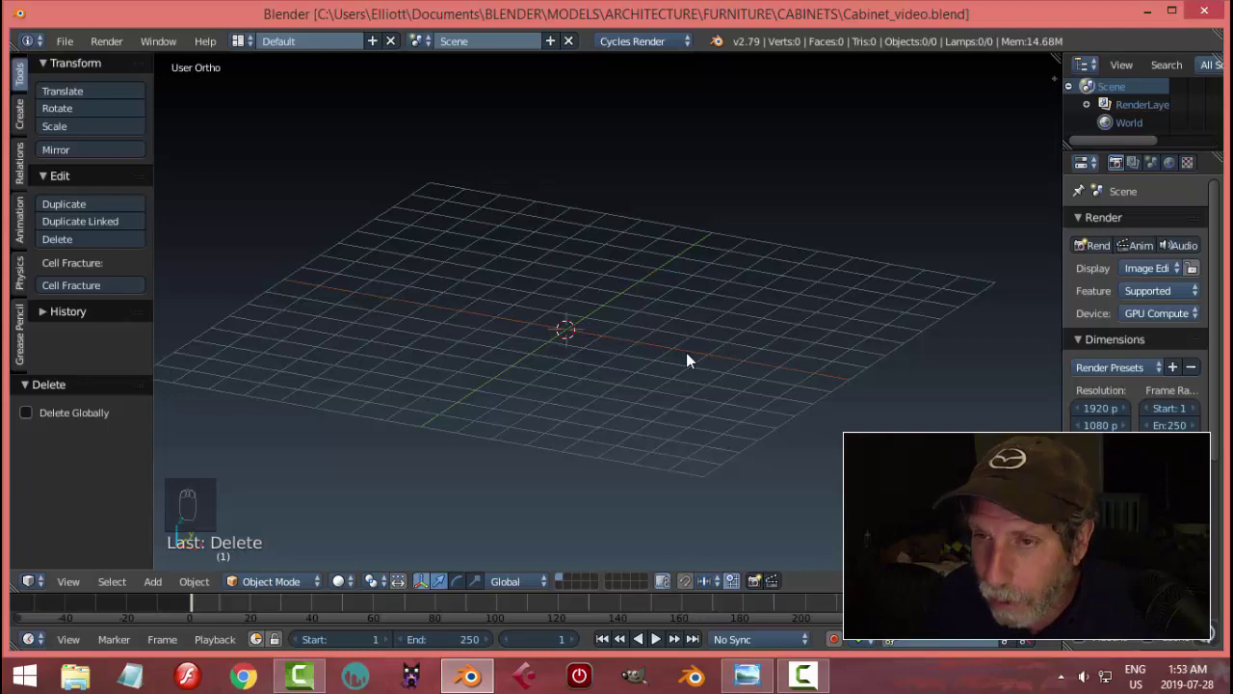
{"action": "left_click_drag", "start_coordinate": [694, 362], "coordinate": [711, 348]}
{"action": "left_click_drag", "start_coordinate": [712, 369], "coordinate": [707, 359]}
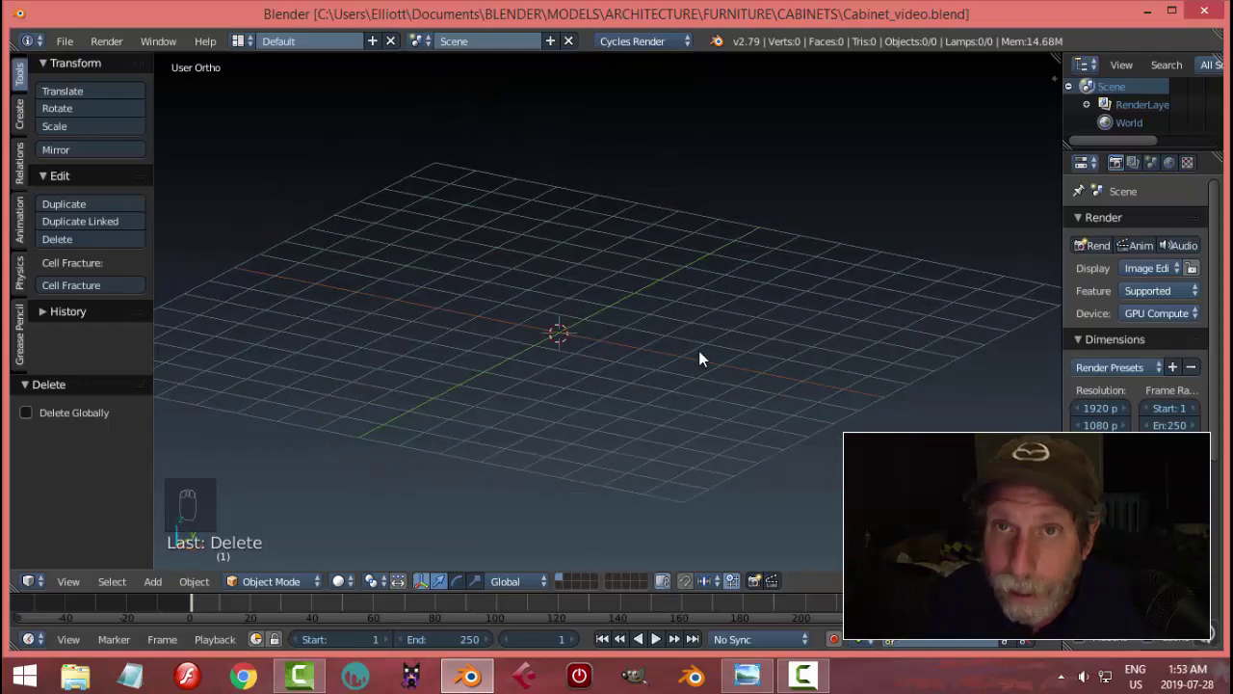
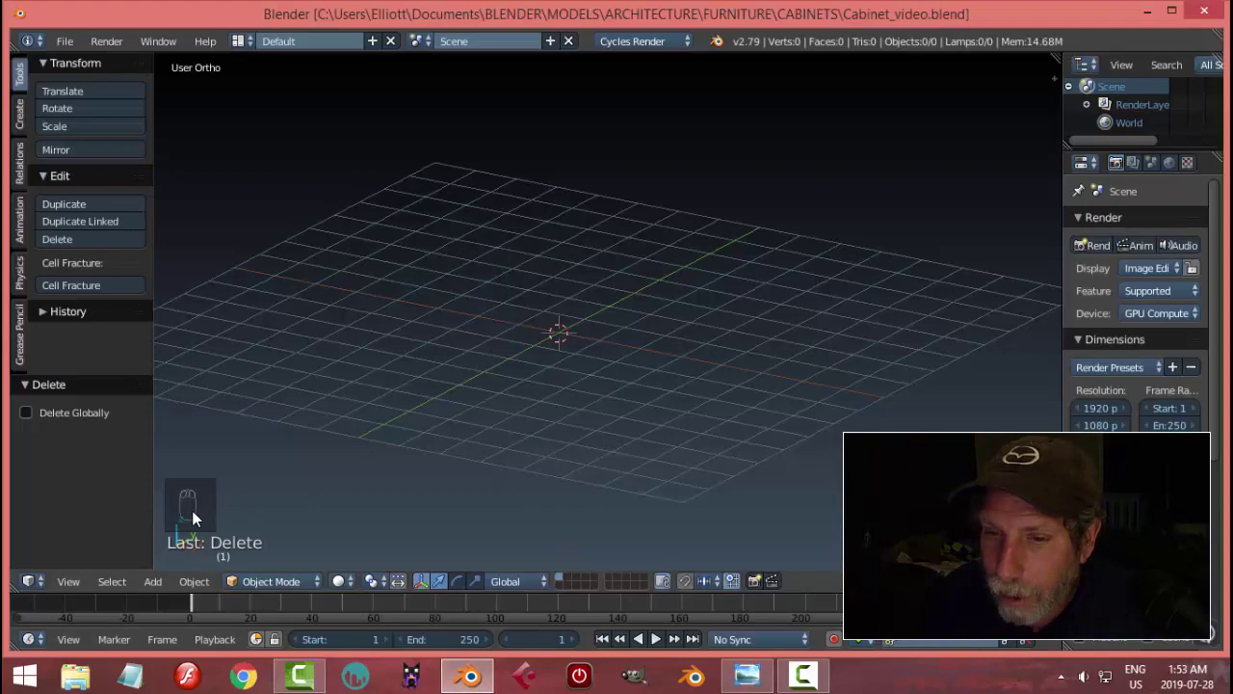
{"action": "left_click_drag", "start_coordinate": [604, 409], "coordinate": [667, 273]}
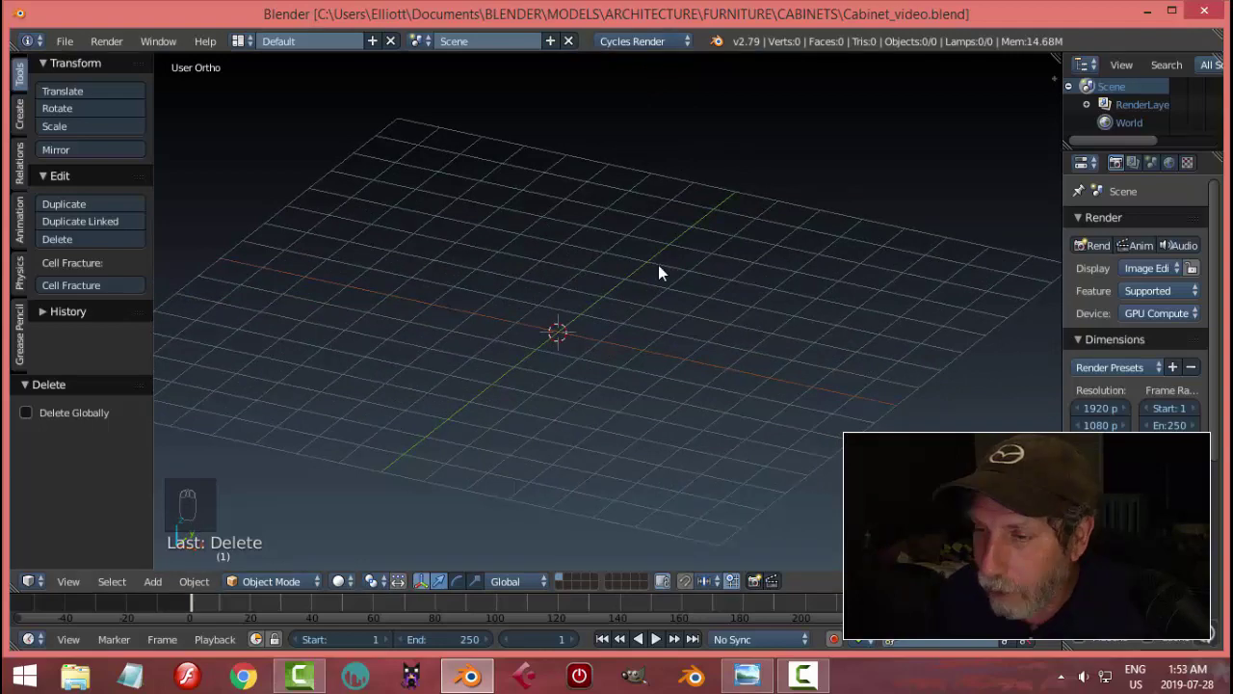
{"action": "key", "text": "KP_7"}
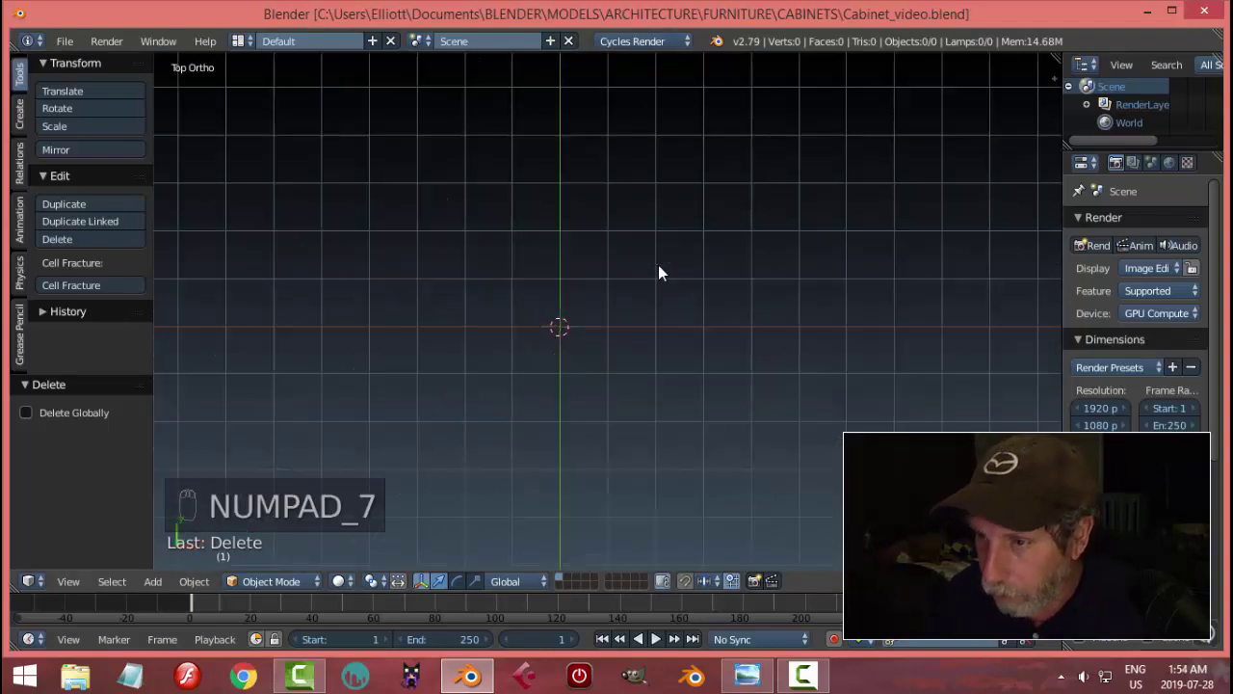
{"action": "key", "text": "shift+a"}
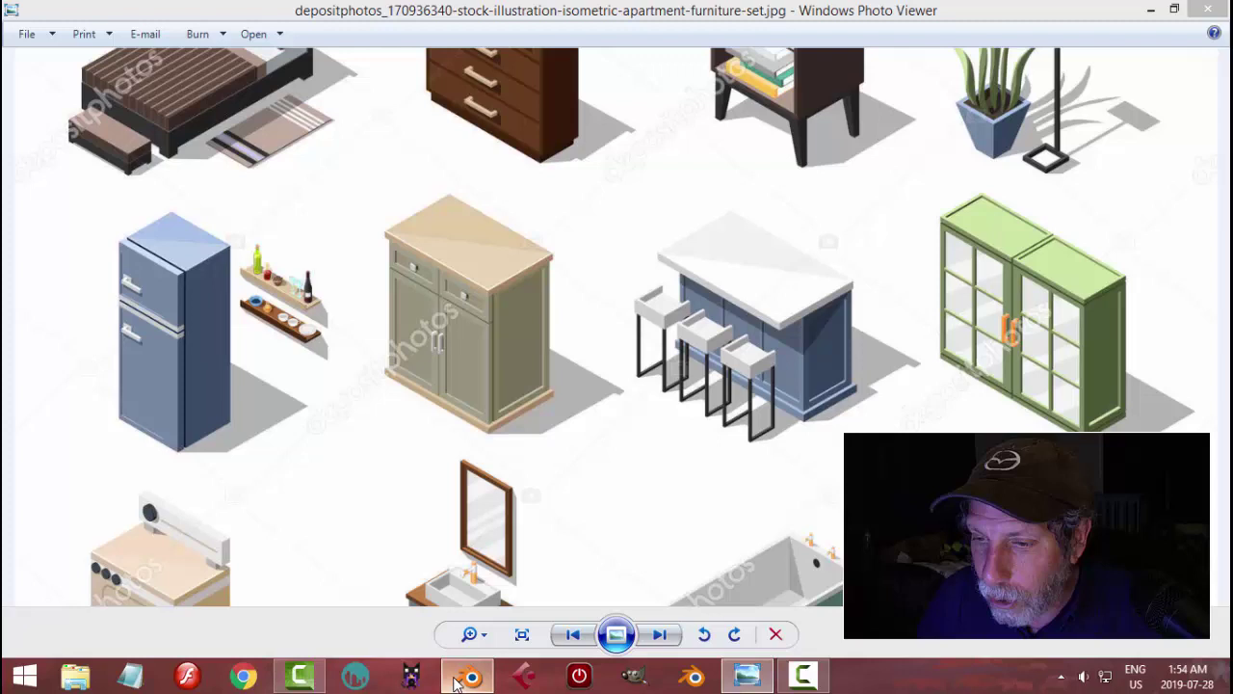
Extrude the flat plane upward along Z into a tall box for the cabinet body
{"action": "key", "text": "Tab"}
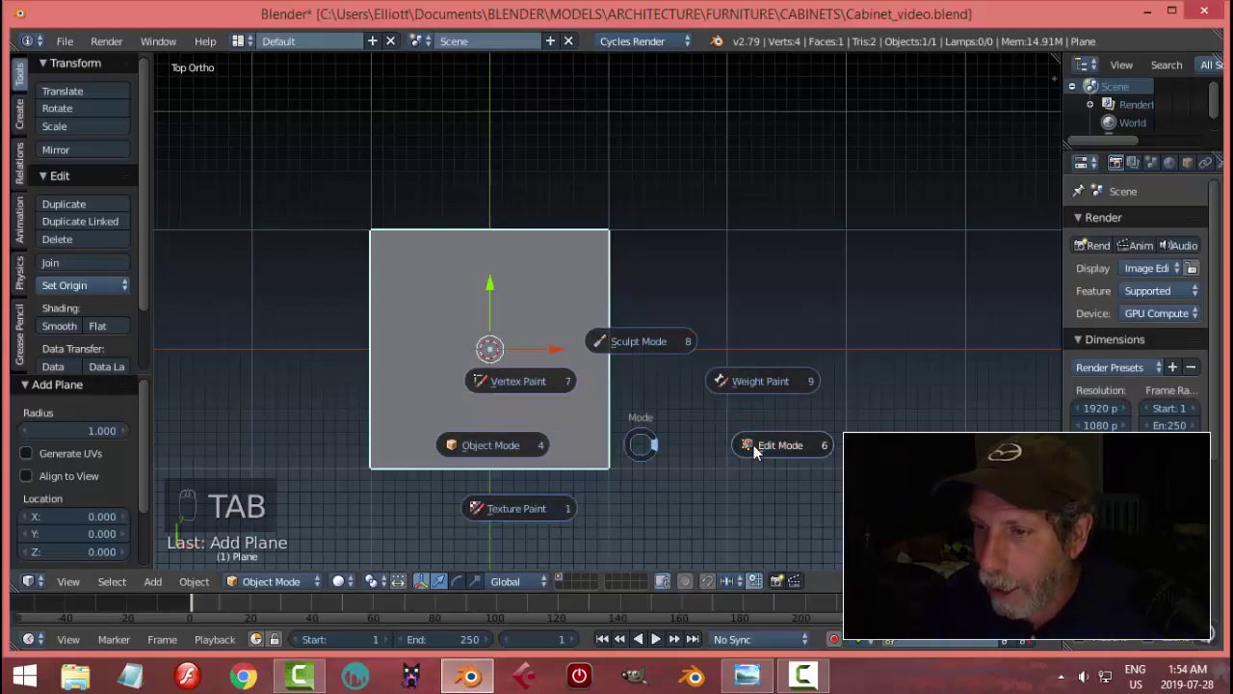
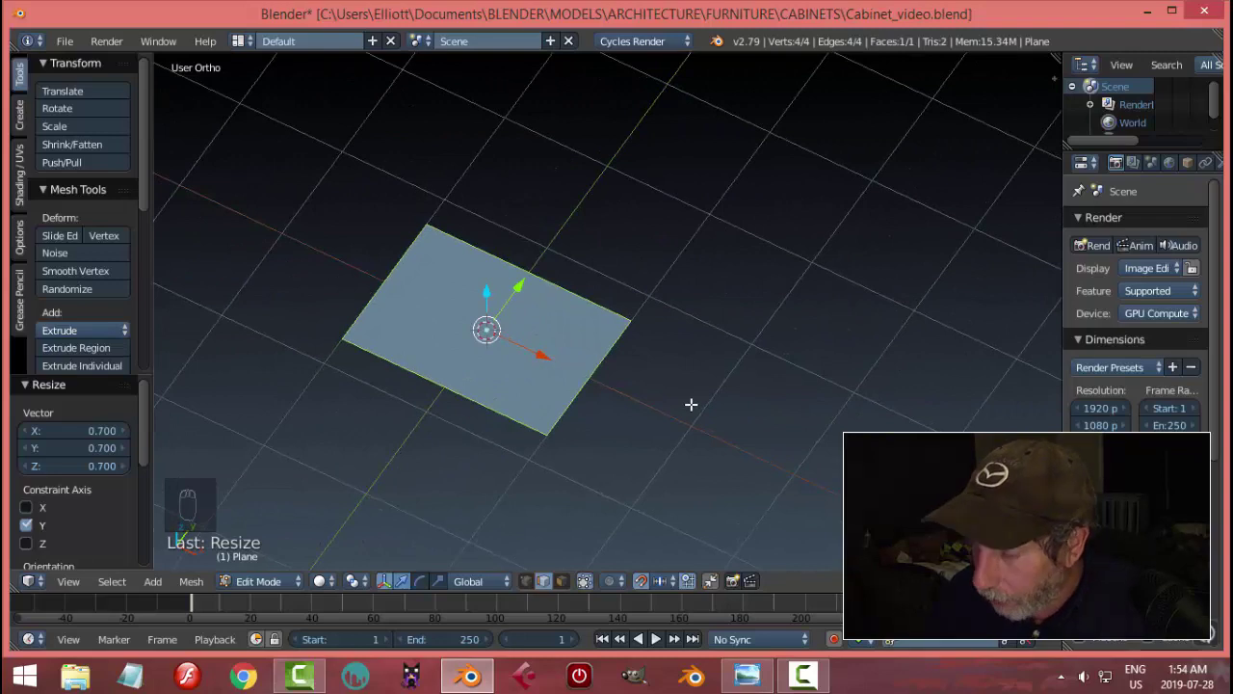
{"action": "key", "text": "KP_3"}
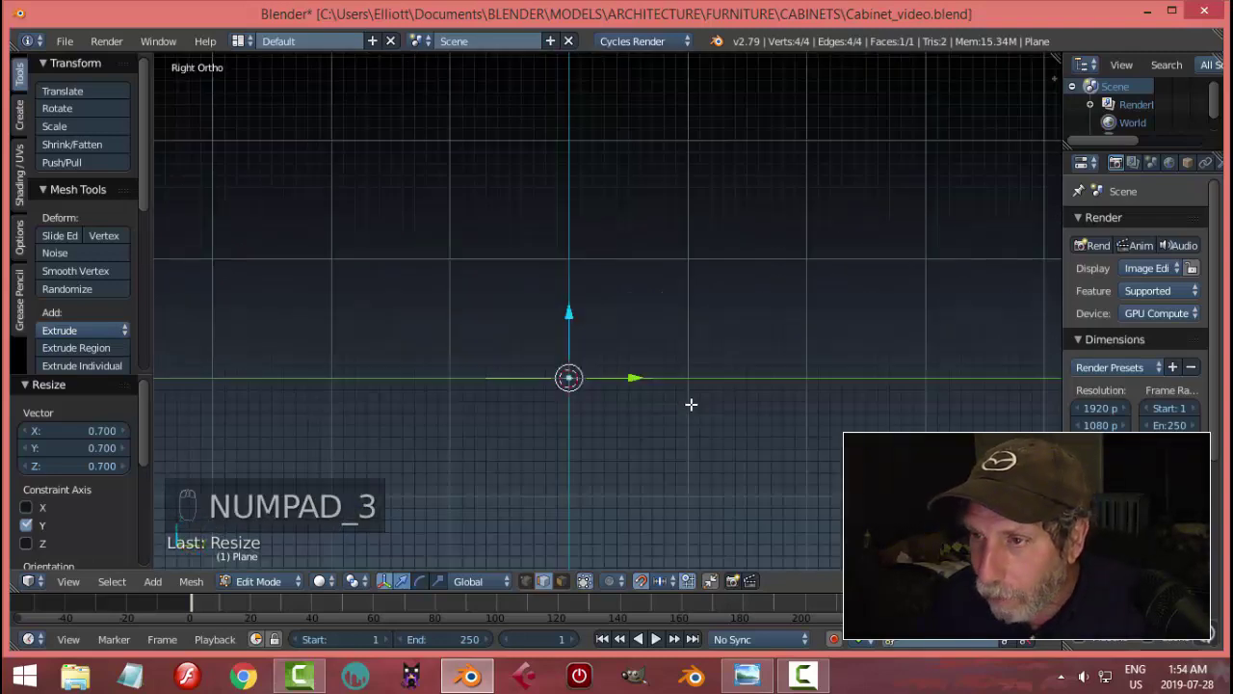
{"action": "key", "text": "e"}
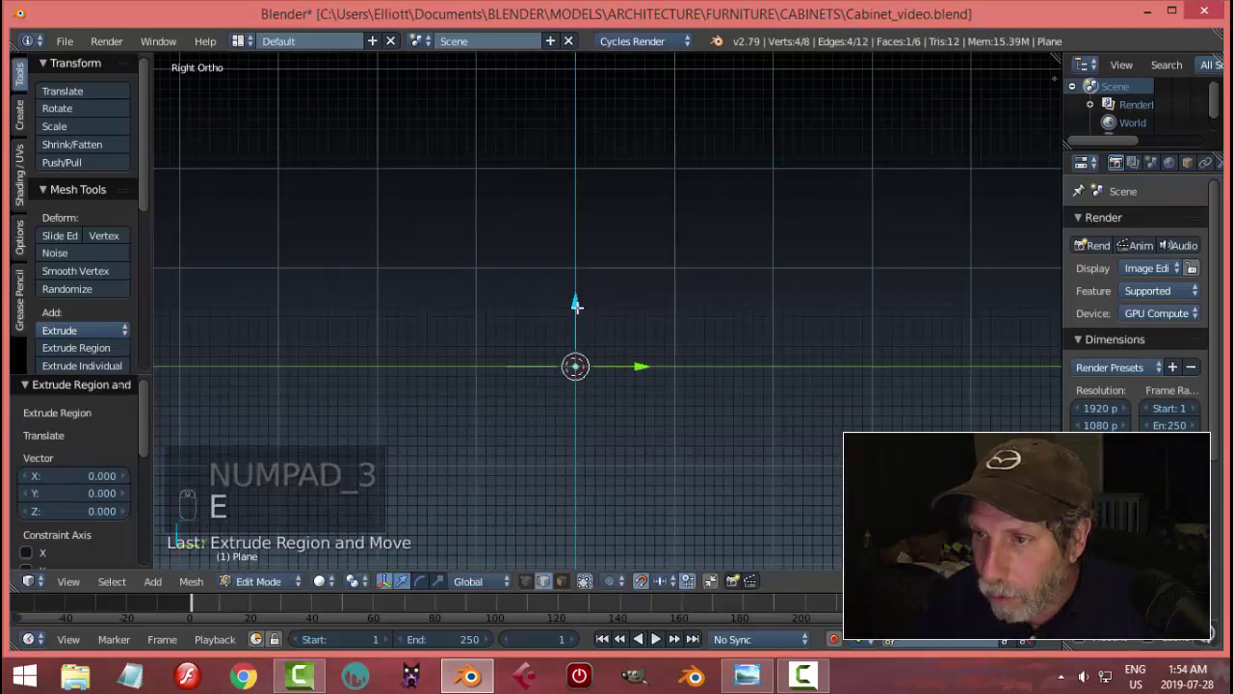
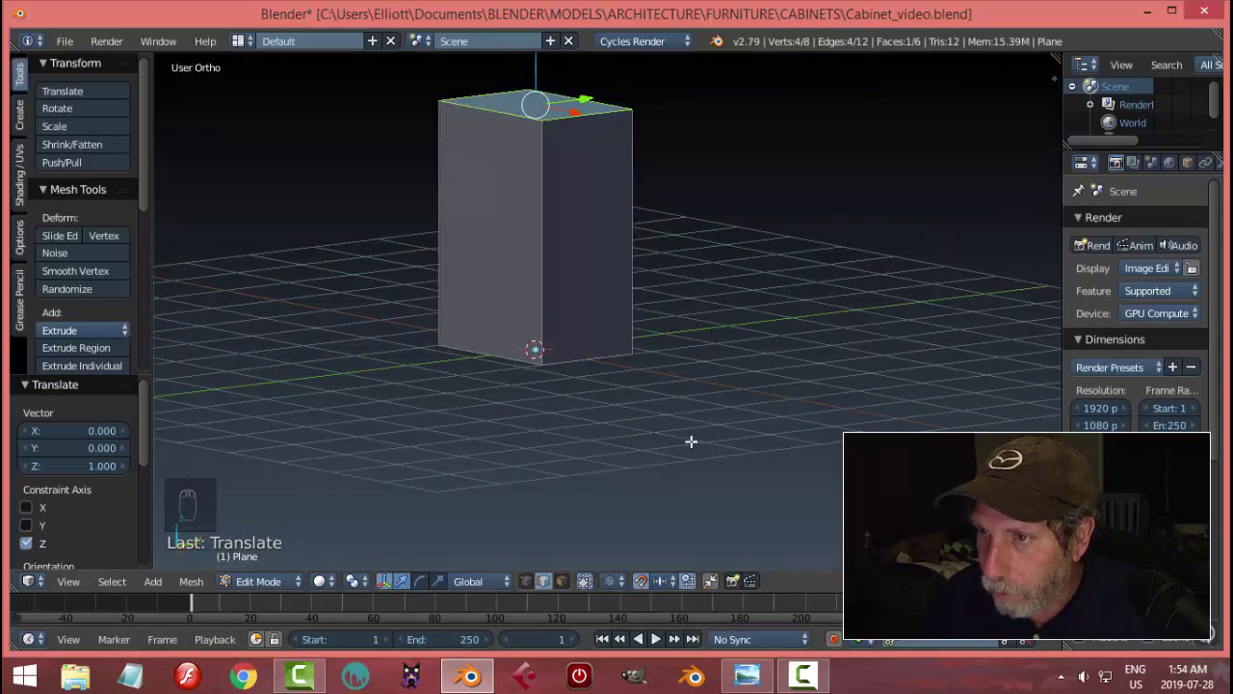
{"action": "key", "text": "KP_3"}
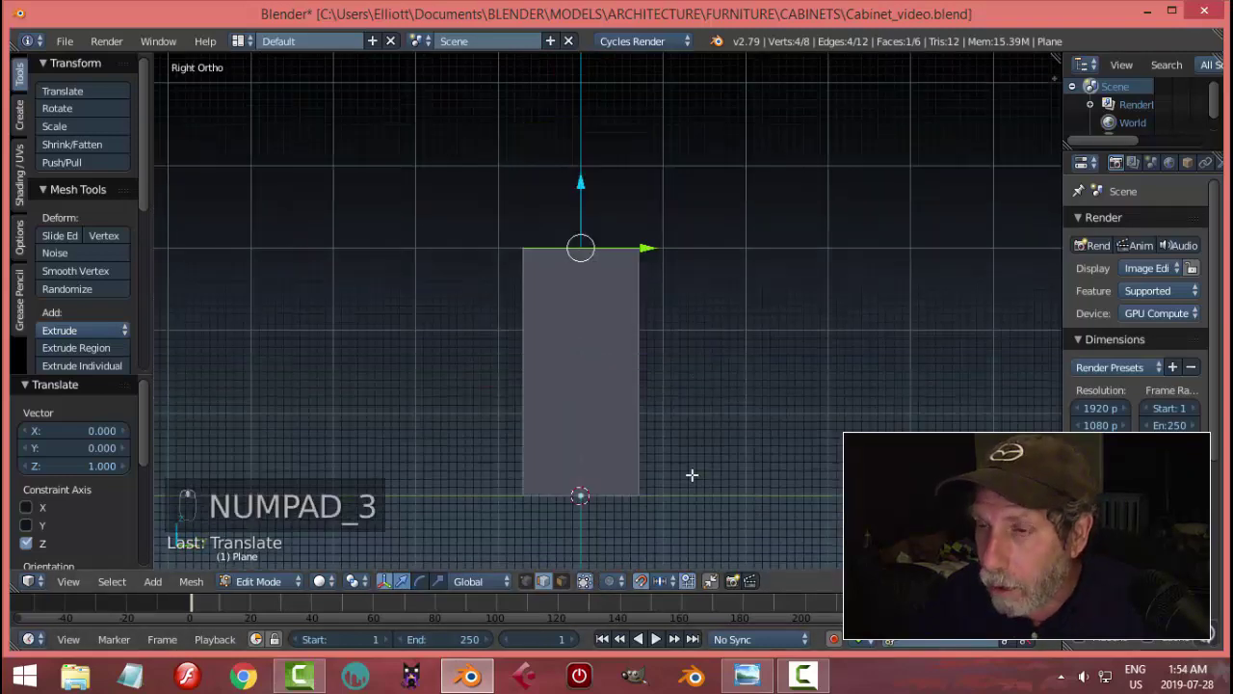
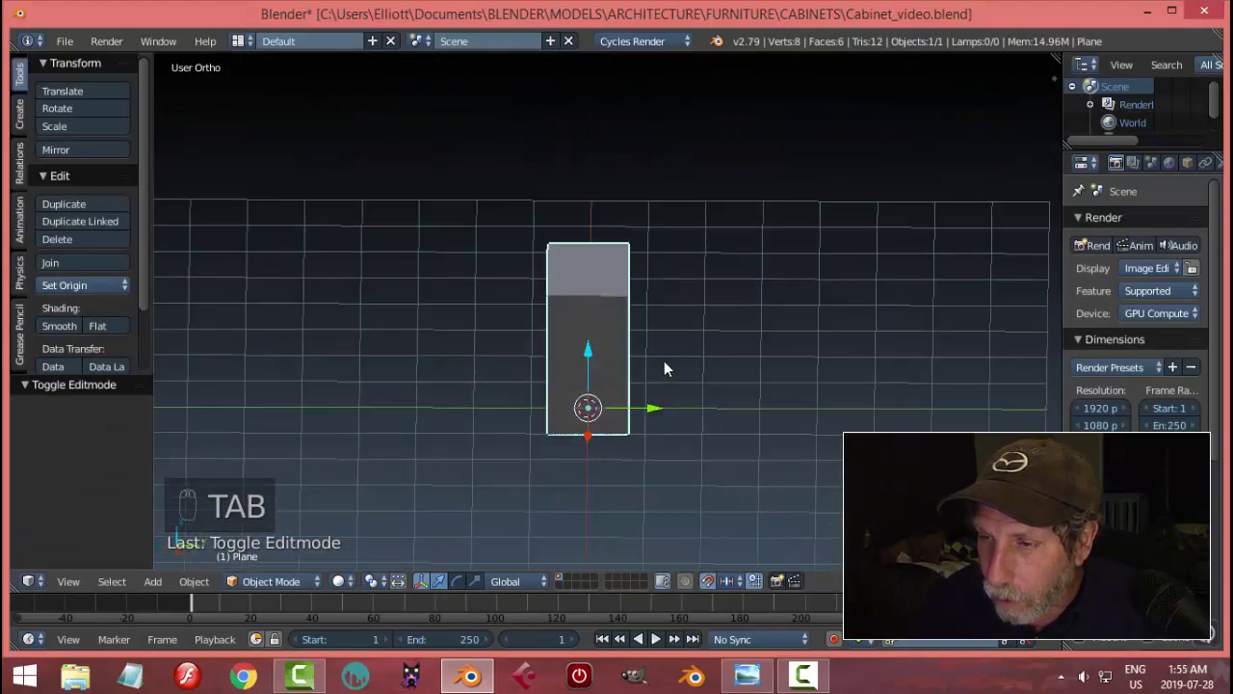
Orbit around the box and enter face editing to split off a side panel
{"action": "left_click_drag", "start_coordinate": [664, 366], "coordinate": [747, 653]}
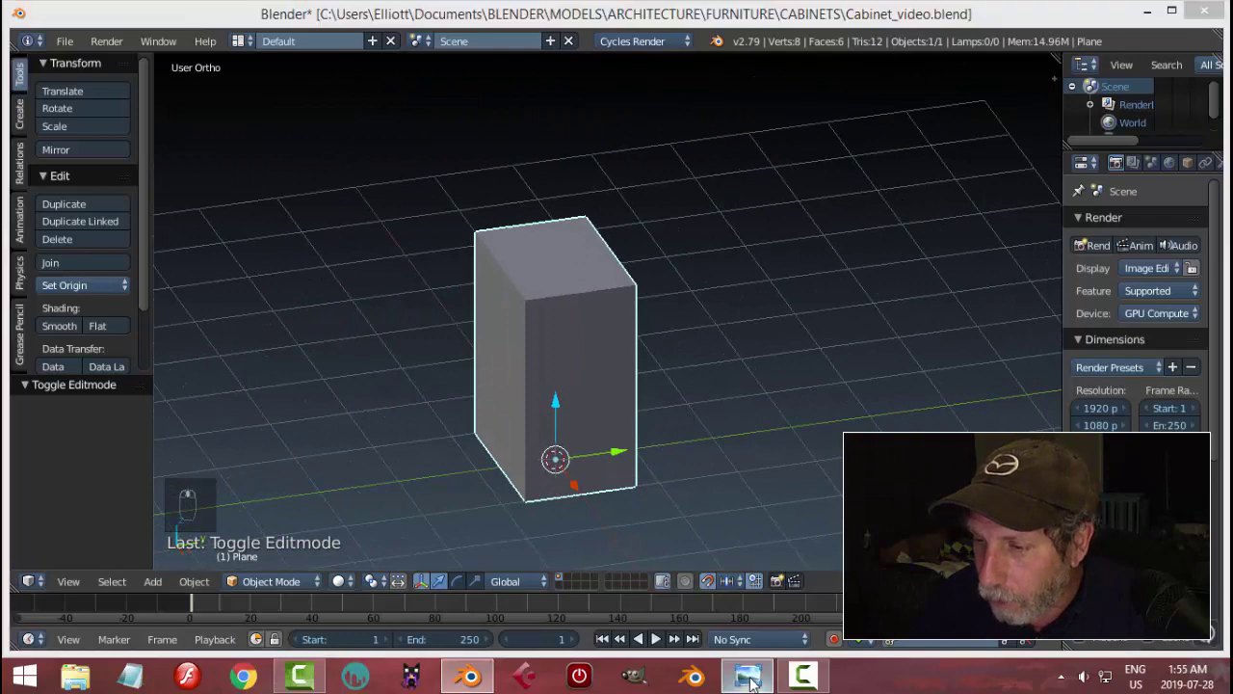
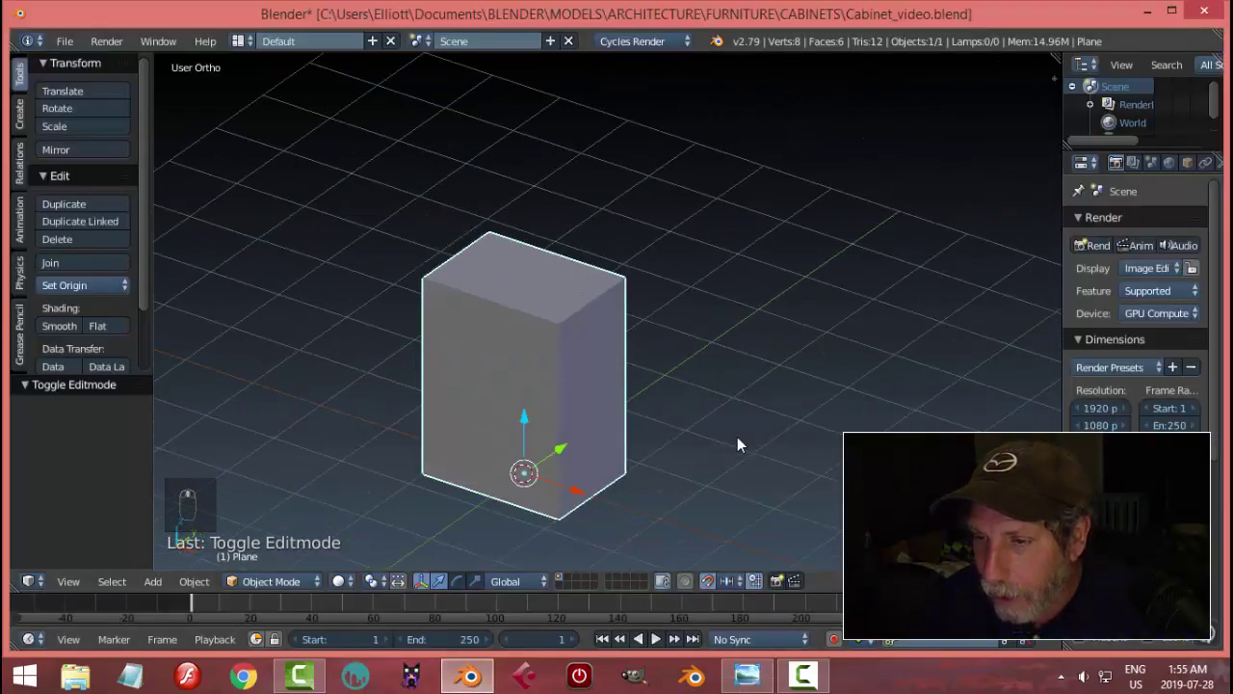
{"action": "key", "text": "Tab"}
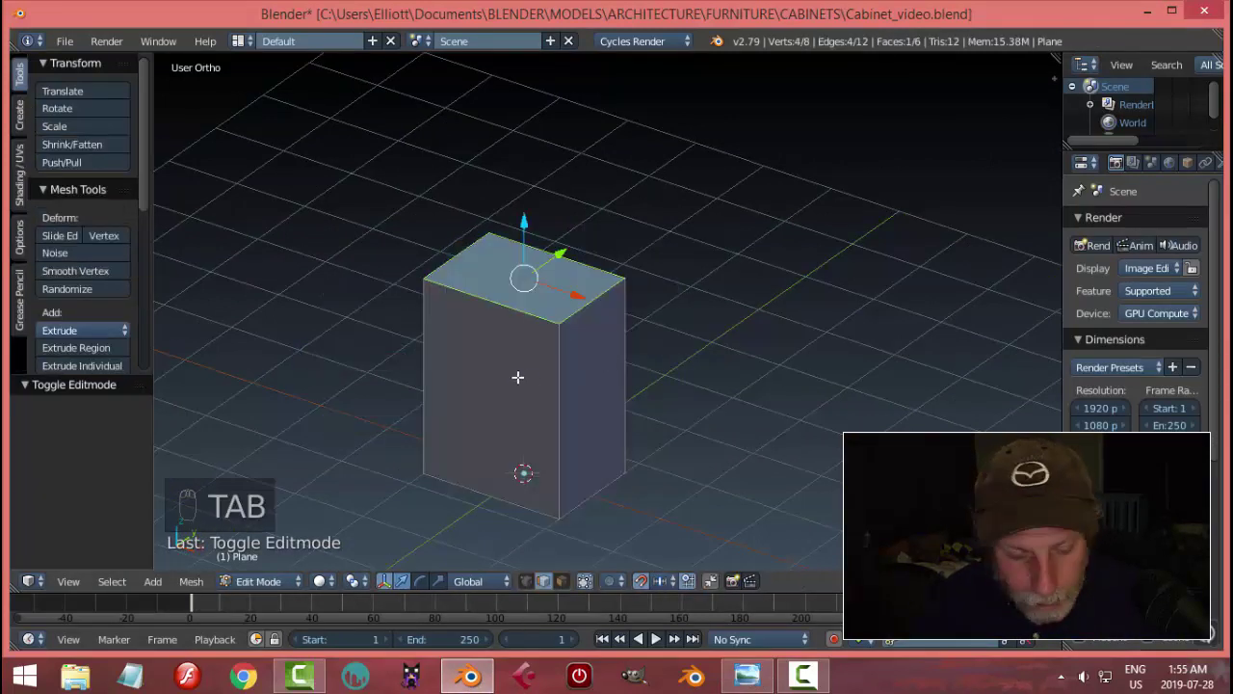
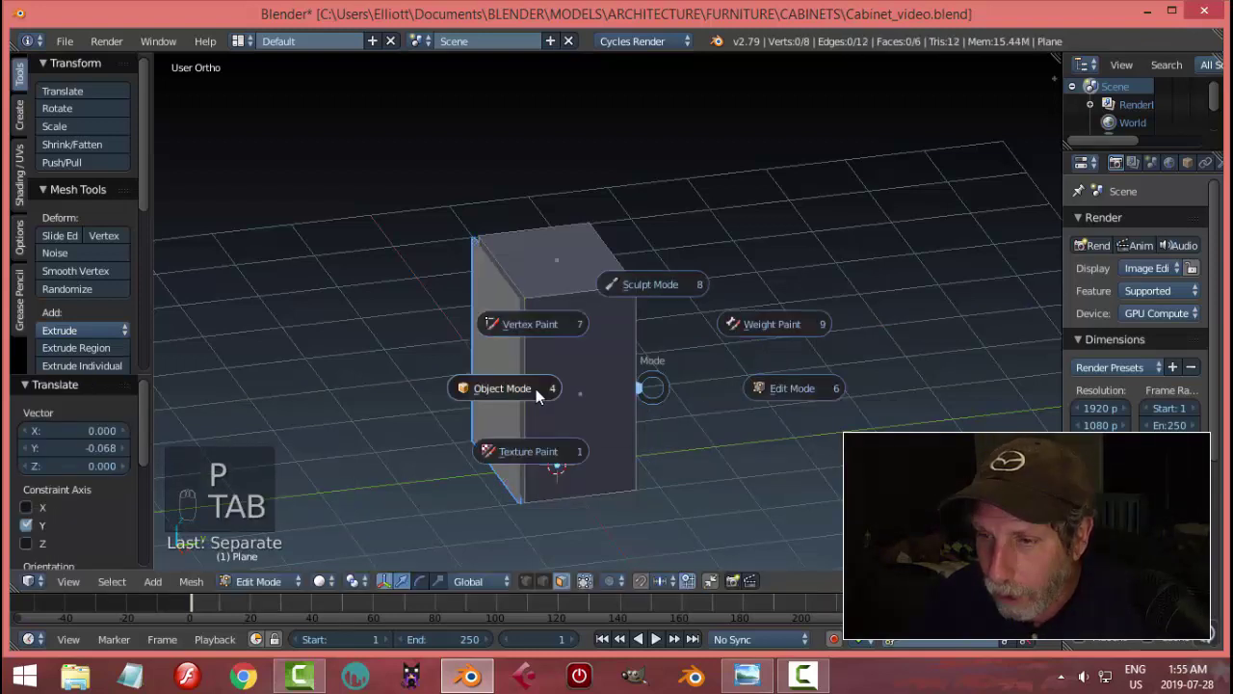
Select the separated front panel and all its geometry, viewed from the front
{"action": "right_click", "coordinate": [502, 336]}
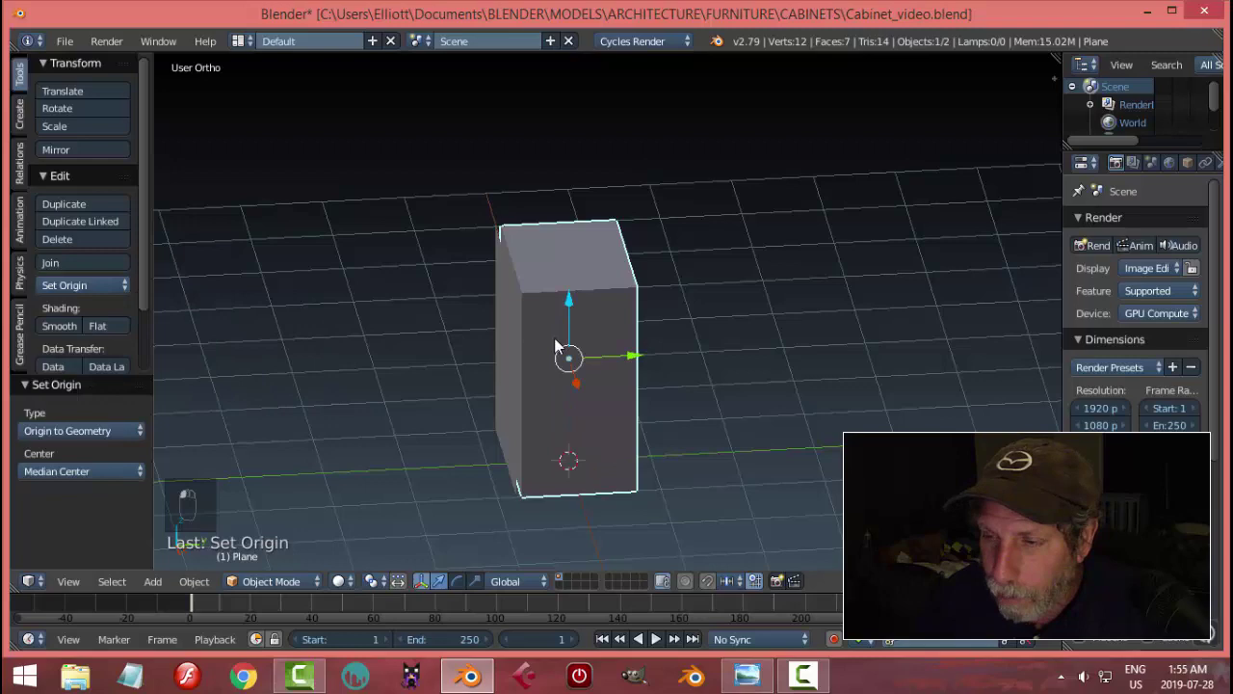
{"action": "middle_click", "coordinate": [616, 352]}
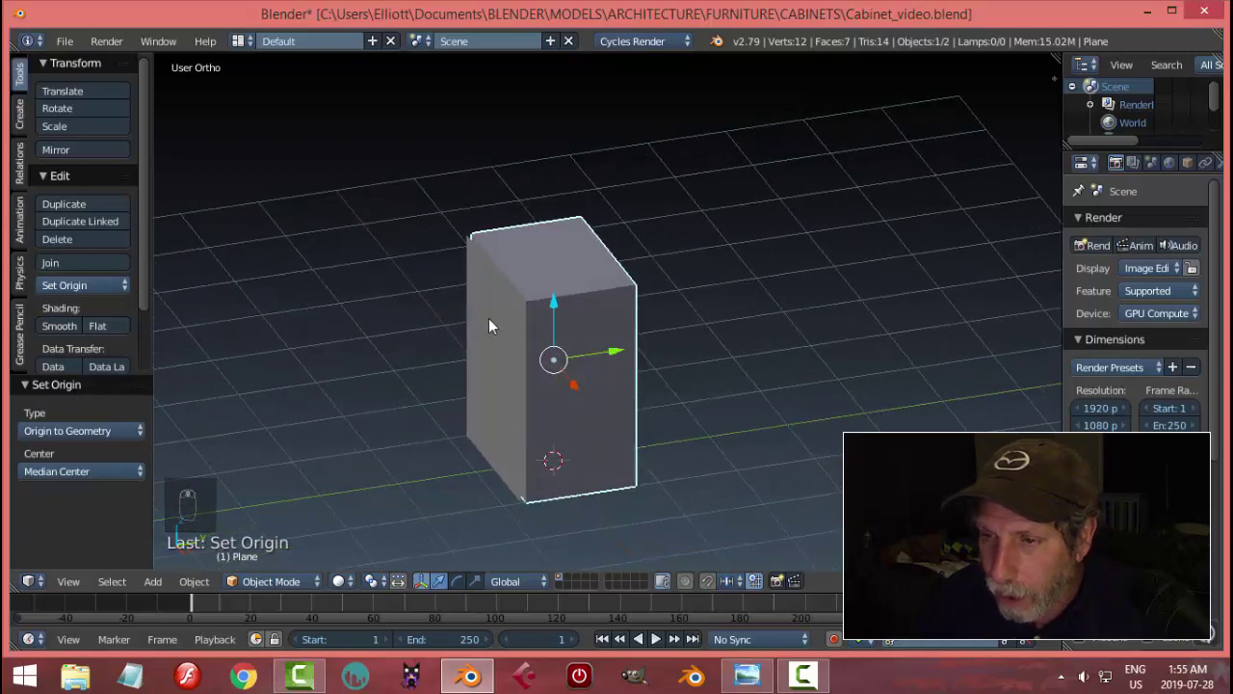
{"action": "left_click_drag", "start_coordinate": [72, 293], "coordinate": [456, 342]}
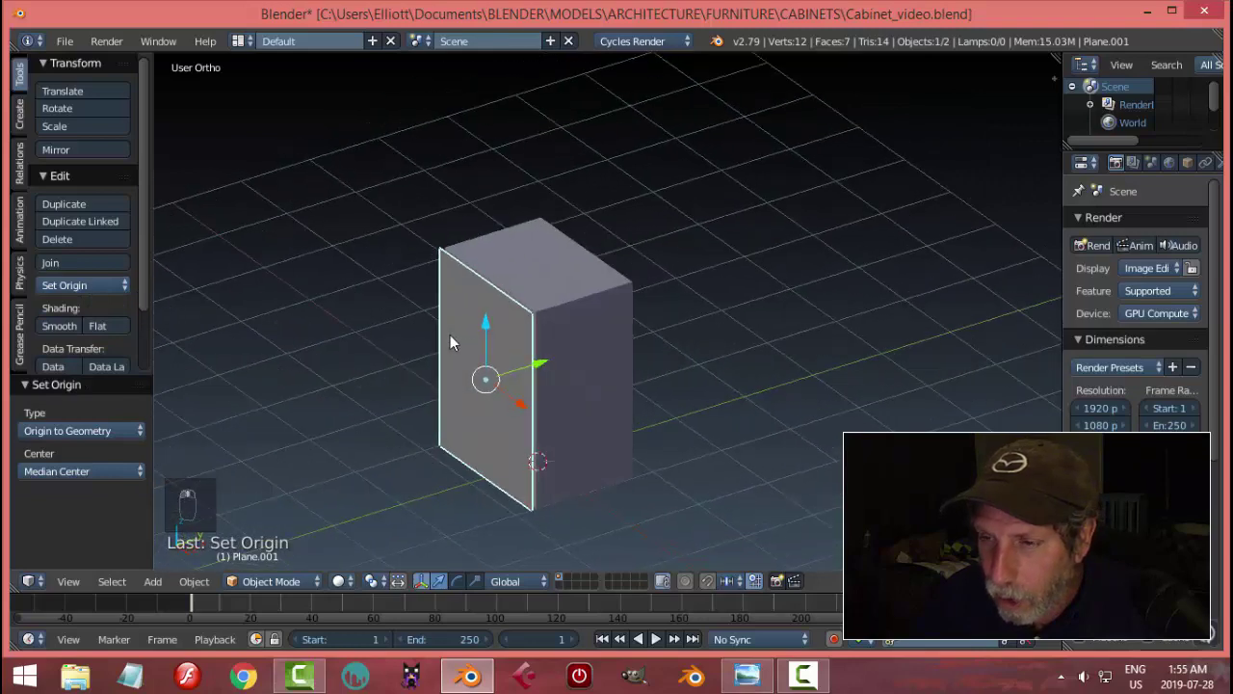
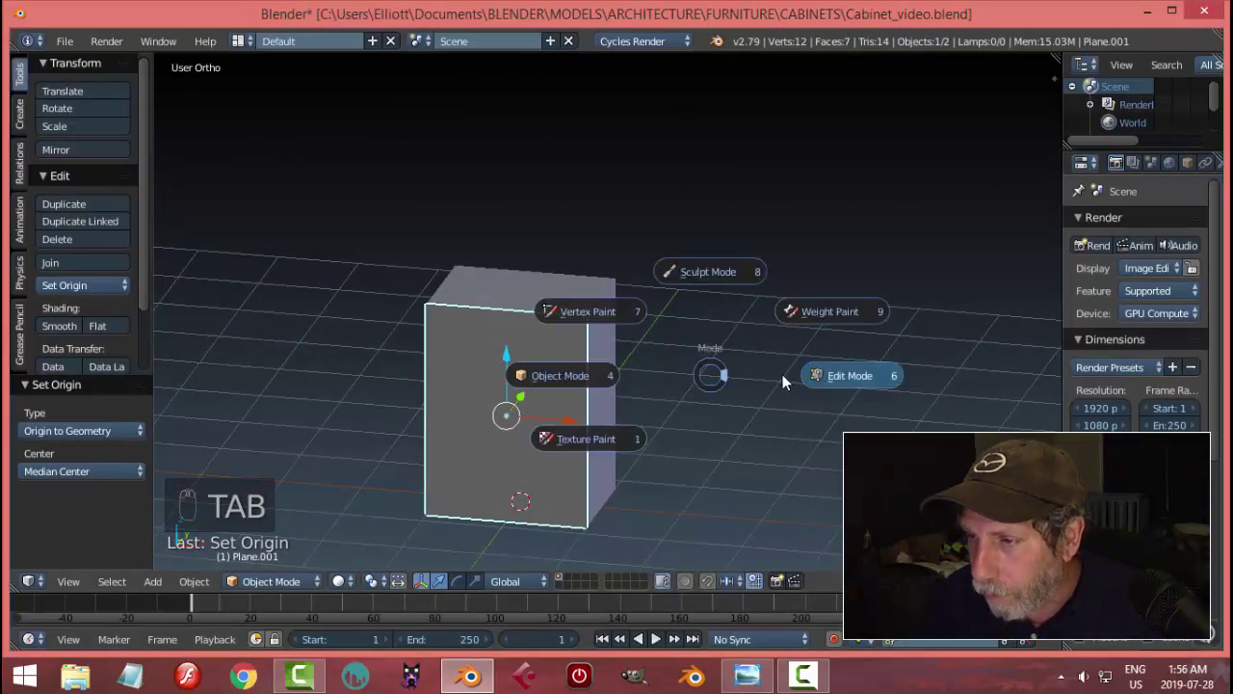
{"action": "key", "text": "KP_1"}
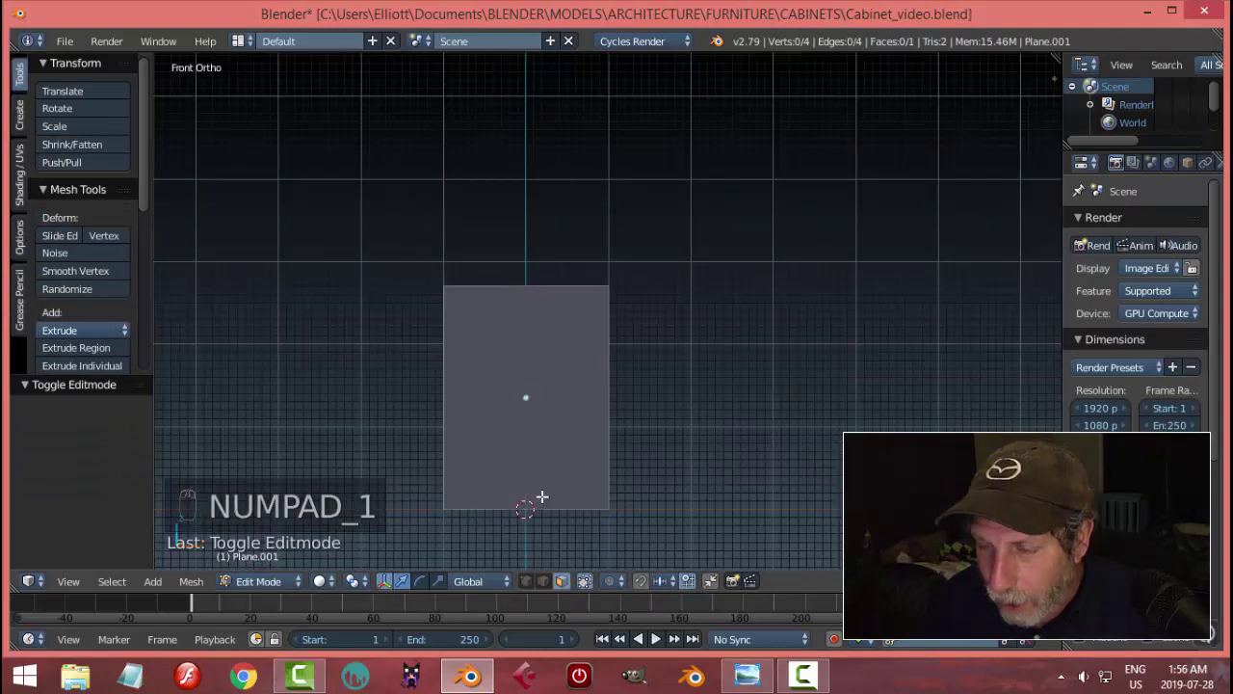
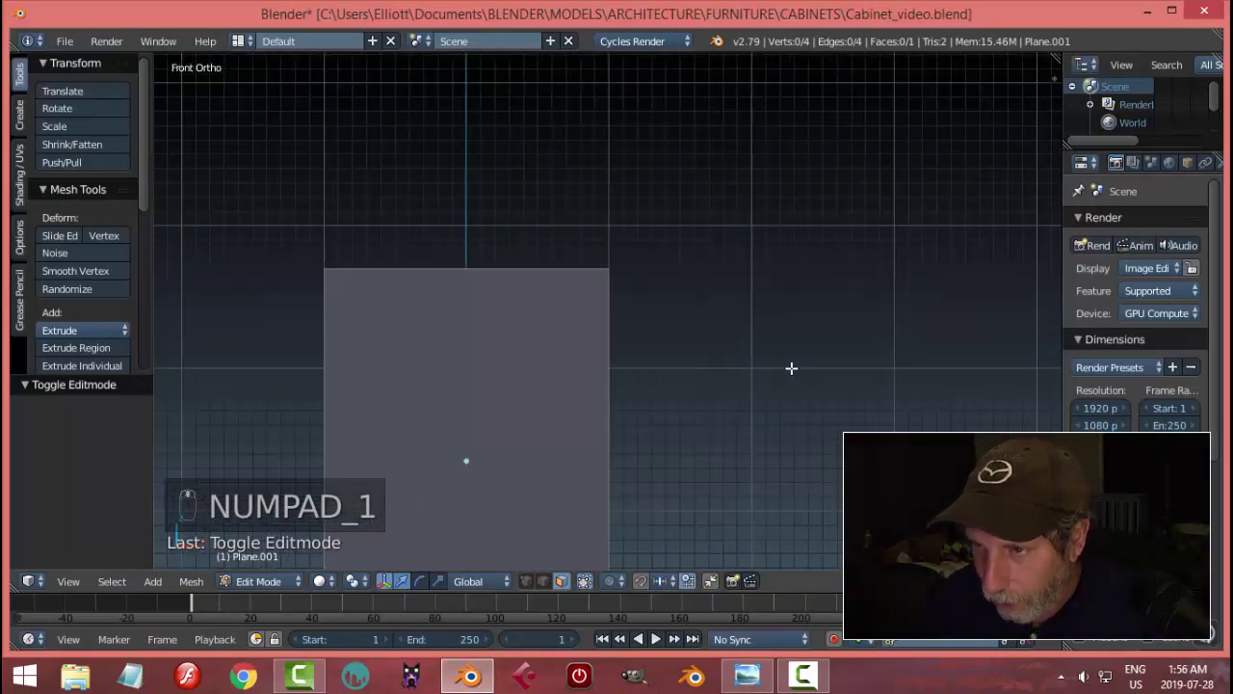
{"action": "key", "text": "a"}
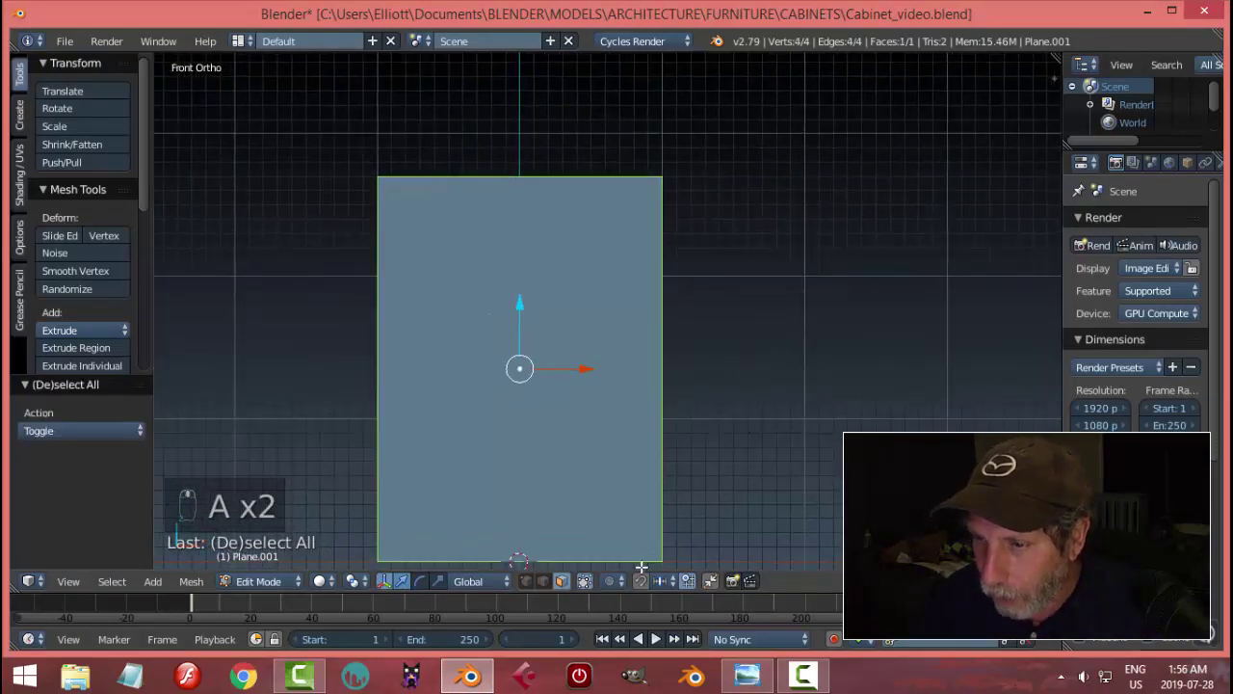
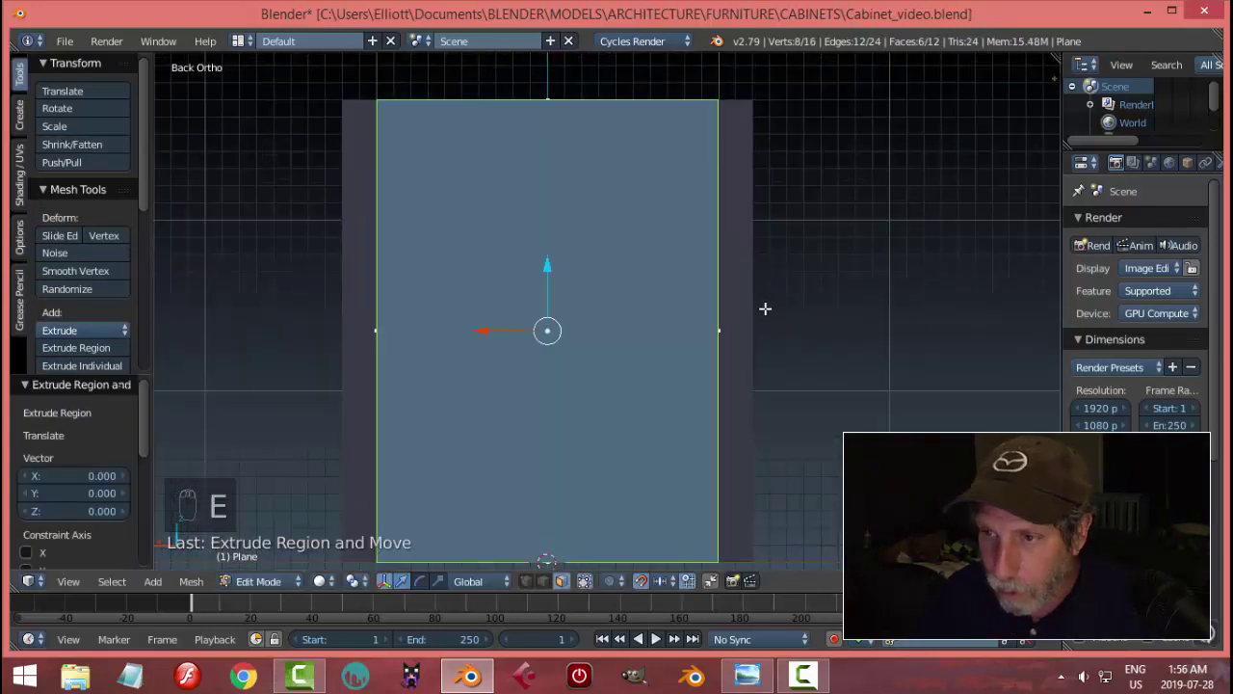
Scale the cabinet body wider on X so it matches the front panel
{"action": "key", "text": "ctrl+z"}
{"action": "key", "text": "s"}
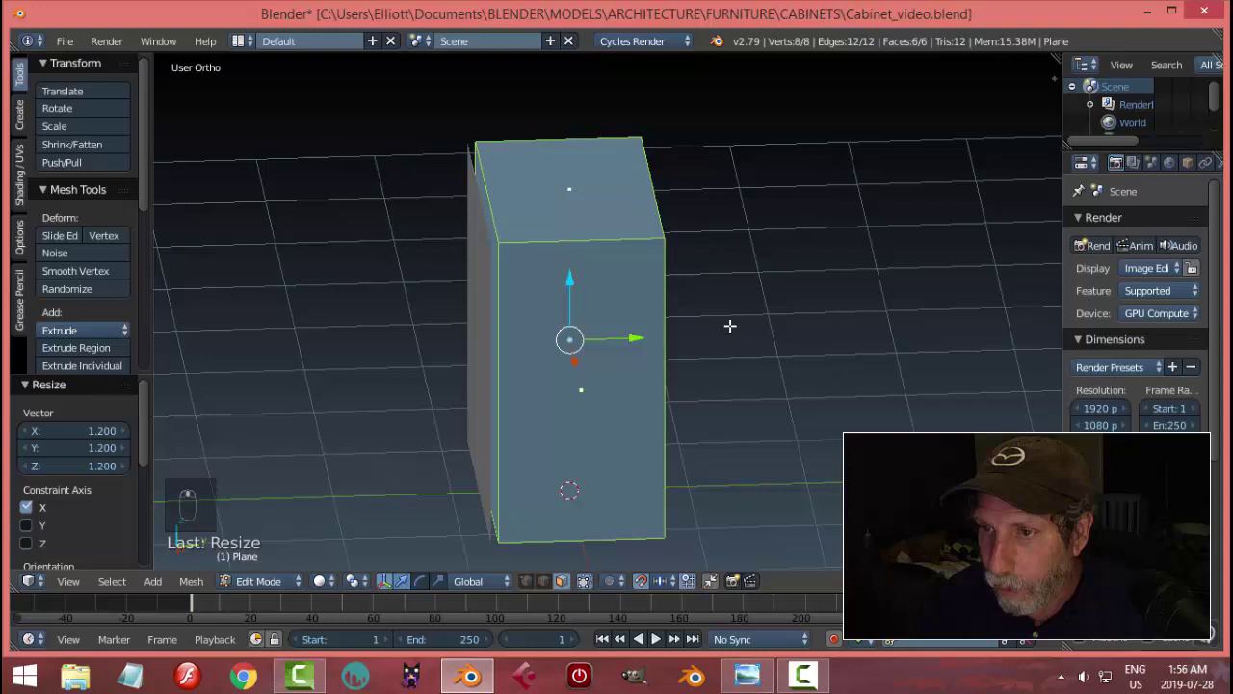
{"action": "key", "text": "Tab"}
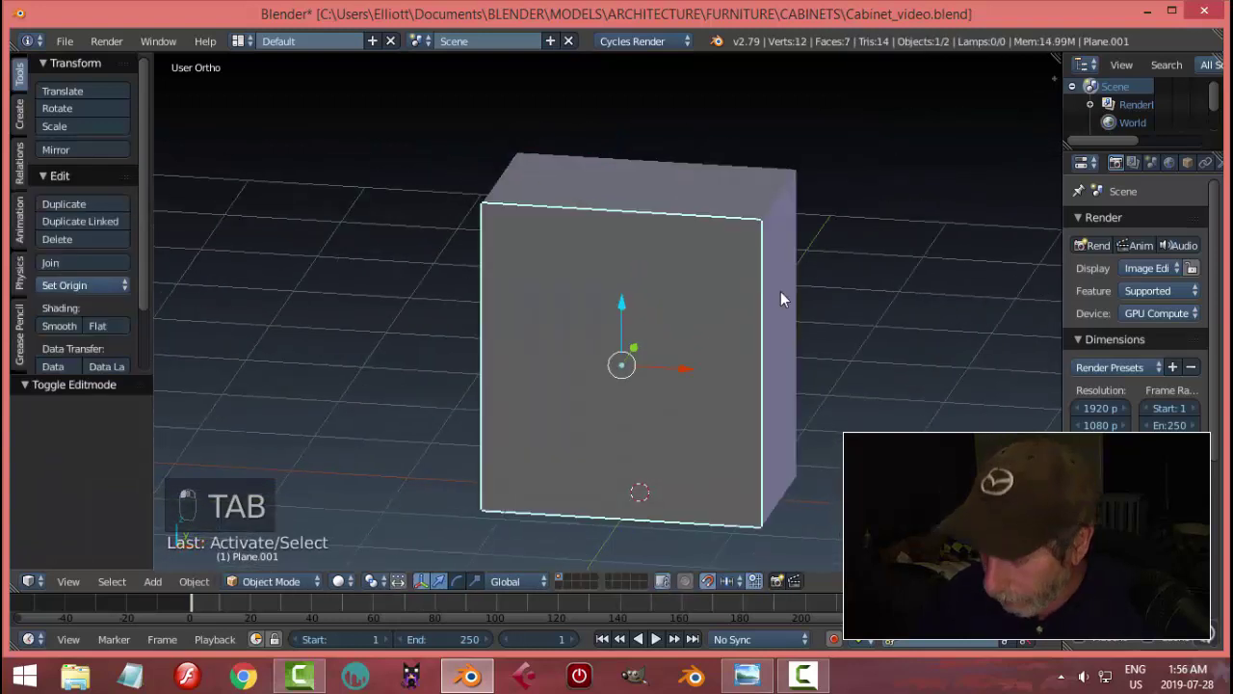
Loop-cut the front panel vertically down the middle and delete one half, leaving a door-width panel
{"action": "key", "text": "KP_1"}
{"action": "key", "text": "Tab"}
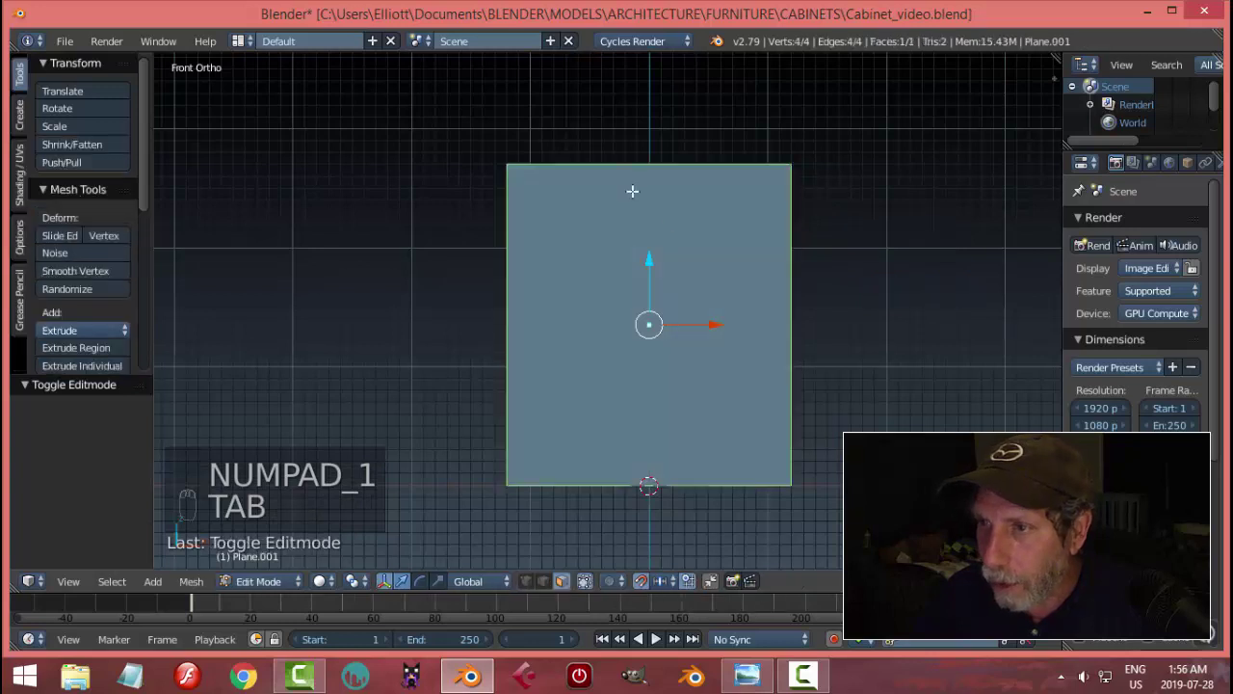
{"action": "key", "text": "ctrl+r"}
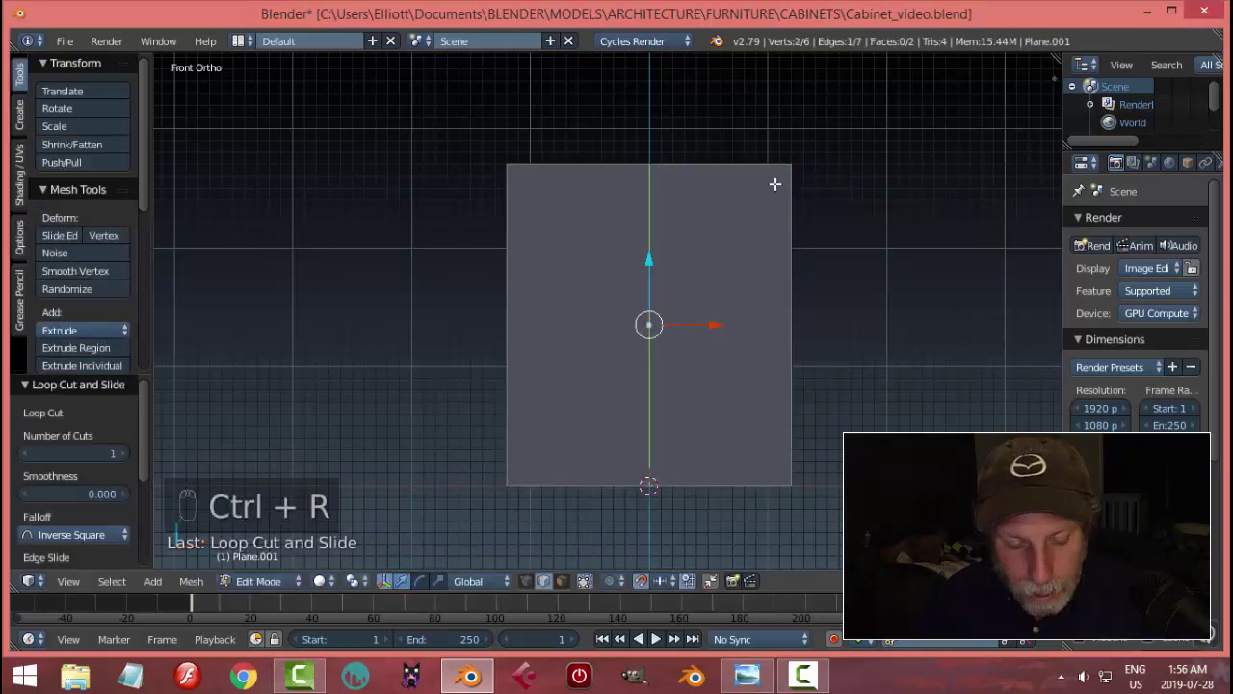
{"action": "key", "text": "ctrl+Tab"}
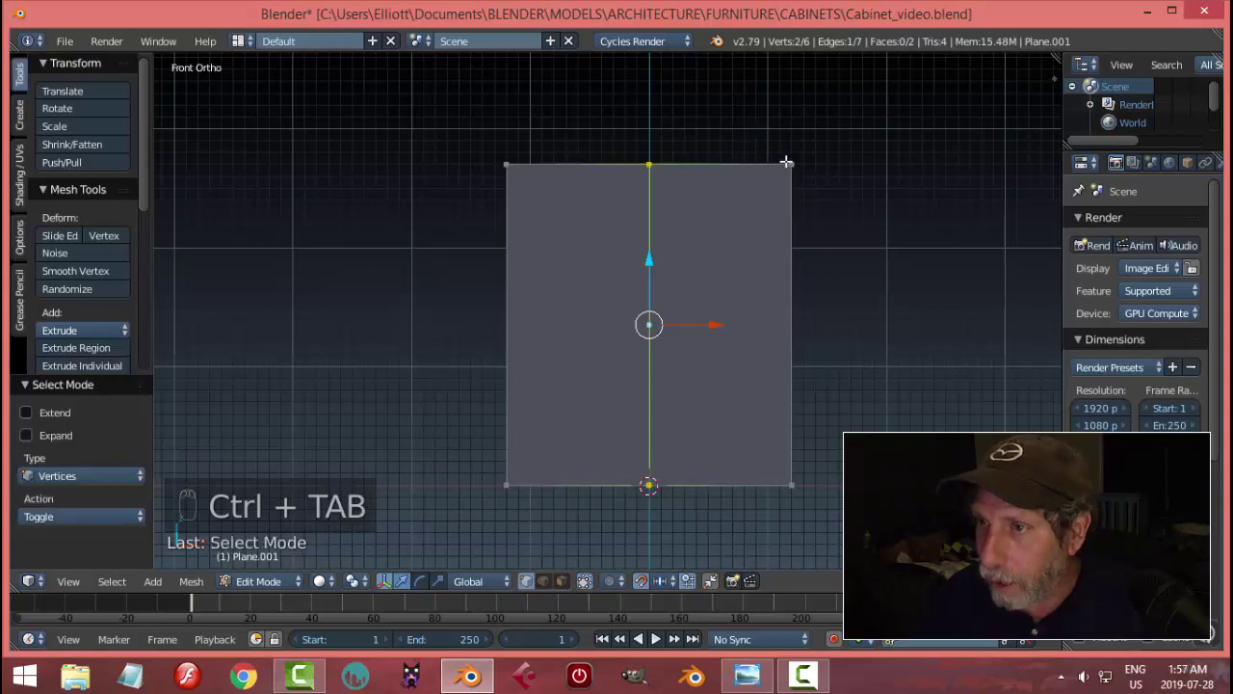
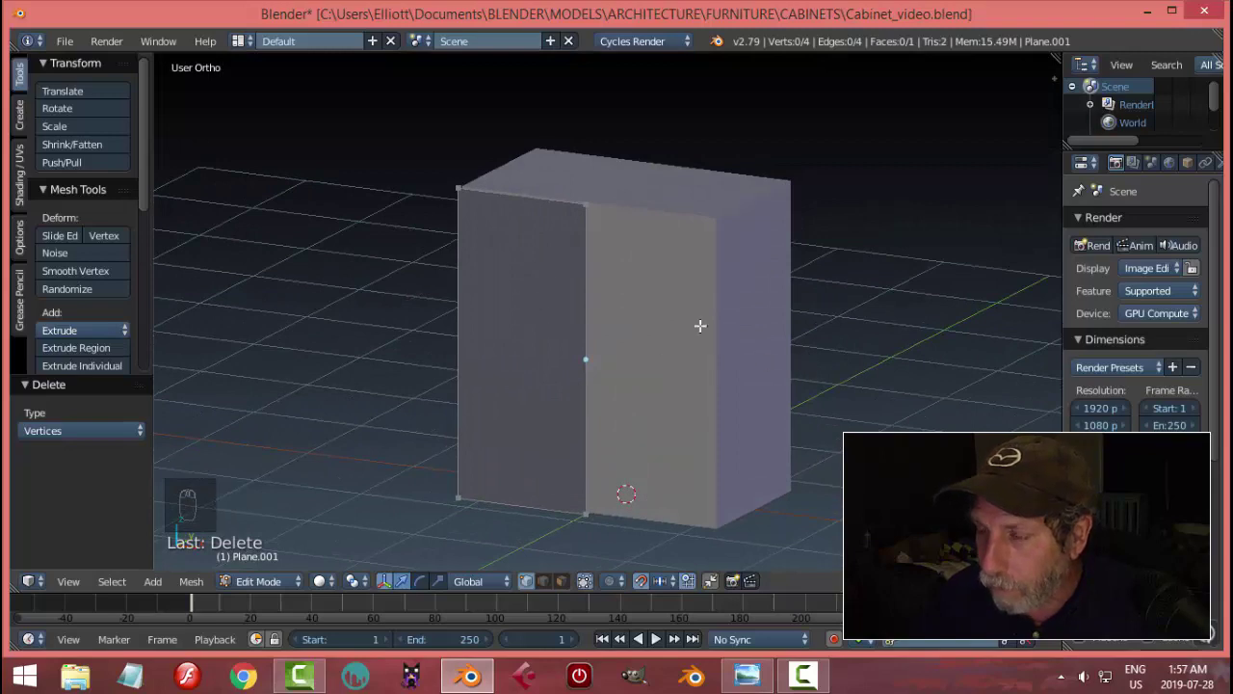
{"action": "key", "text": "Tab"}
{"action": "left_click_drag", "start_coordinate": [690, 238], "coordinate": [704, 296]}
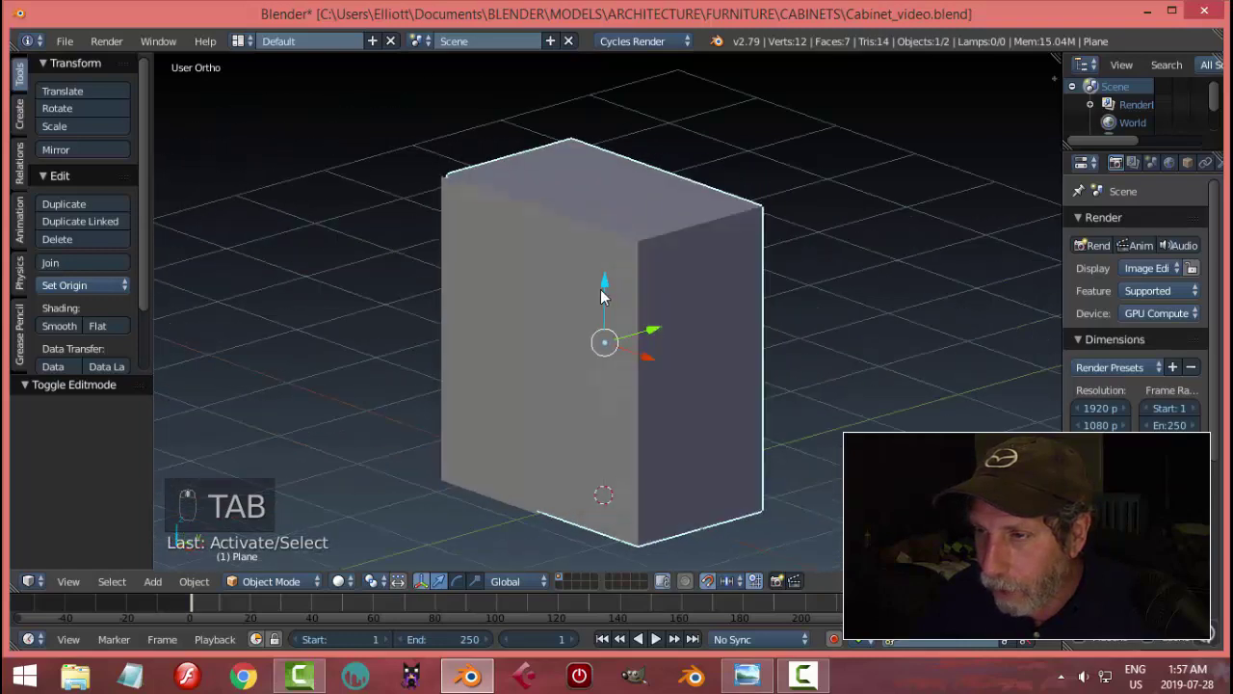
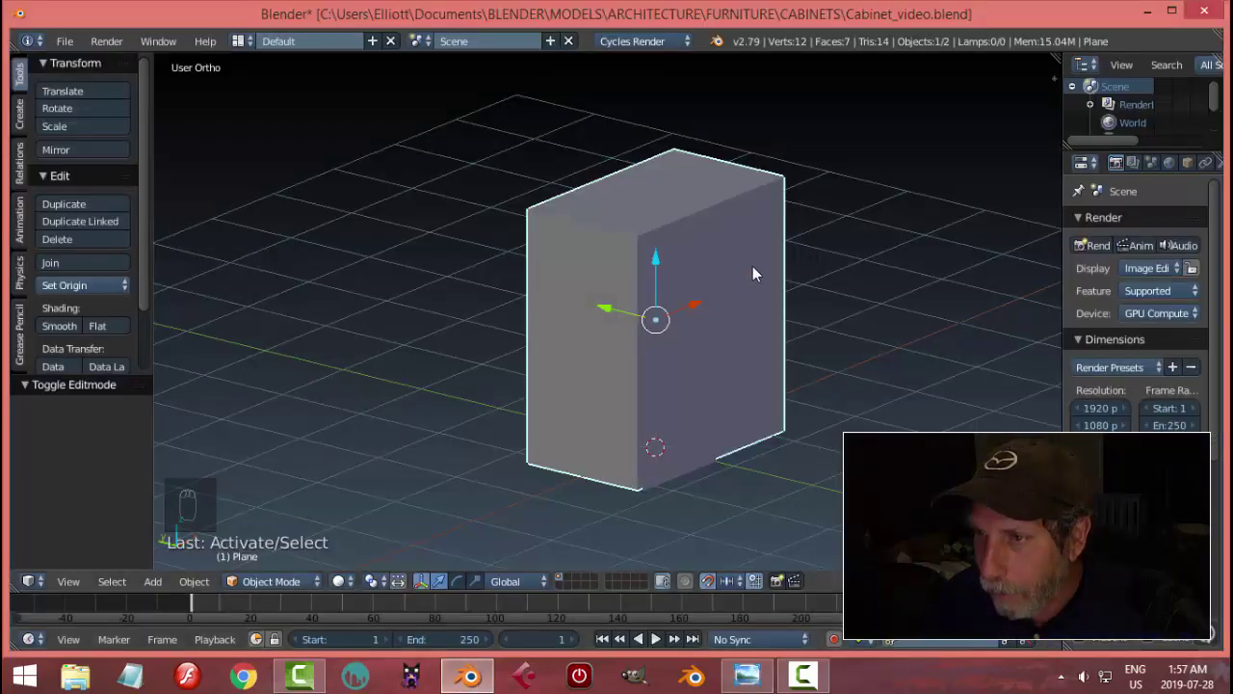
Add a vertical loop cut through the middle of the cabinet box
{"action": "middle_click", "coordinate": [667, 286]}
{"action": "key", "text": "KP_1"}
{"action": "left_click_drag", "start_coordinate": [661, 272], "coordinate": [662, 272]}
{"action": "key", "text": "Tab"}
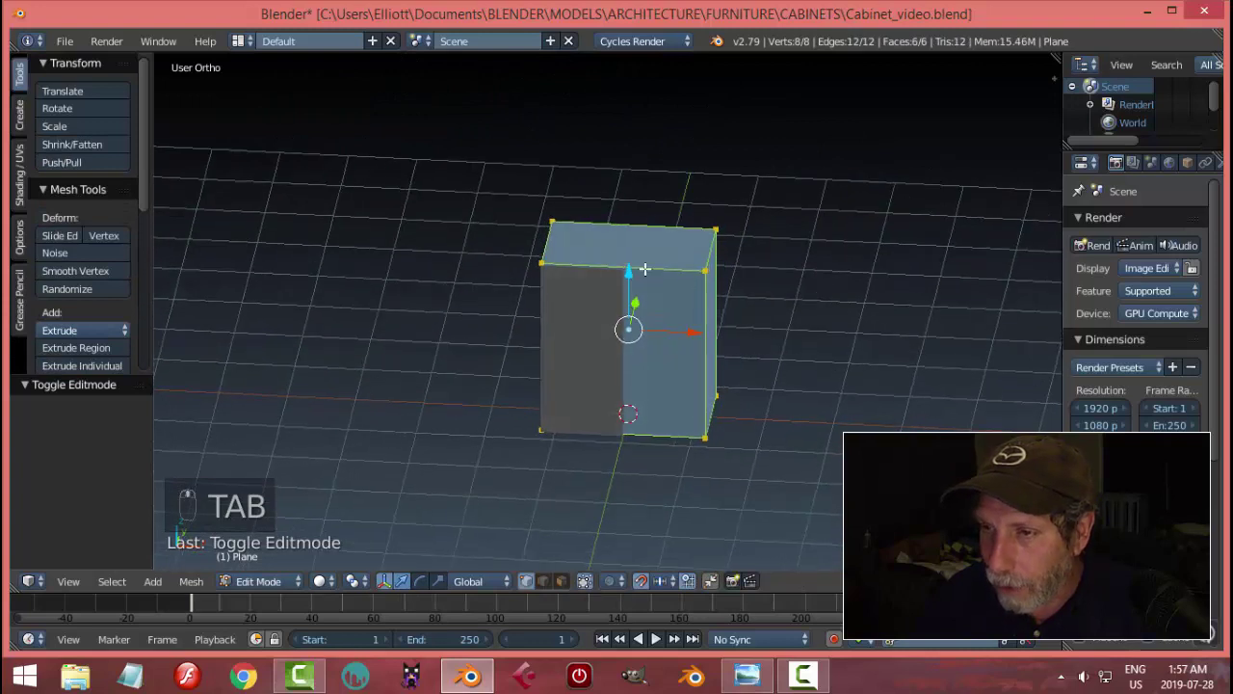
{"action": "key", "text": "ctrl+r"}
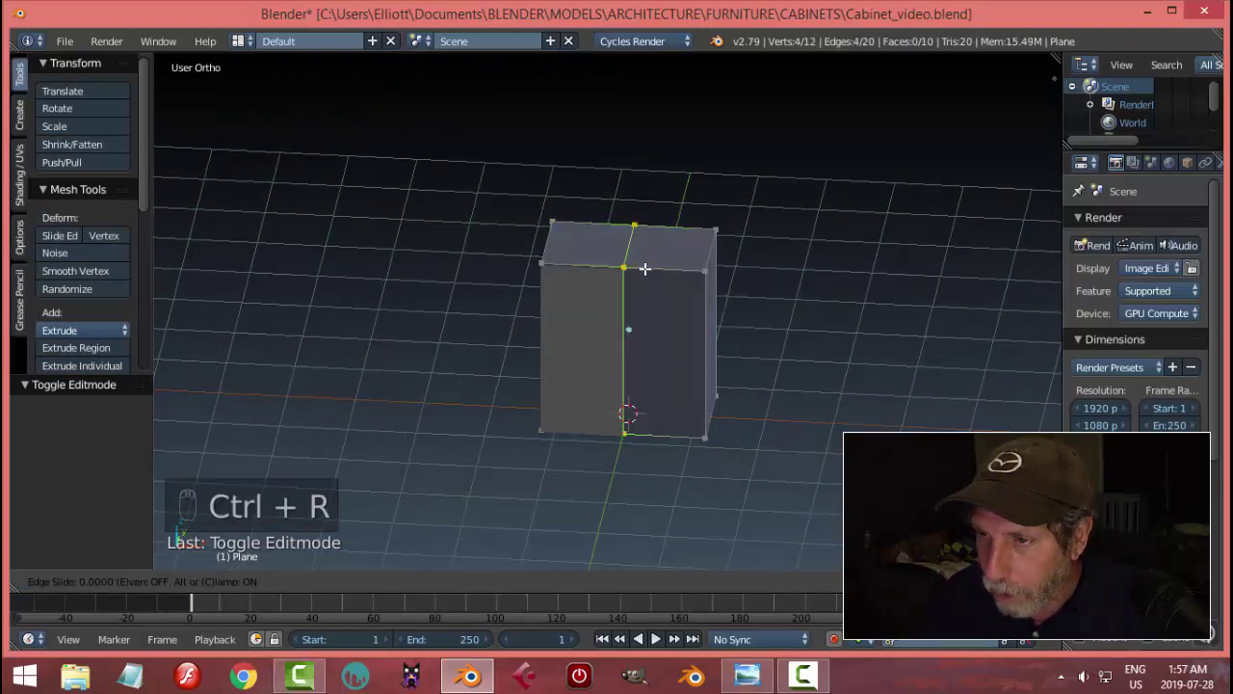
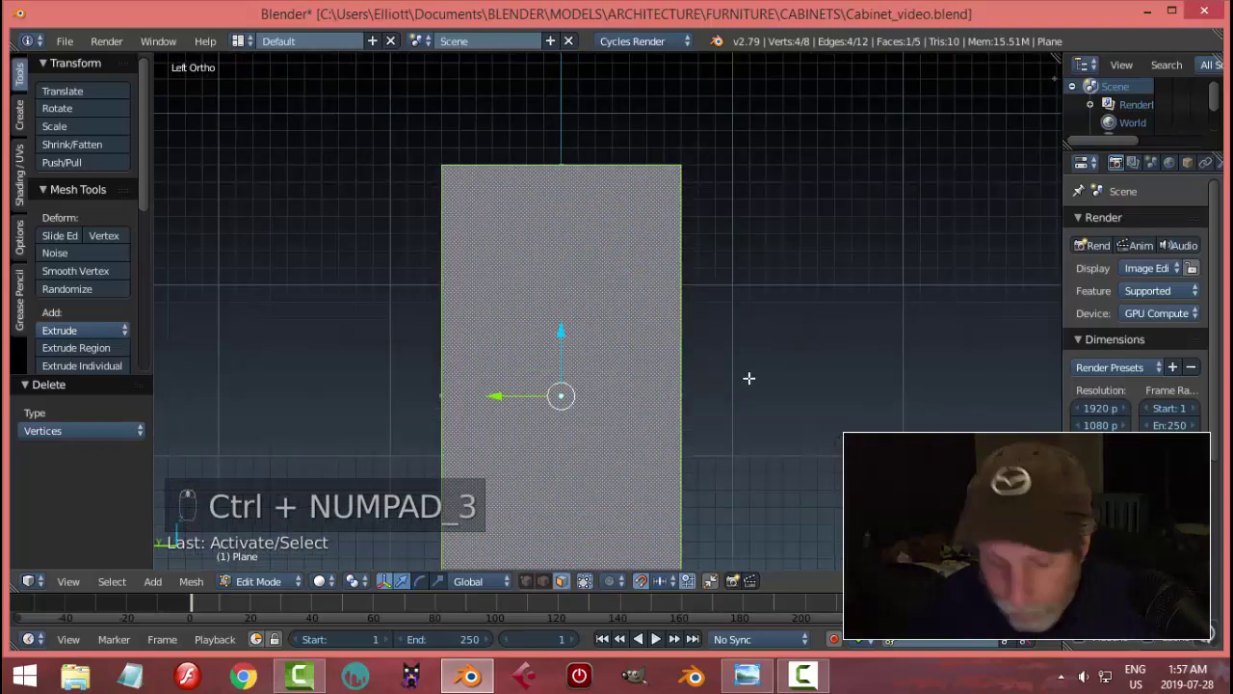
Inset the shell's side face with thickness 0.10 to form a border frame
{"action": "key", "text": "z"}
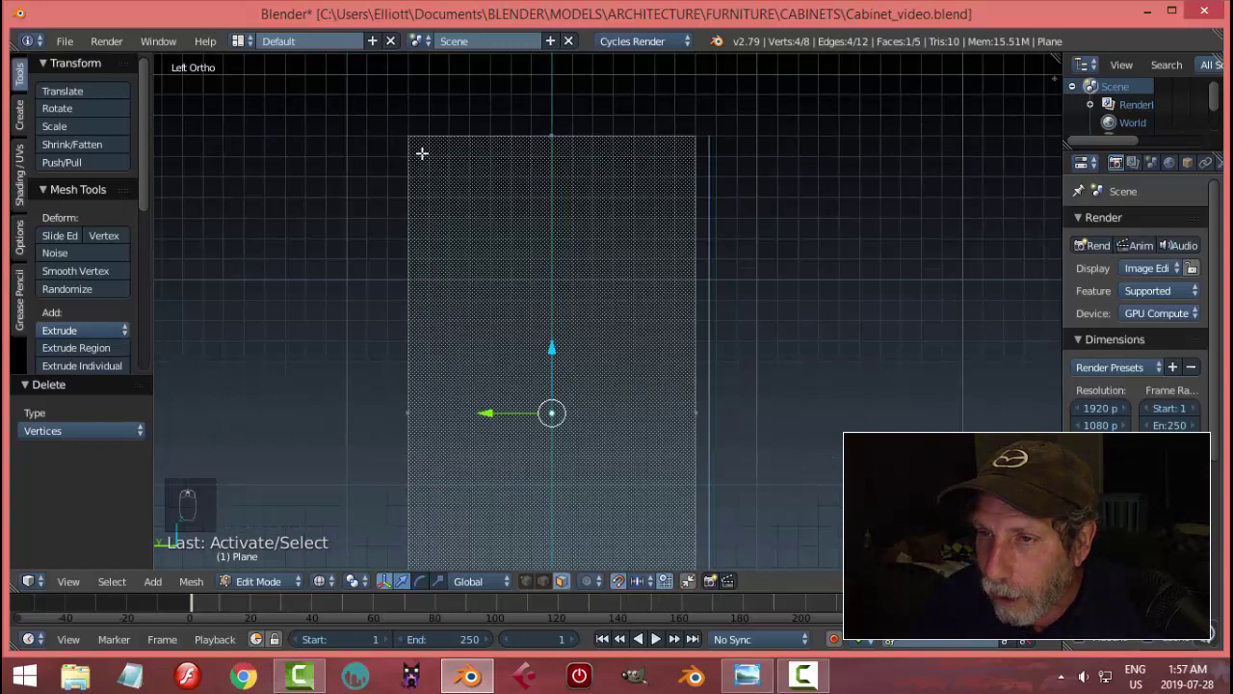
{"action": "key", "text": "i"}
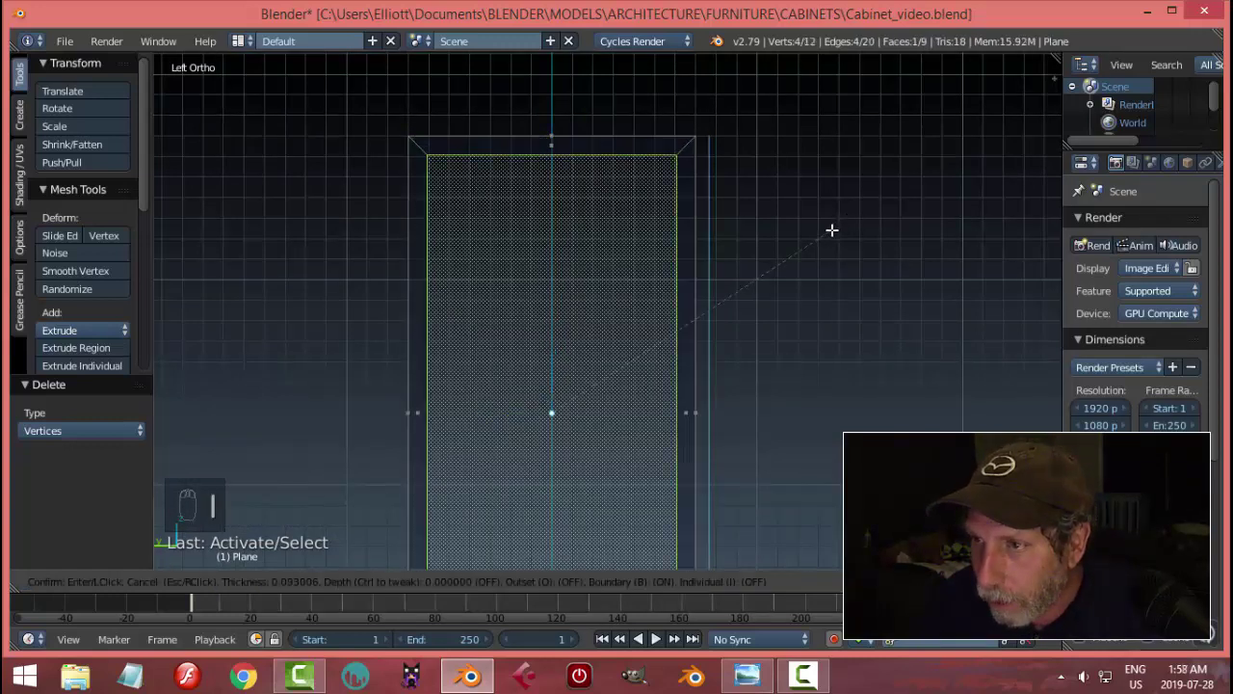
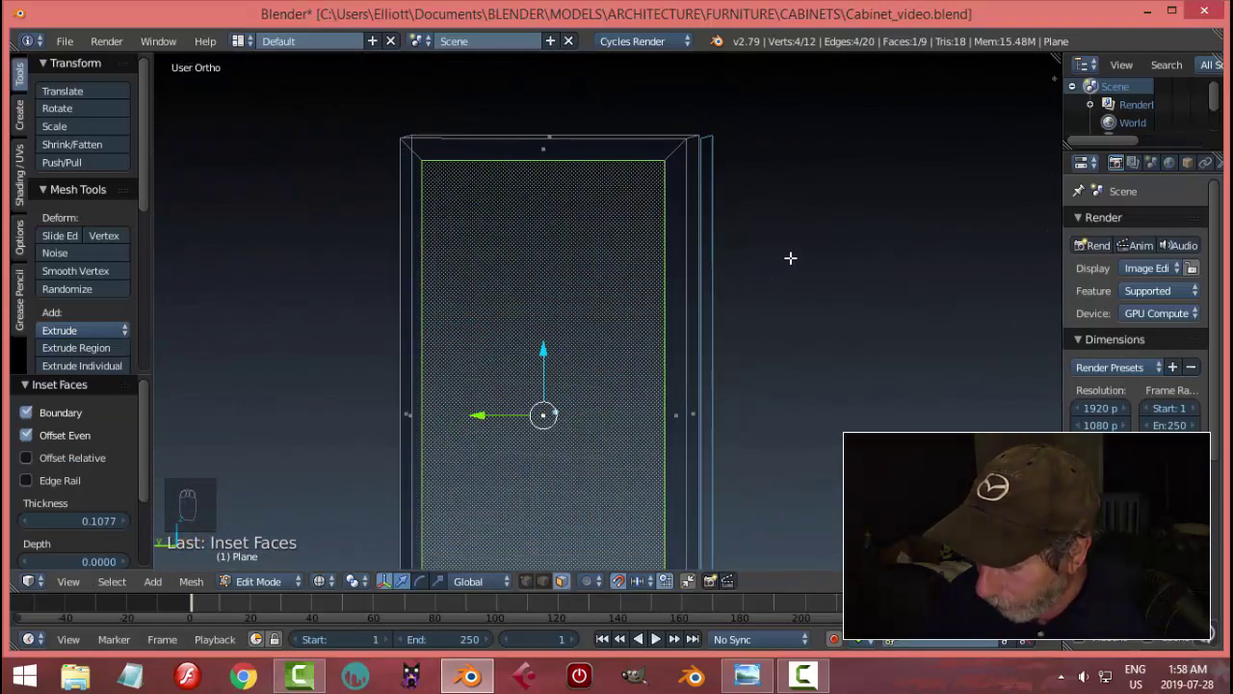
{"action": "key", "text": "ctrl+KP_3"}
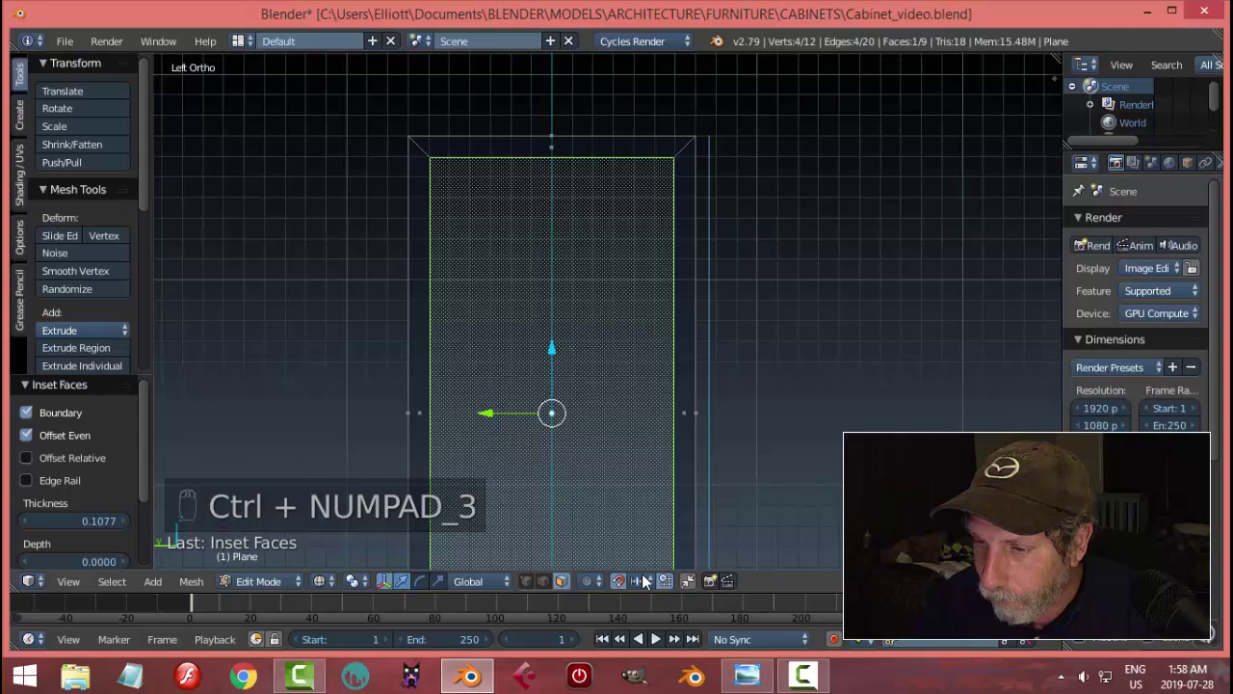
{"action": "key", "text": "ctrl+Tab"}
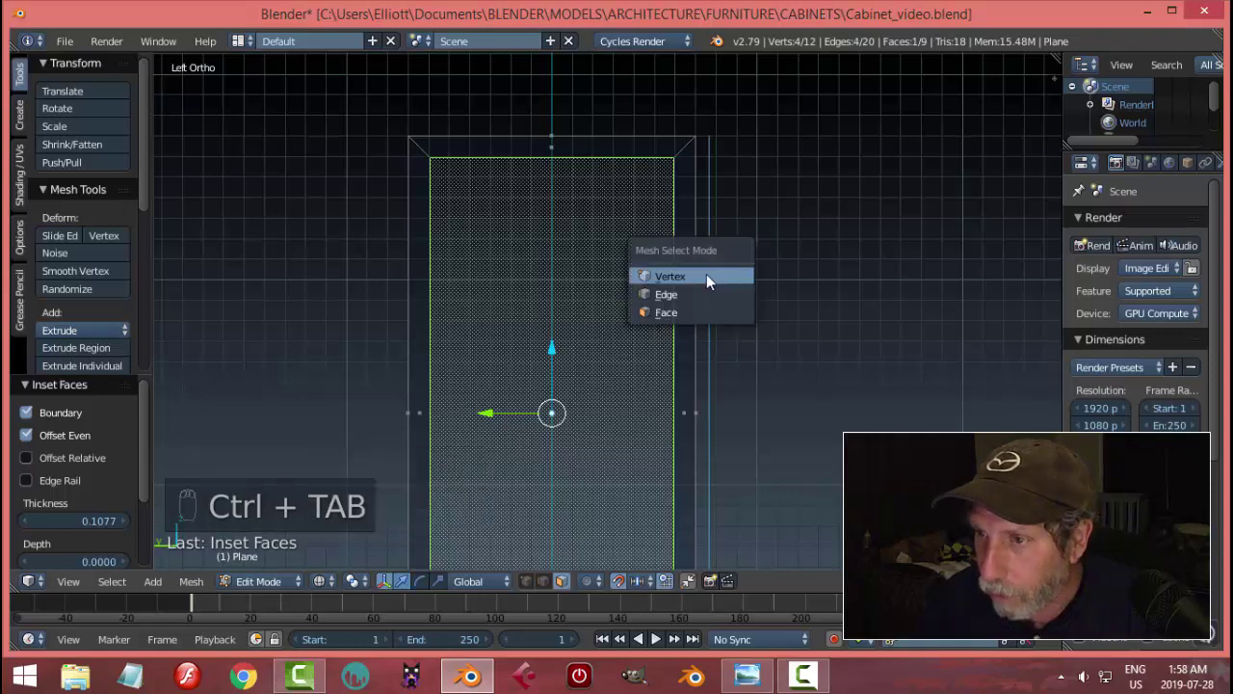
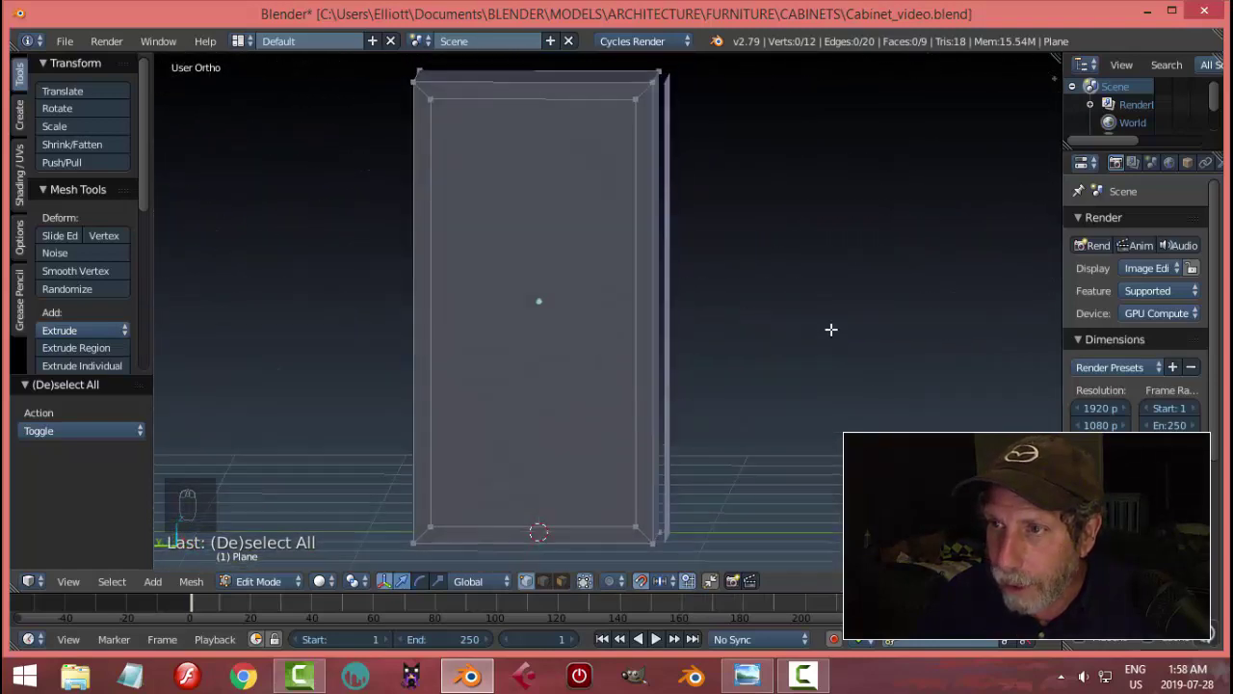
Leave the shell and start editing Plane.001, the front panel, from the front view
{"action": "key", "text": "Tab"}
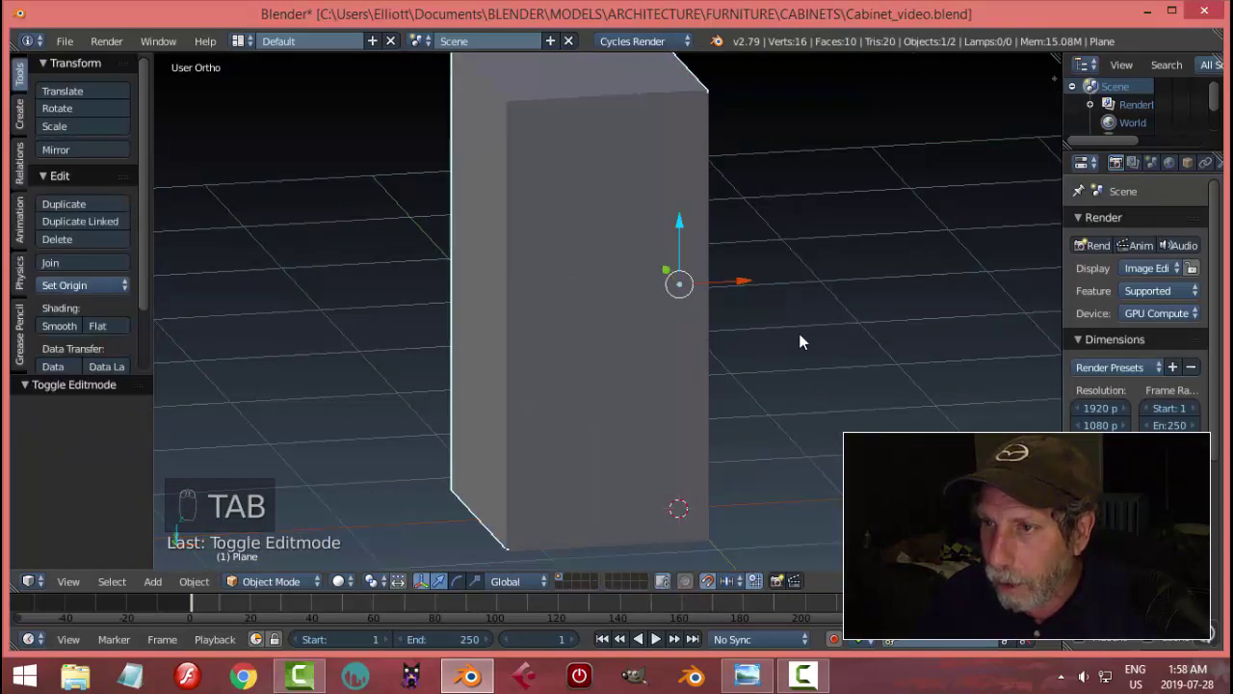
{"action": "left_click_drag", "start_coordinate": [628, 213], "coordinate": [794, 350]}
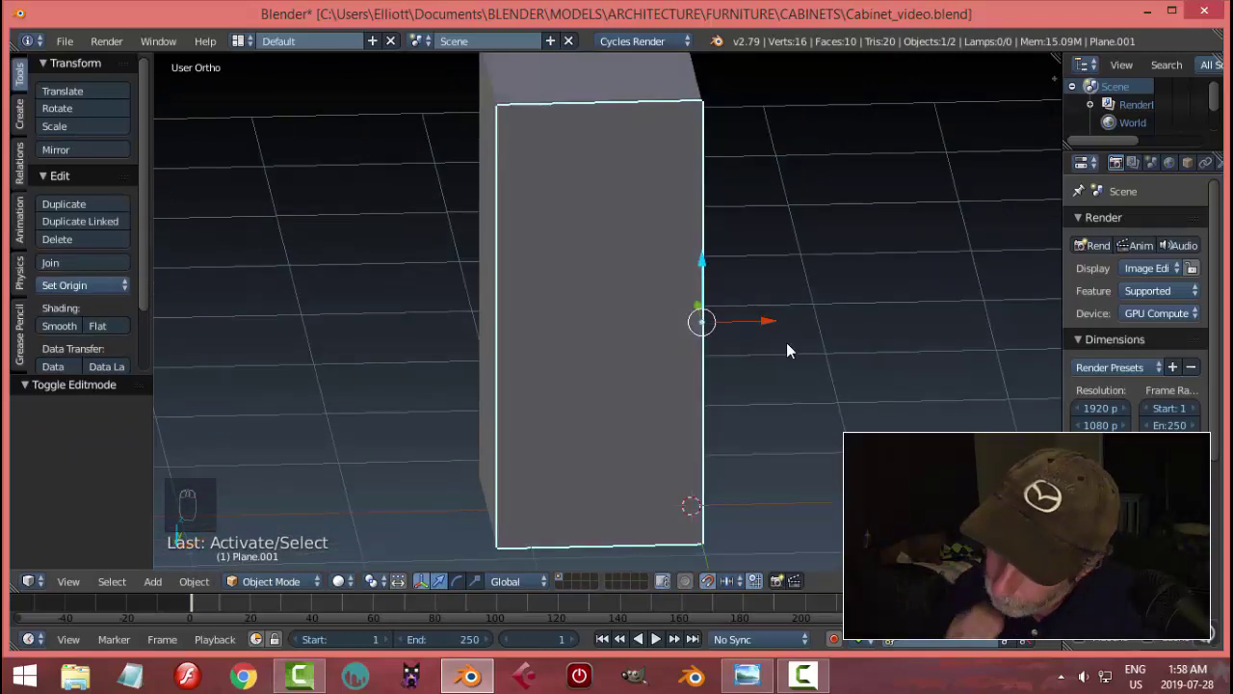
{"action": "key", "text": "KP_1"}
{"action": "key", "text": "Tab"}
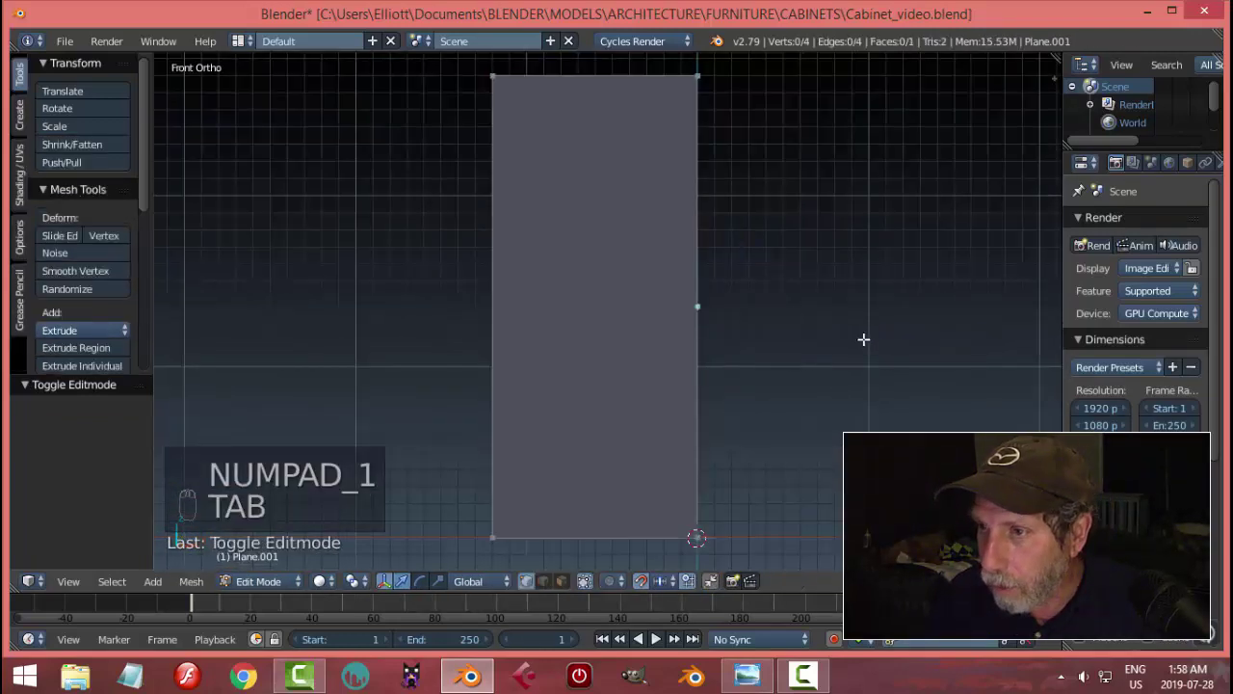
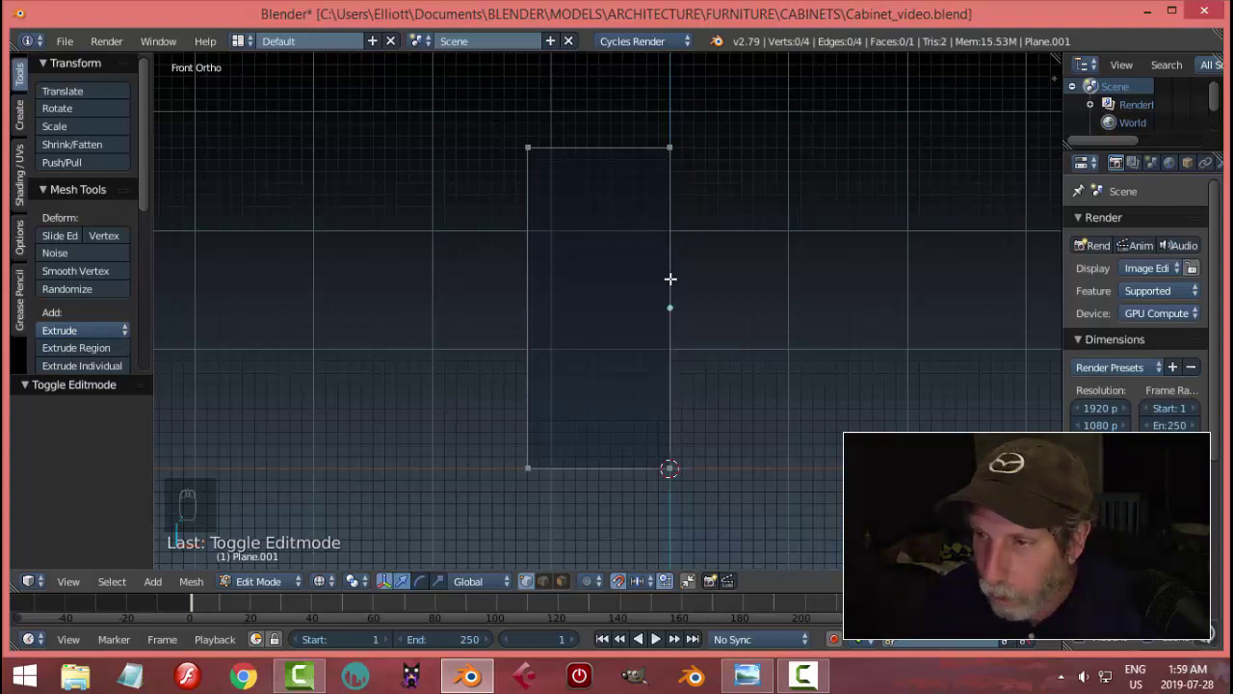
Loop-cut the front panel horizontally across its middle
{"action": "key", "text": "ctrl+r"}
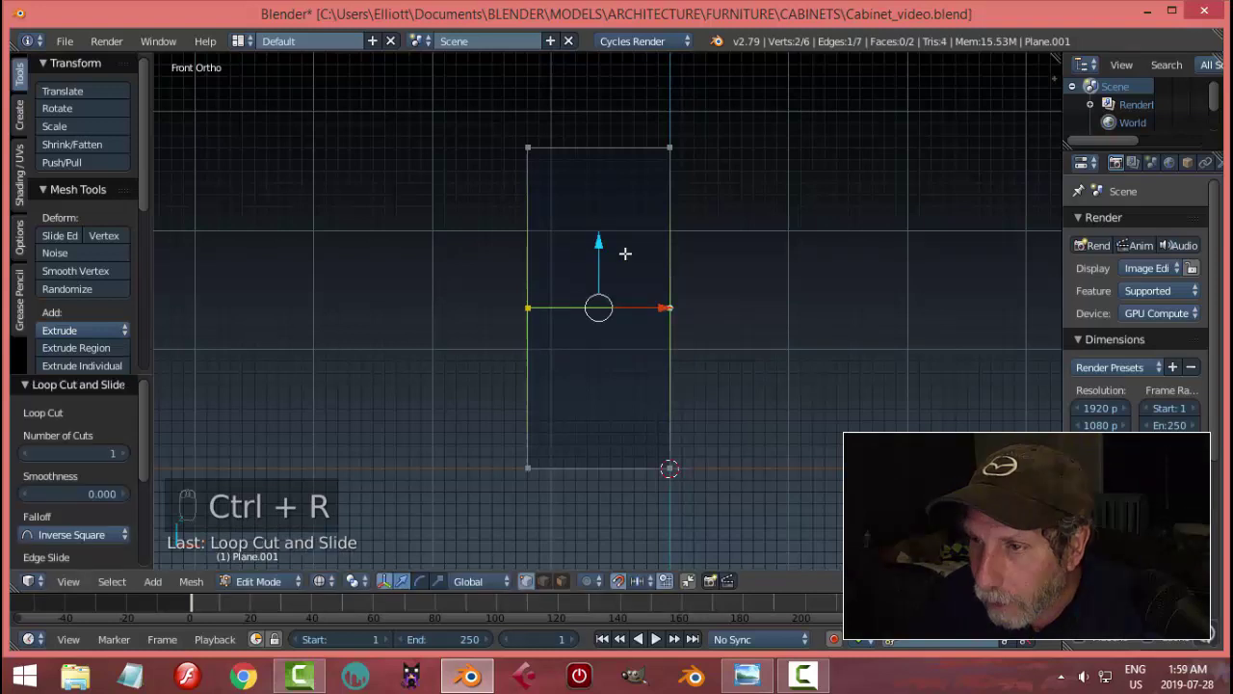
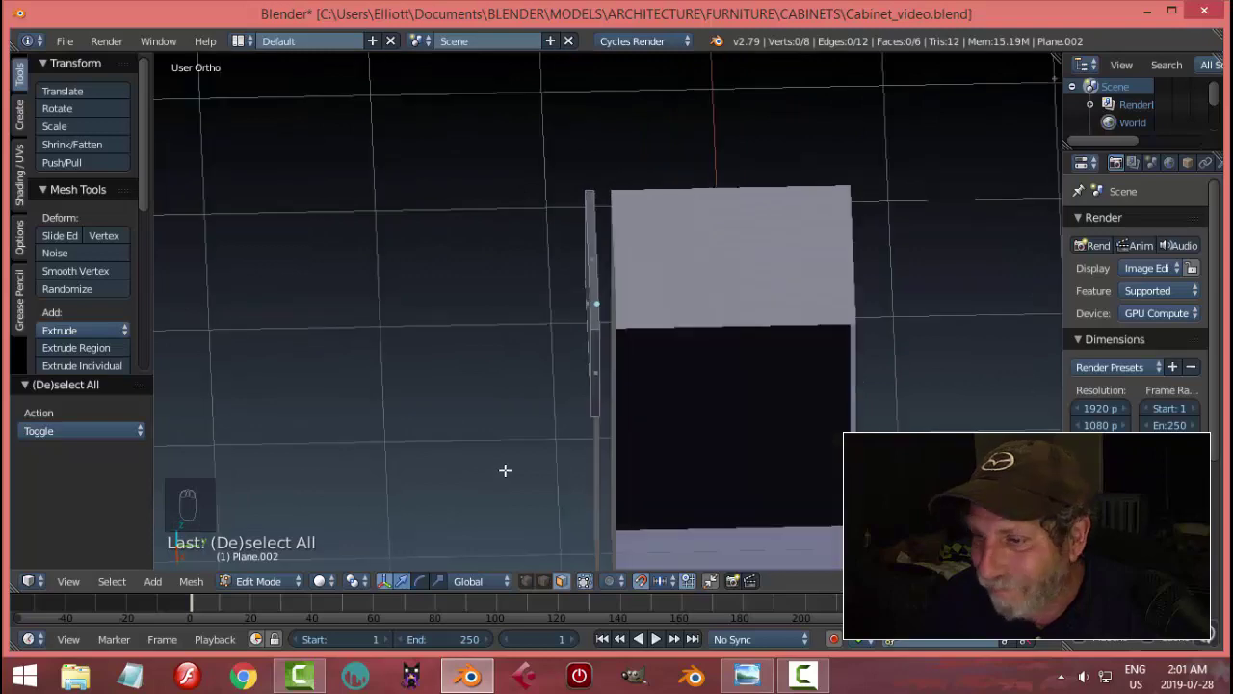
Finish the drawer front and select all of the Plane.001 door panel from the side
{"action": "key", "text": "KP_3"}
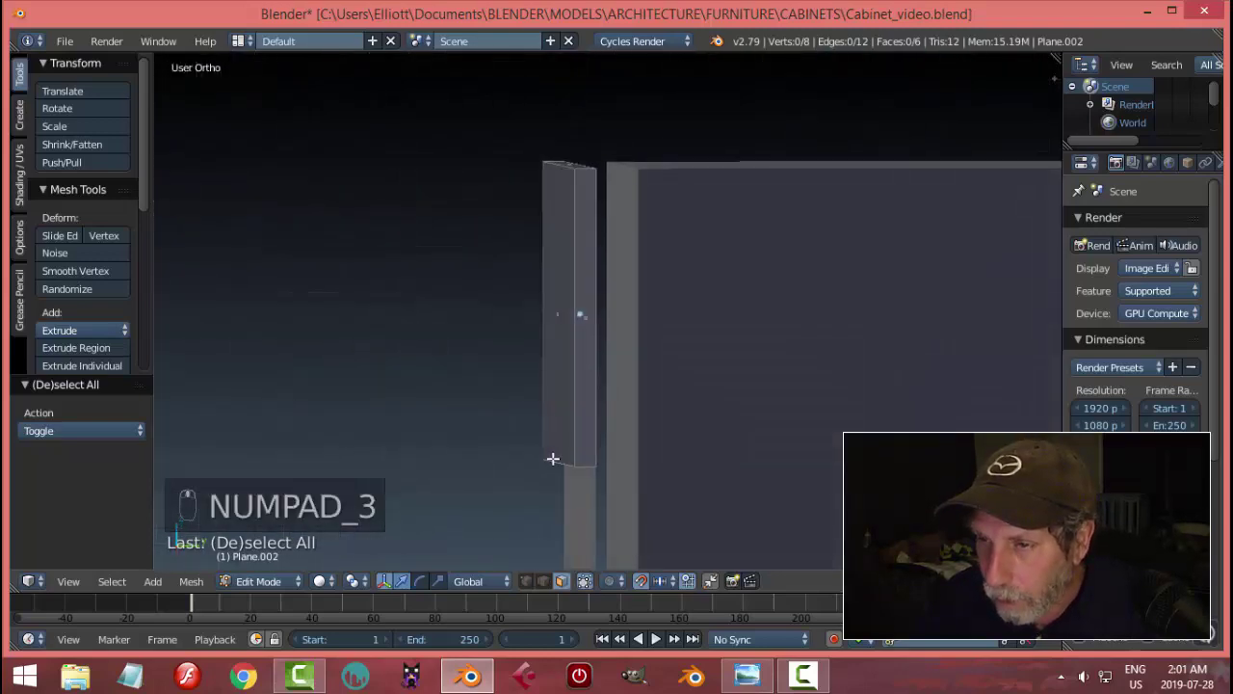
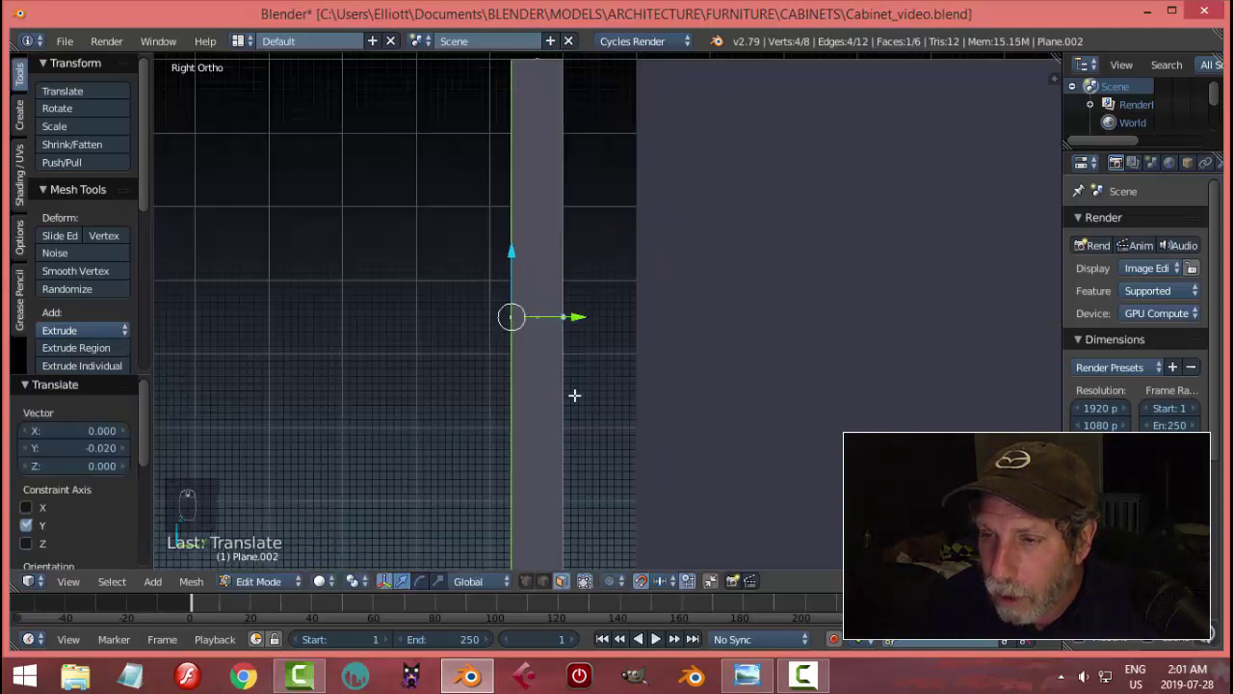
{"action": "key", "text": "Tab"}
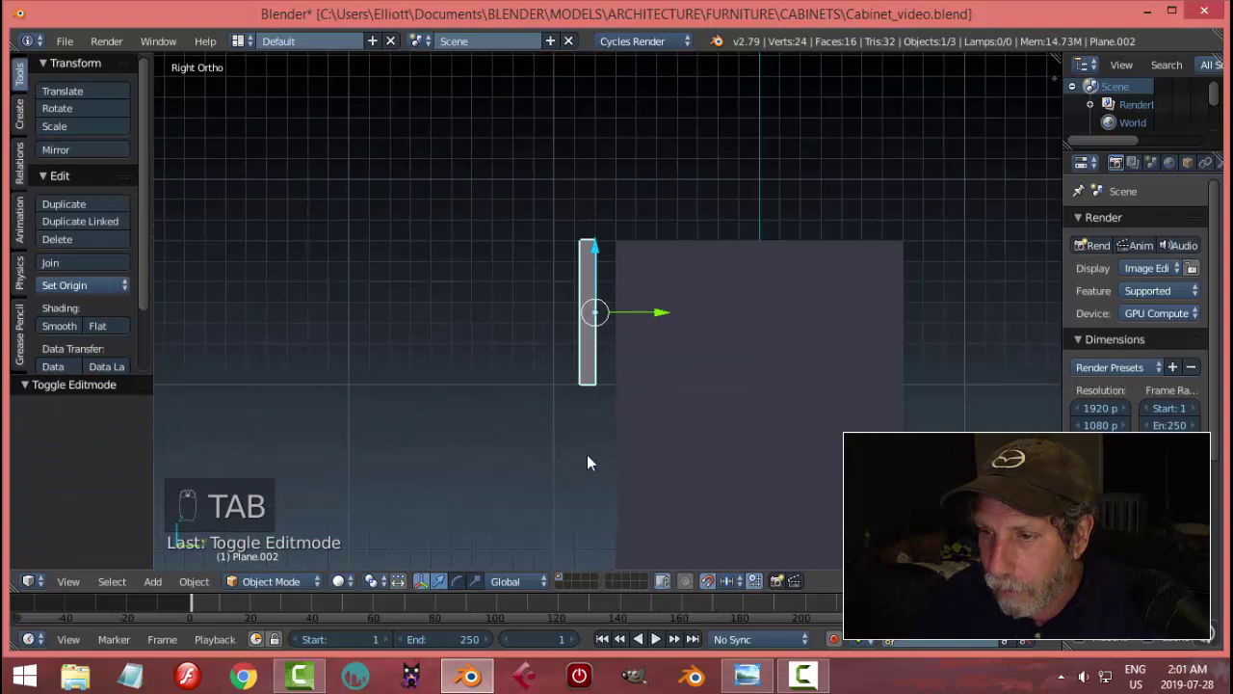
{"action": "left_click_drag", "start_coordinate": [623, 471], "coordinate": [746, 462]}
{"action": "key", "text": "KP_3"}
{"action": "key", "text": "Tab"}
{"action": "key", "text": "a"}
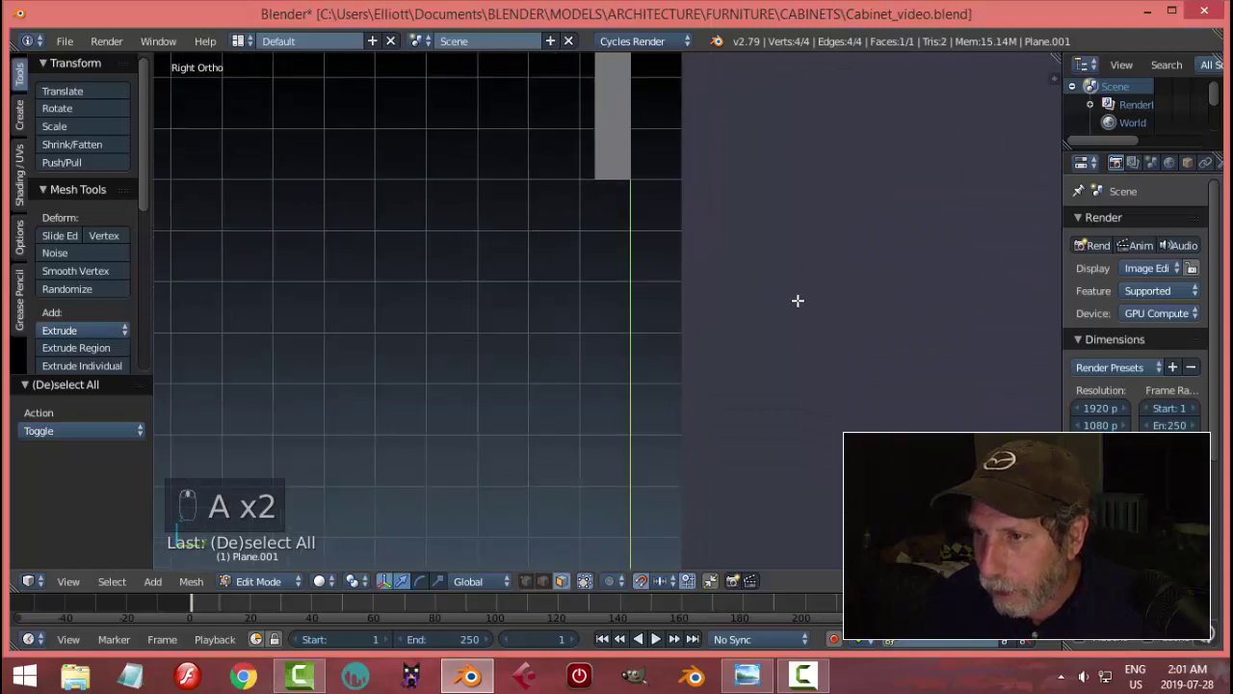
Extrude the door panel face 0.07 into a thin slab and finish editing it
{"action": "key", "text": "e"}
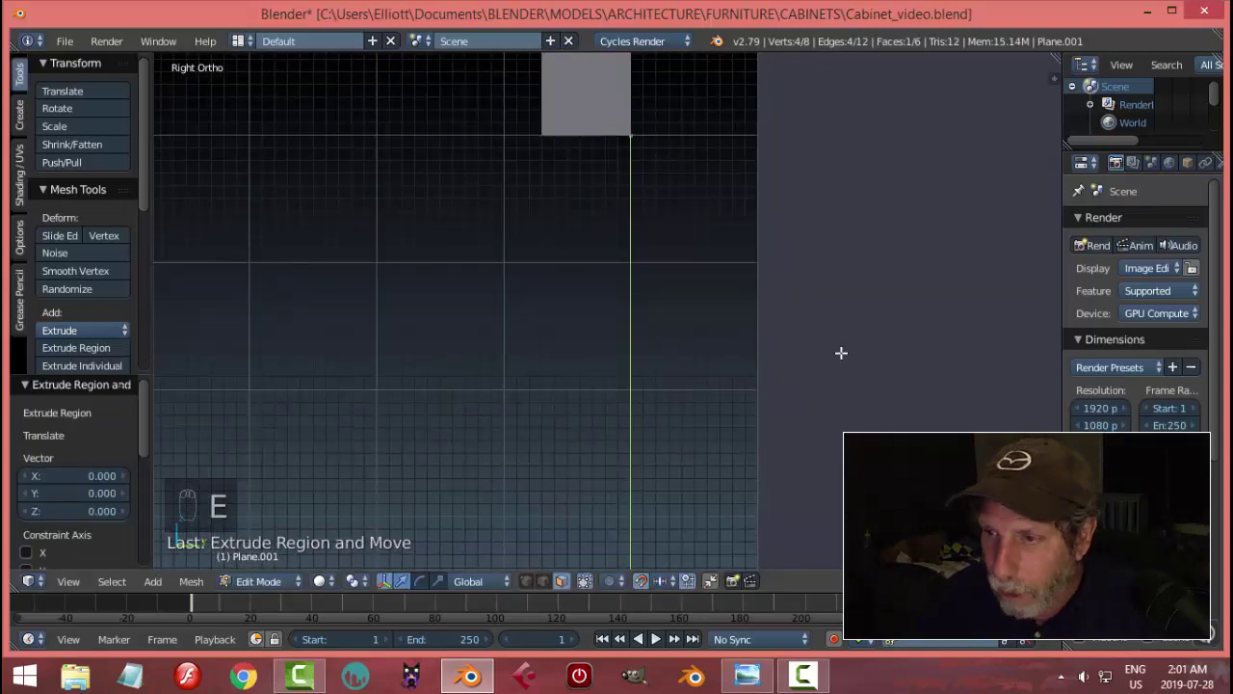
{"action": "key", "text": "g"}
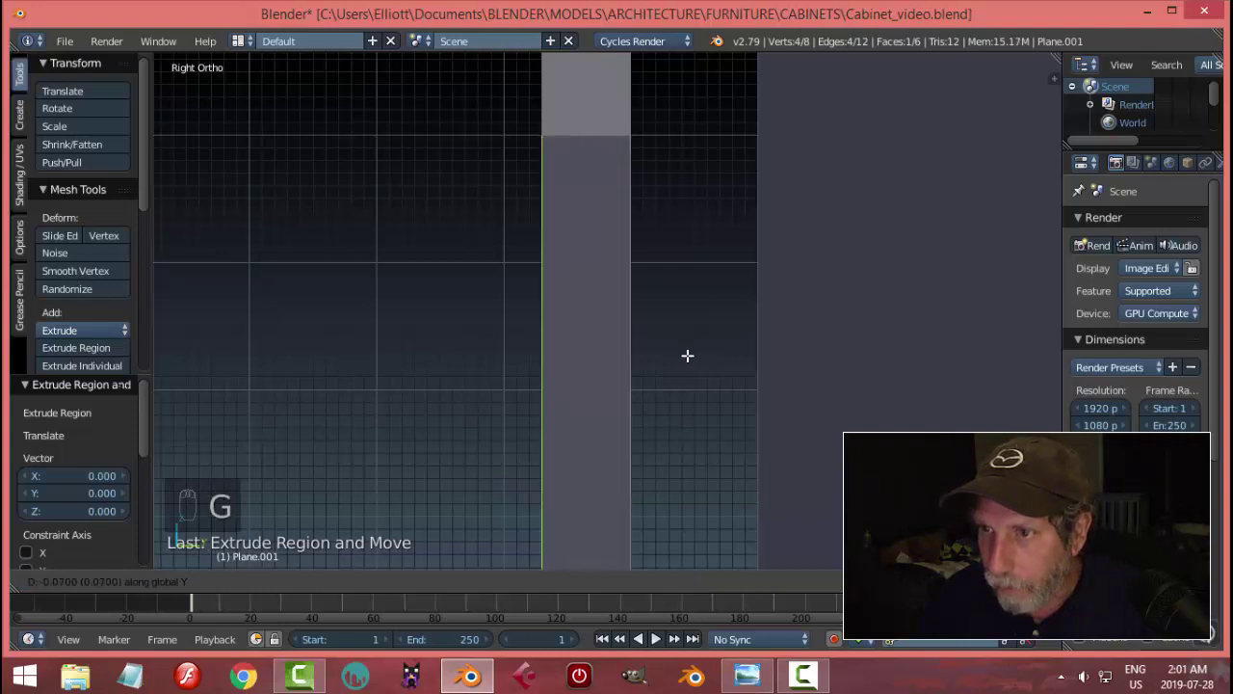
{"action": "key", "text": "a"}
{"action": "key", "text": "Tab"}
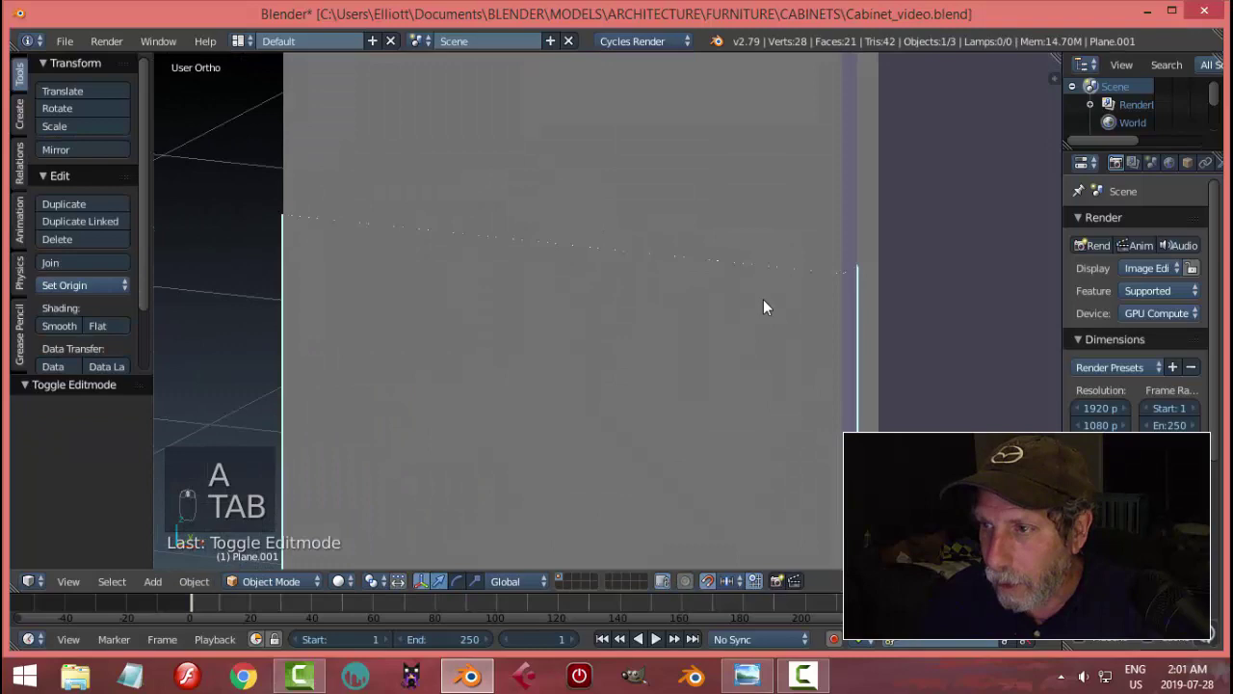
{"action": "key", "text": "a"}
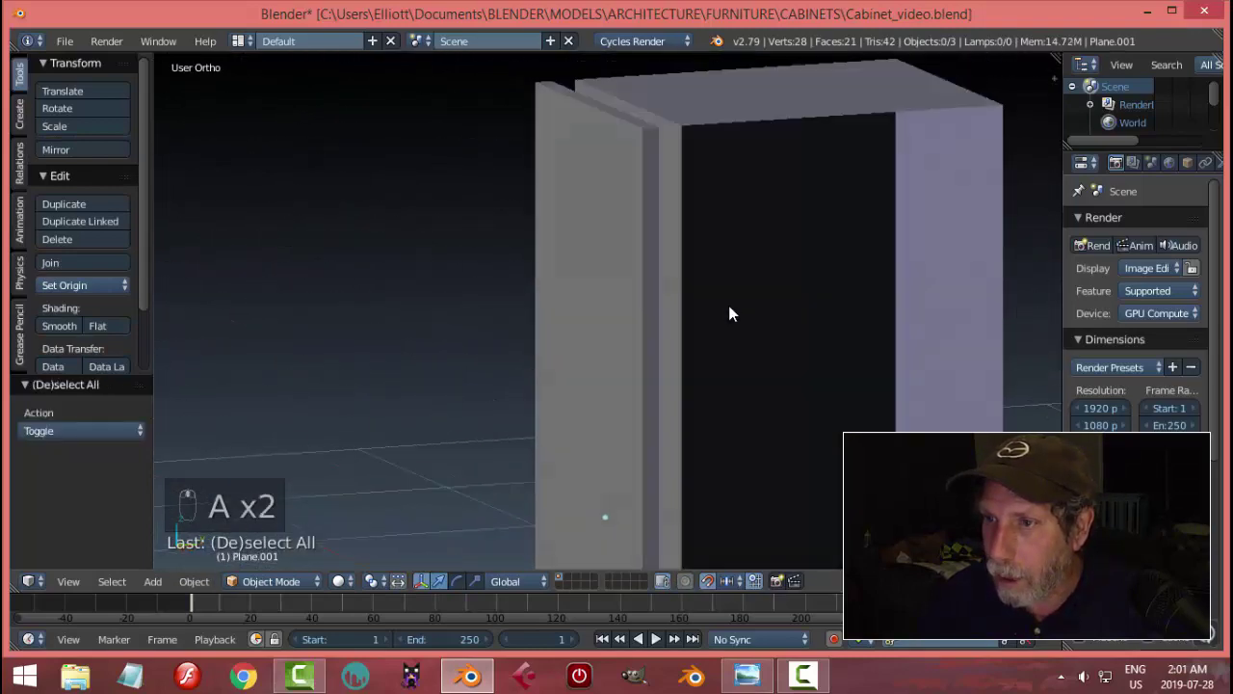
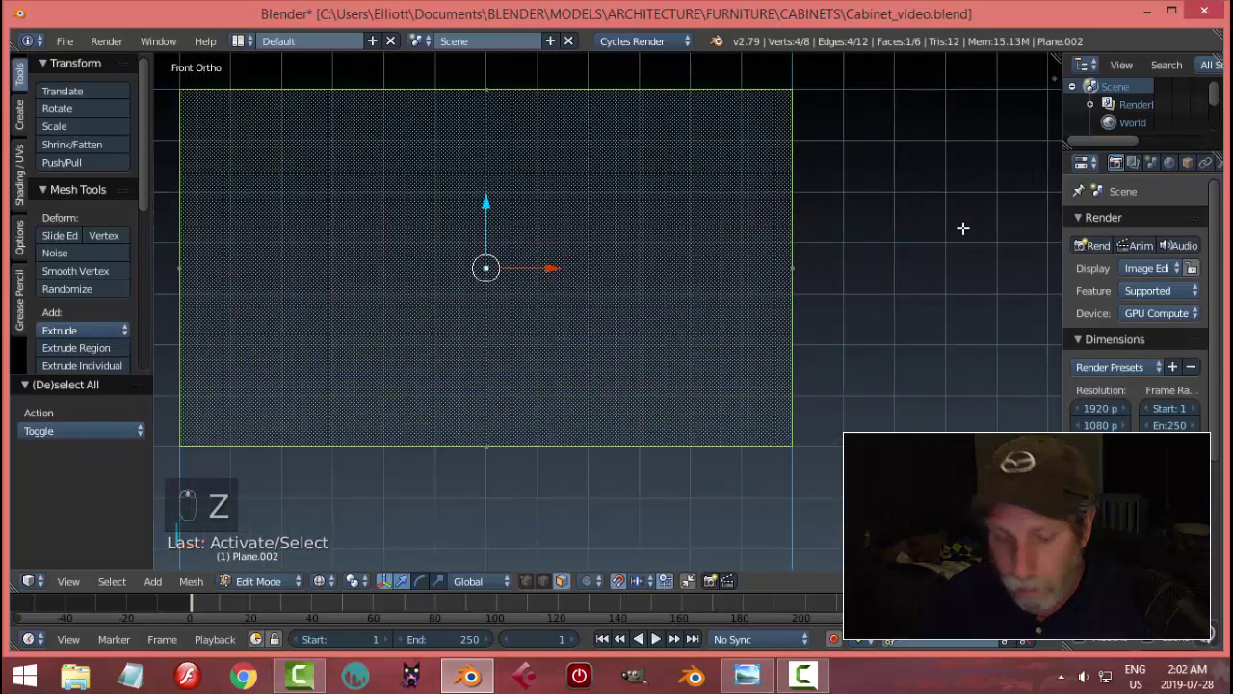
Inset the upper drawer front's face by about 0.05 to leave a border frame
{"action": "key", "text": "i"}
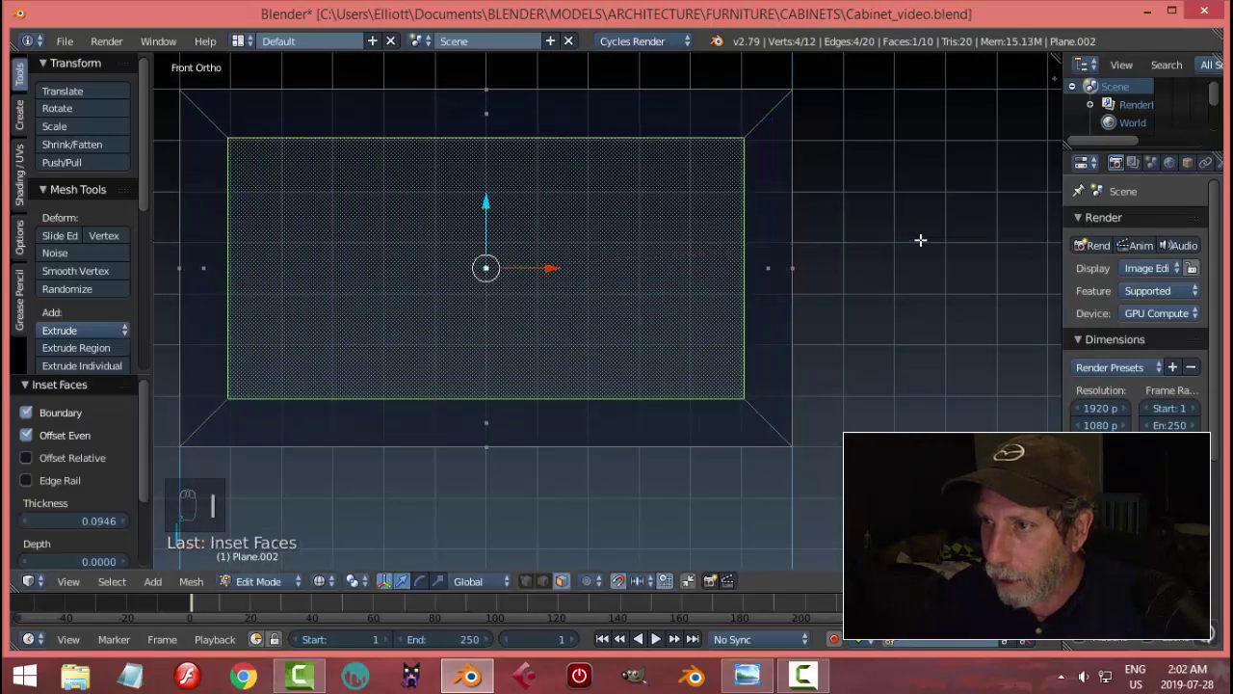
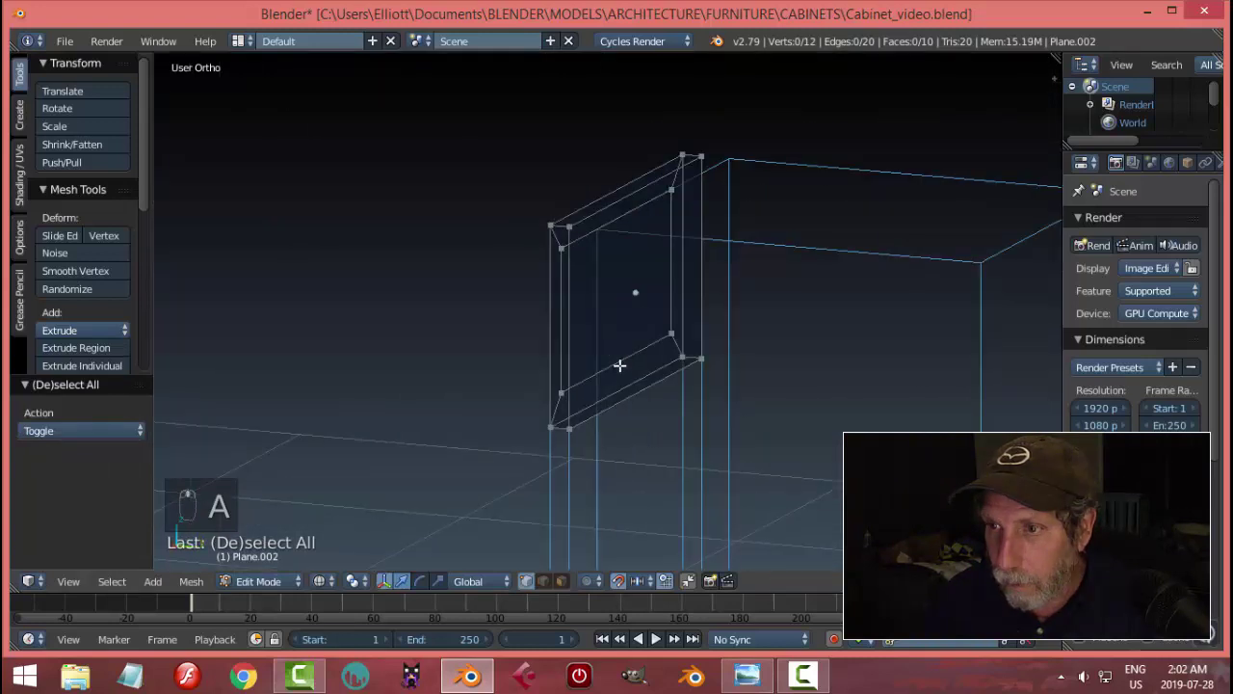
Finish the drawer front, select Plane.001 door slab and edit it in front view
{"action": "key", "text": "Tab"}
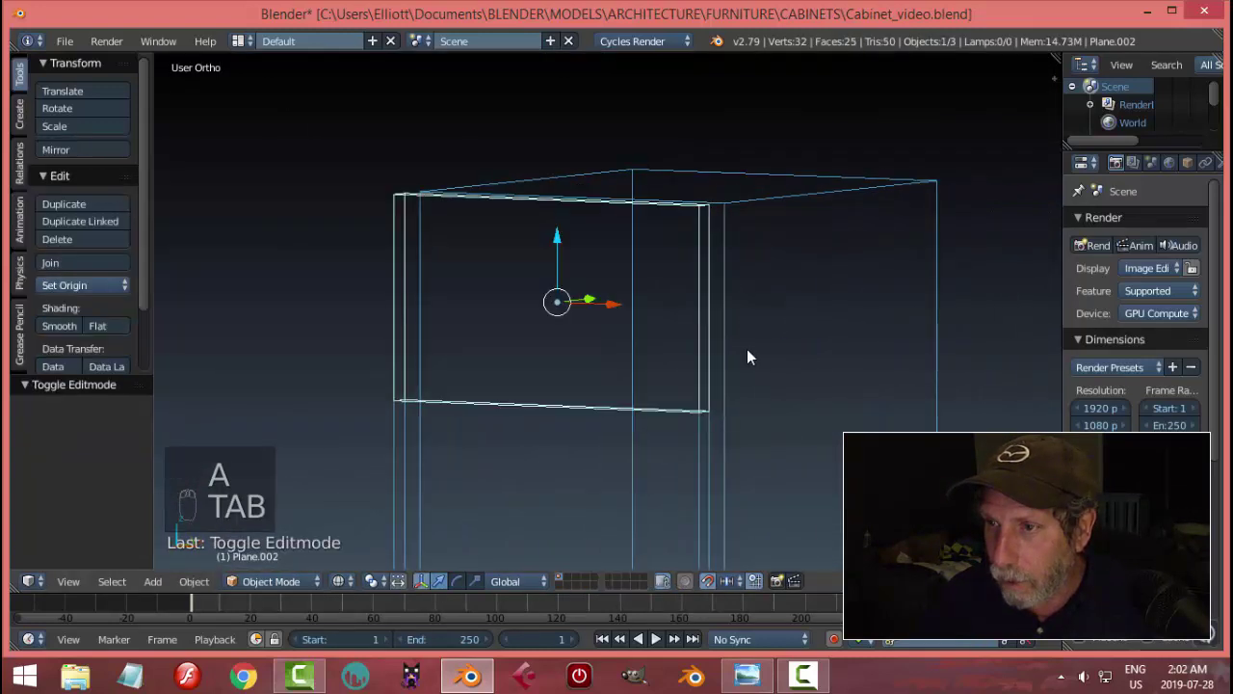
{"action": "left_click_drag", "start_coordinate": [614, 436], "coordinate": [659, 416]}
{"action": "key", "text": "Tab"}
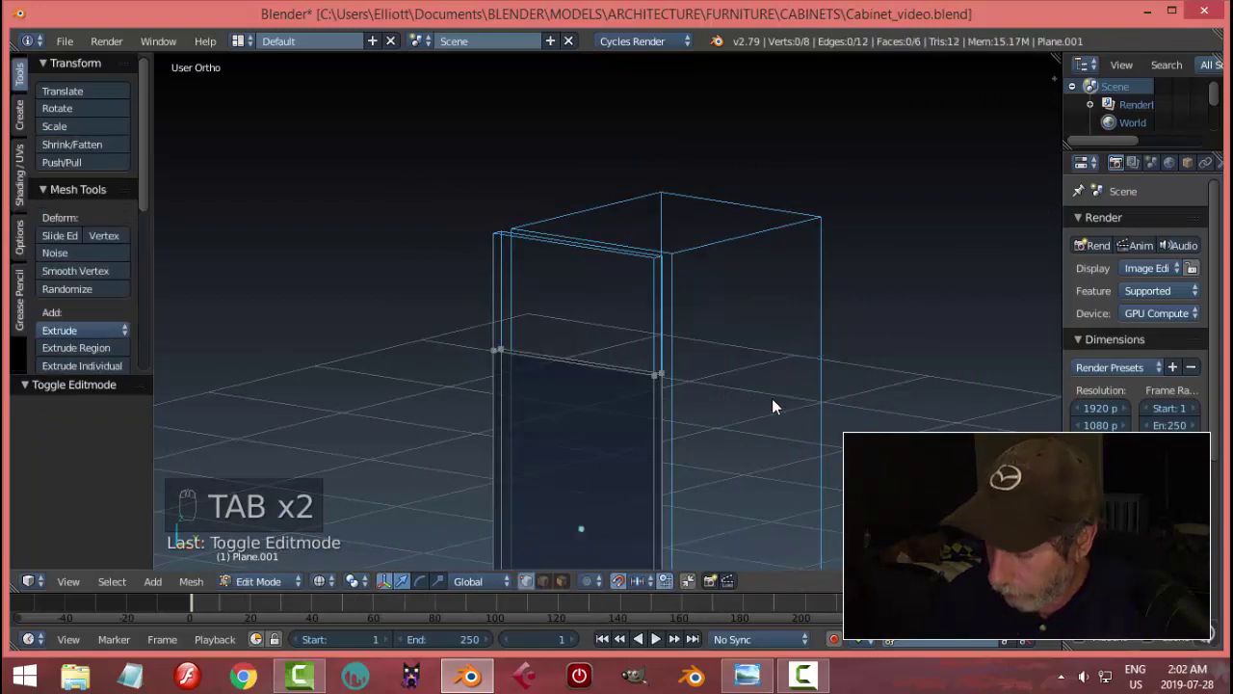
{"action": "key", "text": "KP_1"}
{"action": "key", "text": "z"}
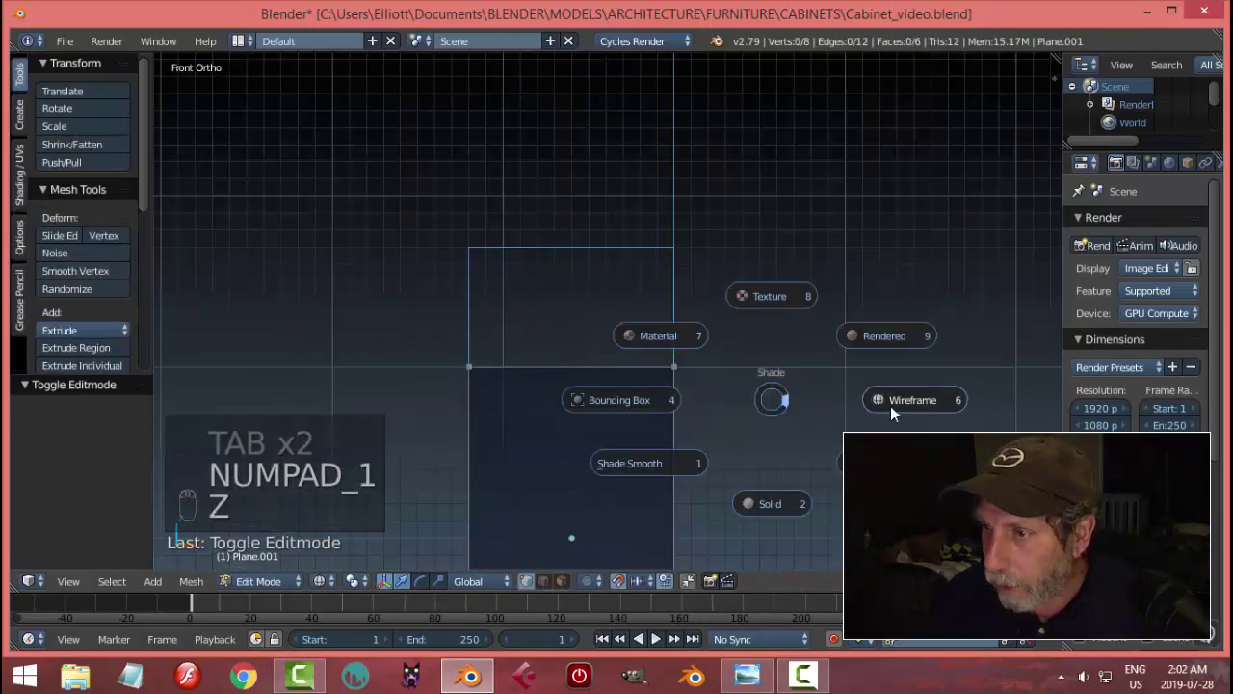
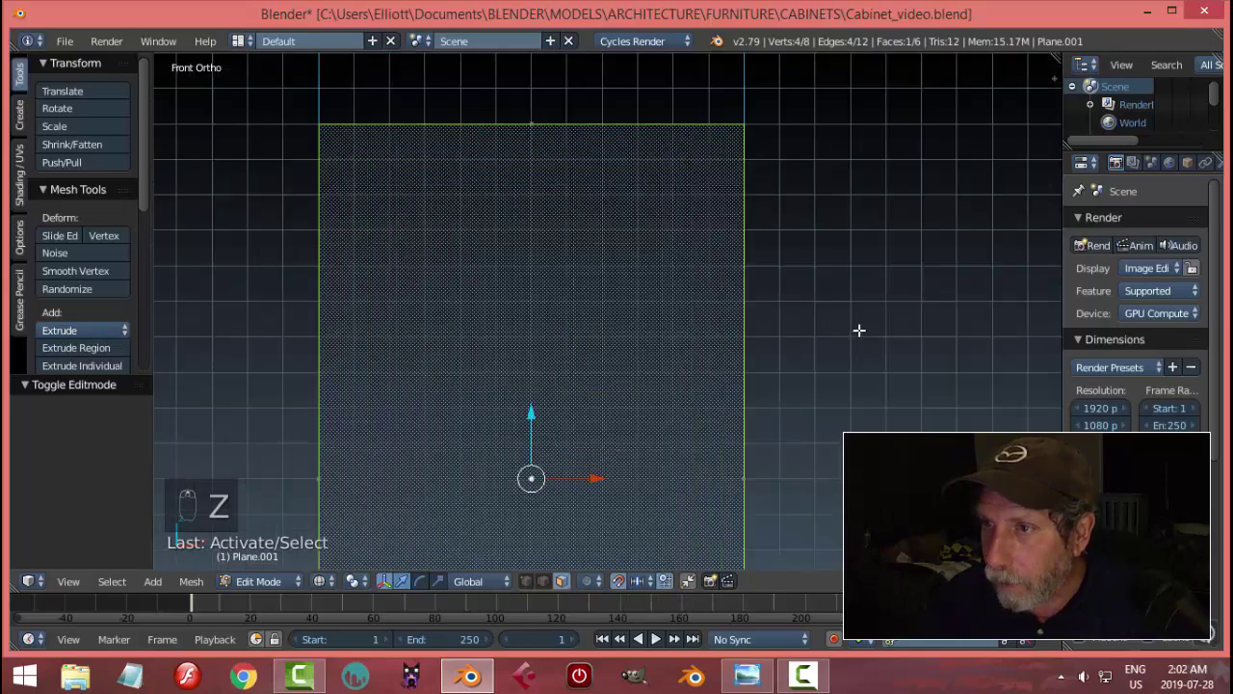
Inset the door face, align its inner vertices along X to the frame, then finish editing
{"action": "key", "text": "i"}
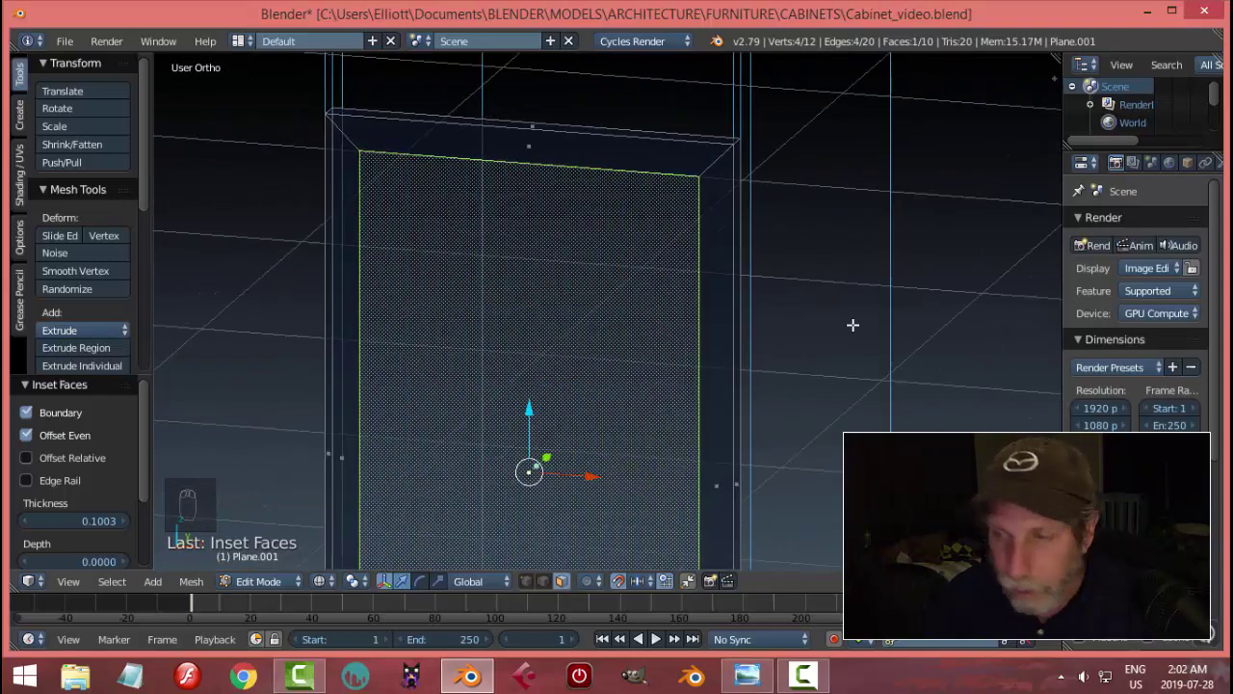
{"action": "key", "text": "ctrl+Tab"}
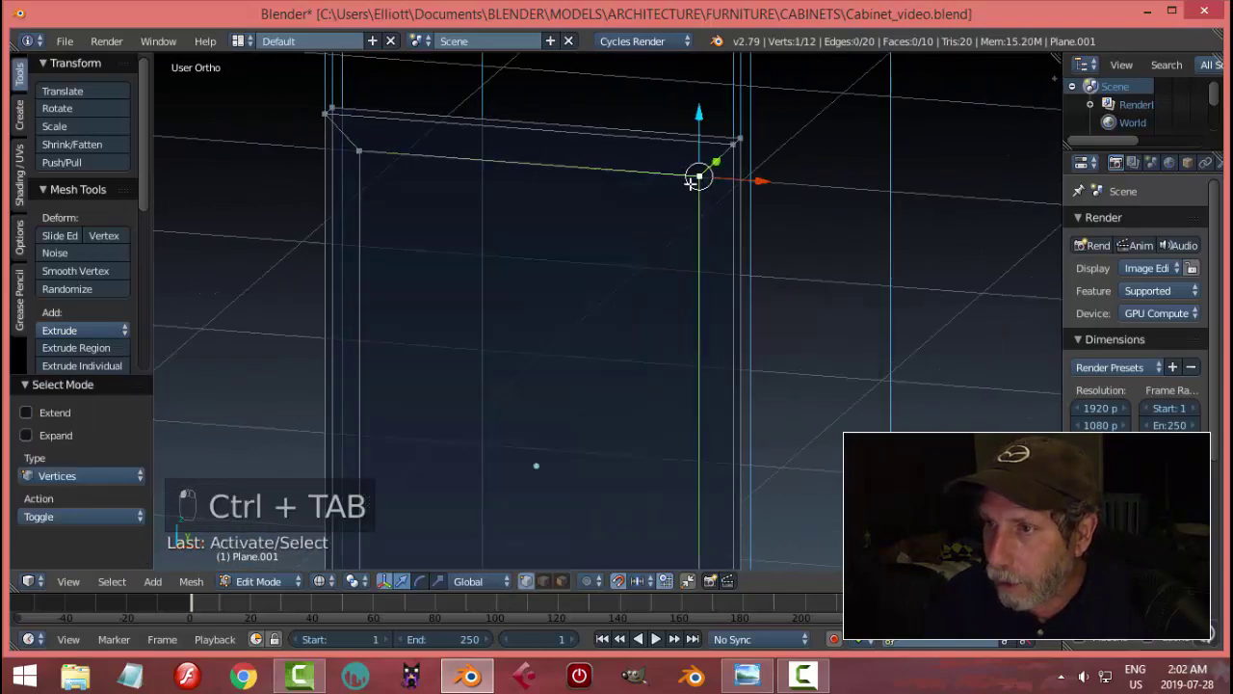
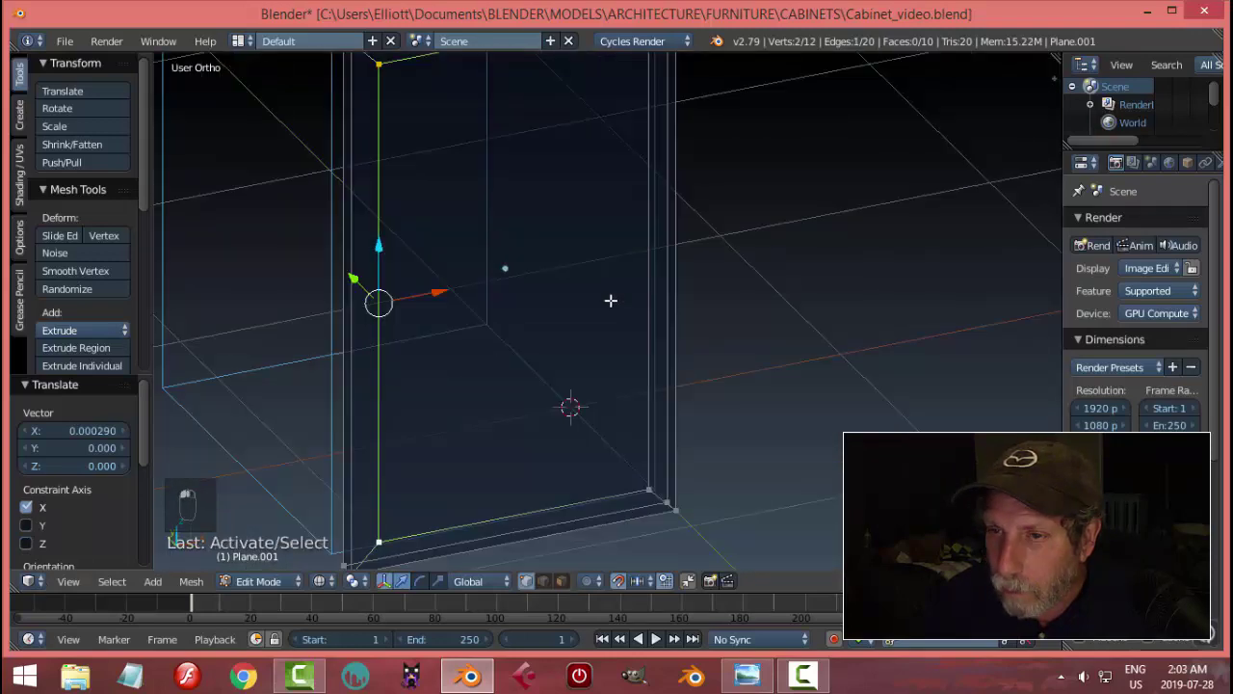
{"action": "key", "text": "KP_1"}
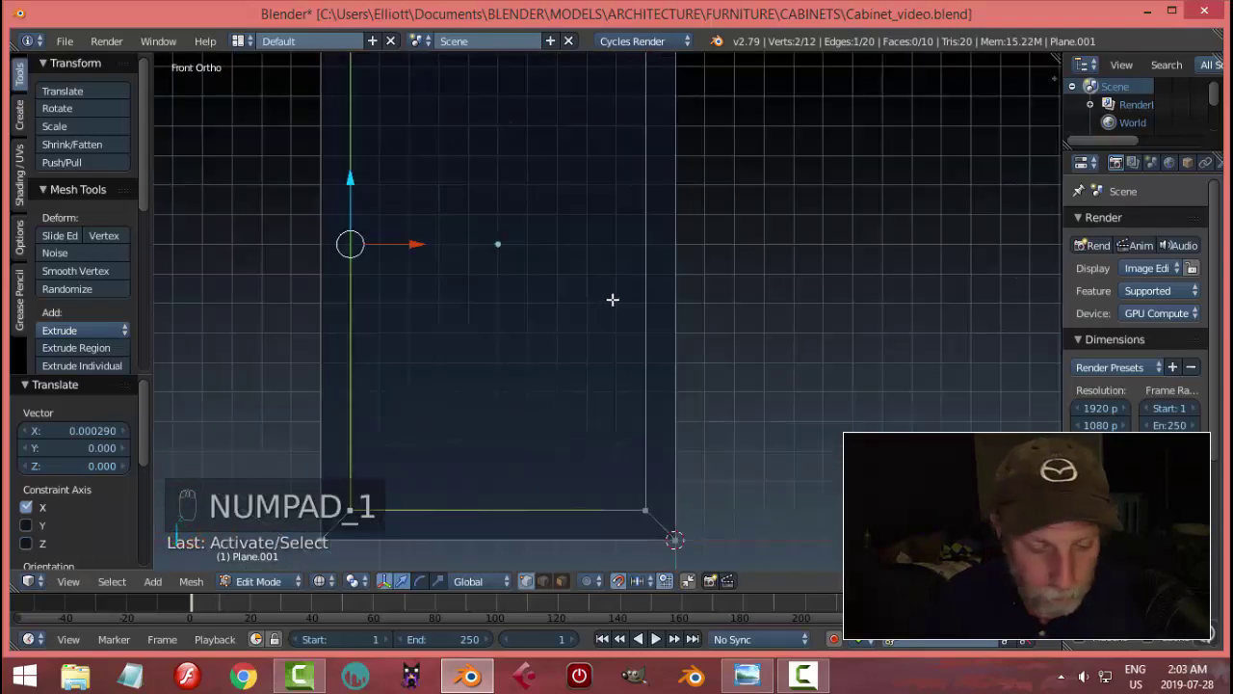
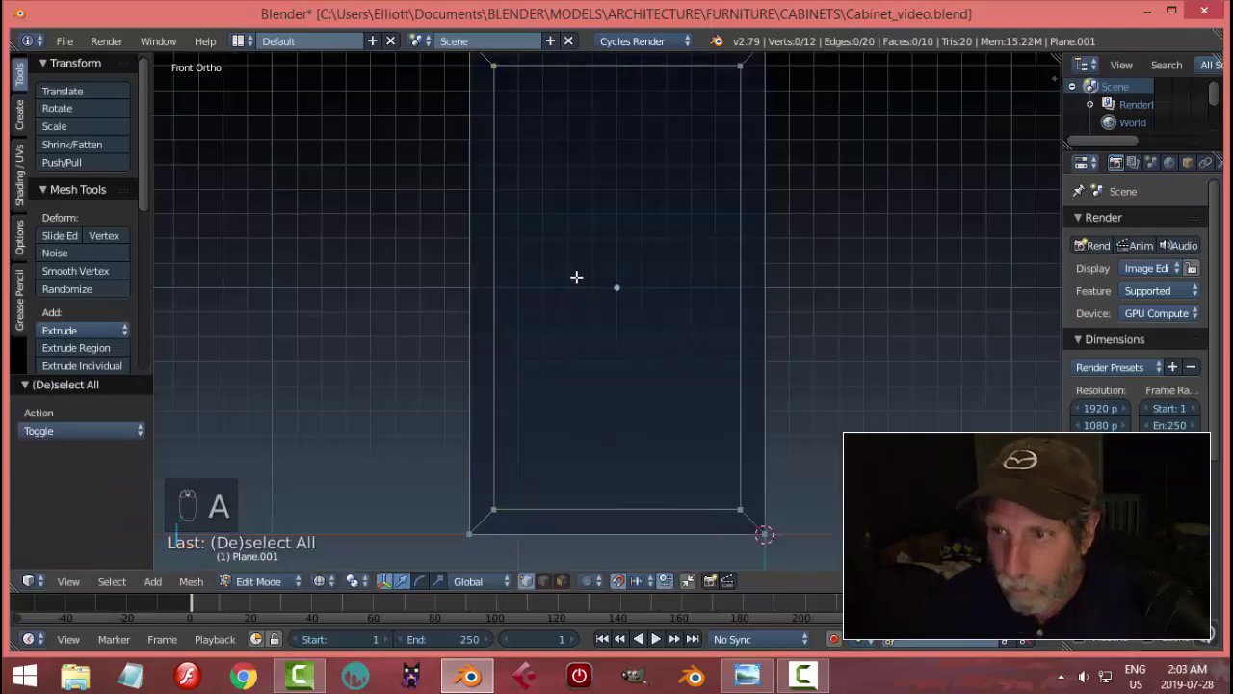
{"action": "key", "text": "Tab"}
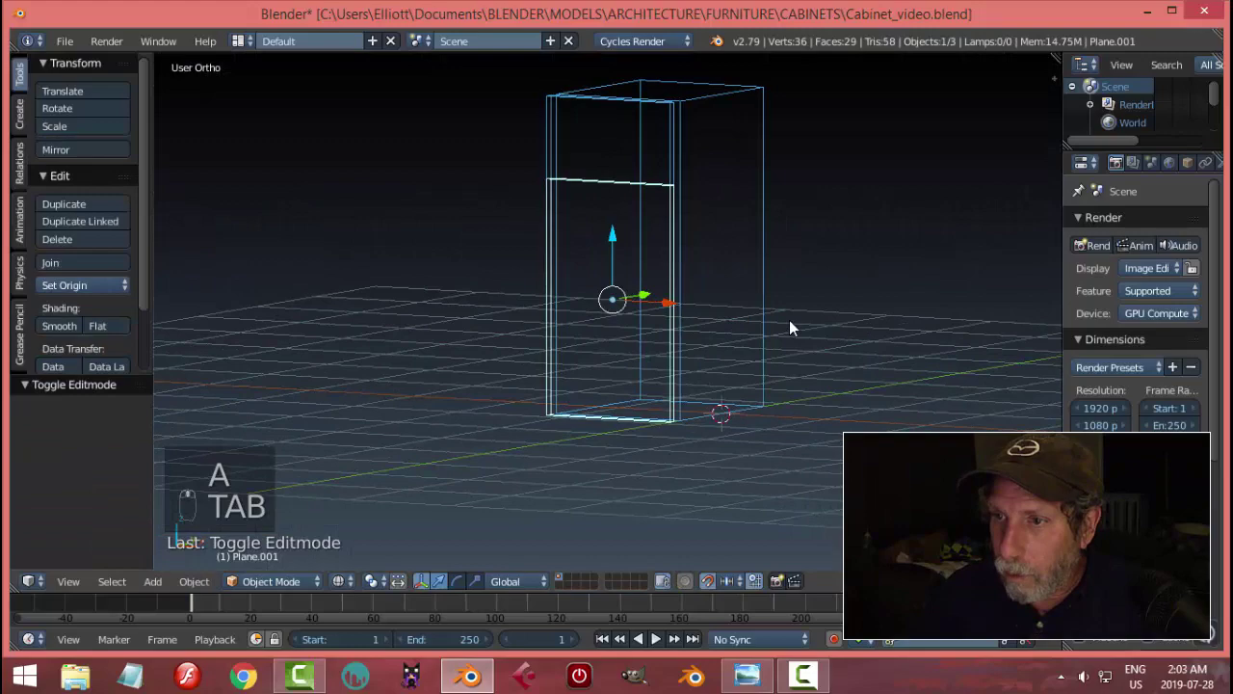
Show the cabinet assembly in solid shading
{"action": "key", "text": "z"}
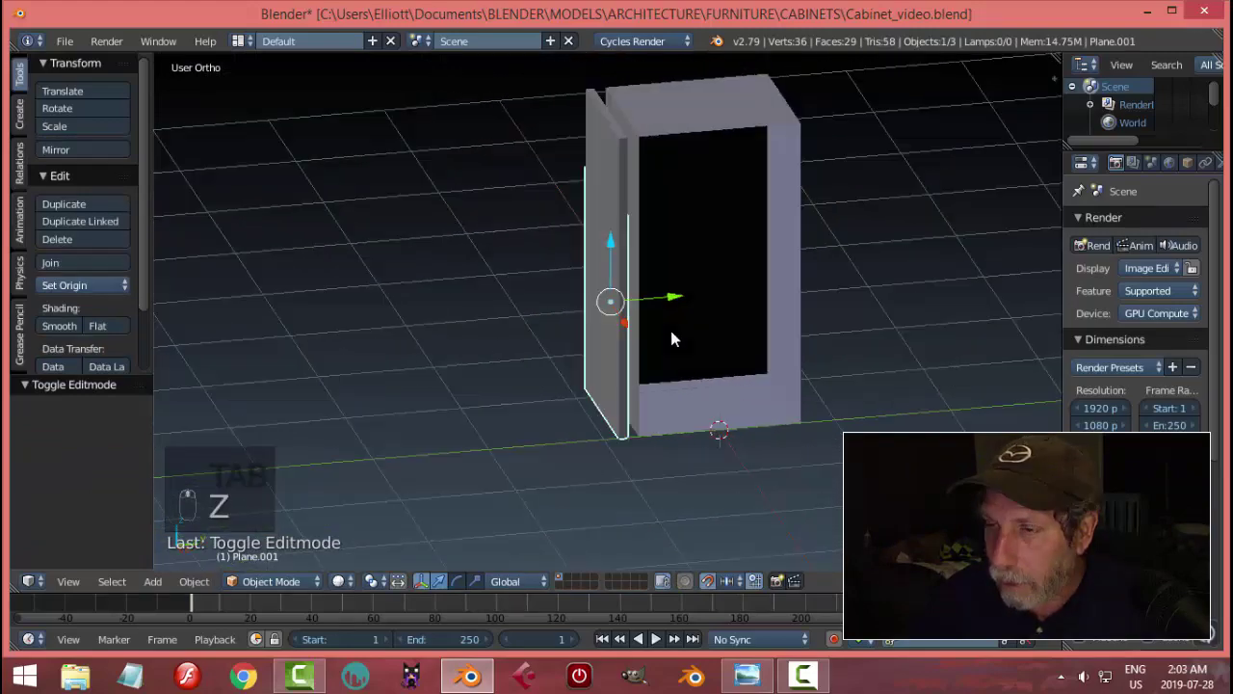
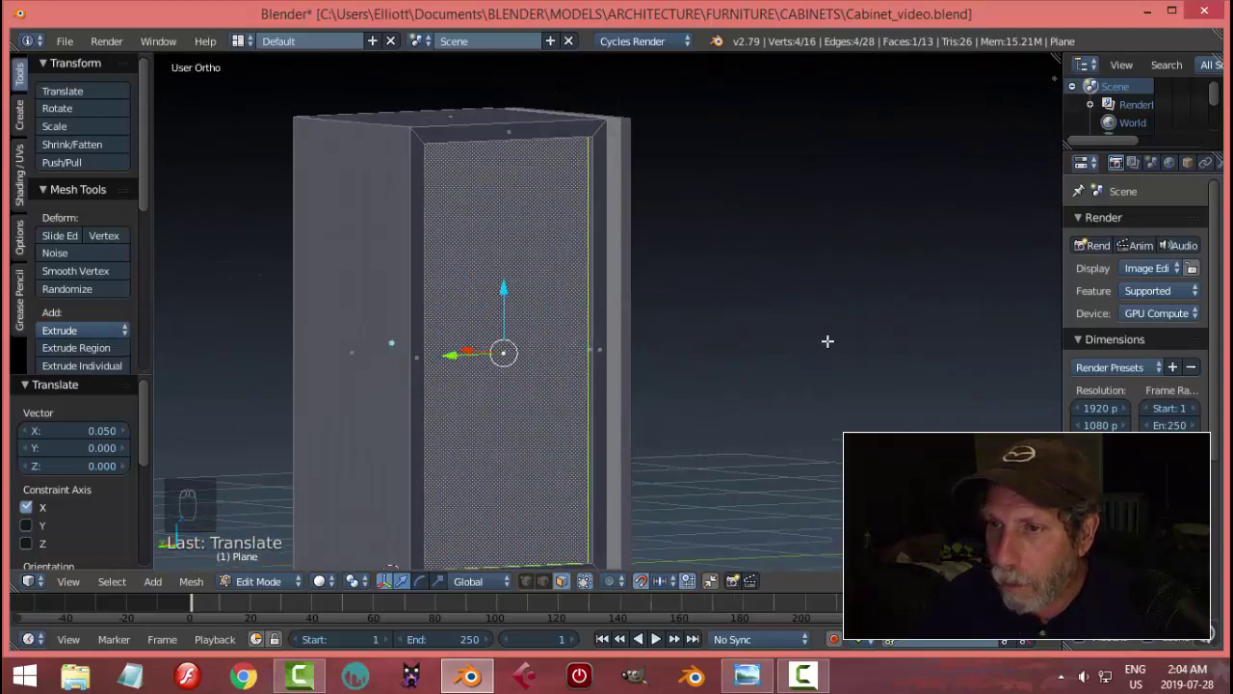
Recess the drawer and door centre panels along Y and extrude the door panel 0.02 thick in side view
{"action": "key", "text": "Tab"}
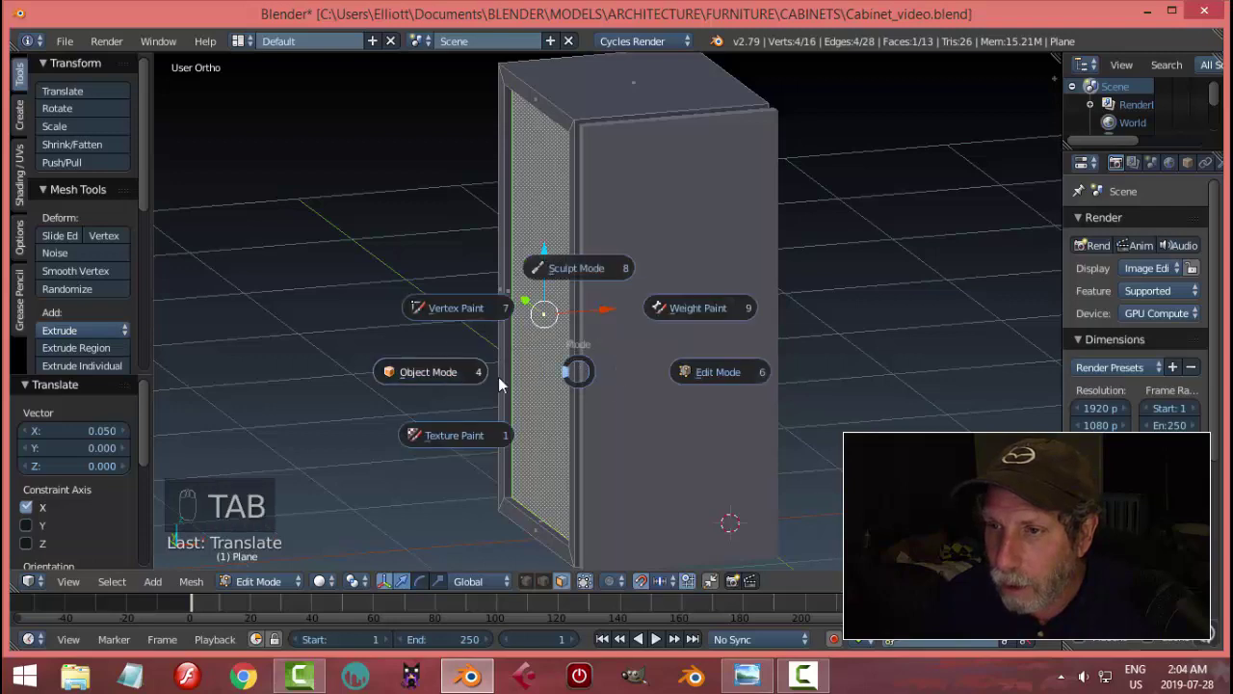
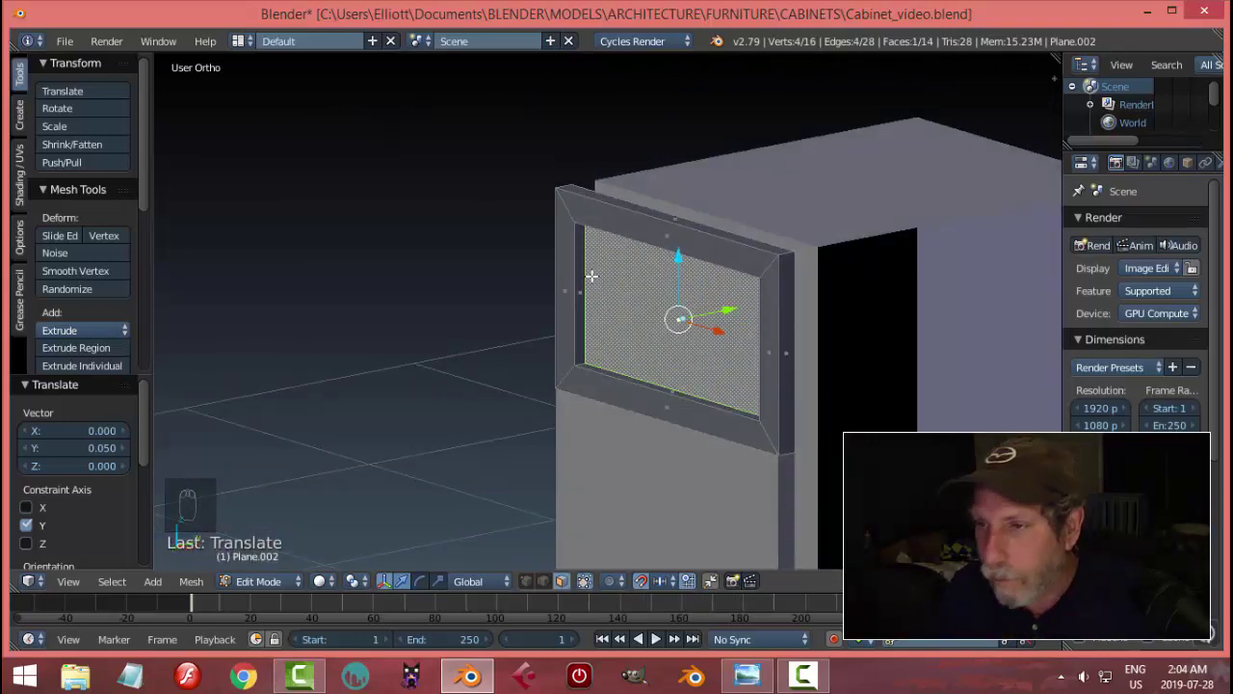
{"action": "key", "text": "a"}
{"action": "key", "text": "Tab"}
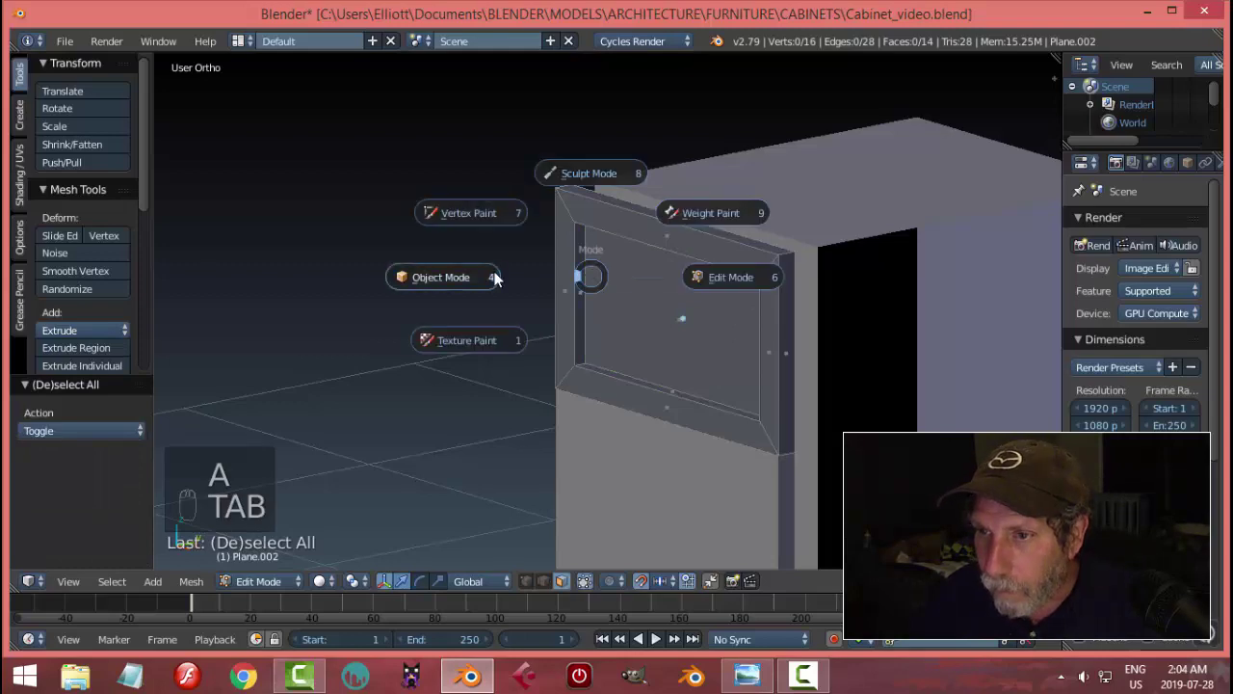
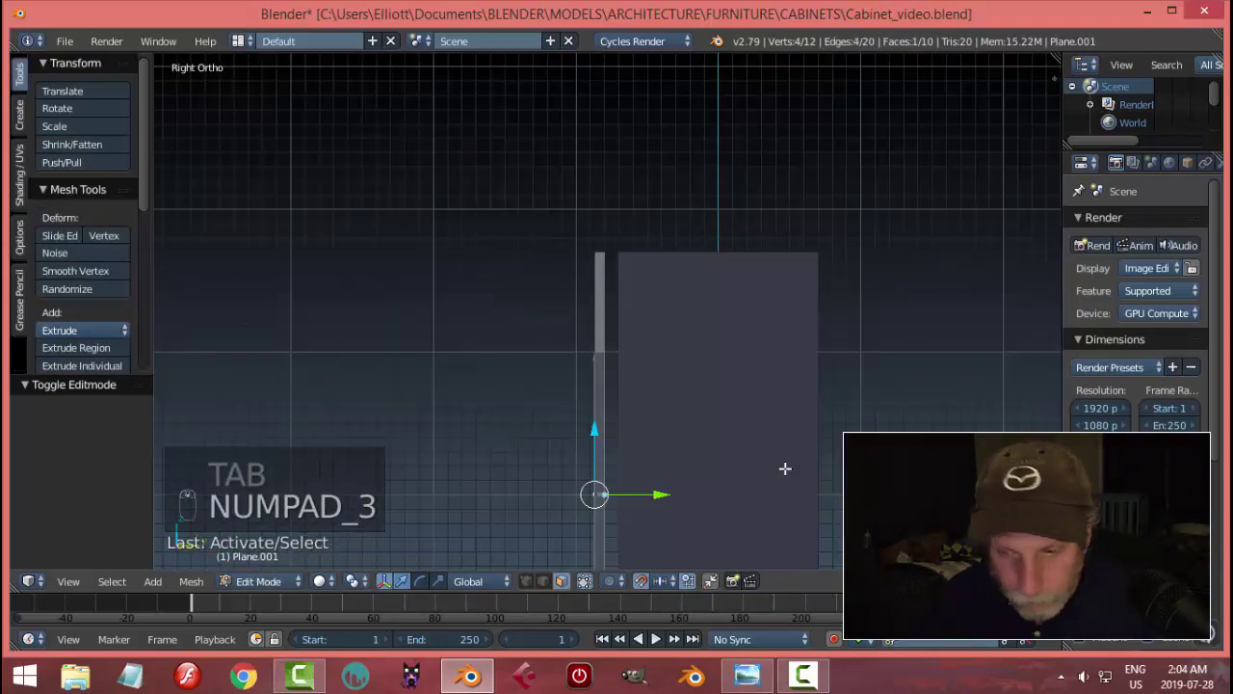
{"action": "key", "text": "z"}
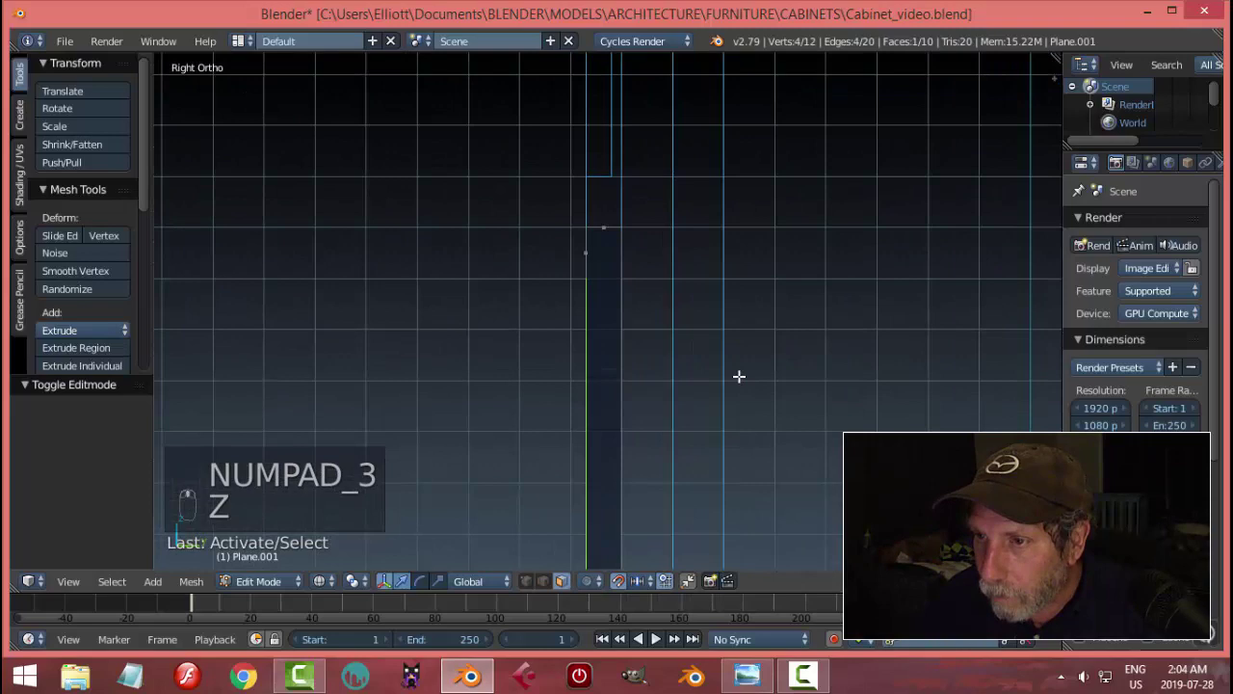
{"action": "key", "text": "e"}
{"action": "key", "text": "g"}
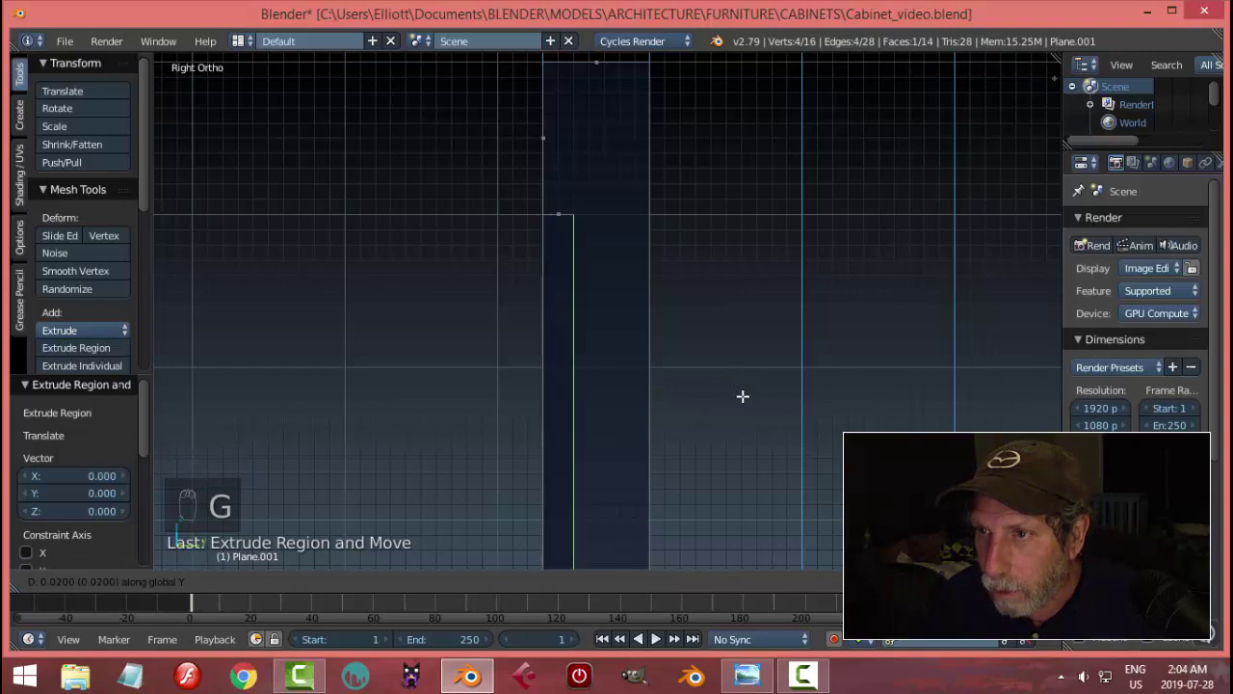
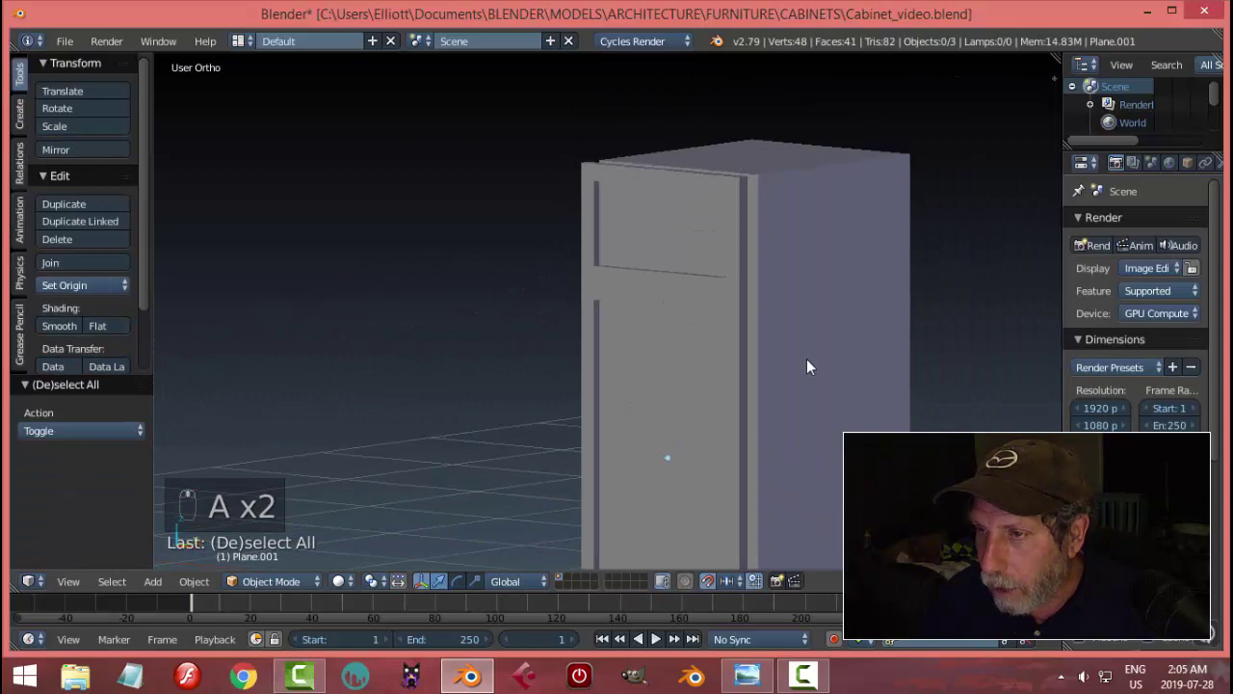
Orbit to the cabinet's front corner to inspect the body before beveling
{"action": "left_click_drag", "start_coordinate": [760, 158], "coordinate": [916, 406]}
{"action": "left_click_drag", "start_coordinate": [916, 407], "coordinate": [1187, 170]}
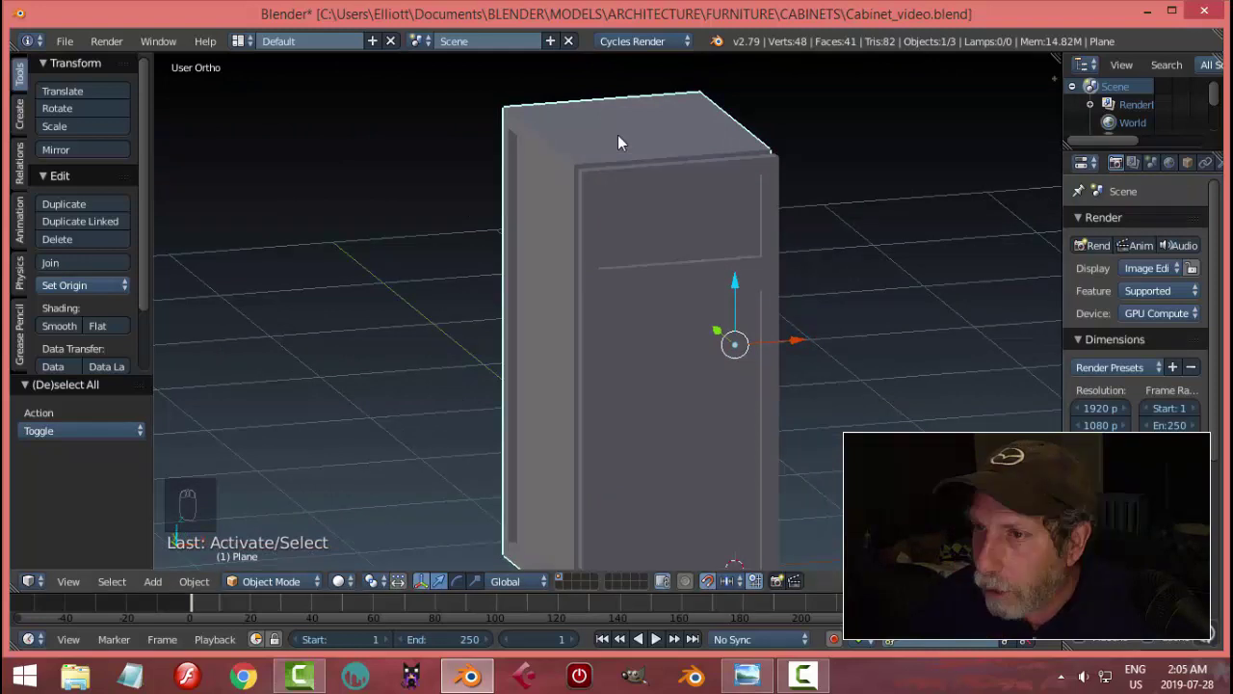
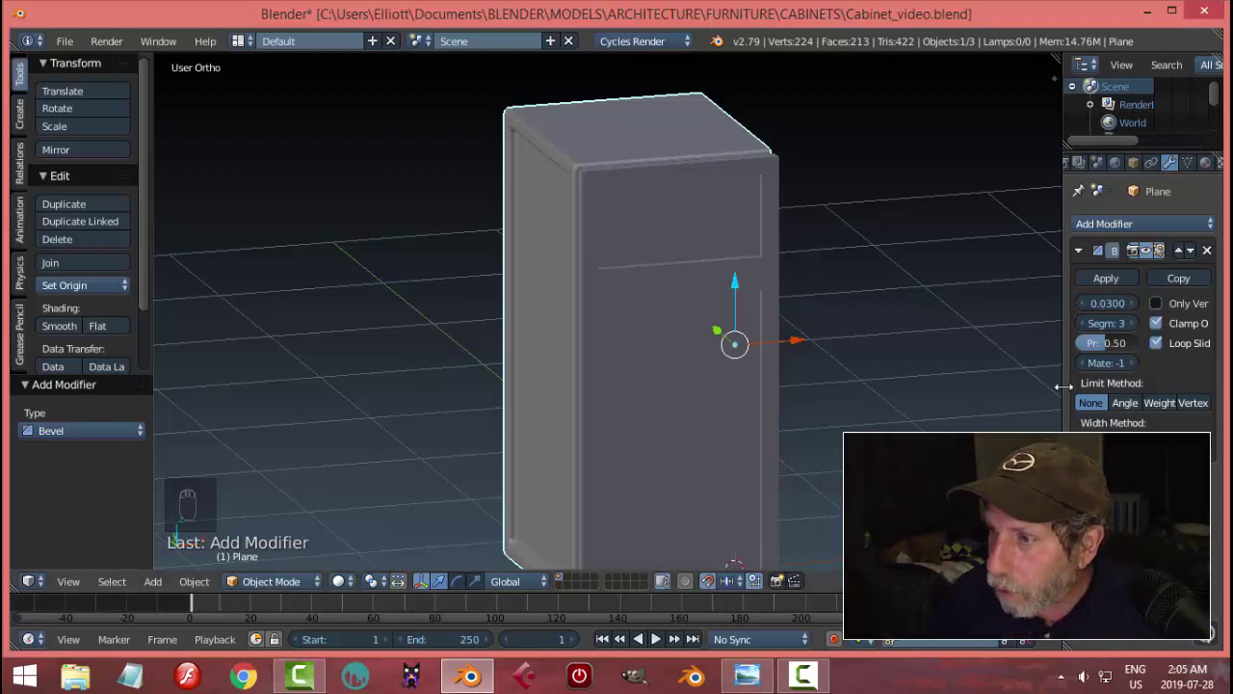
Set the body's Bevel modifier to 3 segments, narrow width about 0.02-0.03, limited by Angle
{"action": "left_click", "coordinate": [1122, 404]}
{"action": "middle_click", "coordinate": [629, 301]}
{"action": "left_click", "coordinate": [667, 282]}
{"action": "left_click", "coordinate": [707, 282]}
{"action": "left_click", "coordinate": [719, 318]}
{"action": "middle_click", "coordinate": [719, 319]}
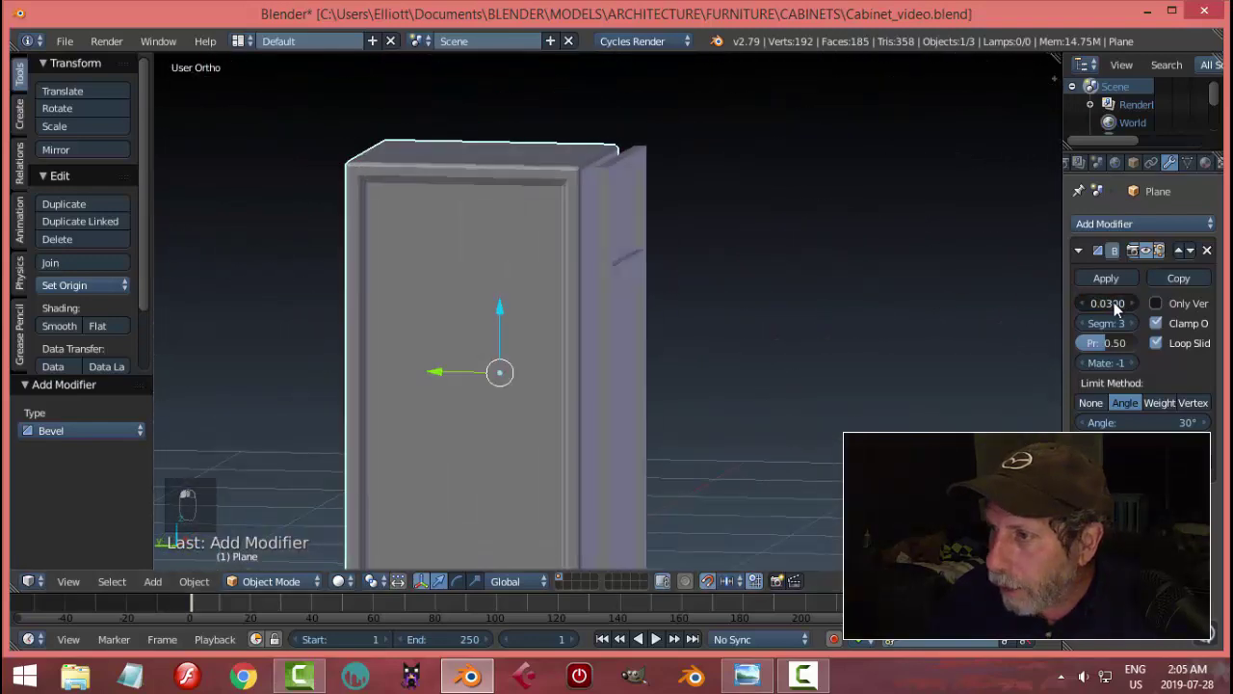
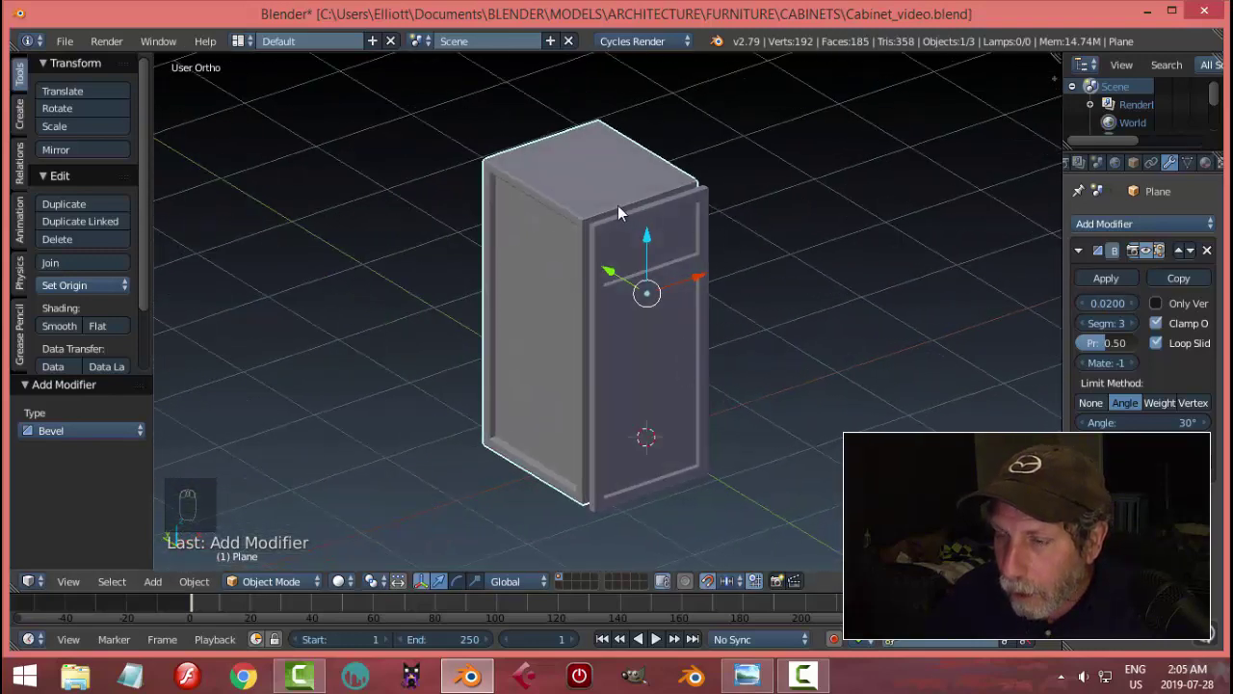
Select drawer, door and body last, then copy the body's Bevel modifier with Ctrl+L
{"action": "left_click_drag", "start_coordinate": [691, 225], "coordinate": [575, 271]}
{"action": "key", "text": "ctrl+l"}
{"action": "left_click_drag", "start_coordinate": [715, 341], "coordinate": [534, 285]}
{"action": "key", "text": "ctrl+l"}
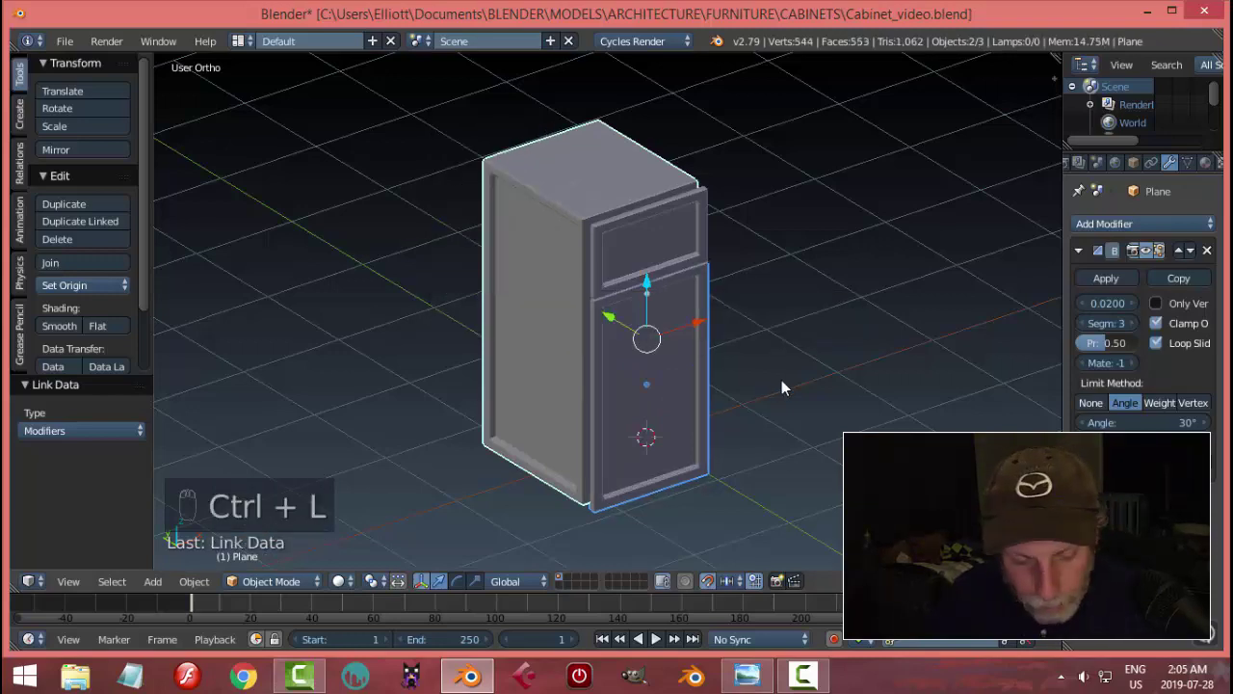
{"action": "key", "text": "a"}
Inspect the beveled parts and narrow the cabinet body's bevel width to 0.02
{"action": "left_click_drag", "start_coordinate": [715, 376], "coordinate": [827, 383]}
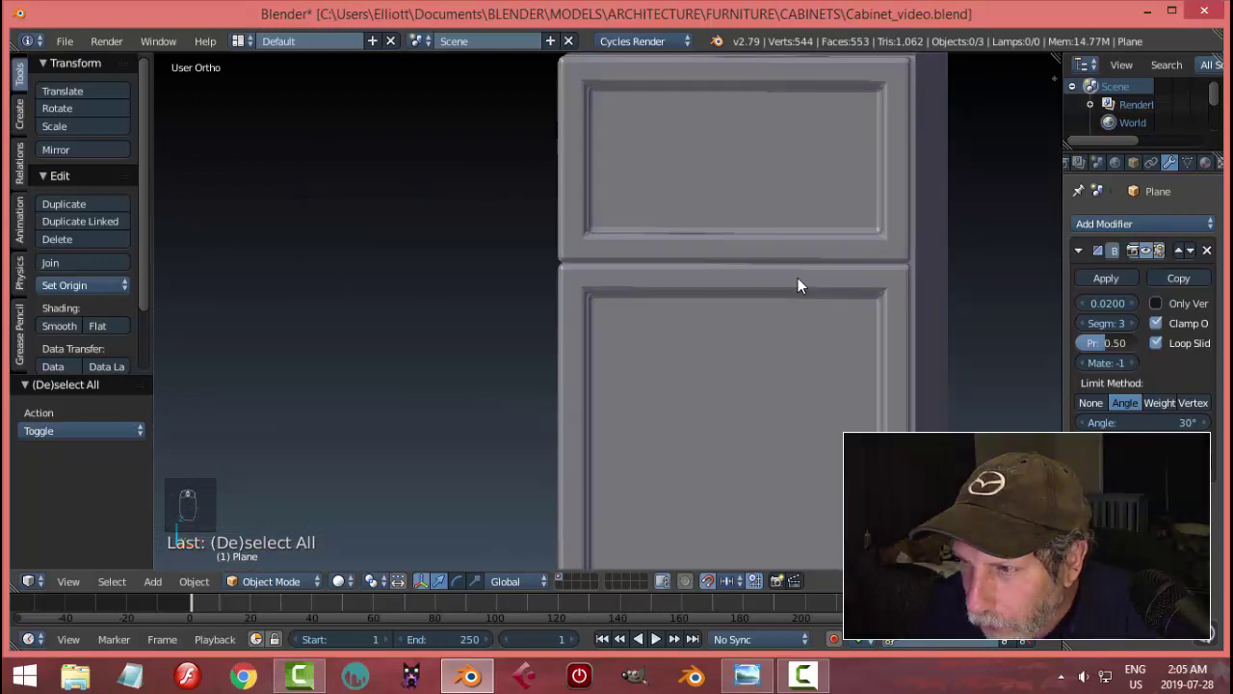
{"action": "middle_click", "coordinate": [759, 295]}
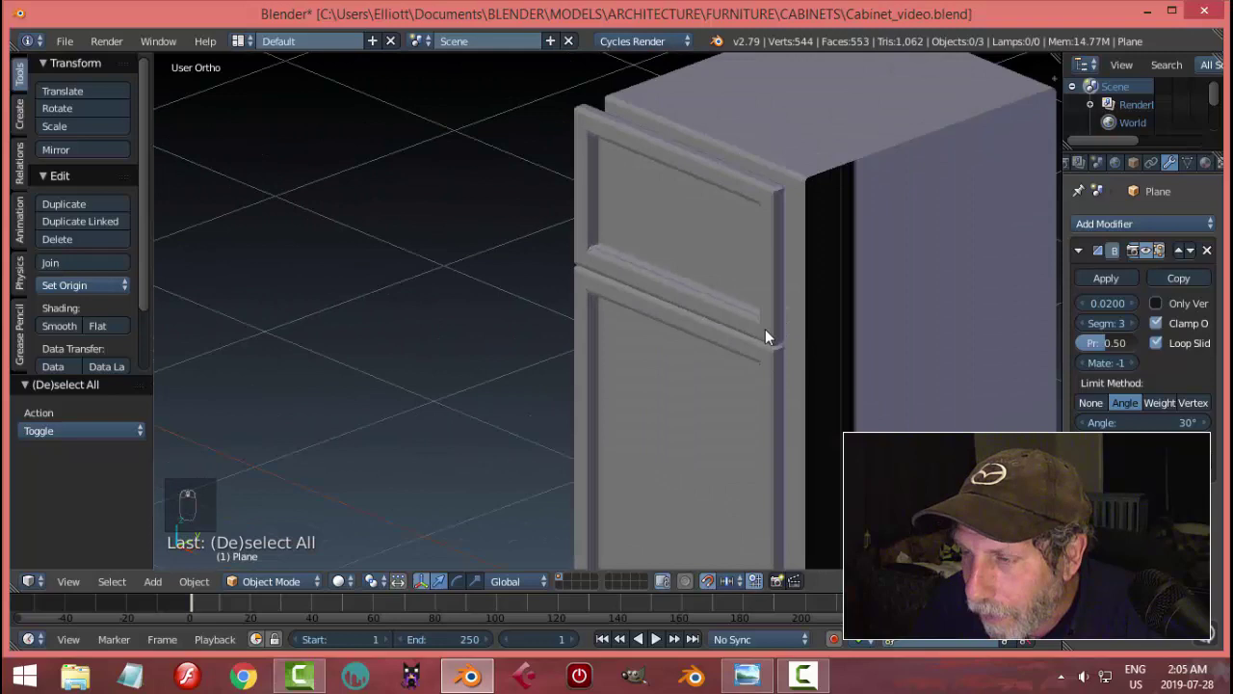
{"action": "left_click_drag", "start_coordinate": [801, 352], "coordinate": [699, 369]}
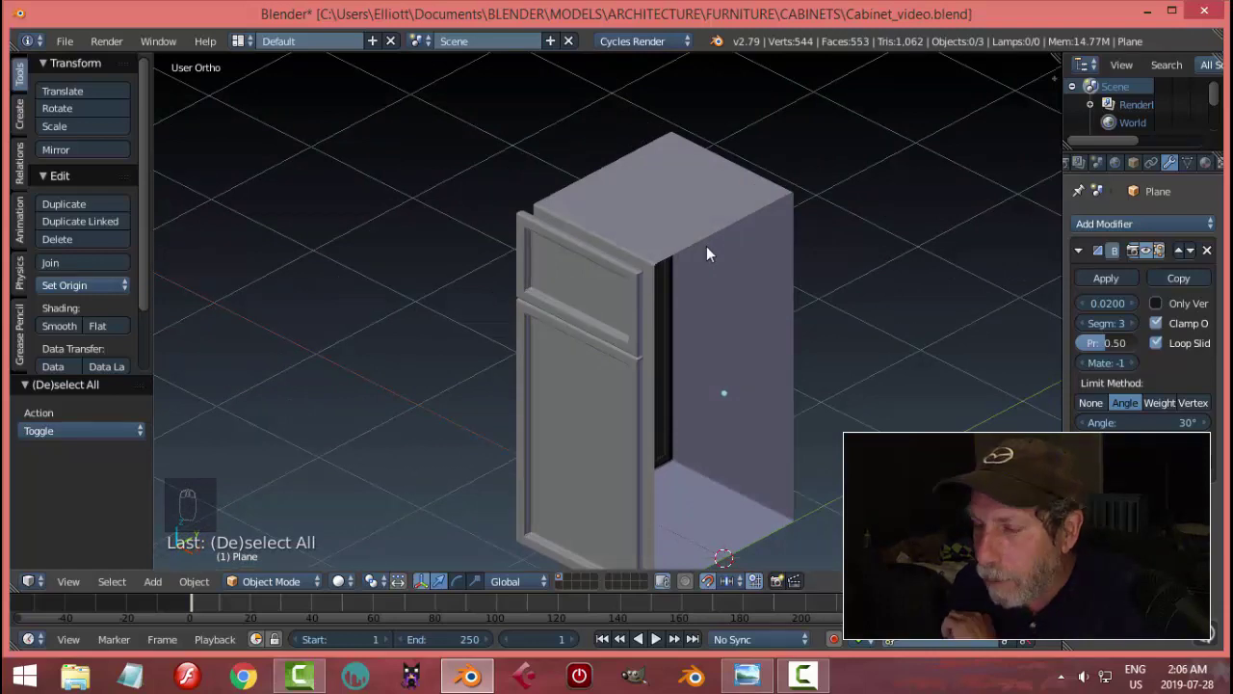
{"action": "middle_click", "coordinate": [688, 264]}
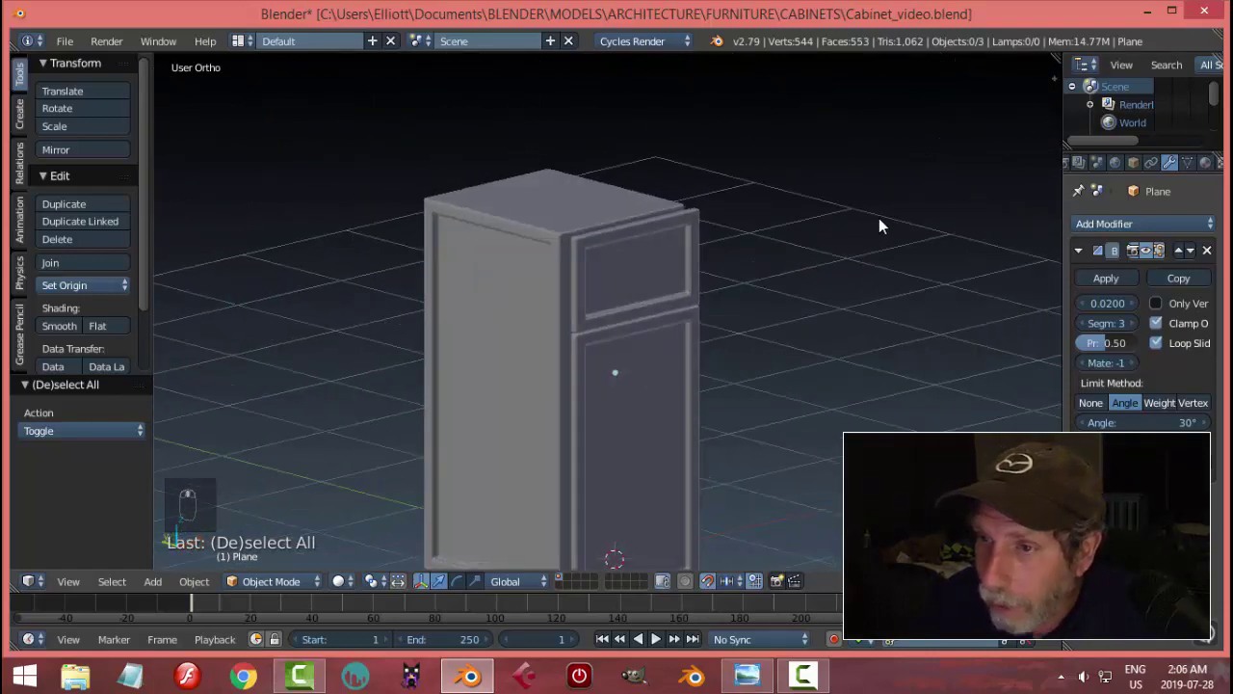
{"action": "right_click", "coordinate": [639, 183]}
{"action": "left_click", "coordinate": [763, 291]}
{"action": "middle_click", "coordinate": [701, 246]}
{"action": "left_click", "coordinate": [696, 526]}
{"action": "left_click_drag", "start_coordinate": [709, 502], "coordinate": [703, 522]}
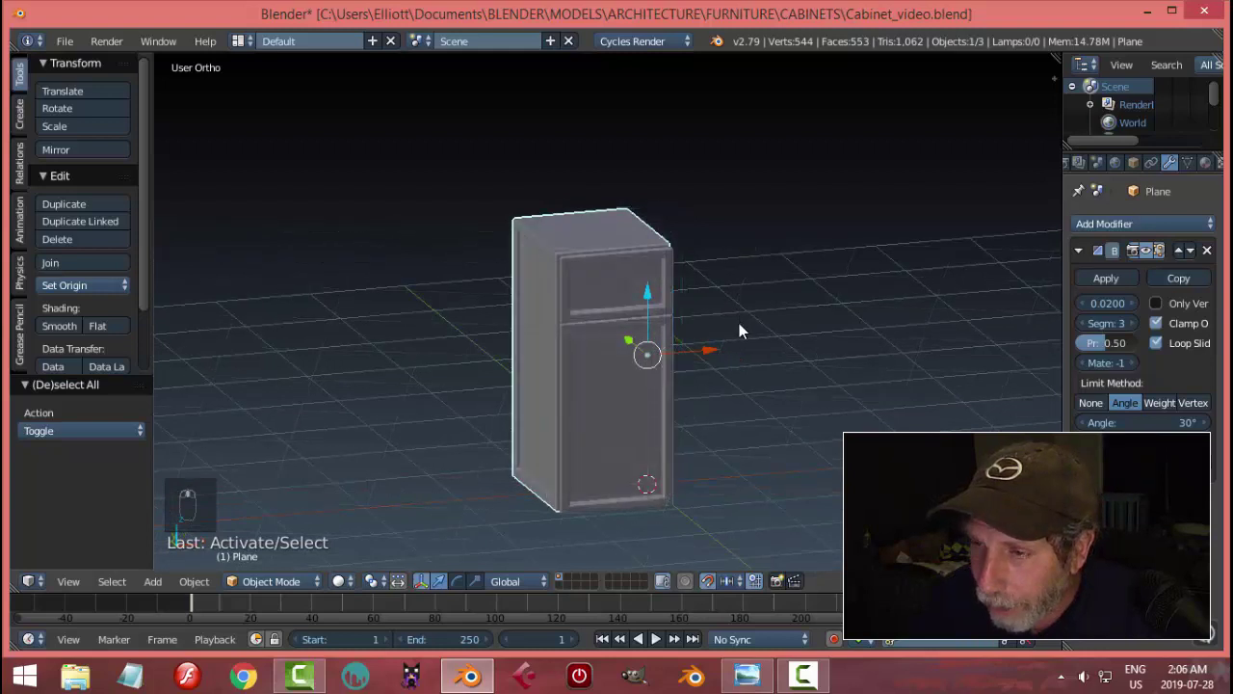
Add an X Mirror modifier to the cabinet body with its origin at the 3D cursor
{"action": "left_click_drag", "start_coordinate": [1094, 259], "coordinate": [862, 414]}
{"action": "middle_click", "coordinate": [862, 415]}
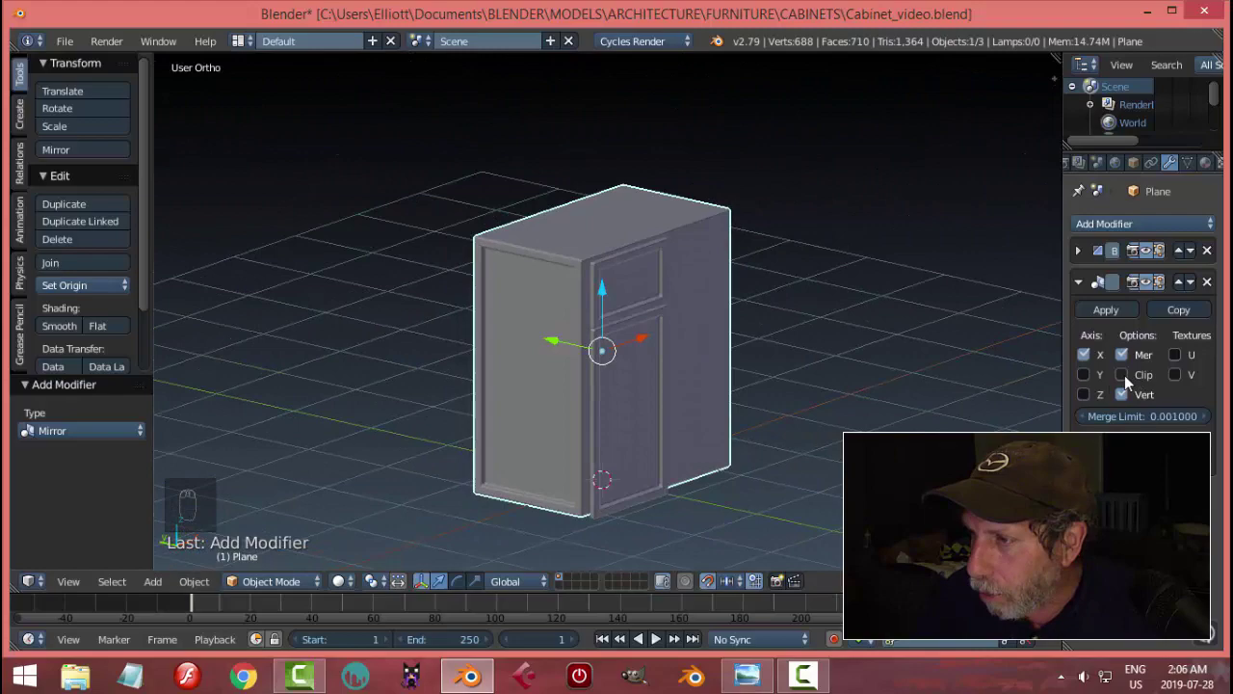
{"action": "left_click_drag", "start_coordinate": [1134, 384], "coordinate": [704, 359]}
{"action": "left_click_drag", "start_coordinate": [704, 360], "coordinate": [869, 362]}
{"action": "middle_click", "coordinate": [832, 387]}
{"action": "left_click_drag", "start_coordinate": [686, 310], "coordinate": [816, 366]}
{"action": "middle_click", "coordinate": [816, 366]}
{"action": "left_click", "coordinate": [819, 363]}
{"action": "middle_click", "coordinate": [818, 363]}
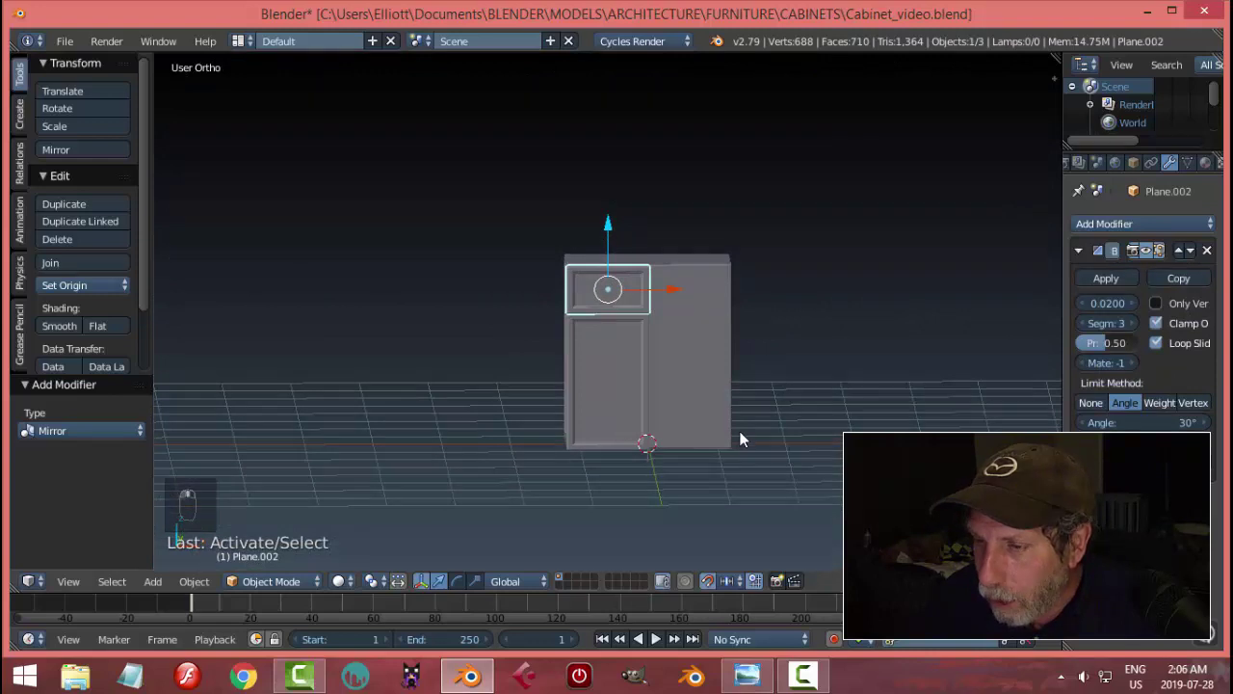
{"action": "middle_click", "coordinate": [1088, 263]}
Mirror the drawer front and door the same way, giving two drawers over two doors
{"action": "left_click_drag", "start_coordinate": [1103, 234], "coordinate": [770, 371]}
{"action": "left_click_drag", "start_coordinate": [664, 319], "coordinate": [85, 293]}
{"action": "left_click_drag", "start_coordinate": [85, 293], "coordinate": [678, 397]}
{"action": "left_click_drag", "start_coordinate": [681, 391], "coordinate": [807, 375]}
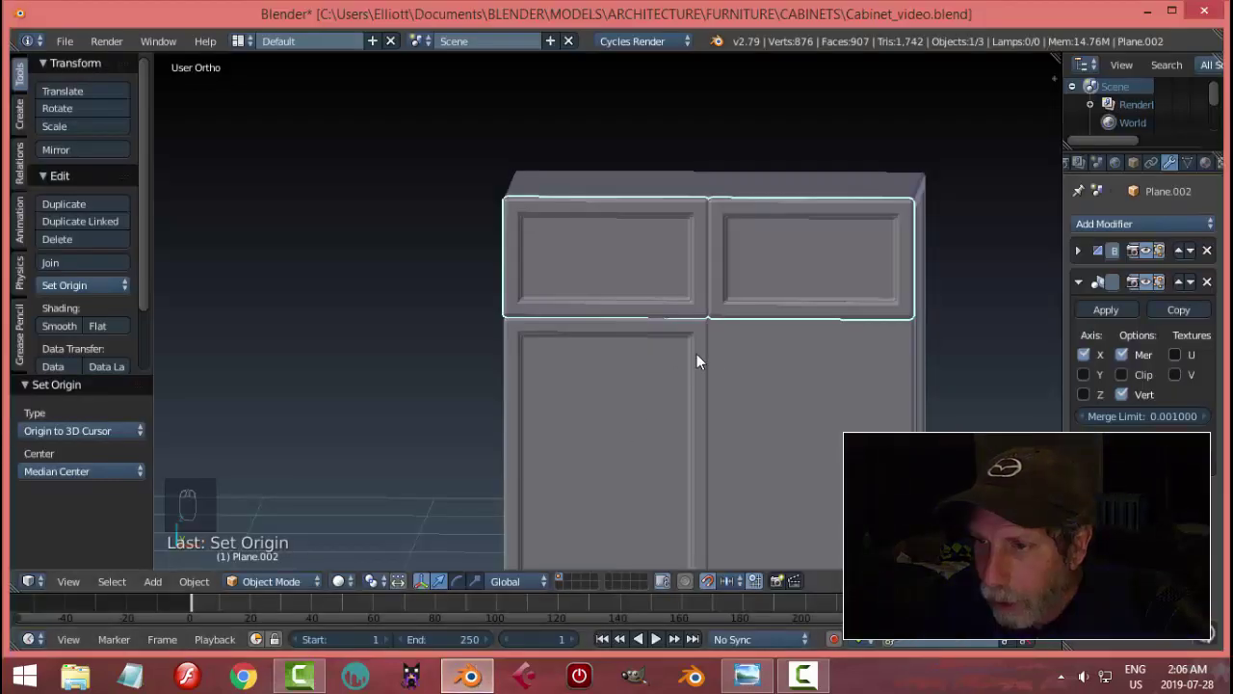
{"action": "left_click_drag", "start_coordinate": [698, 351], "coordinate": [1085, 258]}
{"action": "left_click_drag", "start_coordinate": [1086, 259], "coordinate": [1098, 365]}
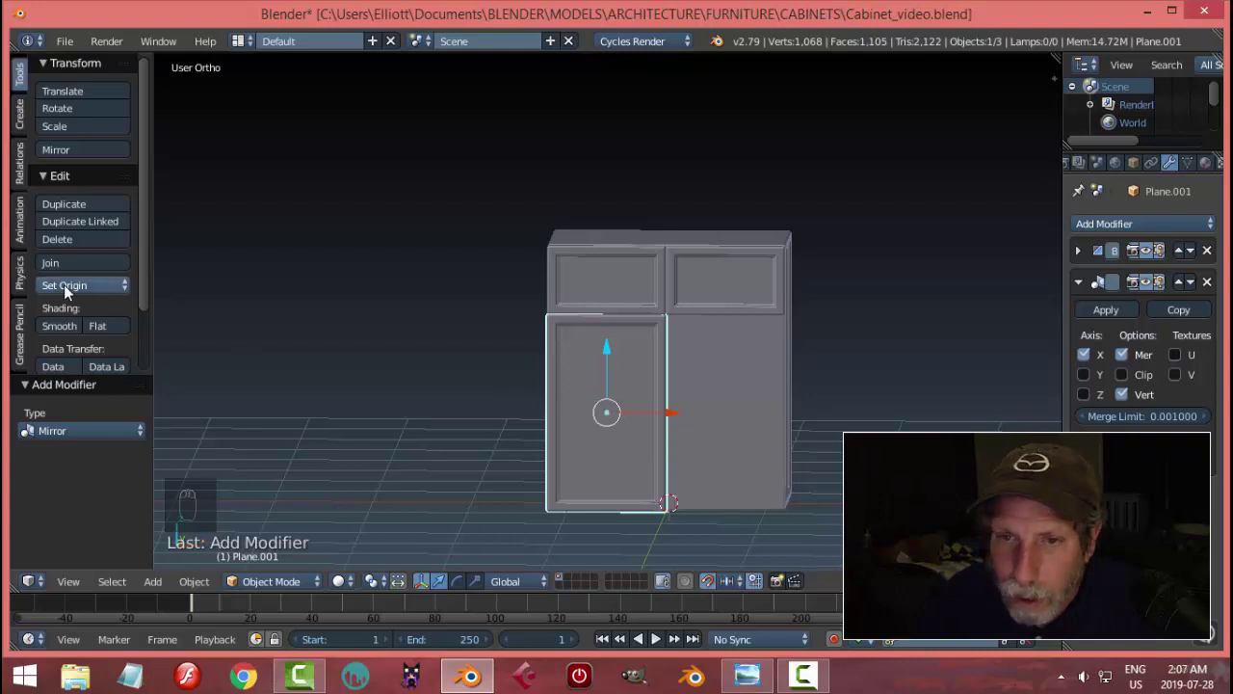
{"action": "left_click_drag", "start_coordinate": [71, 294], "coordinate": [871, 359]}
{"action": "middle_click", "coordinate": [871, 360]}
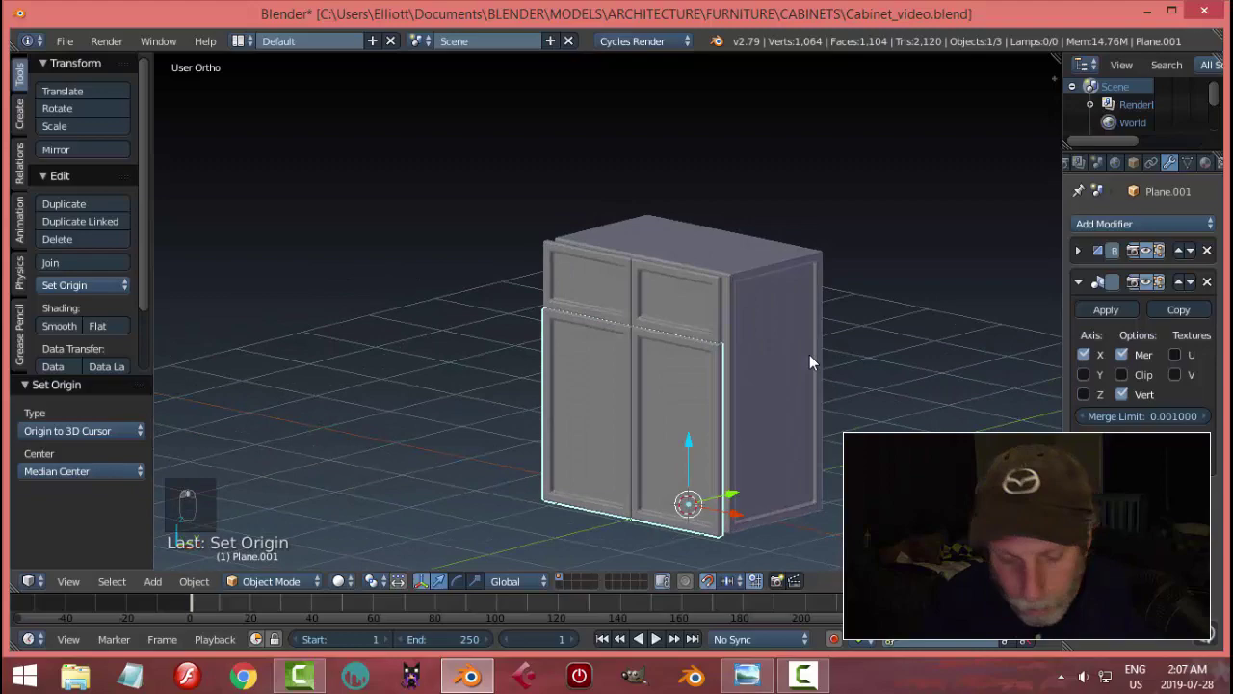
Select the front panel, view from above and enable Closest snapping
{"action": "key", "text": "a"}
{"action": "left_click_drag", "start_coordinate": [680, 391], "coordinate": [781, 407]}
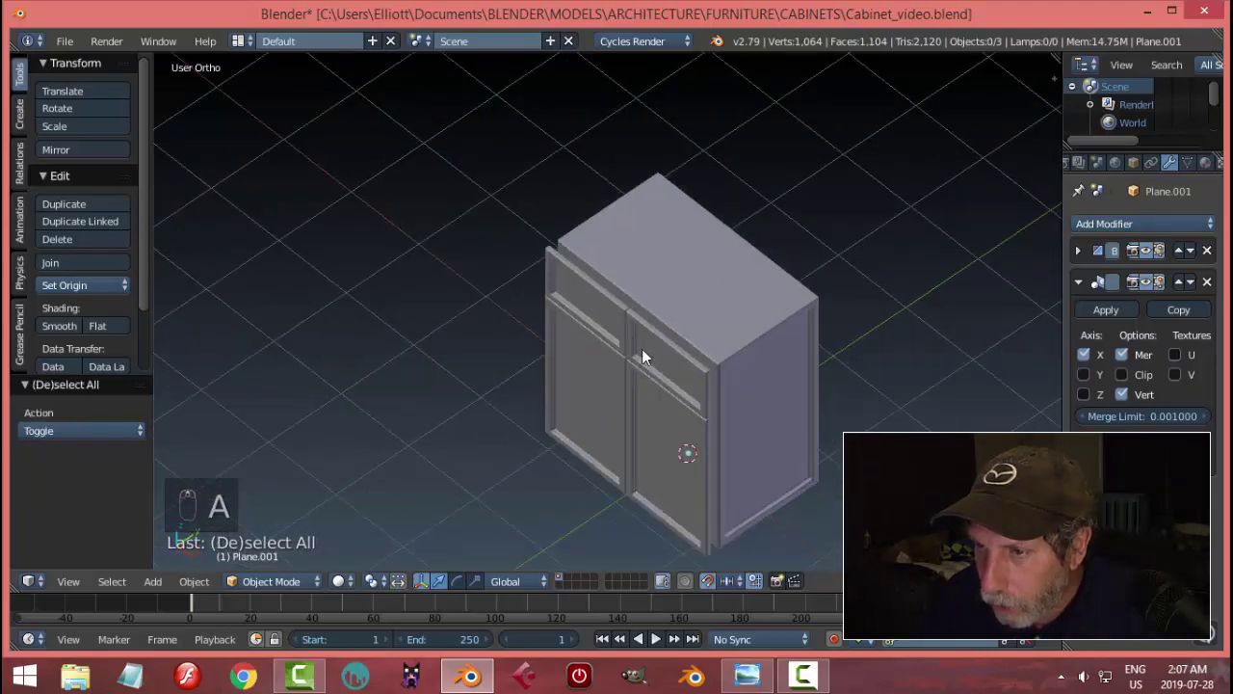
{"action": "right_click", "coordinate": [601, 298]}
{"action": "left_click_drag", "start_coordinate": [848, 356], "coordinate": [817, 425]}
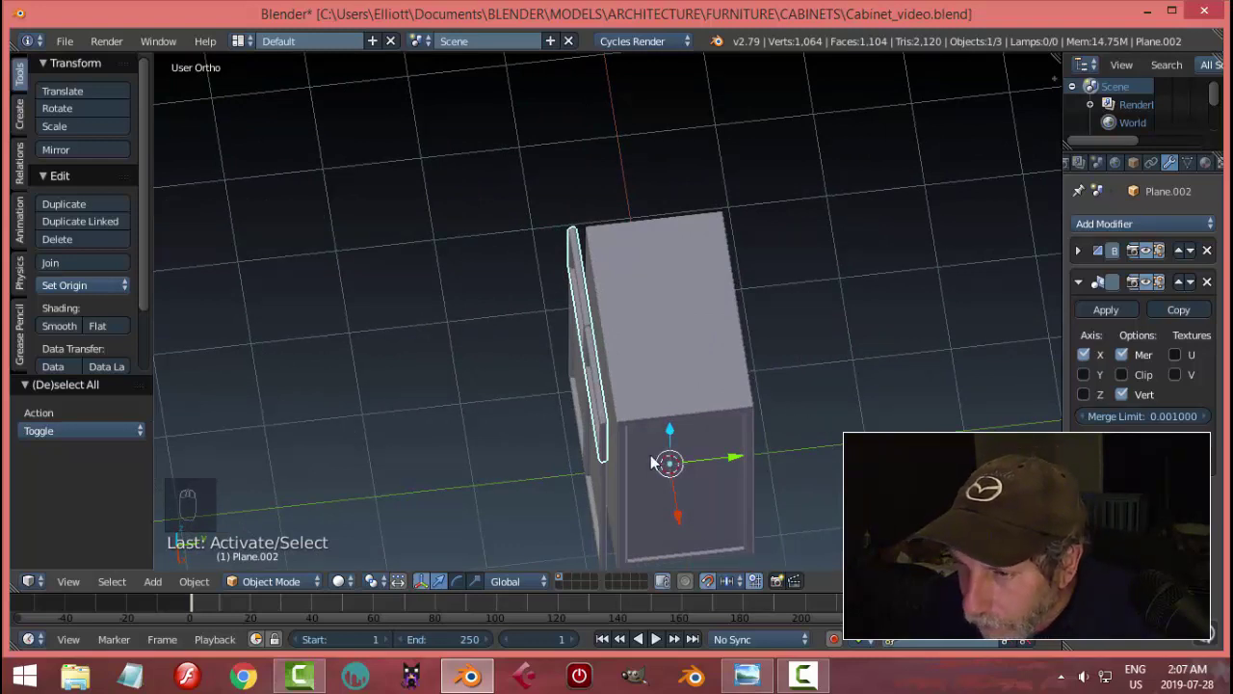
{"action": "left_click_drag", "start_coordinate": [624, 439], "coordinate": [615, 409]}
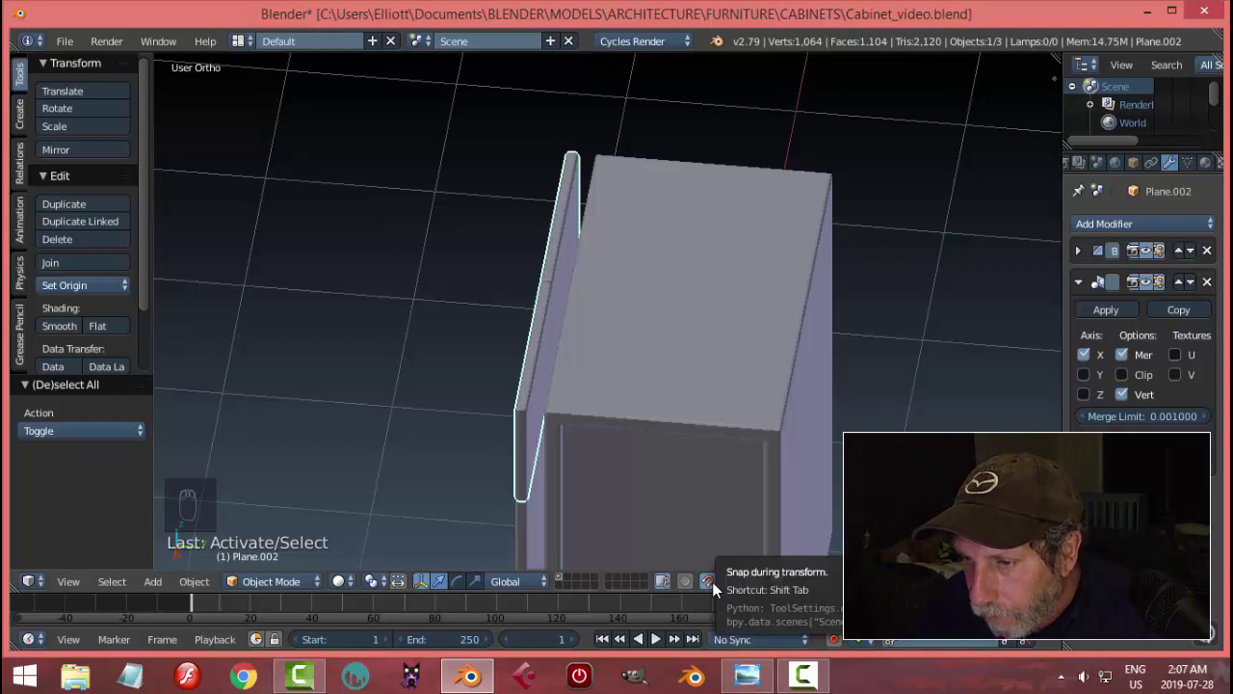
{"action": "left_click_drag", "start_coordinate": [734, 588], "coordinate": [760, 523]}
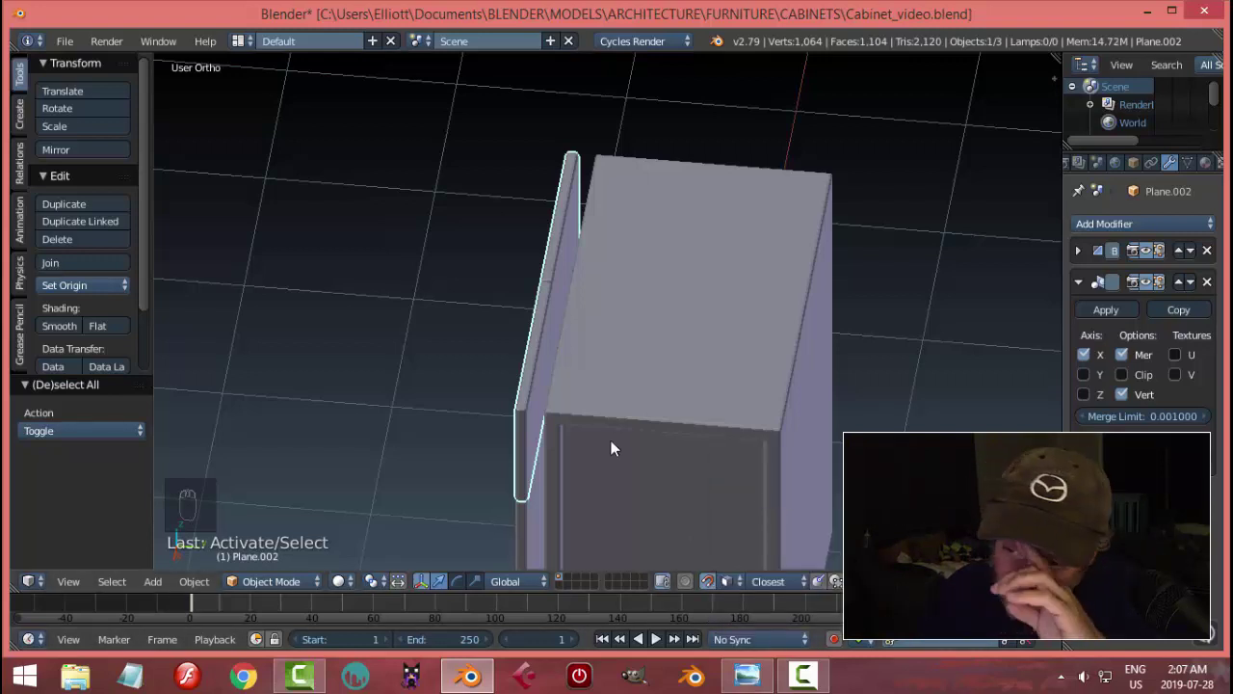
Move the door panel up against the cabinet body's front edge
{"action": "middle_click", "coordinate": [633, 460]}
{"action": "left_click_drag", "start_coordinate": [575, 289], "coordinate": [575, 298]}
{"action": "left_click_drag", "start_coordinate": [576, 298], "coordinate": [755, 449]}
{"action": "middle_click", "coordinate": [756, 449]}
{"action": "left_click_drag", "start_coordinate": [746, 423], "coordinate": [718, 474]}
Slide the door panel along the depth axis toward the cabinet front, orbit to check, and undo the misplaced move
{"action": "left_click_drag", "start_coordinate": [718, 474], "coordinate": [604, 387]}
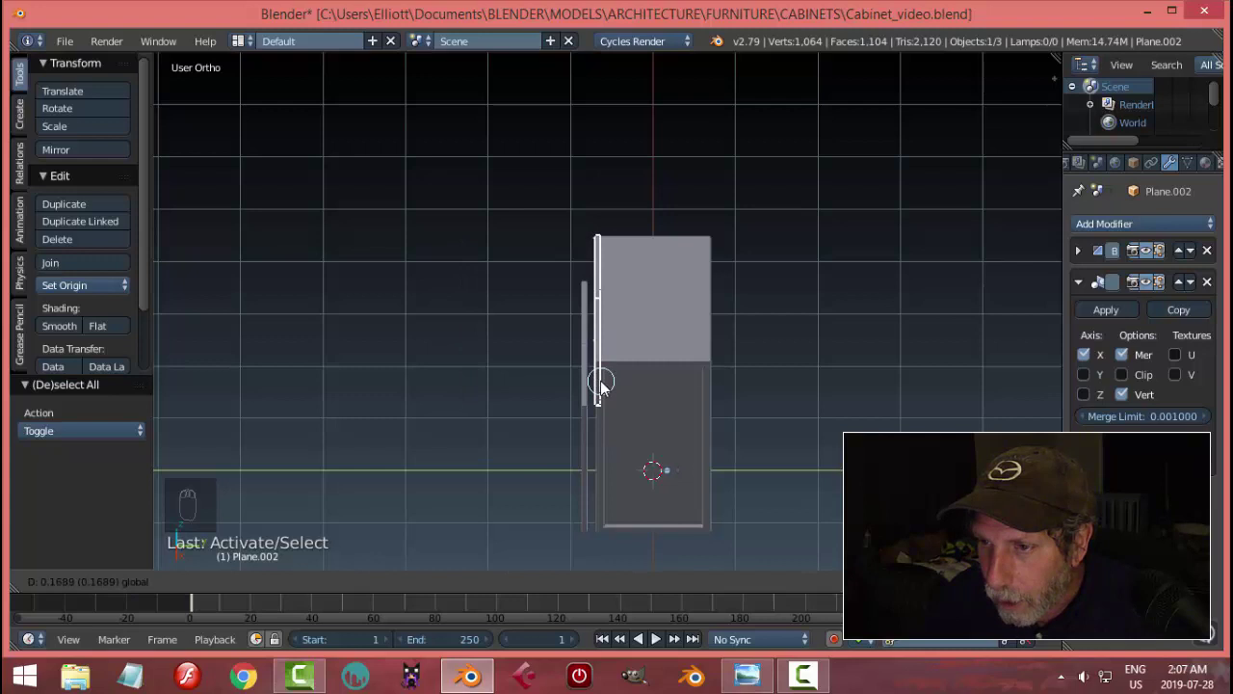
{"action": "left_click_drag", "start_coordinate": [745, 442], "coordinate": [715, 426]}
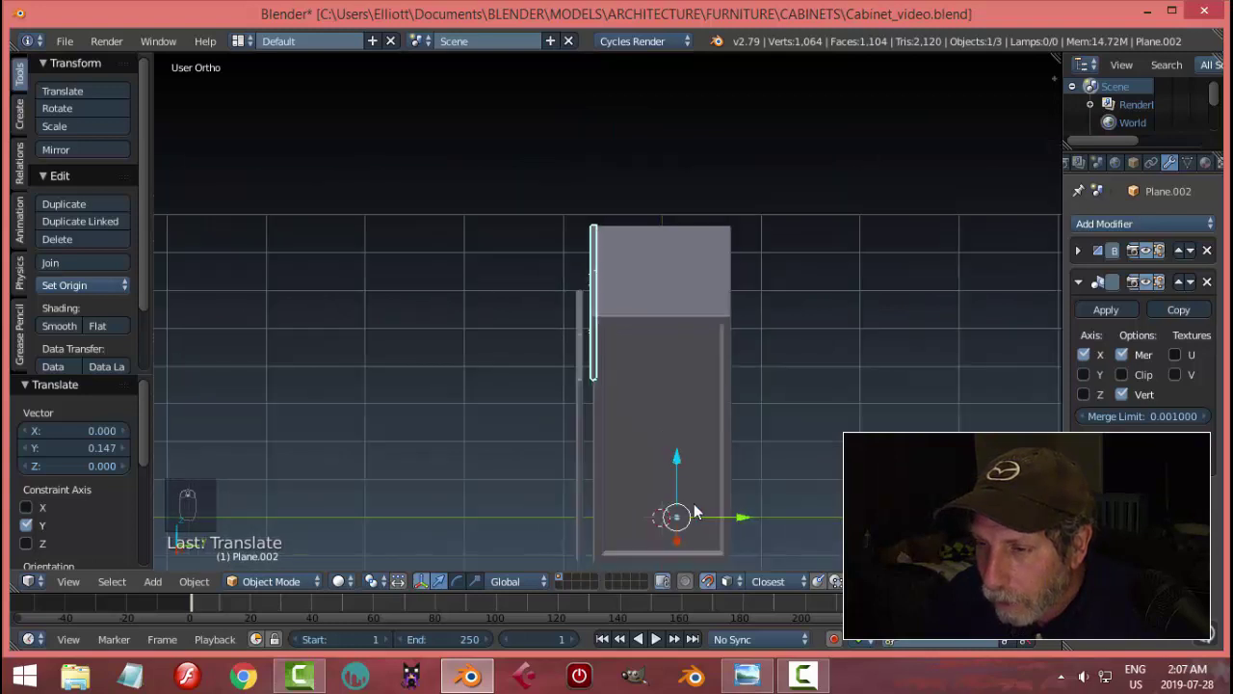
{"action": "left_click_drag", "start_coordinate": [721, 513], "coordinate": [634, 478]}
{"action": "middle_click", "coordinate": [635, 477]}
{"action": "left_click", "coordinate": [776, 507]}
{"action": "middle_click", "coordinate": [640, 375]}
{"action": "left_click_drag", "start_coordinate": [624, 348], "coordinate": [727, 415]}
{"action": "key", "text": "a"}
{"action": "middle_click", "coordinate": [728, 415]}
{"action": "key", "text": "ctrl+z"}
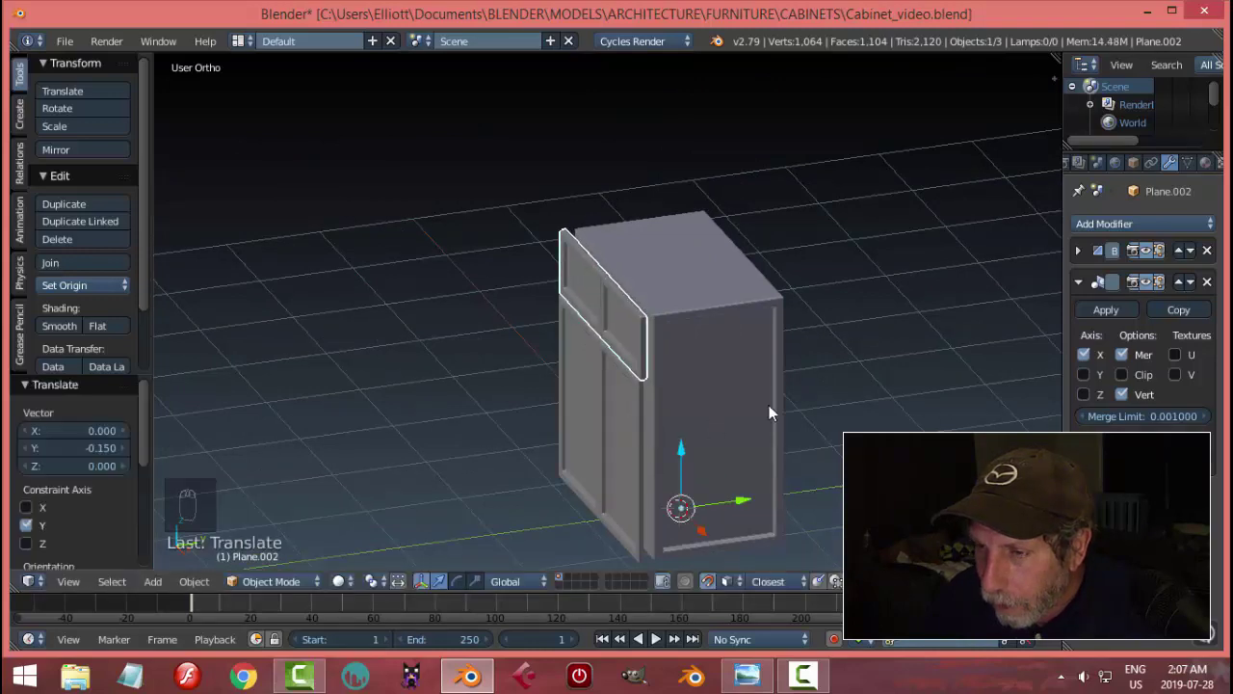
Move the door panel in depth again until flush with the cabinet front, then view the furniture reference image
{"action": "middle_click", "coordinate": [770, 422]}
{"action": "left_click_drag", "start_coordinate": [734, 585], "coordinate": [626, 337]}
{"action": "left_click", "coordinate": [626, 336]}
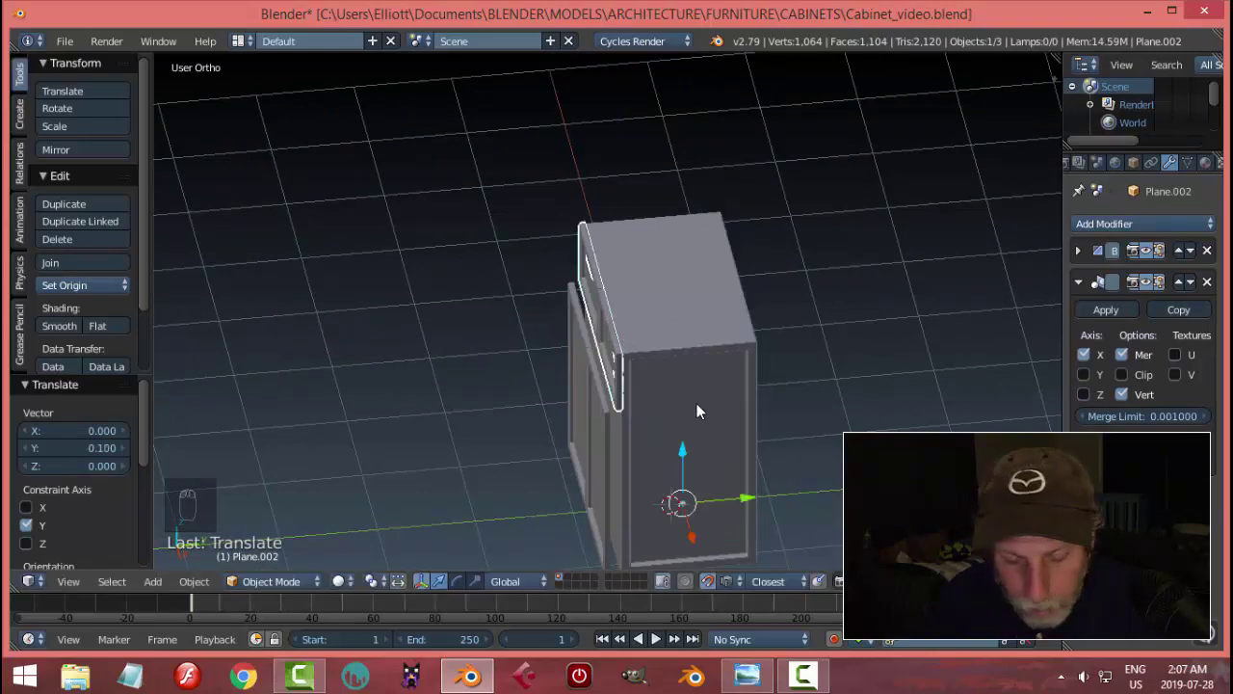
{"action": "key", "text": "a"}
{"action": "middle_click", "coordinate": [774, 368]}
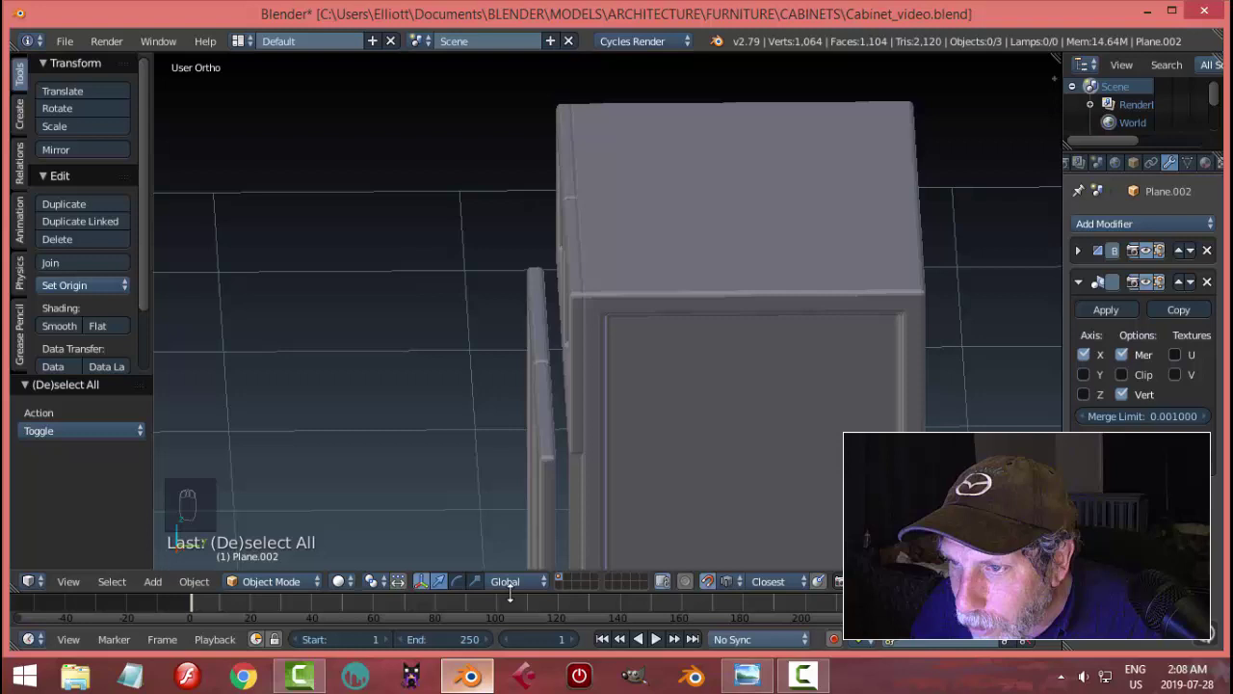
Nudge the door panel along the depth axis onto the cabinet face, zooming in on the front edge to verify
{"action": "left_click_drag", "start_coordinate": [549, 384], "coordinate": [708, 493]}
{"action": "middle_click", "coordinate": [709, 493]}
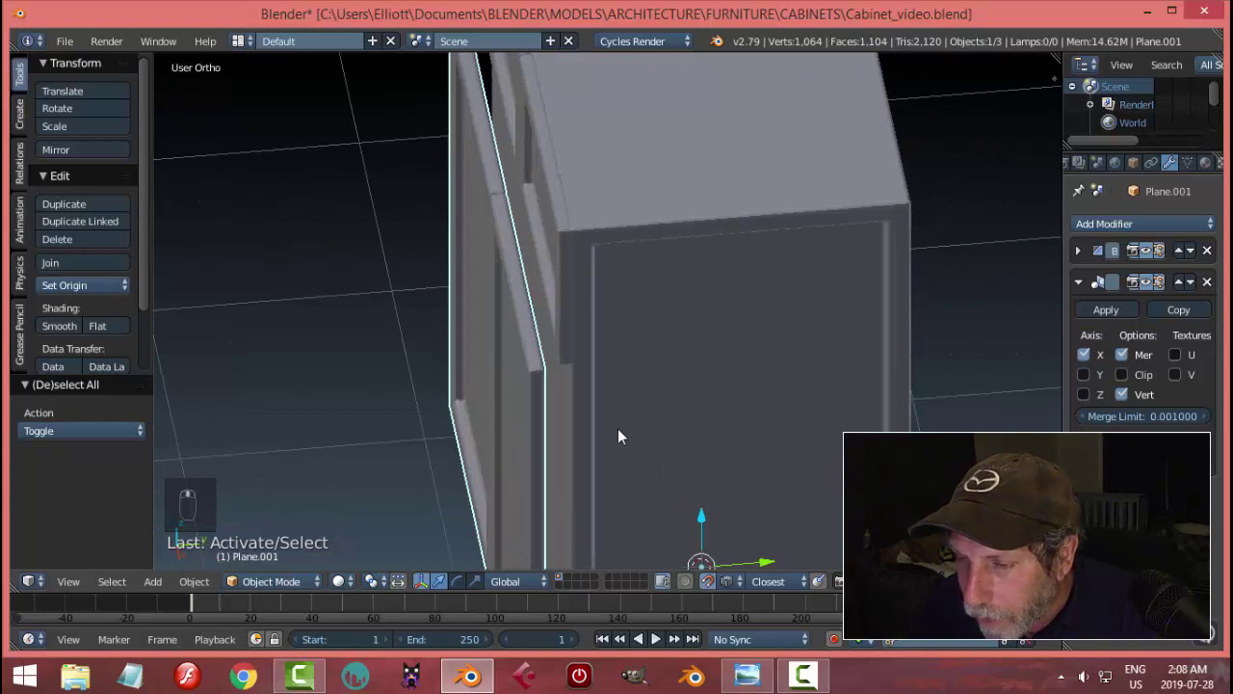
{"action": "key", "text": "g"}
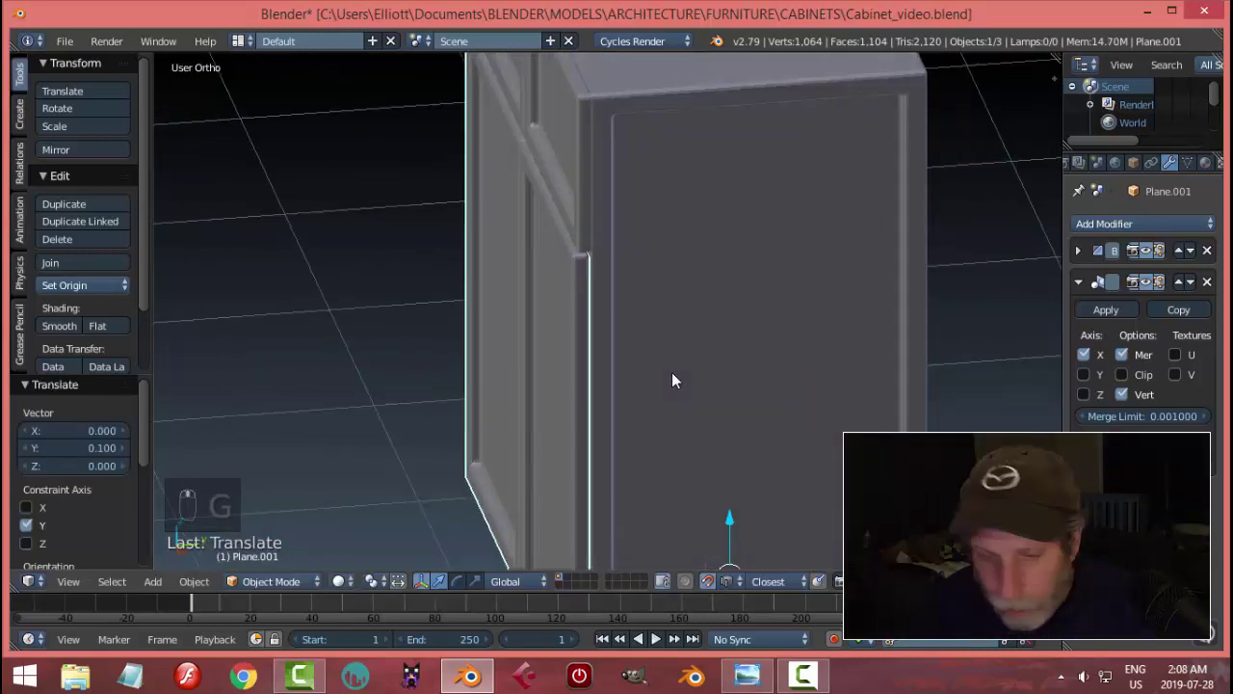
{"action": "key", "text": "a"}
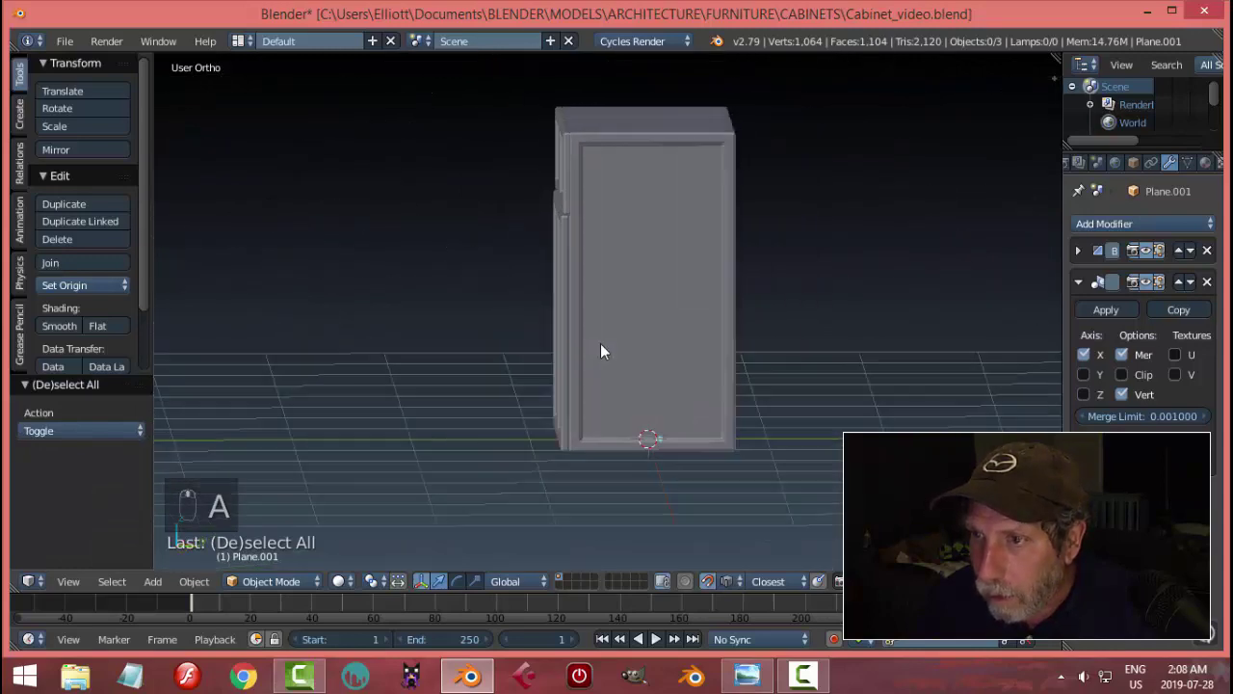
{"action": "left_click_drag", "start_coordinate": [624, 370], "coordinate": [600, 328]}
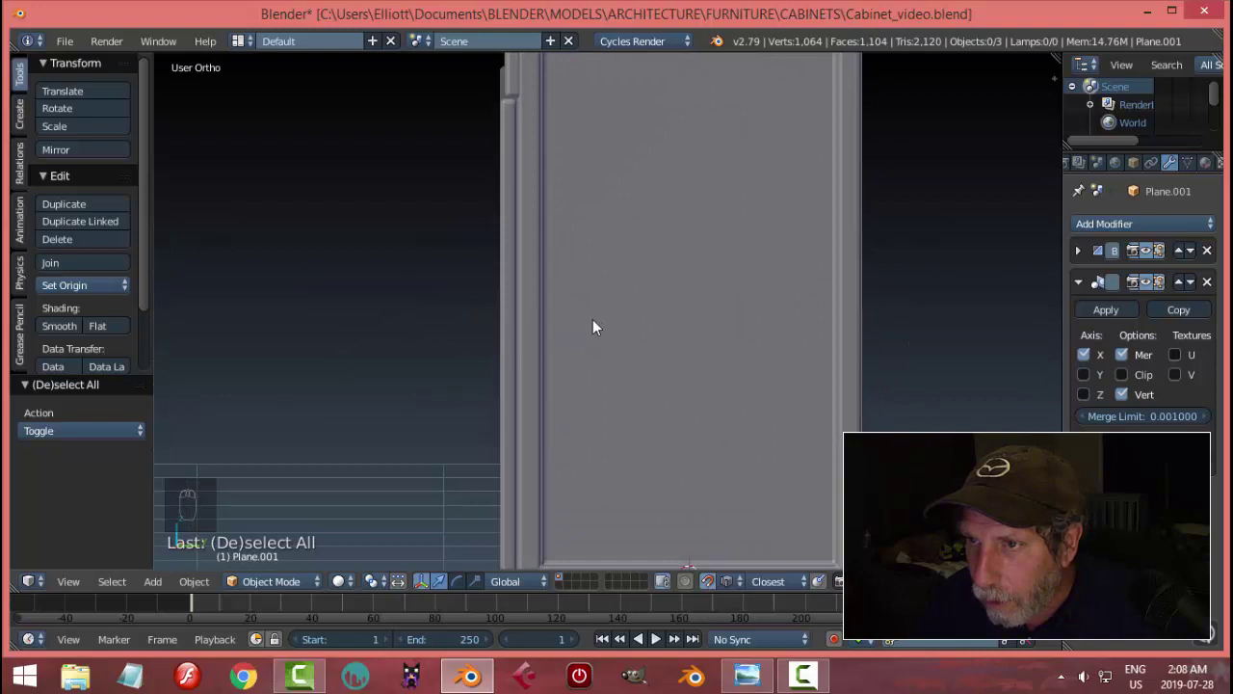
{"action": "left_click_drag", "start_coordinate": [514, 217], "coordinate": [530, 286]}
{"action": "key", "text": "g"}
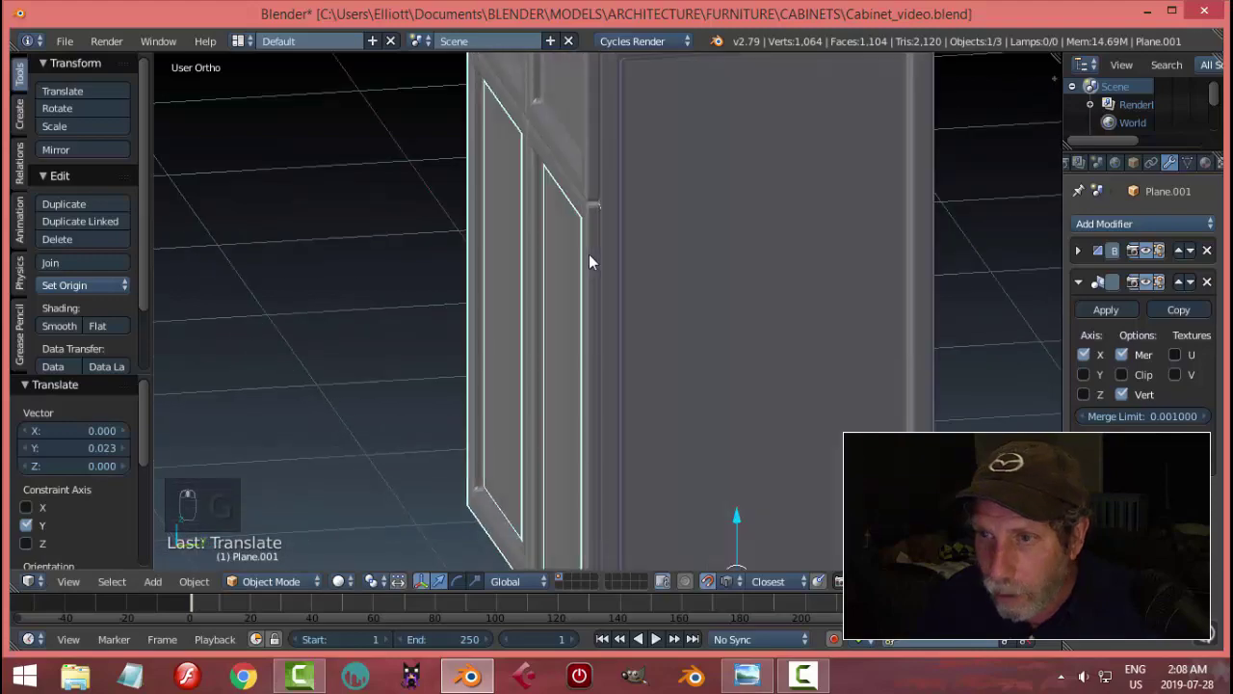
{"action": "key", "text": "a"}
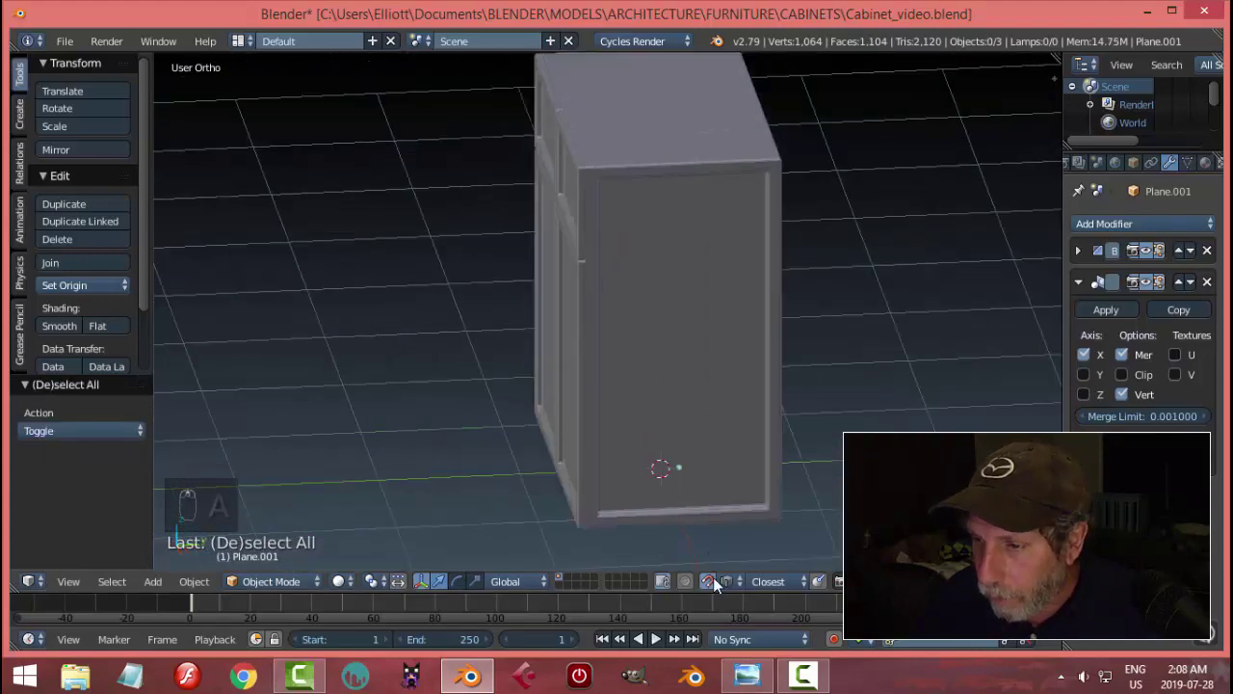
Nudge the drawer front panels in depth so they sit flush on the cabinet front
{"action": "left_click_drag", "start_coordinate": [718, 586], "coordinate": [569, 331]}
{"action": "left_click_drag", "start_coordinate": [670, 359], "coordinate": [585, 176]}
{"action": "middle_click", "coordinate": [585, 175]}
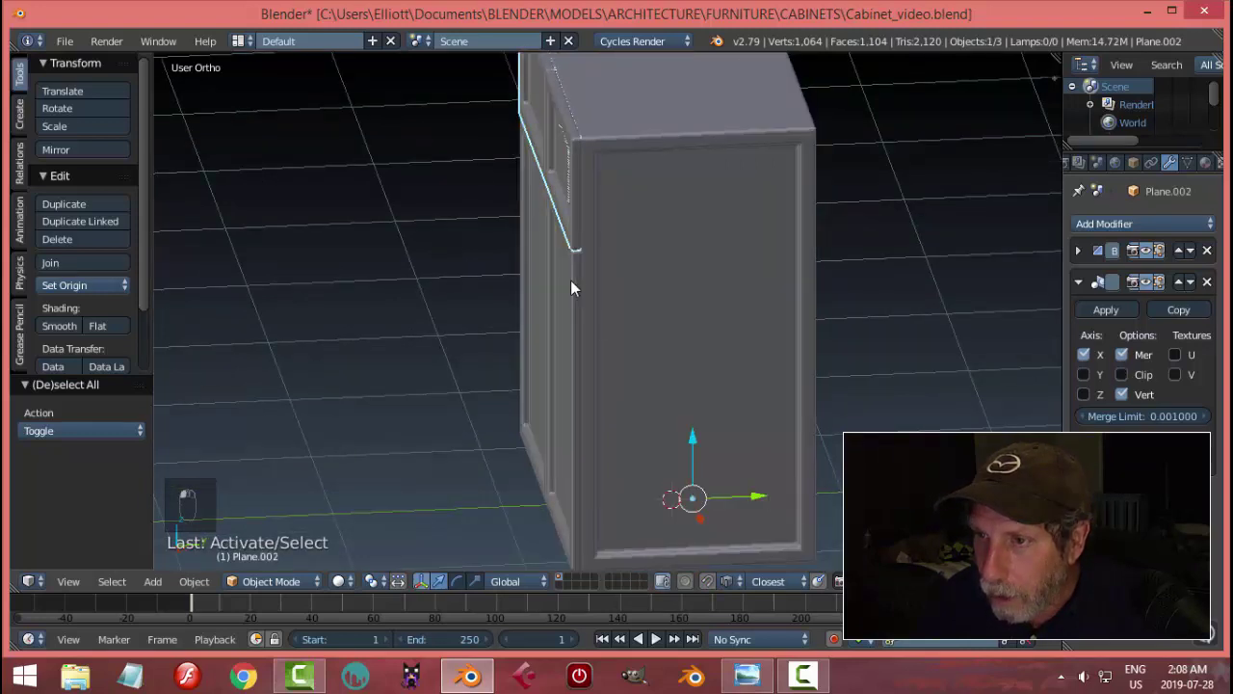
{"action": "left_click_drag", "start_coordinate": [579, 290], "coordinate": [765, 501]}
{"action": "left_click_drag", "start_coordinate": [765, 501], "coordinate": [763, 502]}
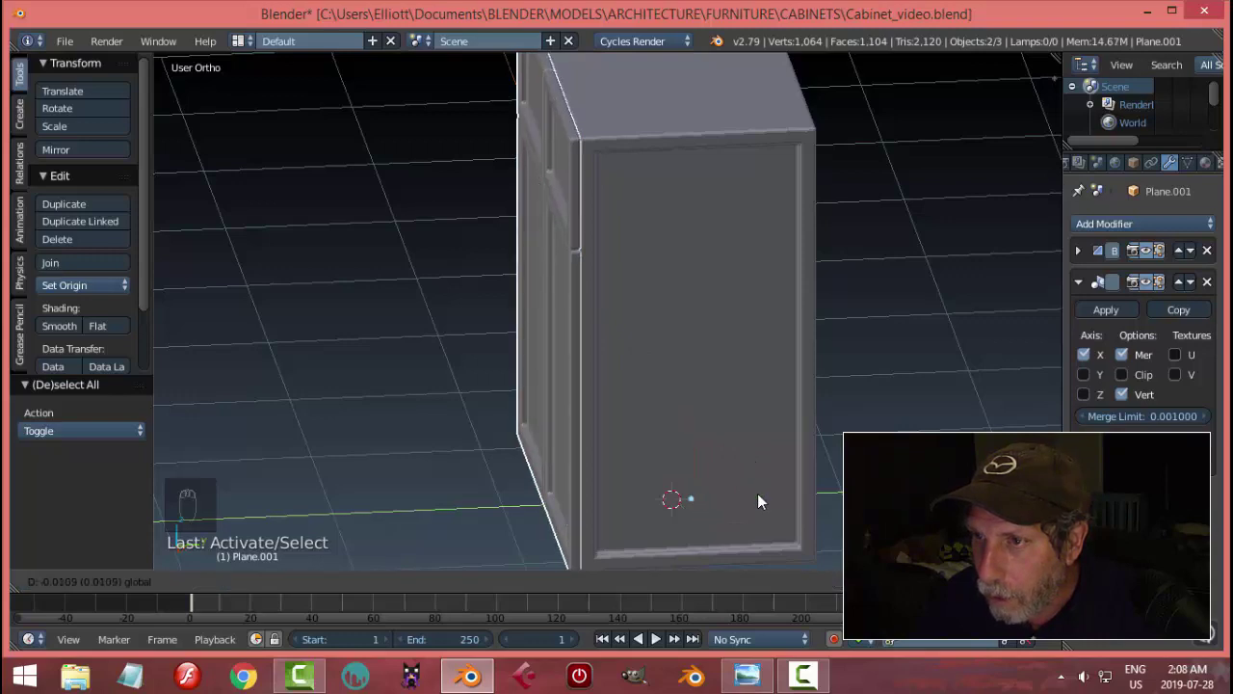
{"action": "key", "text": "a"}
{"action": "middle_click", "coordinate": [689, 369]}
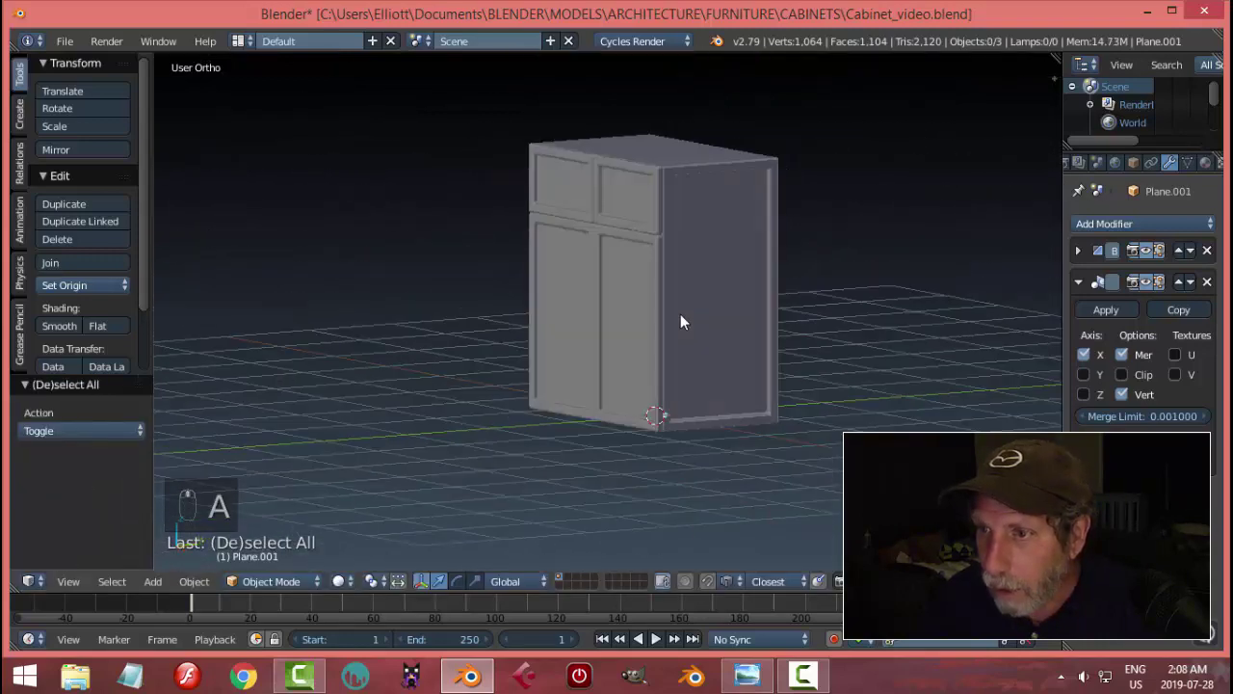
Orbit around the cabinet front and check the panels against the reference image
{"action": "left_click_drag", "start_coordinate": [549, 191], "coordinate": [741, 480]}
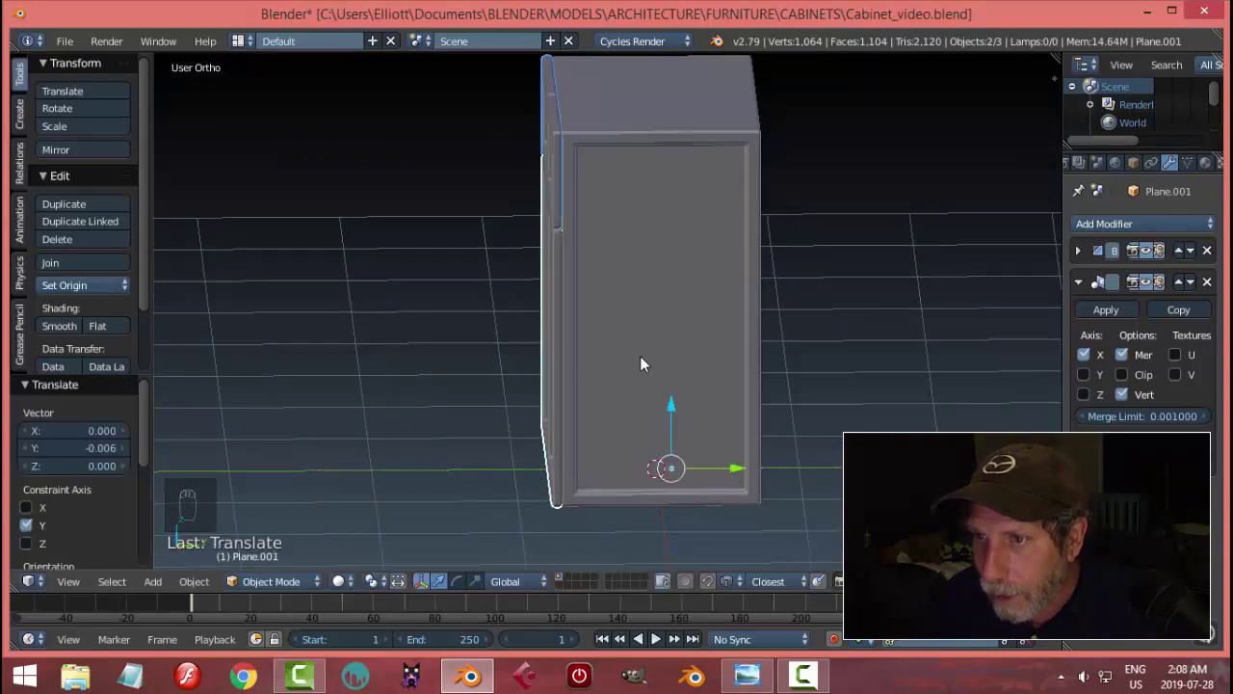
{"action": "key", "text": "a"}
{"action": "left_click_drag", "start_coordinate": [626, 306], "coordinate": [745, 645]}
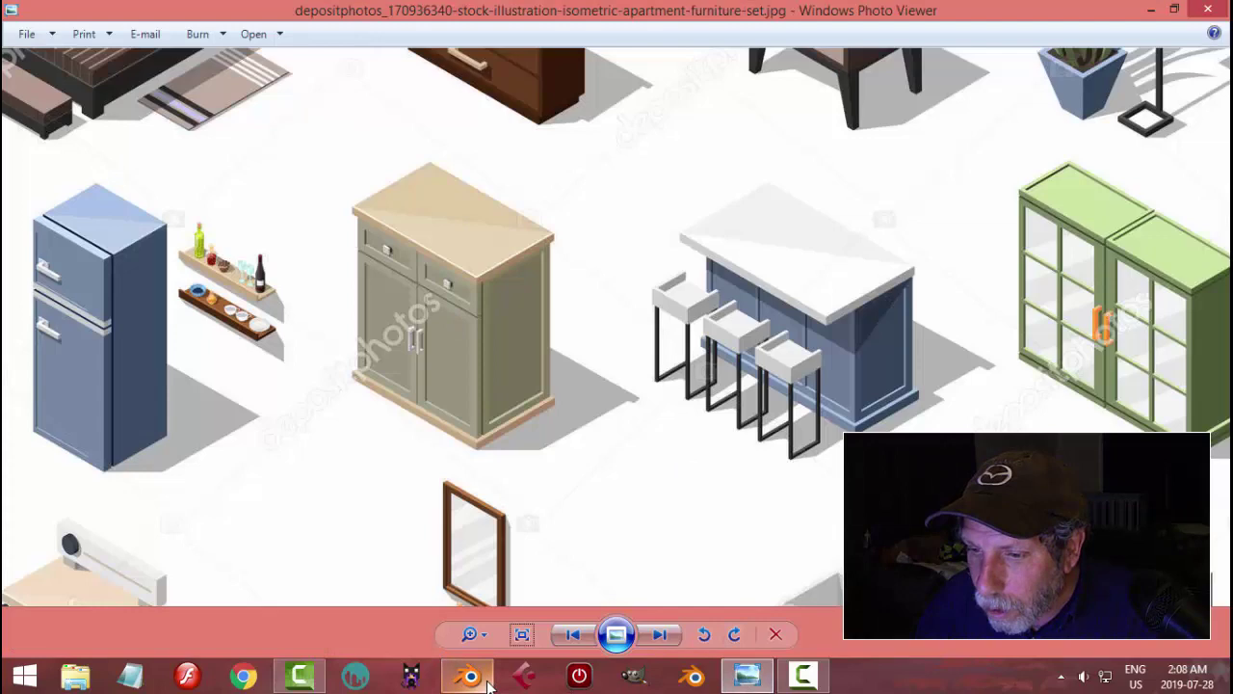
{"action": "left_click_drag", "start_coordinate": [635, 290], "coordinate": [724, 393]}
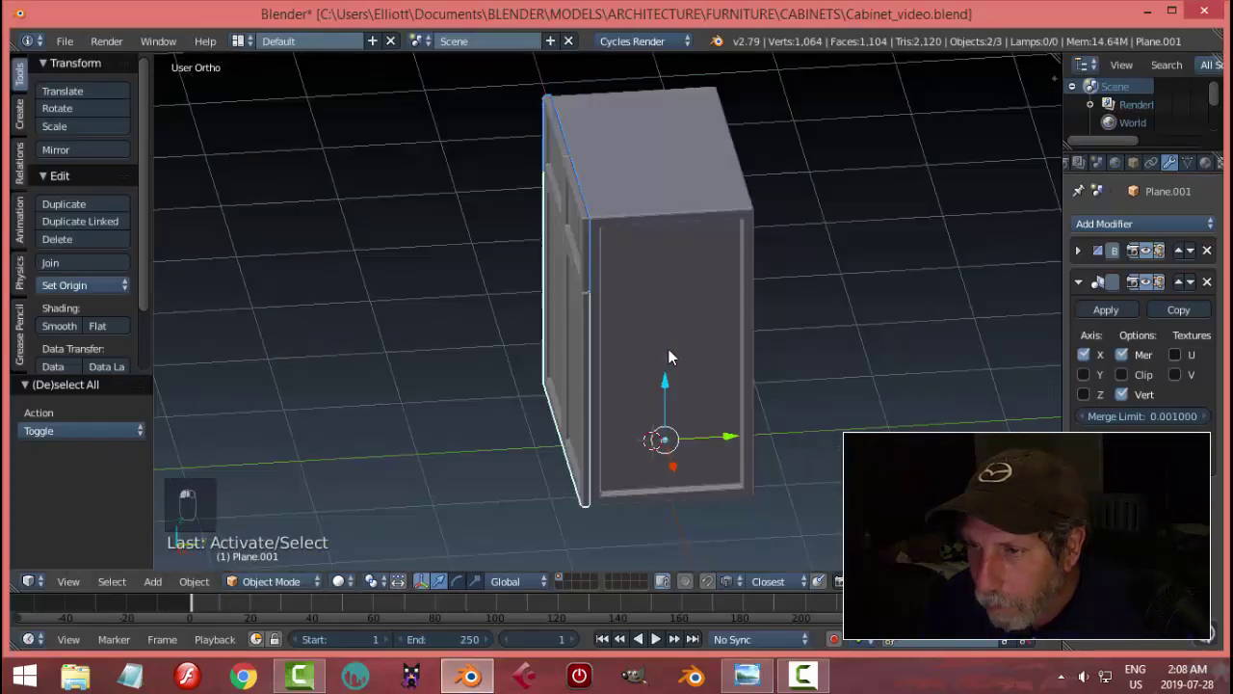
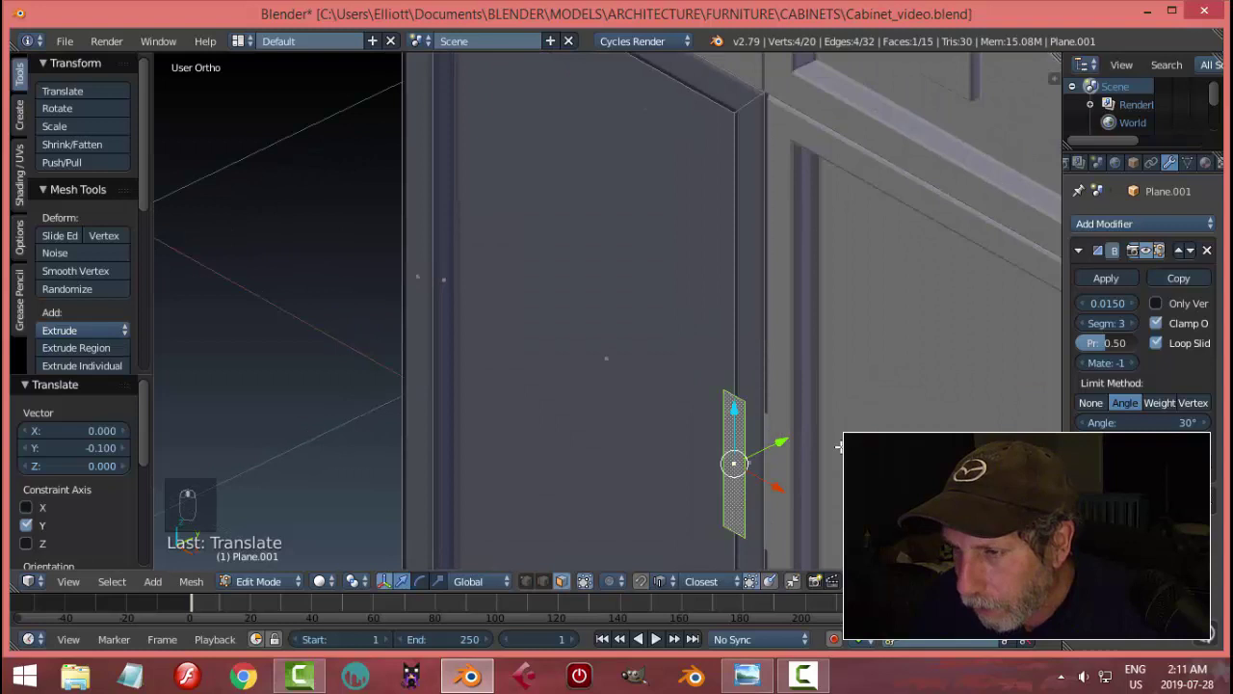
In Front Ortho, narrow the handle rectangle and extrude it outward from the door into a slim bar
{"action": "key", "text": "KP_1"}
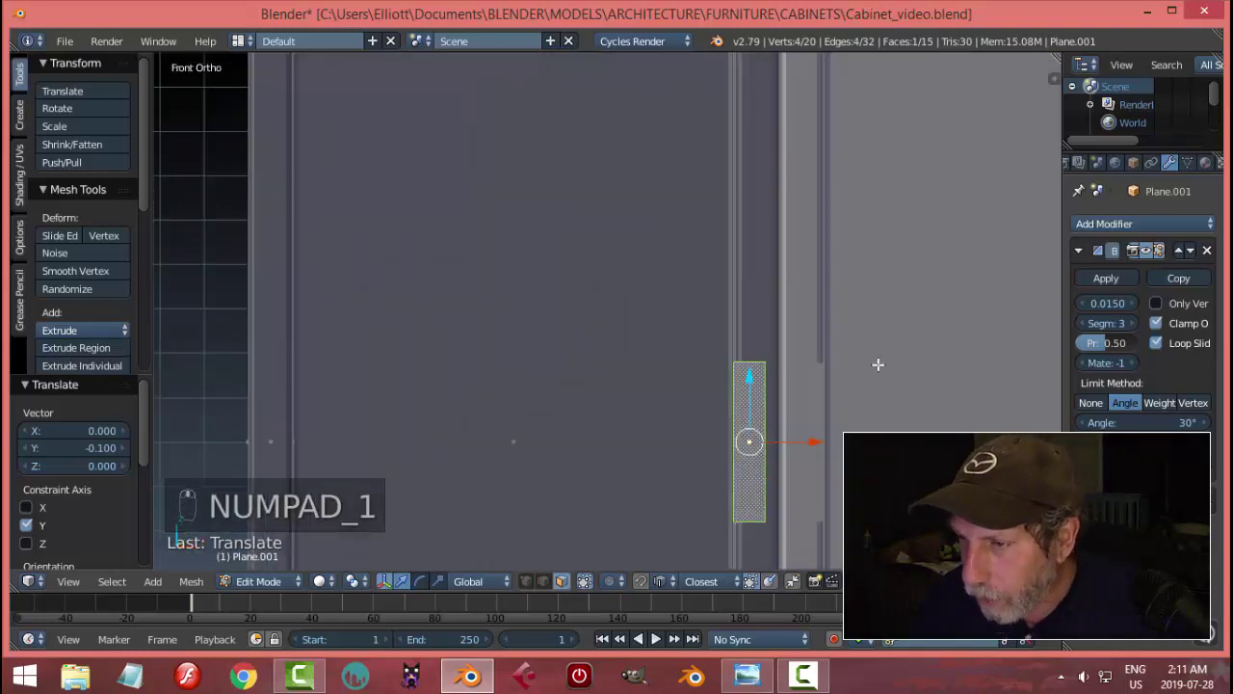
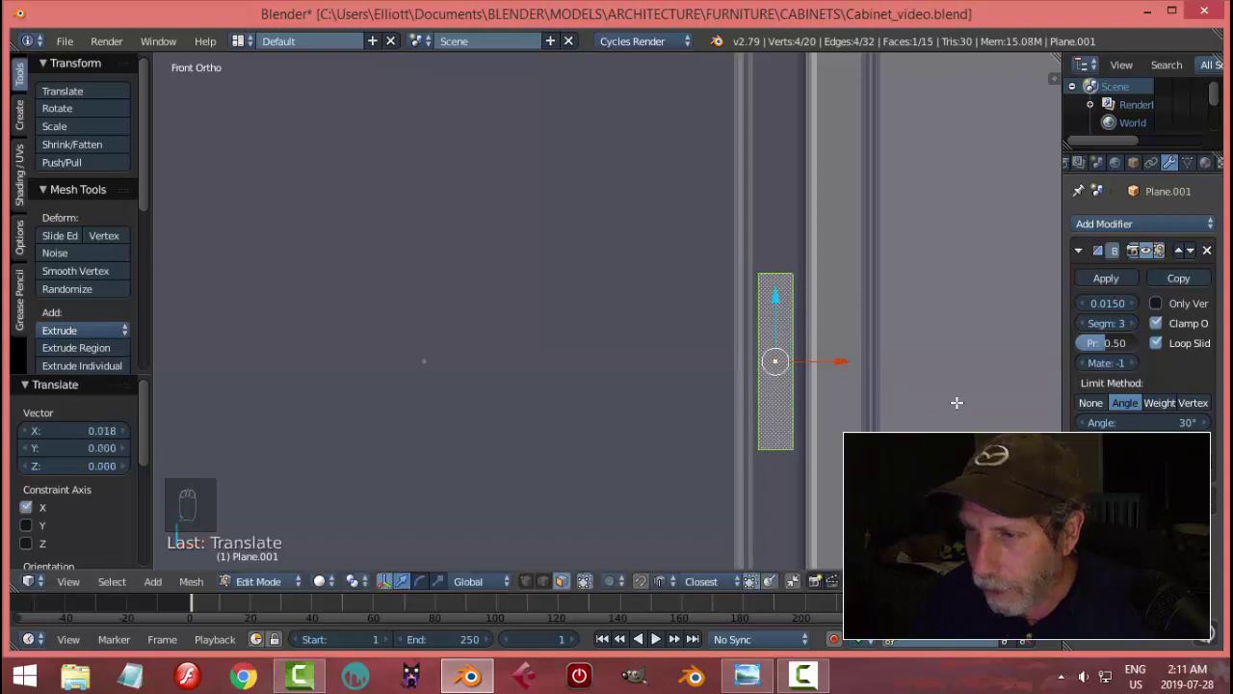
{"action": "key", "text": "s"}
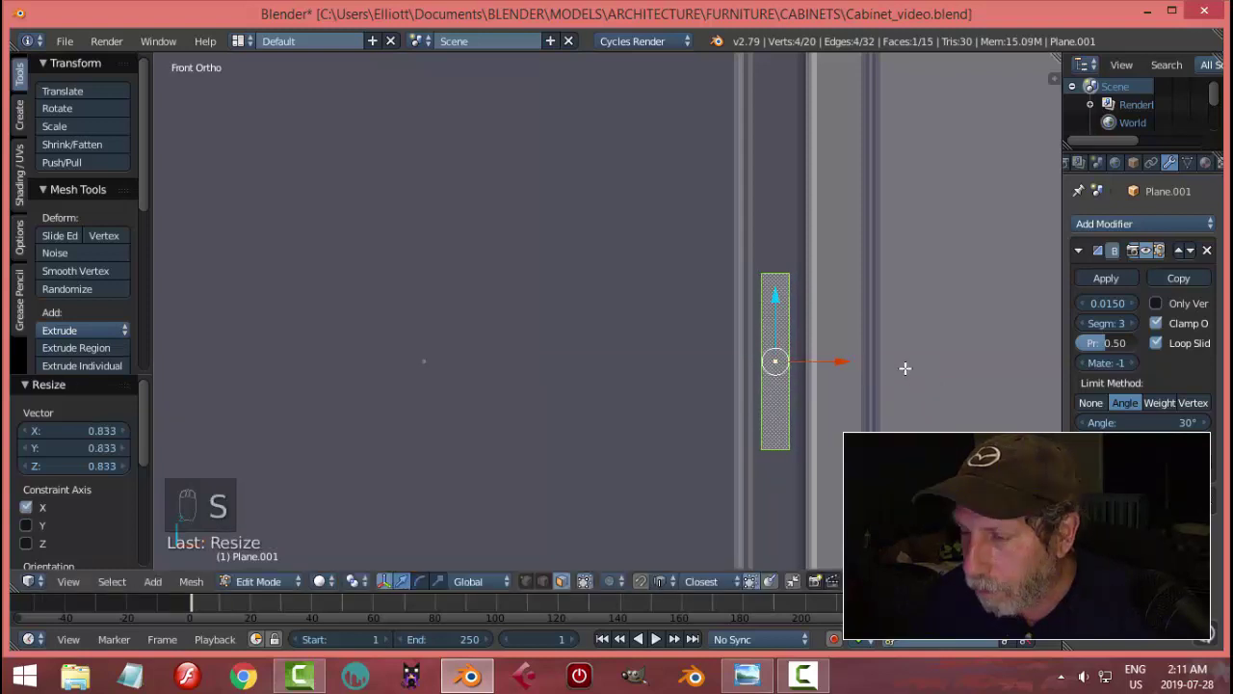
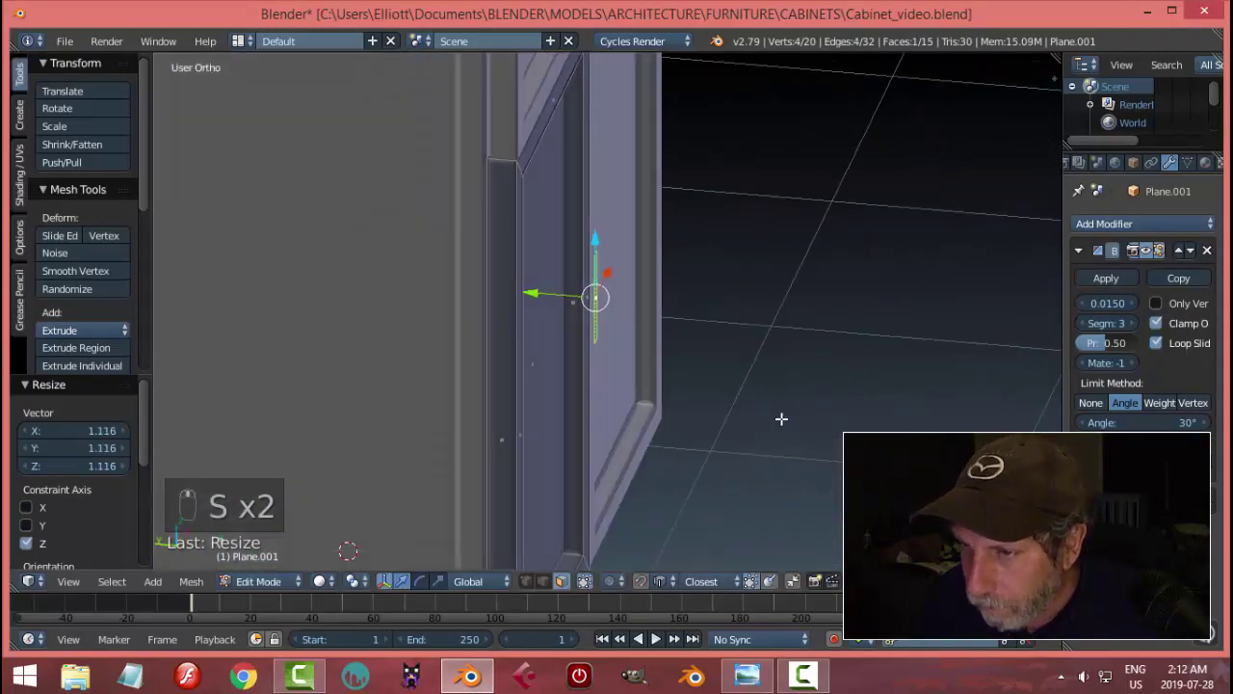
{"action": "key", "text": "e"}
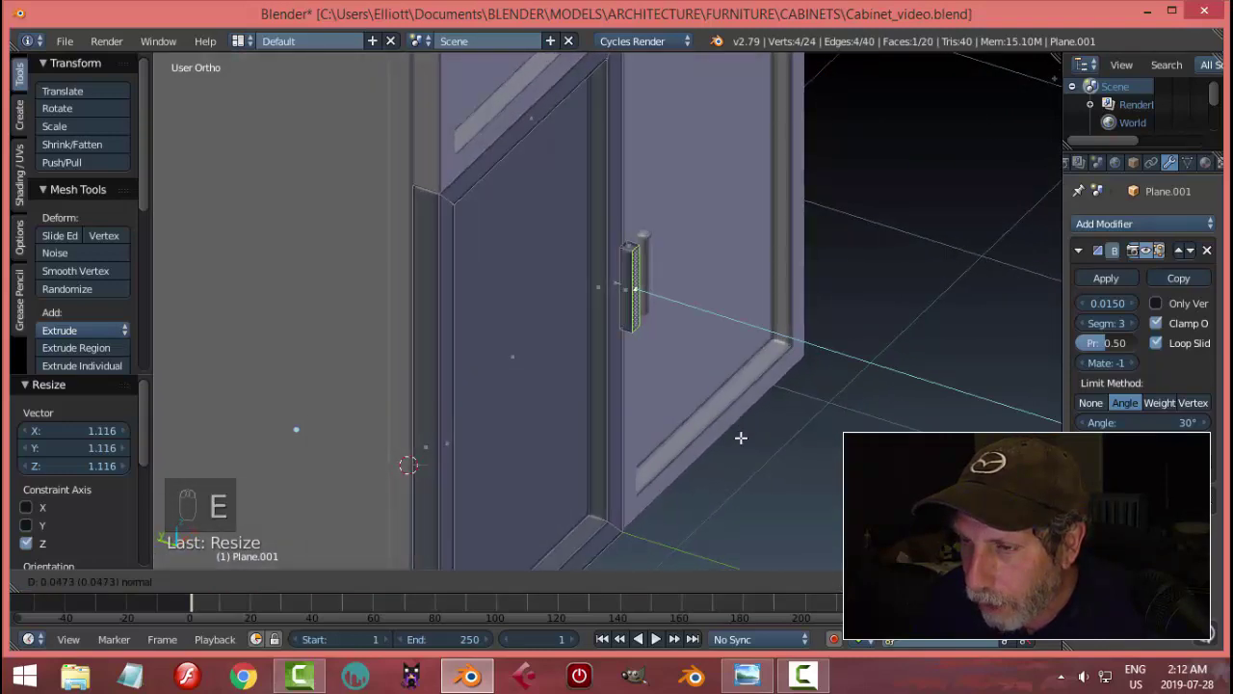
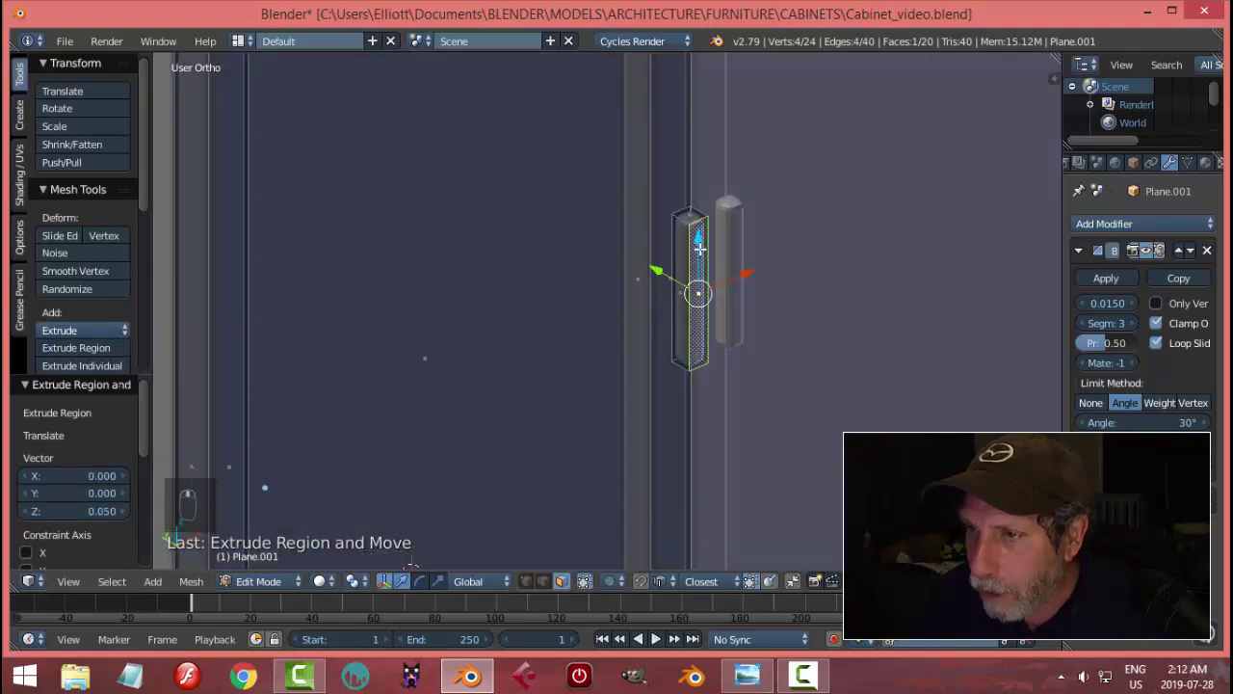
{"action": "key", "text": "ctrl+e"}
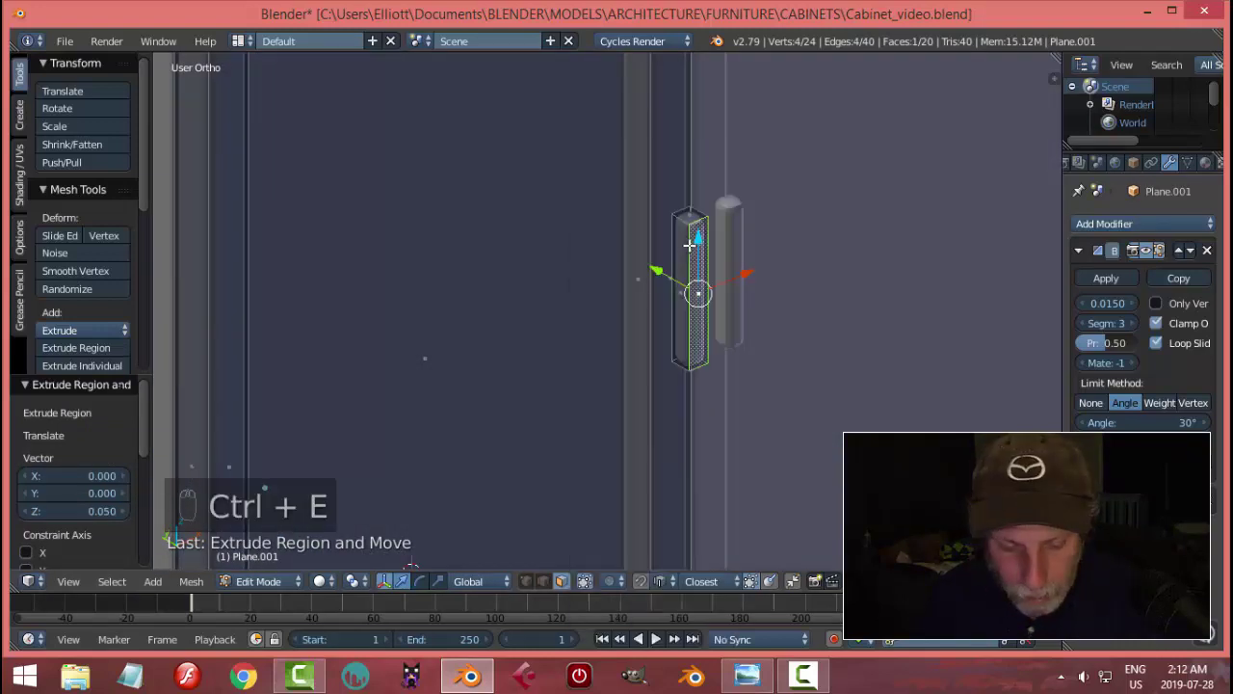
Add loop cuts across the handle bar and spread them along its length toward the ends
{"action": "key", "text": "ctrl+r"}
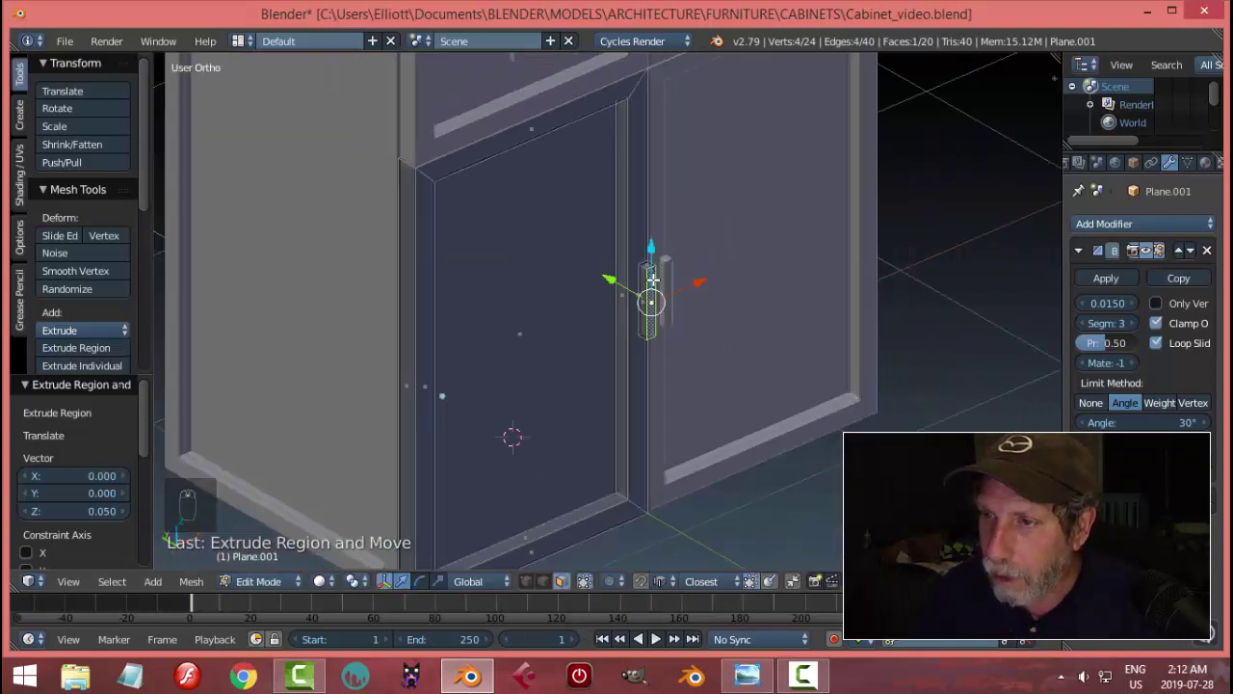
{"action": "key", "text": "ctrl+r"}
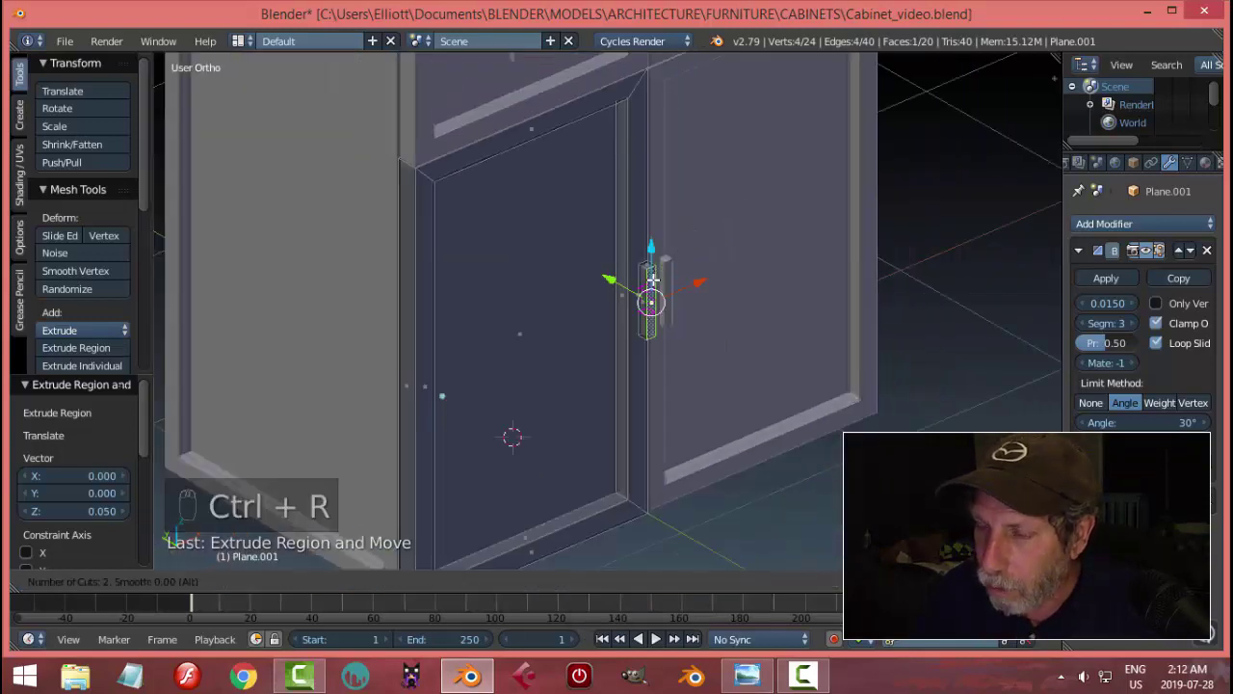
{"action": "key", "text": "s"}
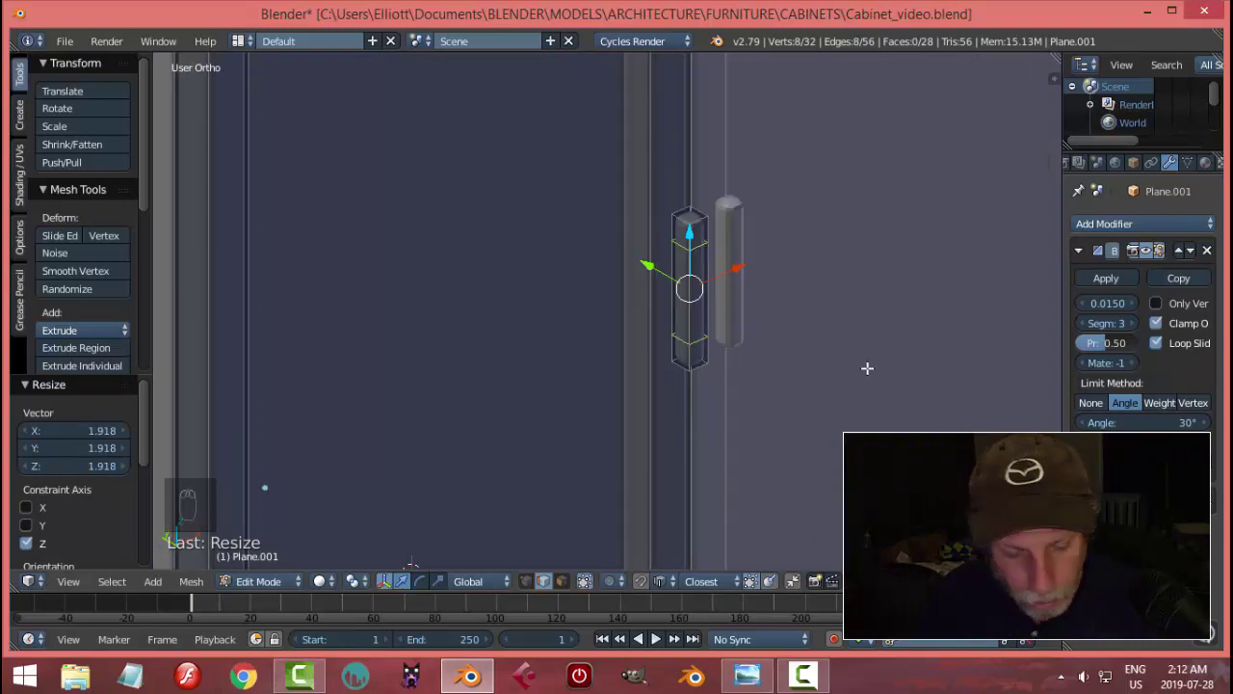
{"action": "key", "text": "a"}
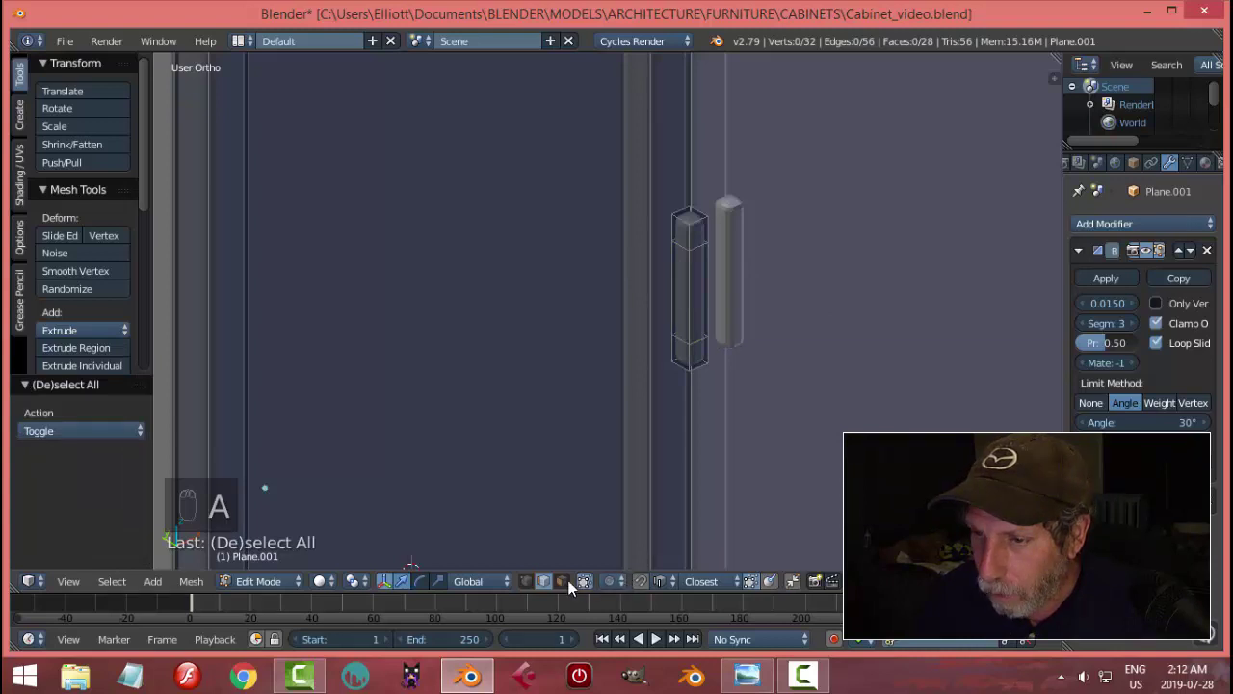
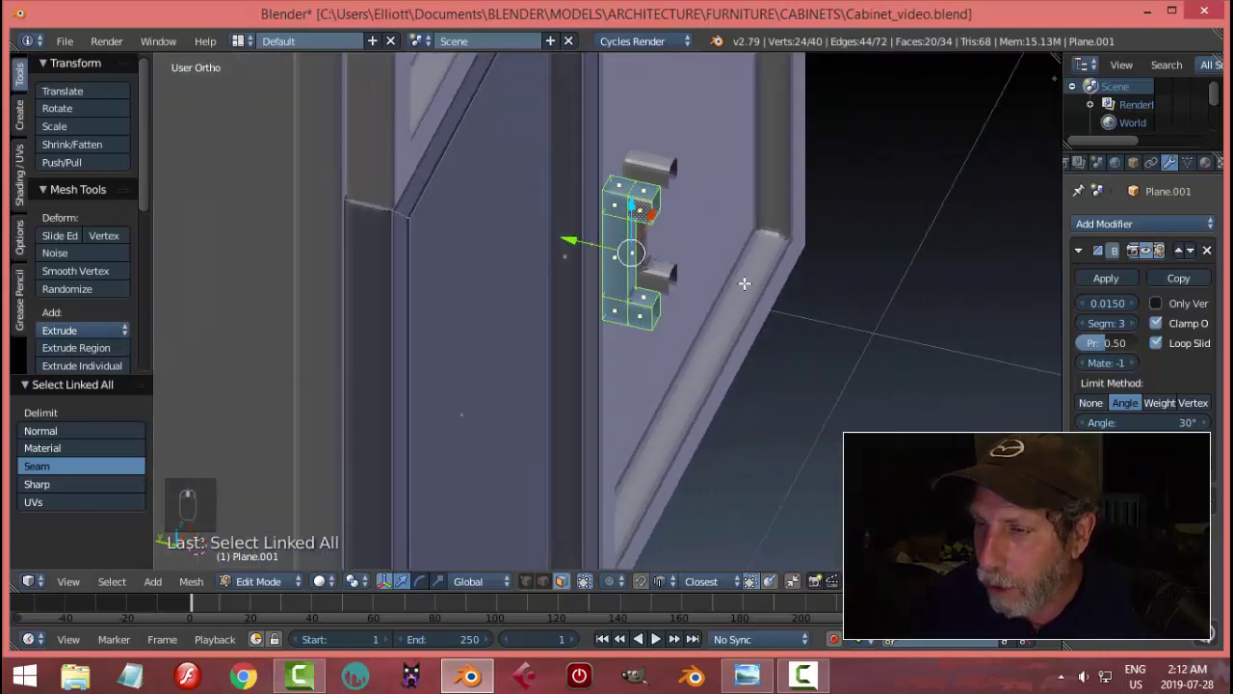
Rotate the handle ends back into a C-shaped pull, check it in Front Ortho, and leave Edit Mode
{"action": "key", "text": "r"}
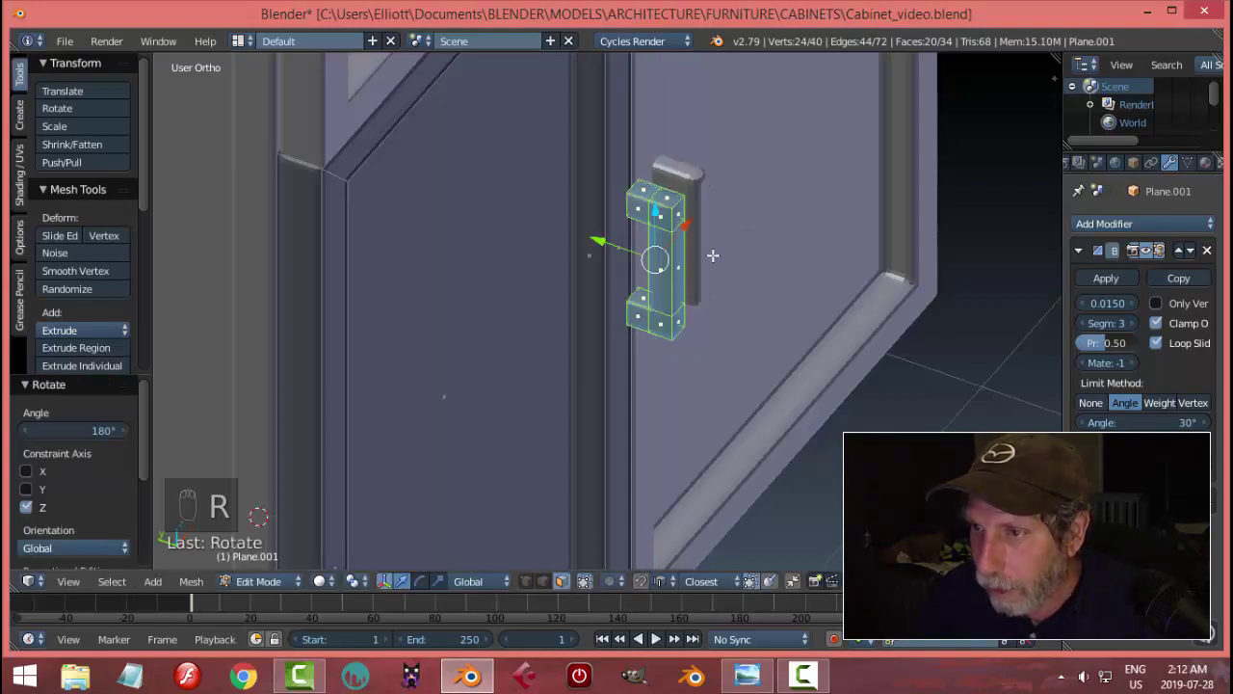
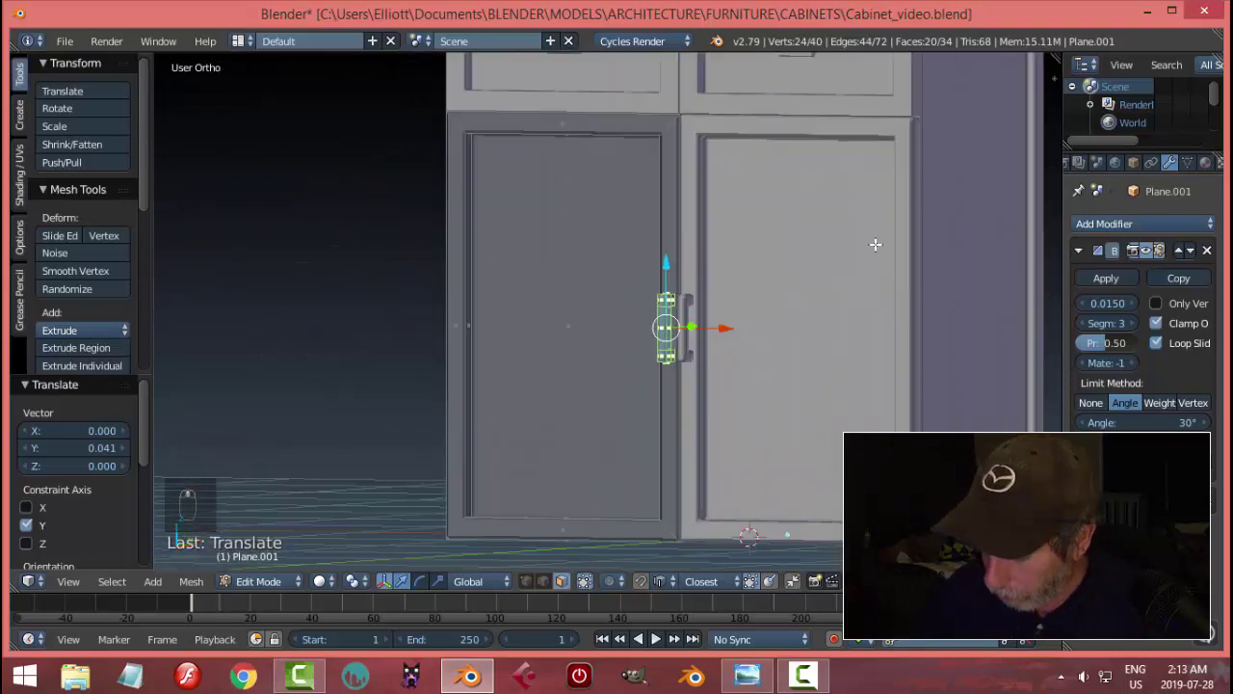
{"action": "key", "text": "KP_1"}
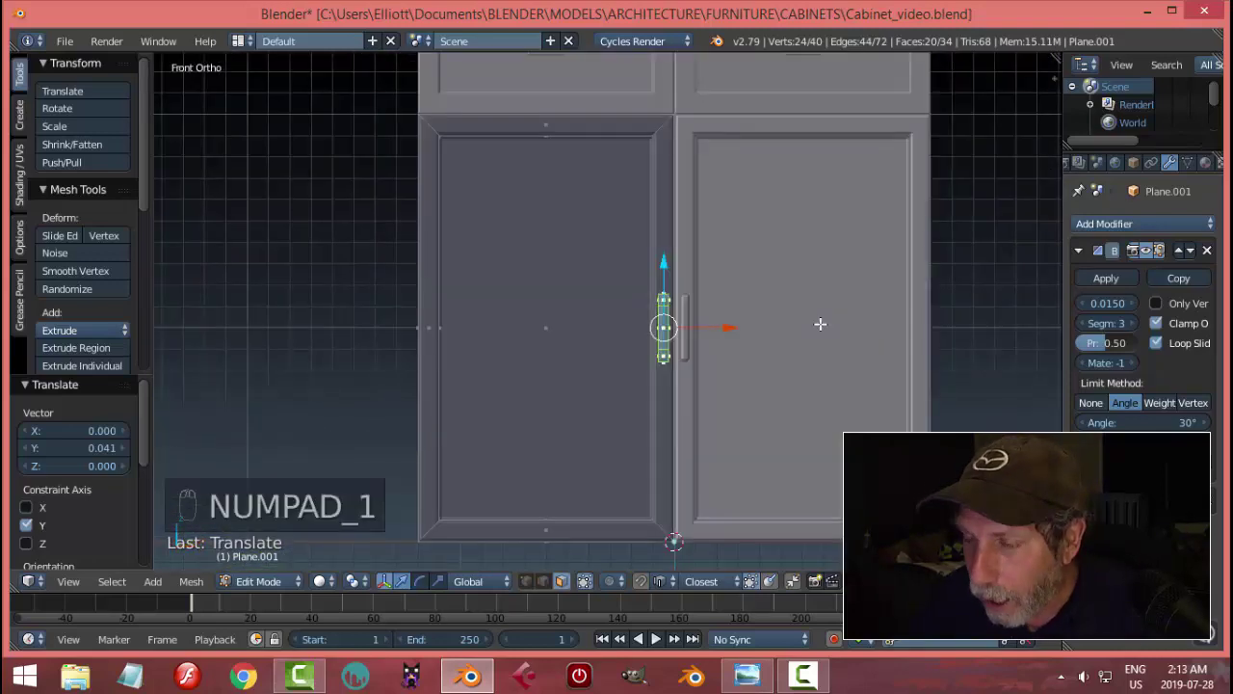
{"action": "key", "text": "Tab"}
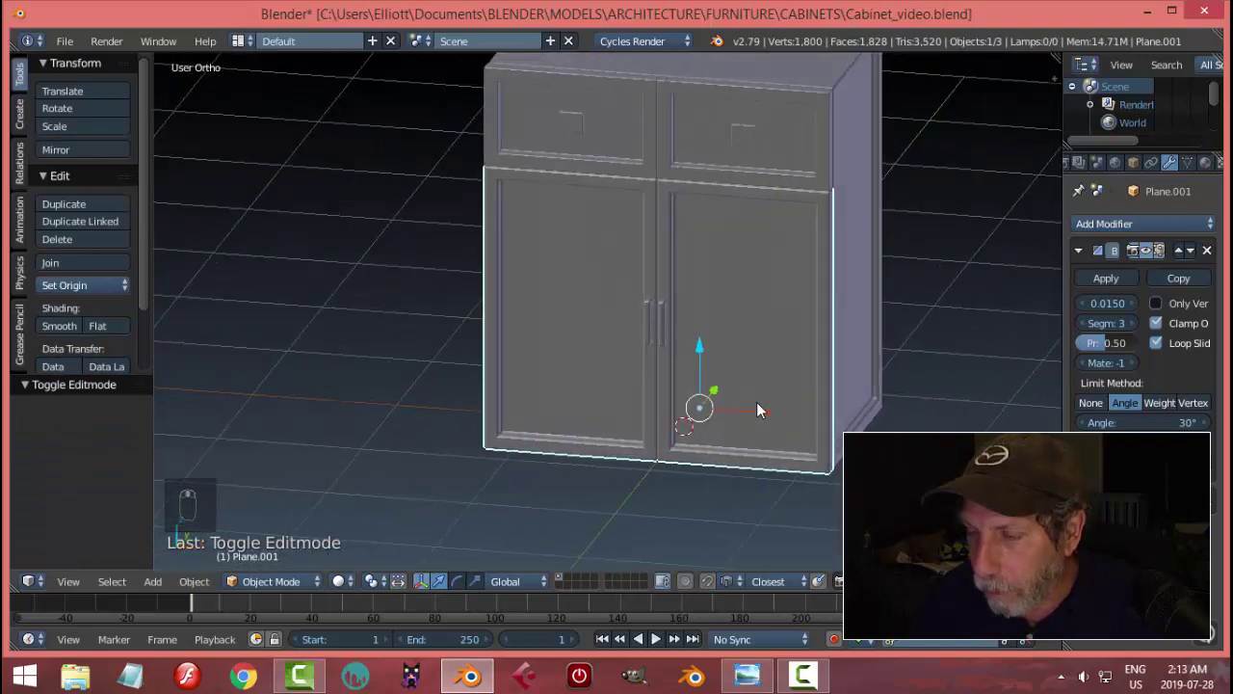
{"action": "middle_click", "coordinate": [746, 402]}
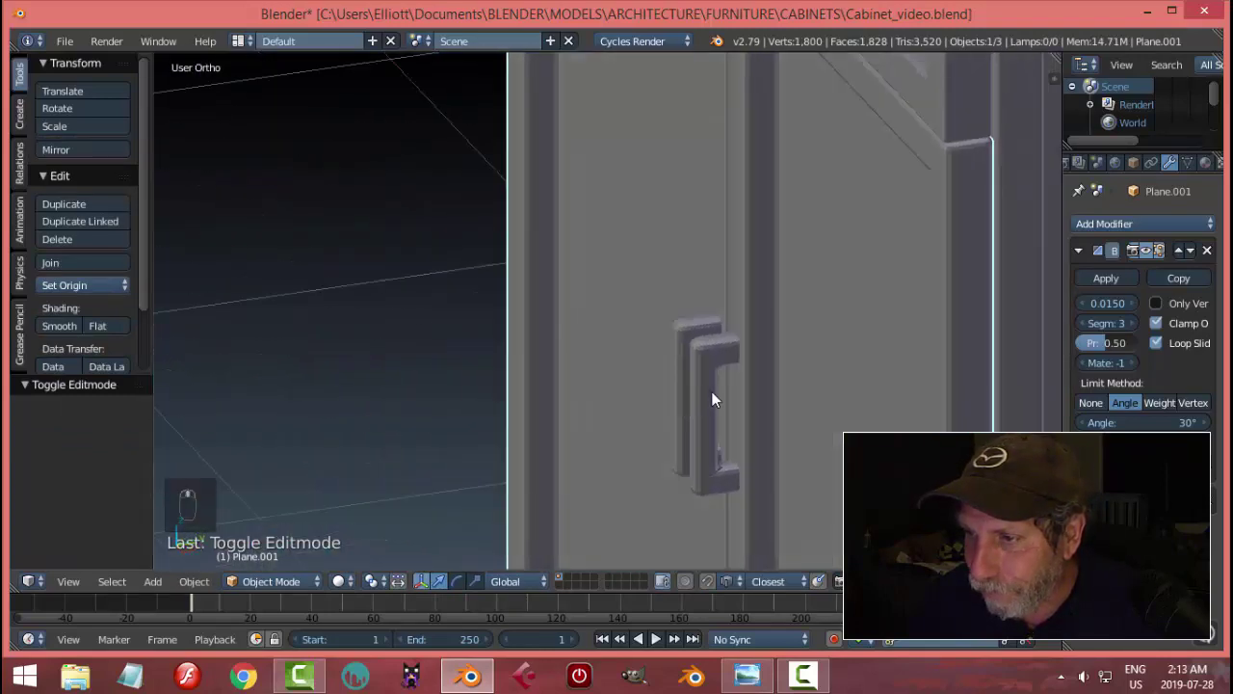
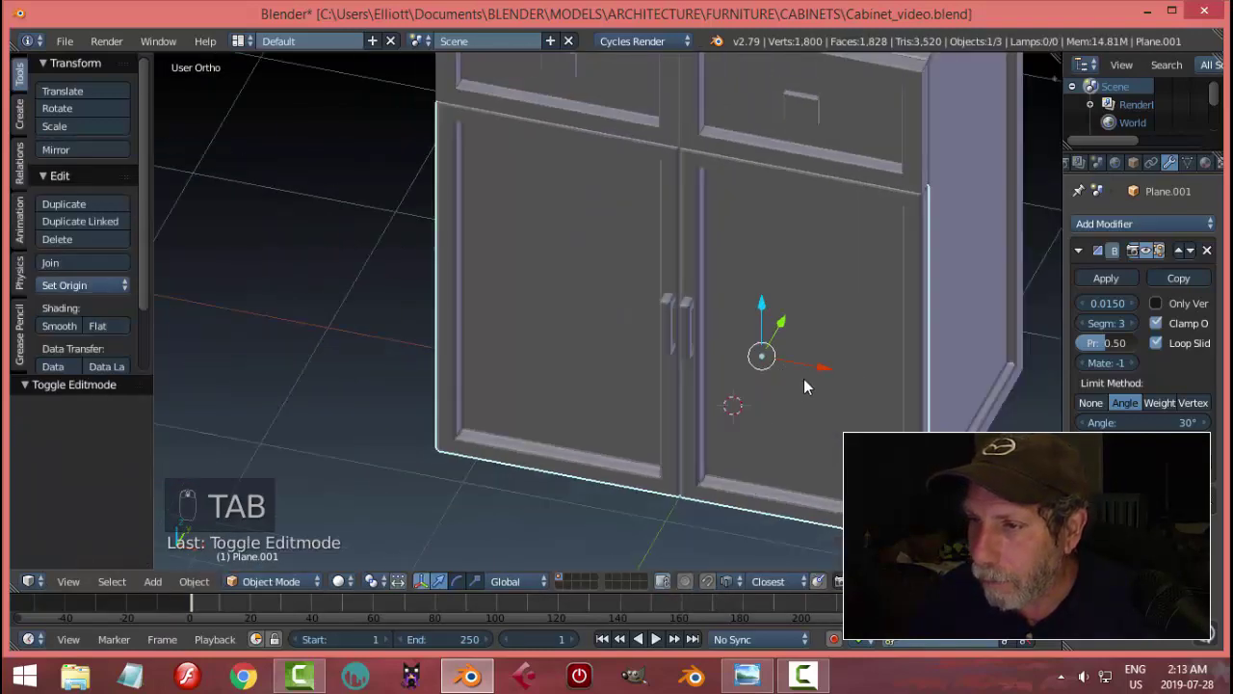
Add a plane at the cabinet body, raise it above the cabinet and scale it to cover the top in Top view
{"action": "key", "text": "shift+s"}
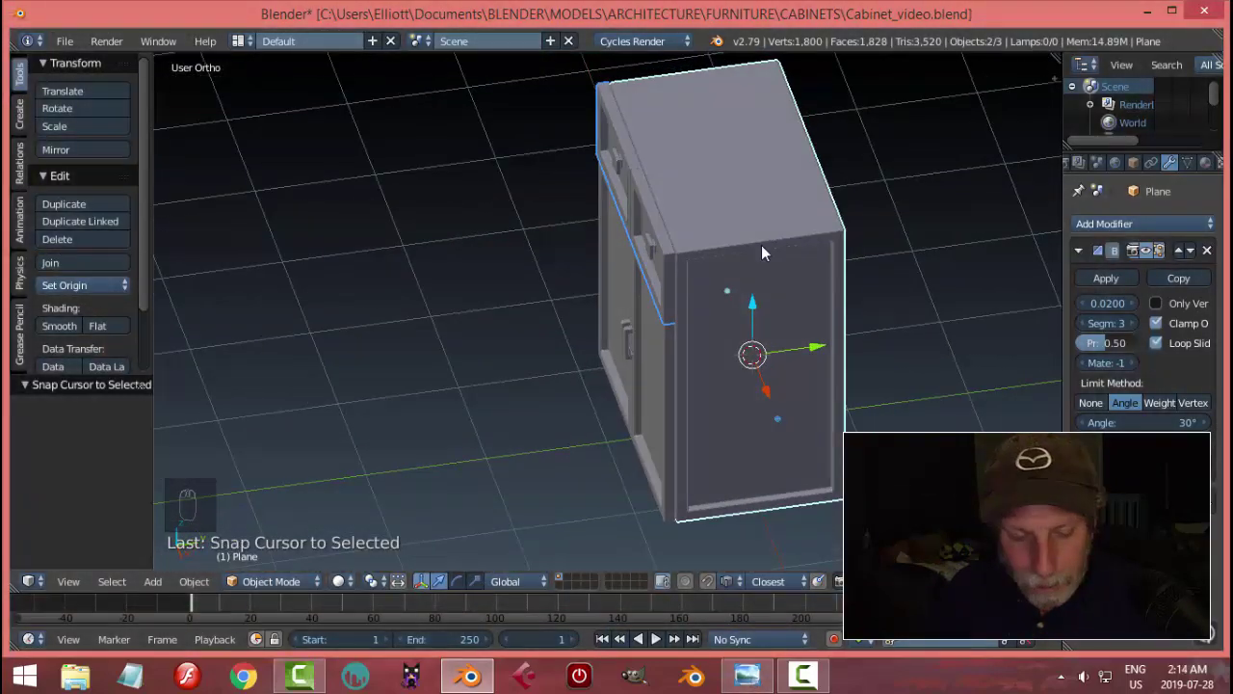
{"action": "key", "text": "shift+a"}
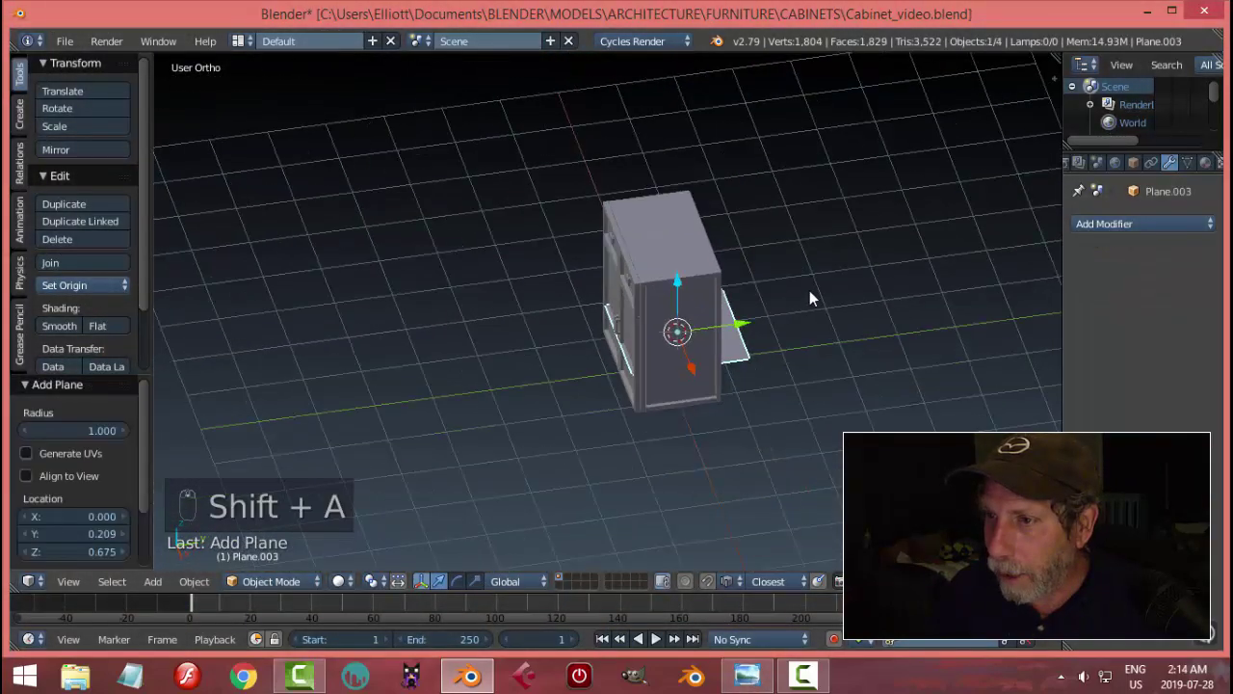
{"action": "left_click_drag", "start_coordinate": [682, 285], "coordinate": [759, 233]}
{"action": "key", "text": "KP_7"}
{"action": "left_click_drag", "start_coordinate": [678, 310], "coordinate": [645, 138]}
{"action": "left_click_drag", "start_coordinate": [646, 138], "coordinate": [644, 164]}
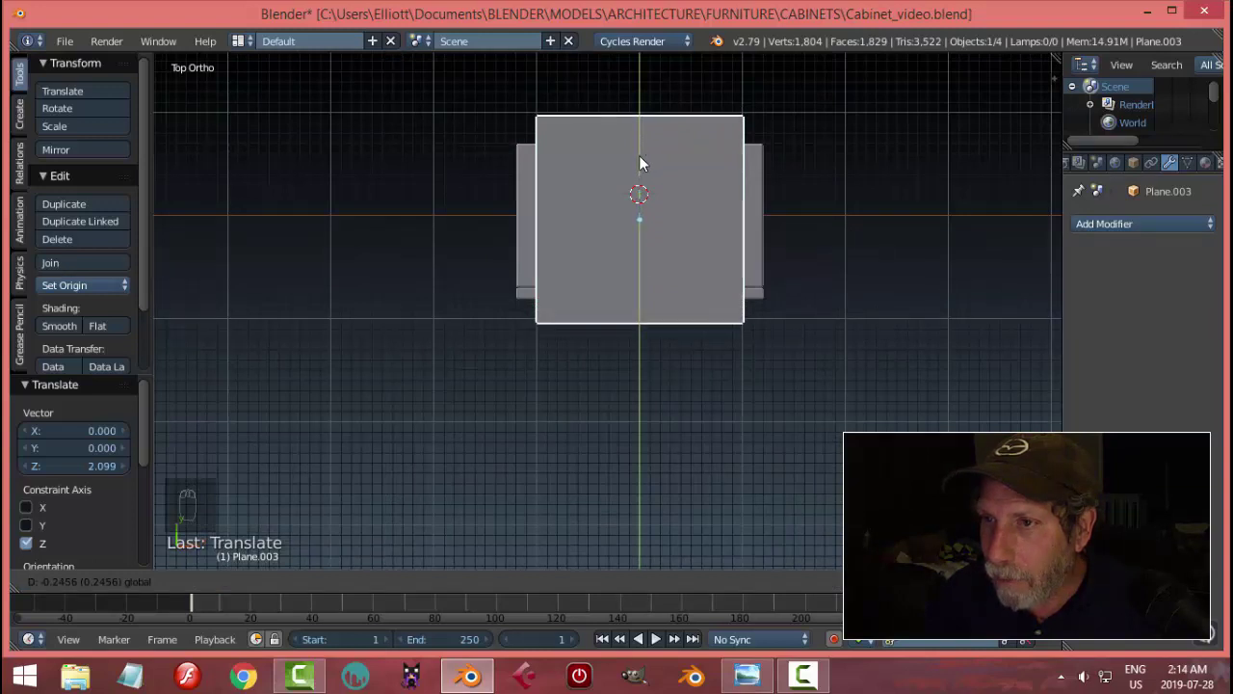
{"action": "left_click_drag", "start_coordinate": [664, 189], "coordinate": [775, 248]}
Enter Edit Mode on the plane, select all its vertices and scale it to fit the cabinet top
{"action": "key", "text": "Tab"}
{"action": "key", "text": "a"}
{"action": "key", "text": "a"}
{"action": "key", "text": "s"}
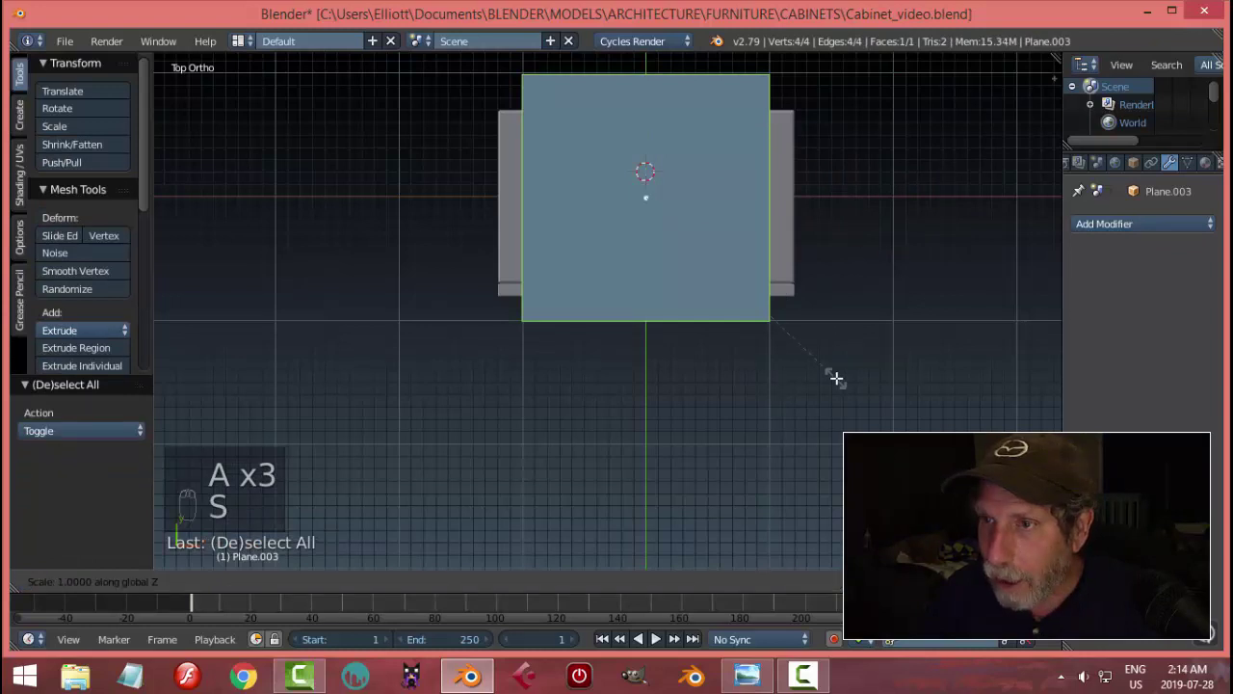
{"action": "key", "text": "`"}
{"action": "key", "text": "s"}
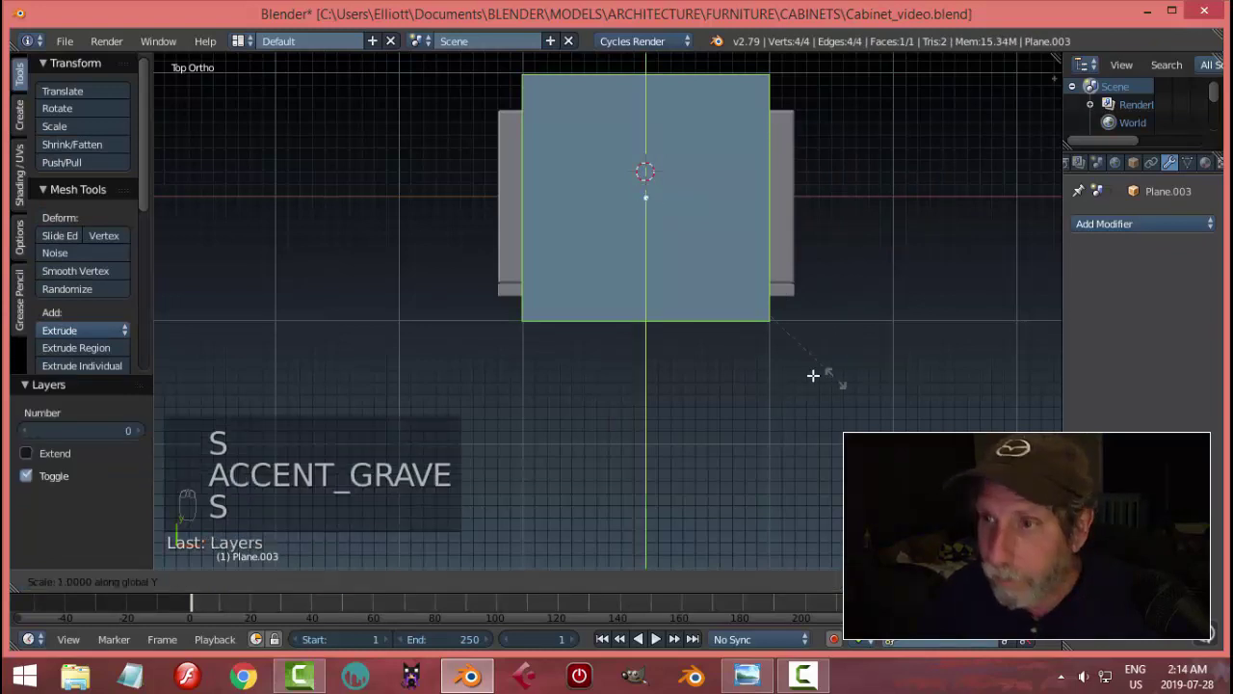
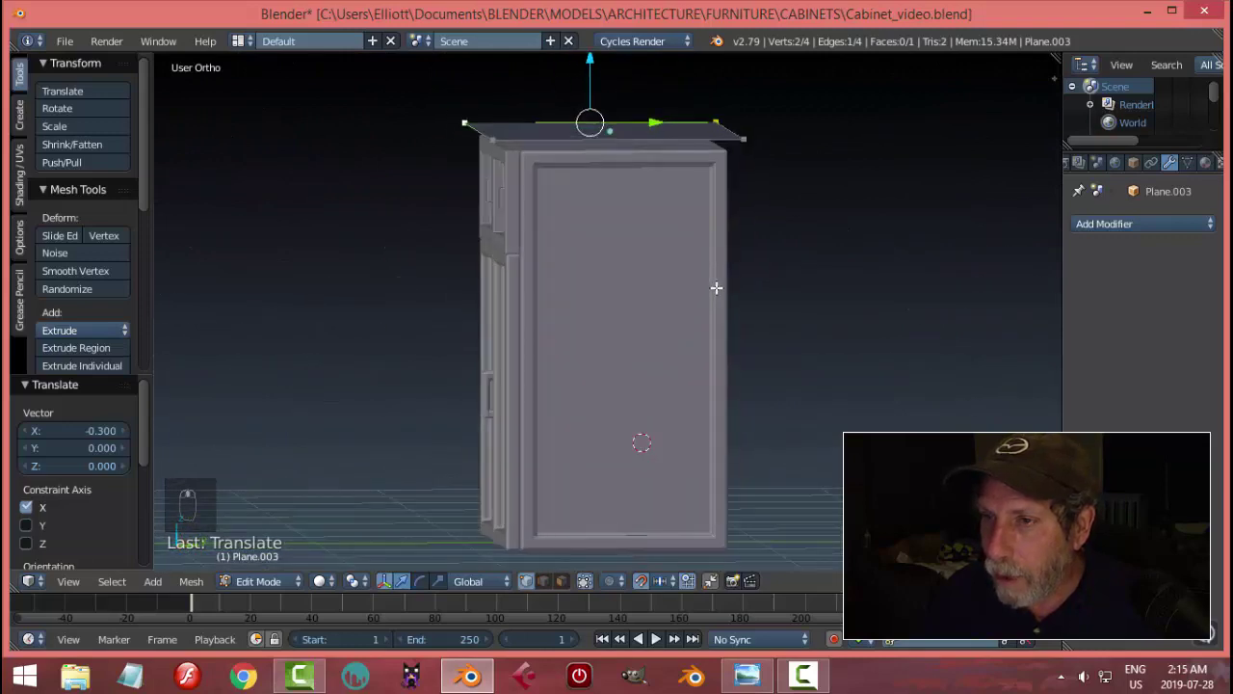
In Right Ortho, extrude all plane vertices down into a thin overhanging countertop slab and leave Edit Mode
{"action": "key", "text": "KP_3"}
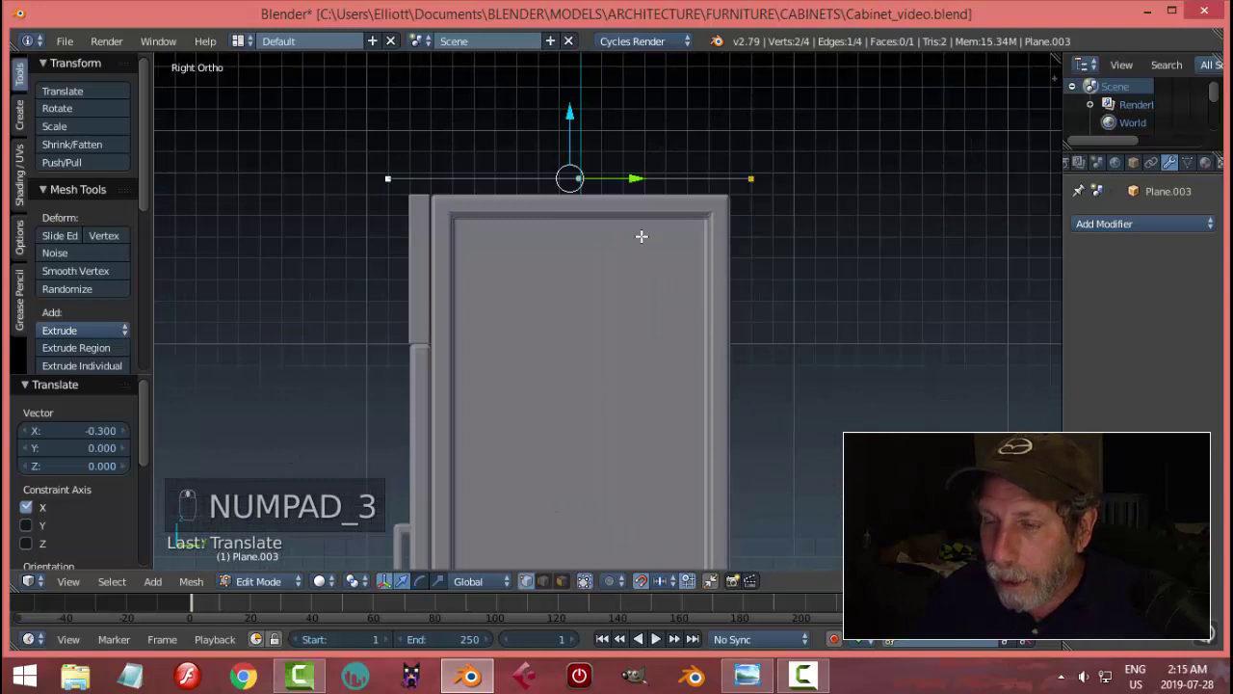
{"action": "key", "text": "a"}
{"action": "key", "text": "a"}
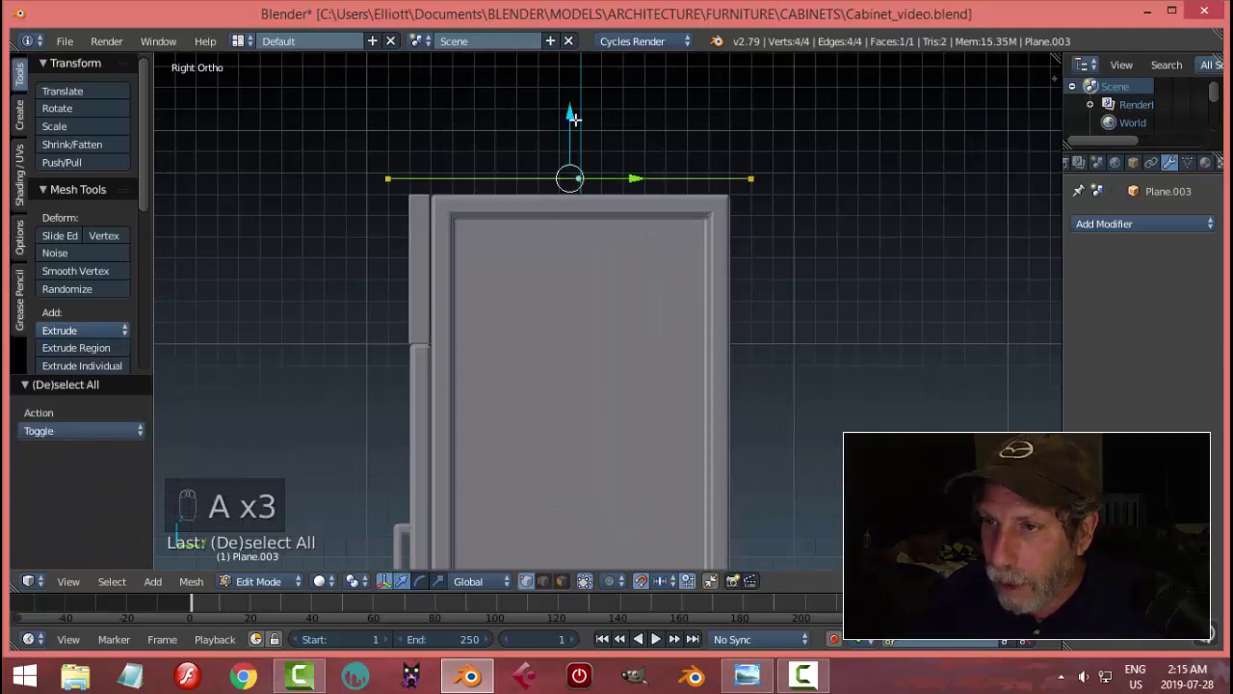
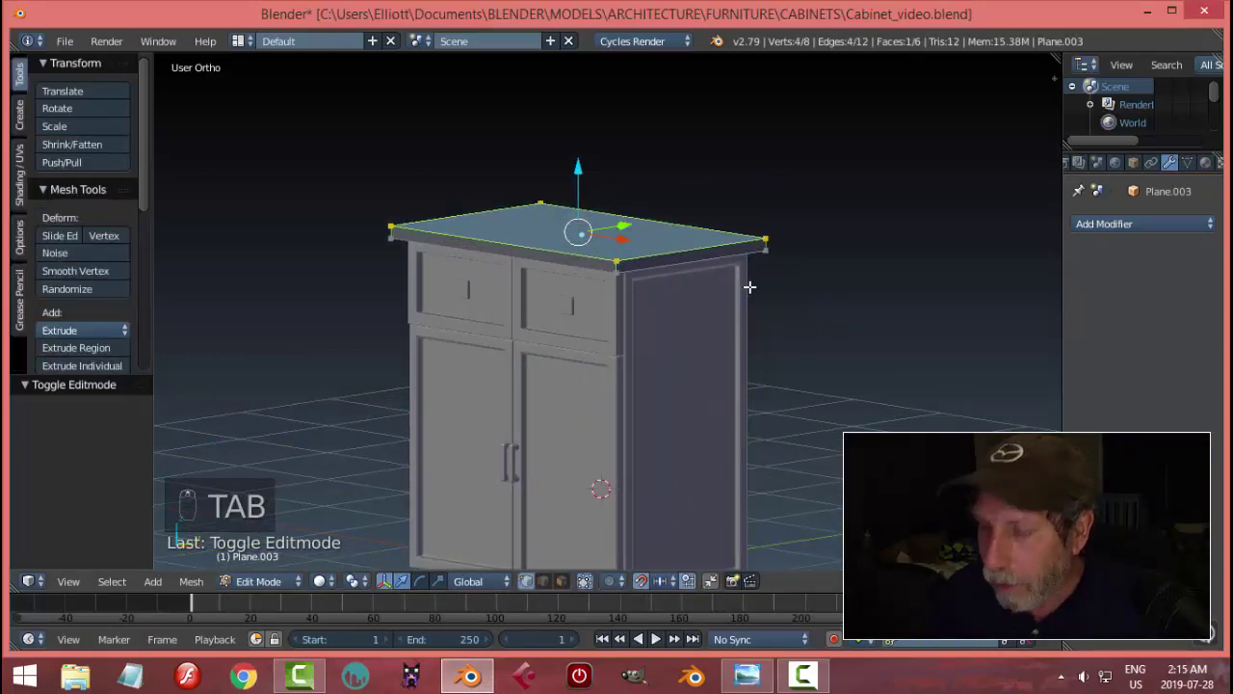
{"action": "key", "text": "KP_3"}
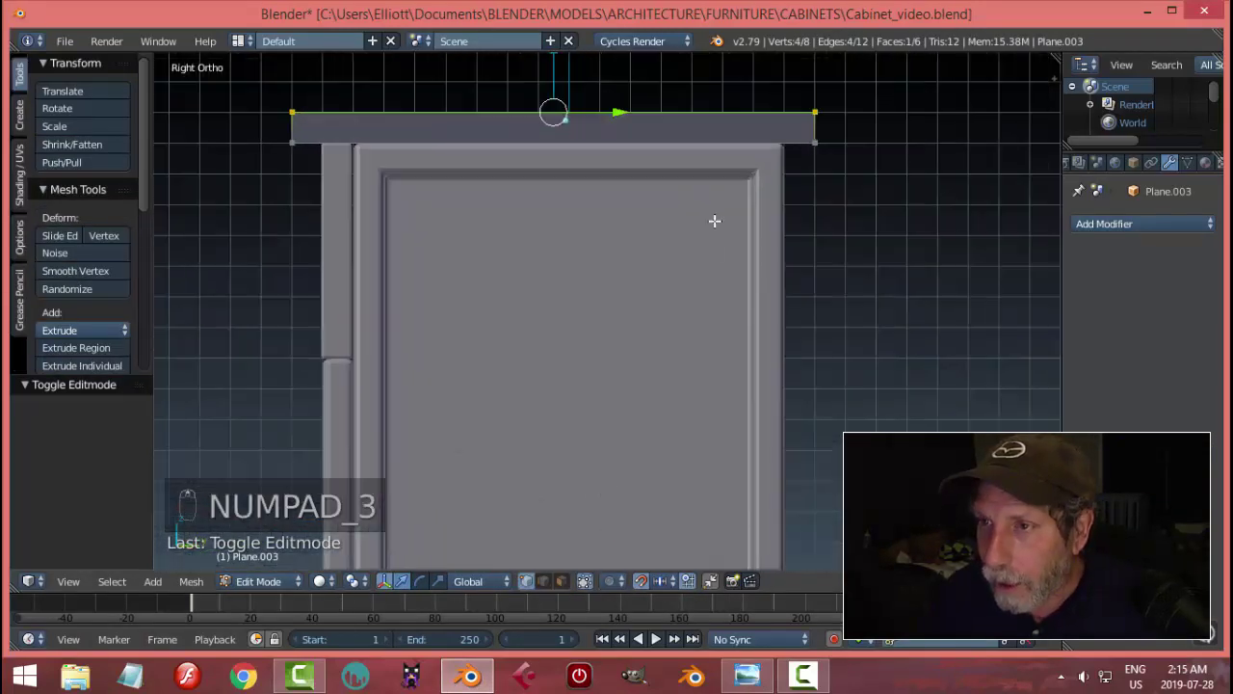
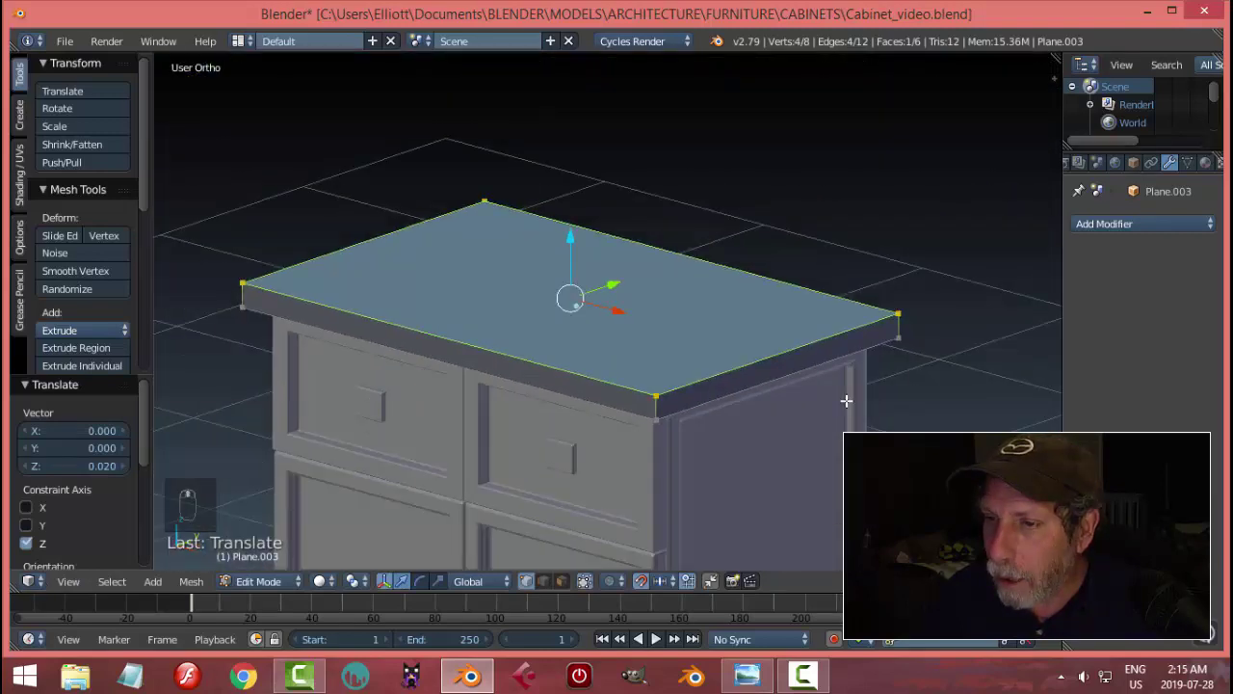
{"action": "key", "text": "Tab"}
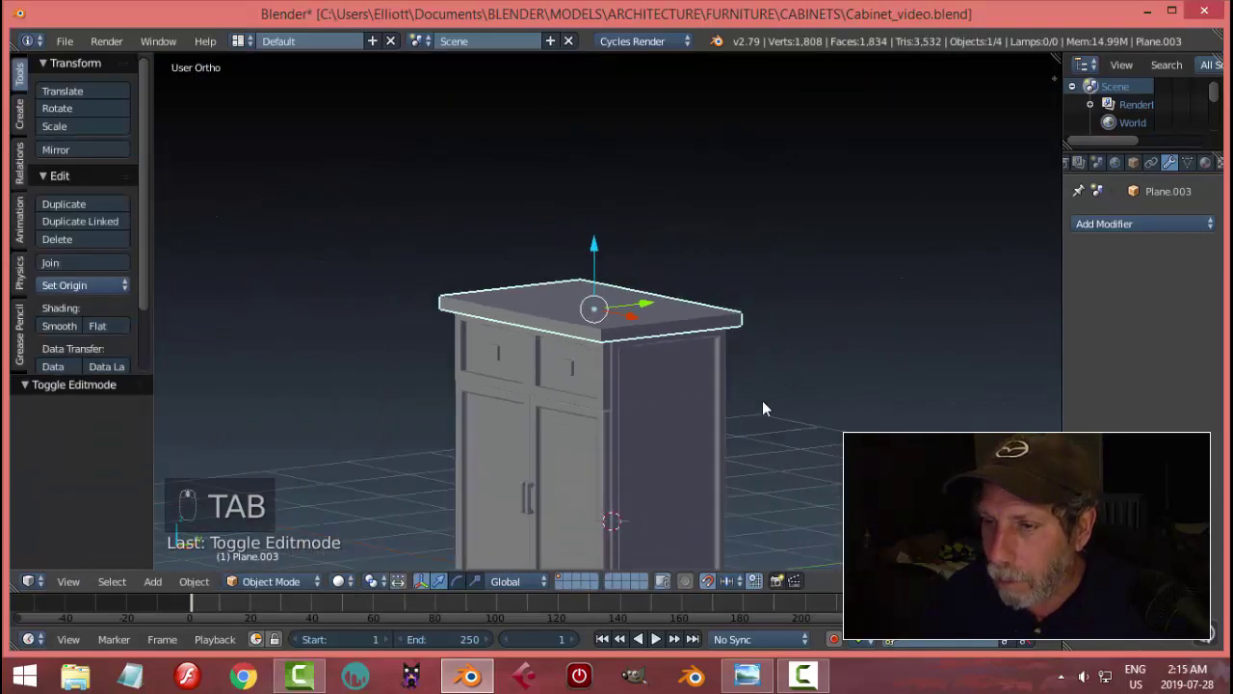
Duplicate the countertop slab and bring the copy down to the cabinet's bottom in Right Ortho
{"action": "left_click", "coordinate": [719, 588]}
{"action": "left_click_drag", "start_coordinate": [803, 485], "coordinate": [685, 275]}
{"action": "key", "text": "shift+d"}
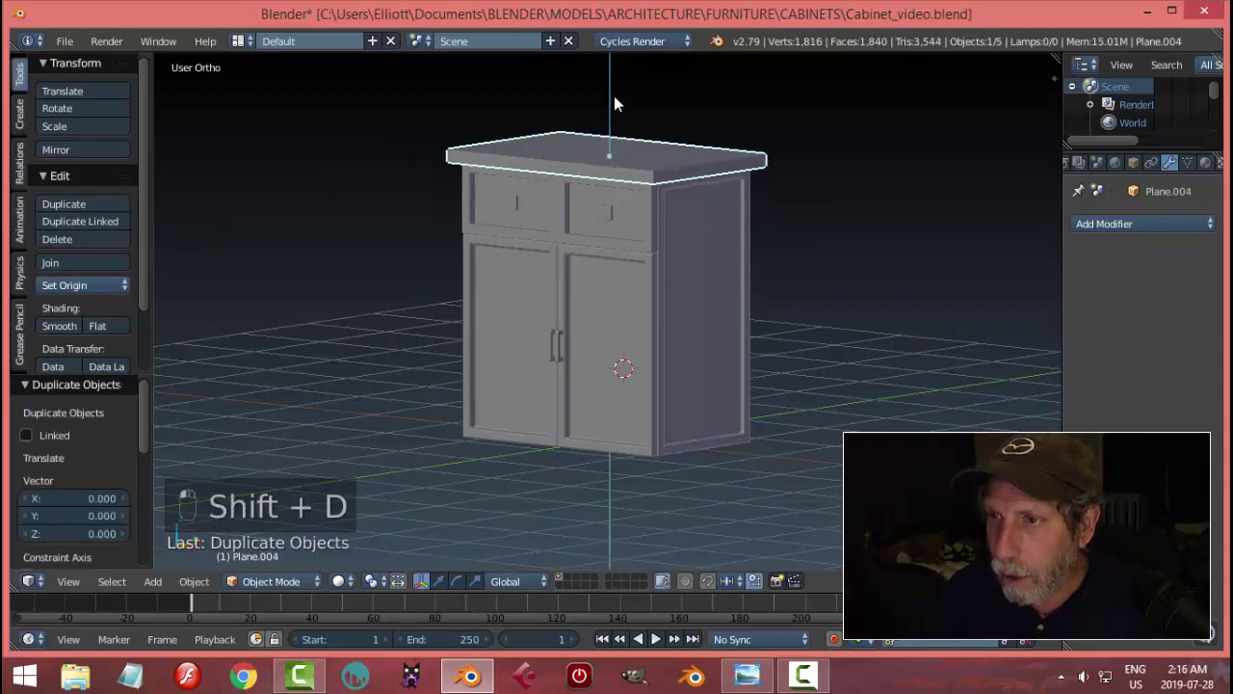
{"action": "left_click", "coordinate": [656, 398]}
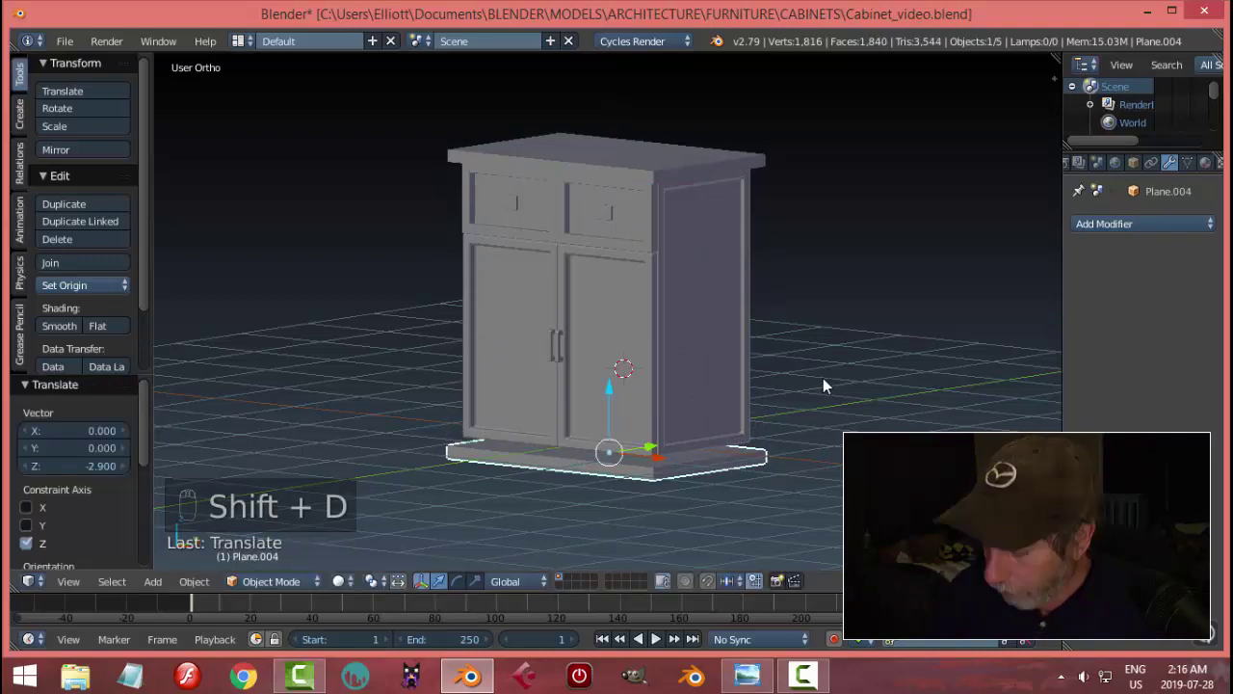
{"action": "key", "text": "KP_3"}
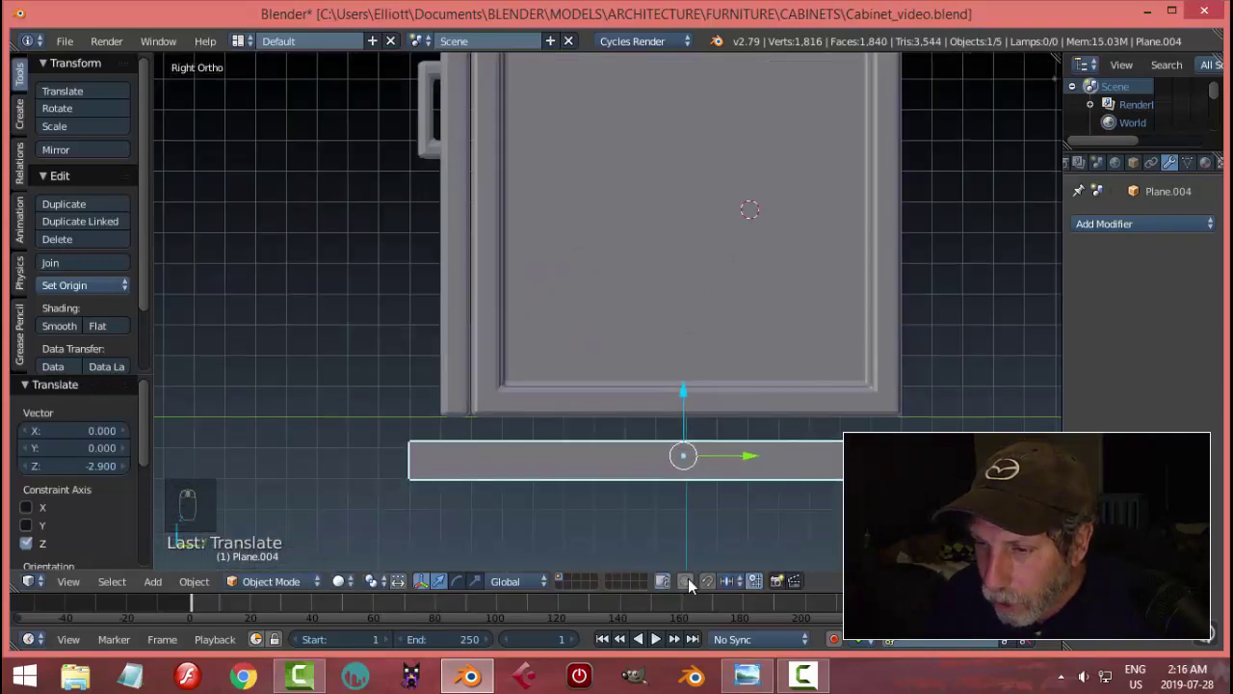
{"action": "left_click_drag", "start_coordinate": [712, 590], "coordinate": [697, 379]}
{"action": "middle_click", "coordinate": [697, 380]}
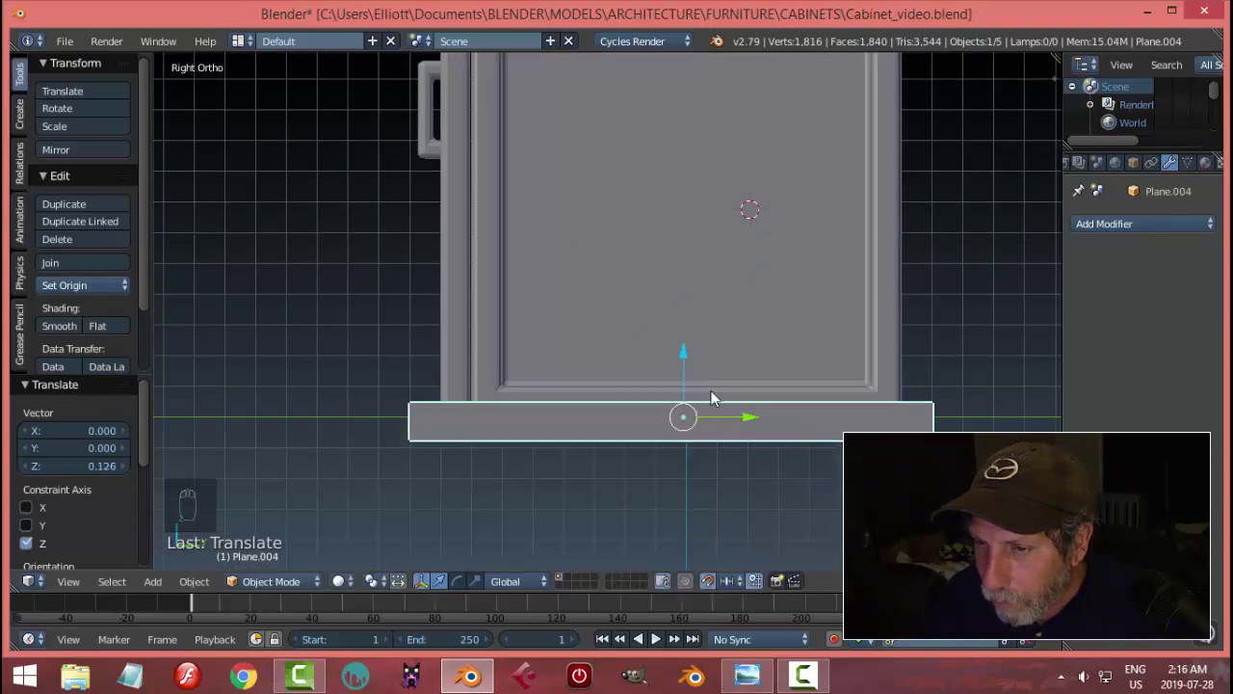
Adjust the copy as a base plinth under the cabinet, then select body and plinth for linking modifiers
{"action": "left_click_drag", "start_coordinate": [686, 363], "coordinate": [718, 597]}
{"action": "left_click_drag", "start_coordinate": [733, 590], "coordinate": [614, 437]}
{"action": "left_click_drag", "start_coordinate": [657, 450], "coordinate": [676, 453]}
{"action": "key", "text": "a"}
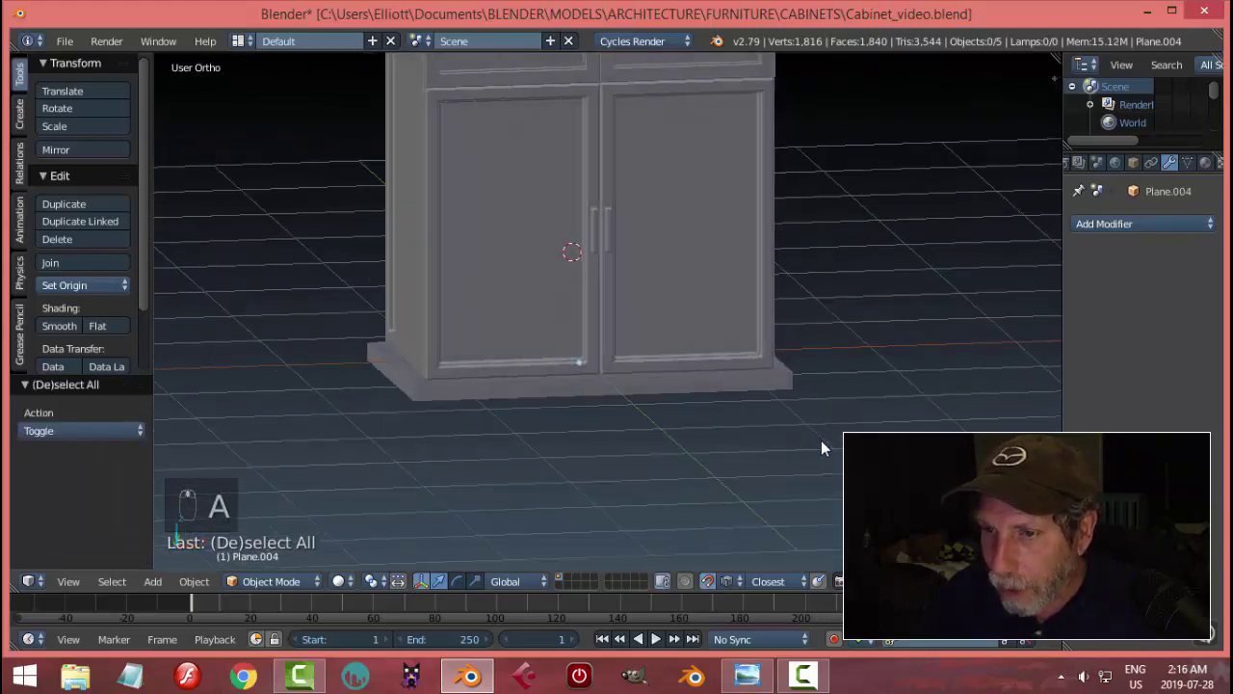
{"action": "left_click_drag", "start_coordinate": [713, 586], "coordinate": [662, 283]}
{"action": "left_click_drag", "start_coordinate": [662, 283], "coordinate": [688, 281]}
{"action": "key", "text": "ctrl+l"}
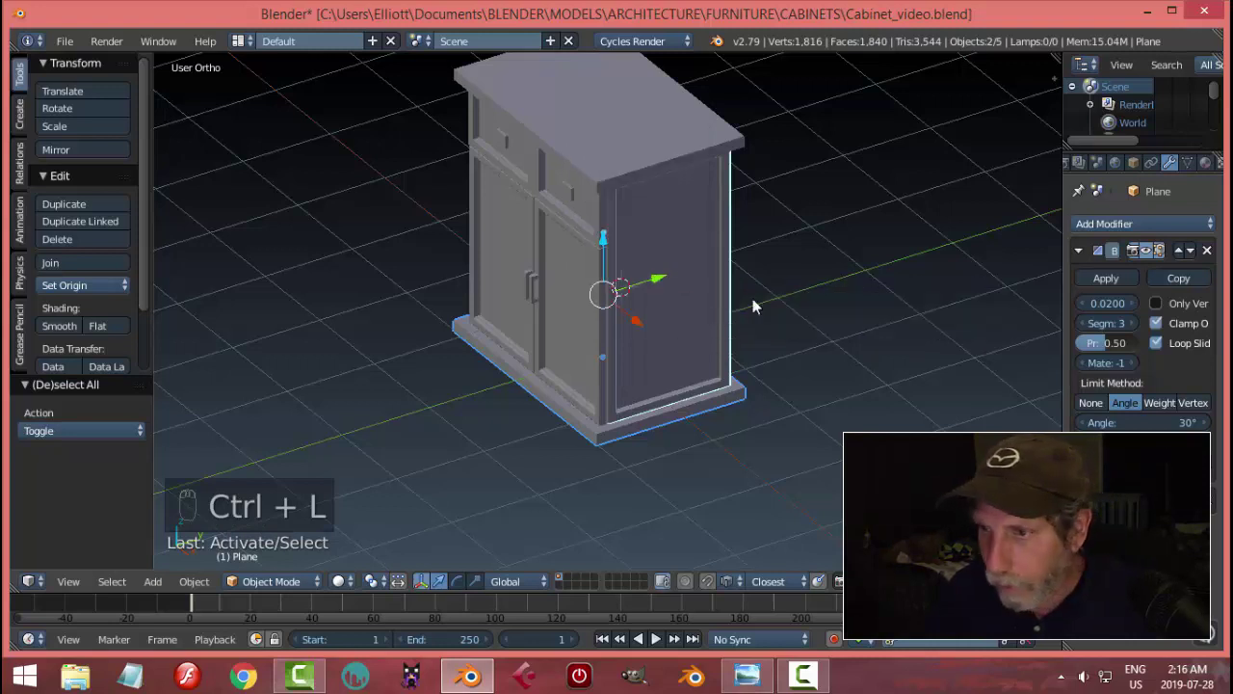
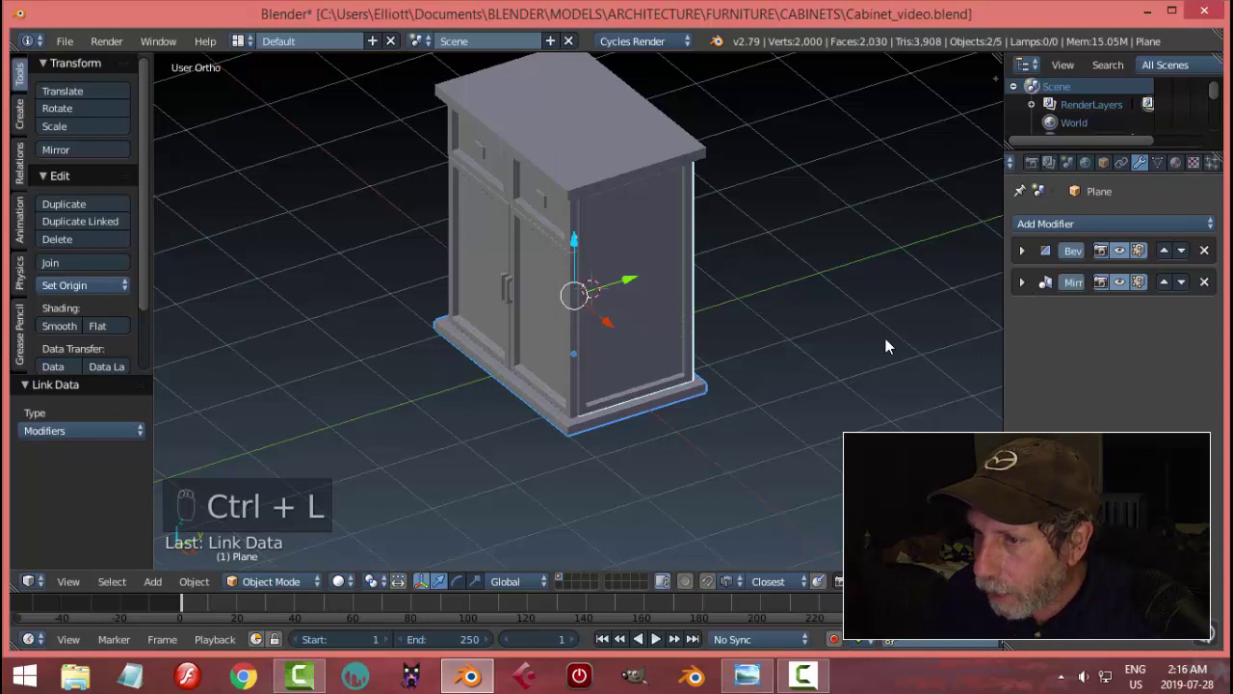
Link the body's bevel modifiers to the plinth, remove its copied Mirror modifier, and save the file
{"action": "left_click_drag", "start_coordinate": [661, 409], "coordinate": [609, 413]}
{"action": "left_click_drag", "start_coordinate": [603, 441], "coordinate": [624, 151]}
{"action": "right_click", "coordinate": [625, 150]}
{"action": "key", "text": "ctrl+l"}
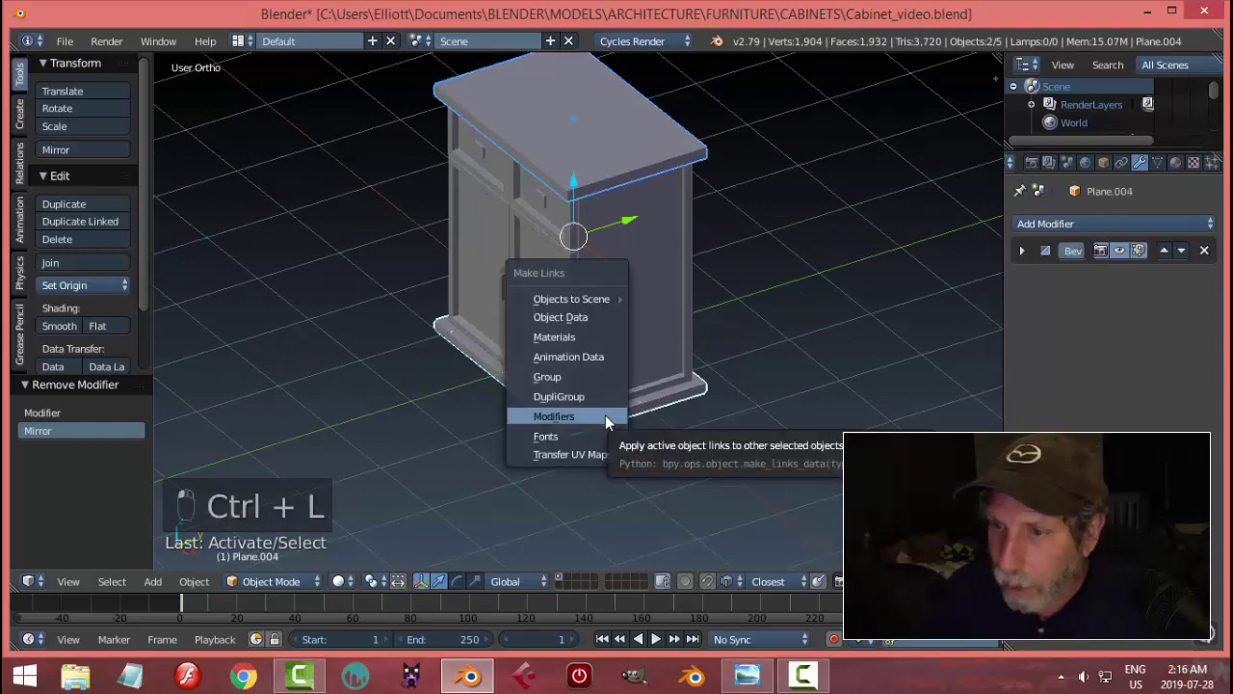
{"action": "key", "text": "a"}
{"action": "key", "text": "ctrl+s"}
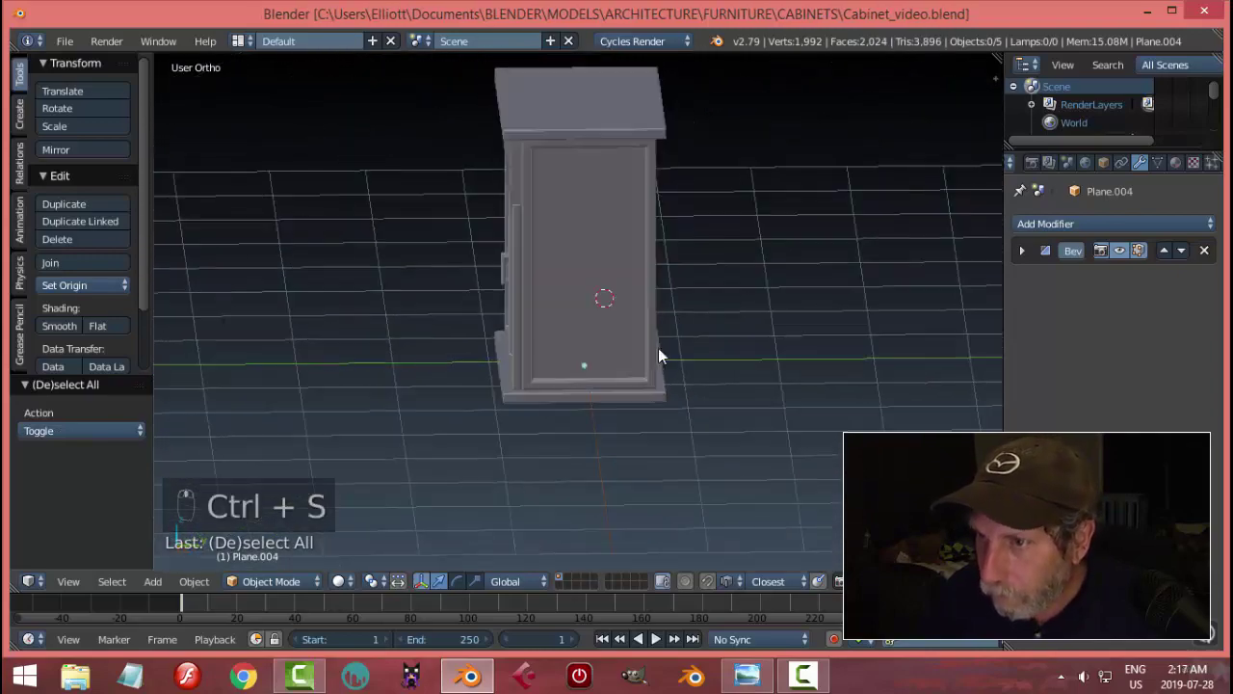
{"action": "middle_click", "coordinate": [757, 339]}
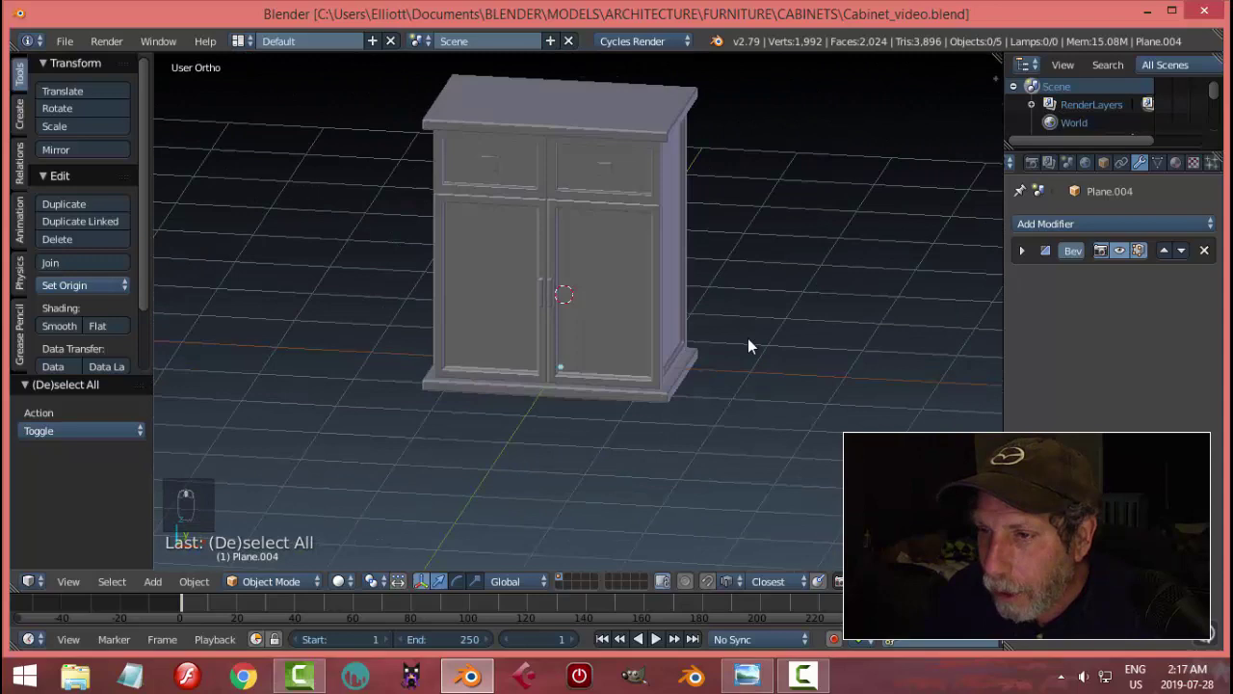
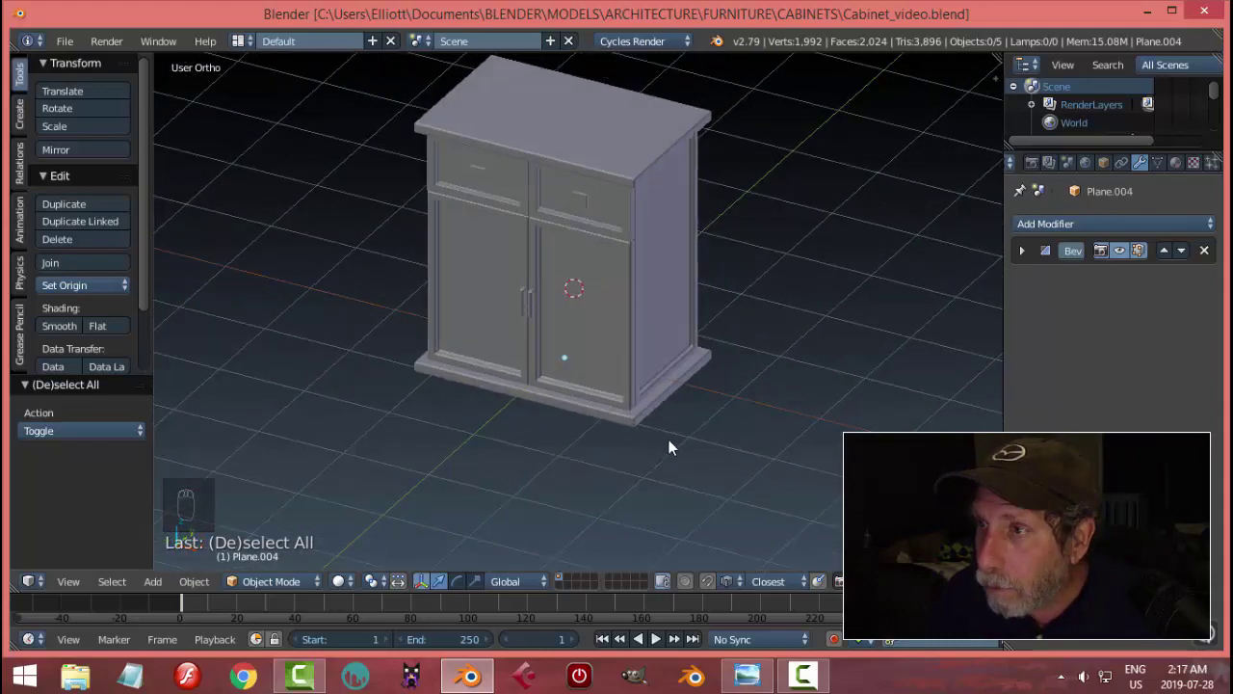
{"action": "left_click_drag", "start_coordinate": [783, 169], "coordinate": [715, 353]}
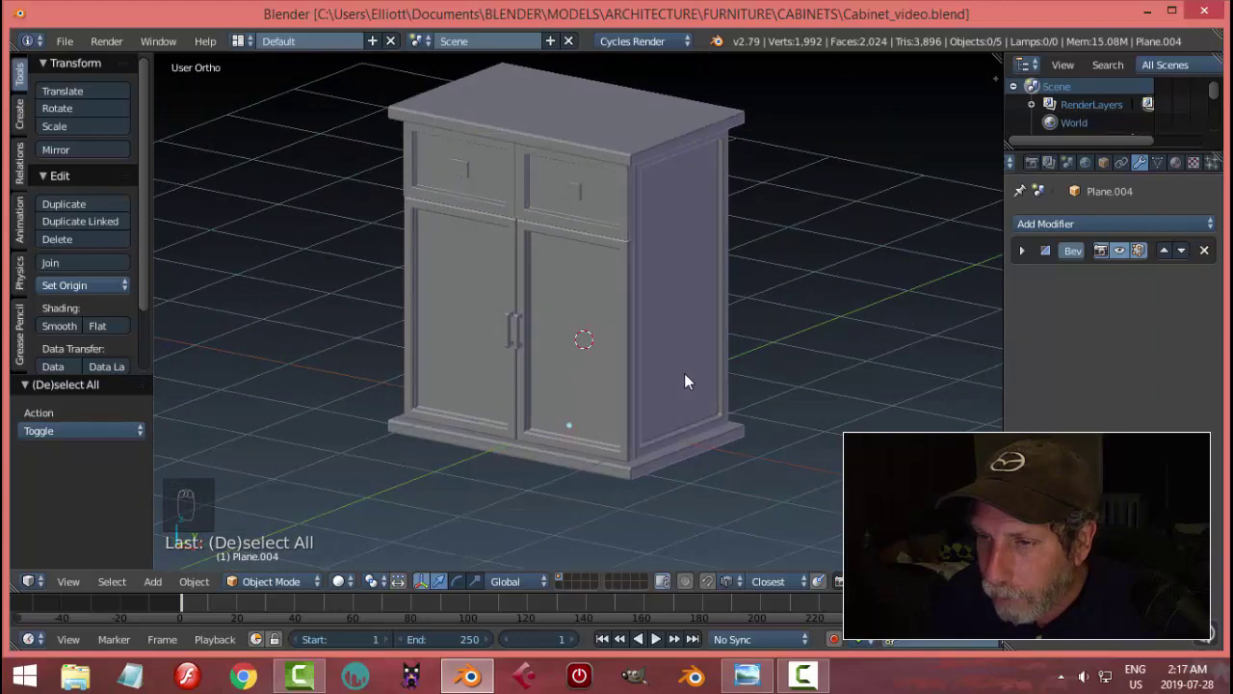
{"action": "middle_click", "coordinate": [688, 381]}
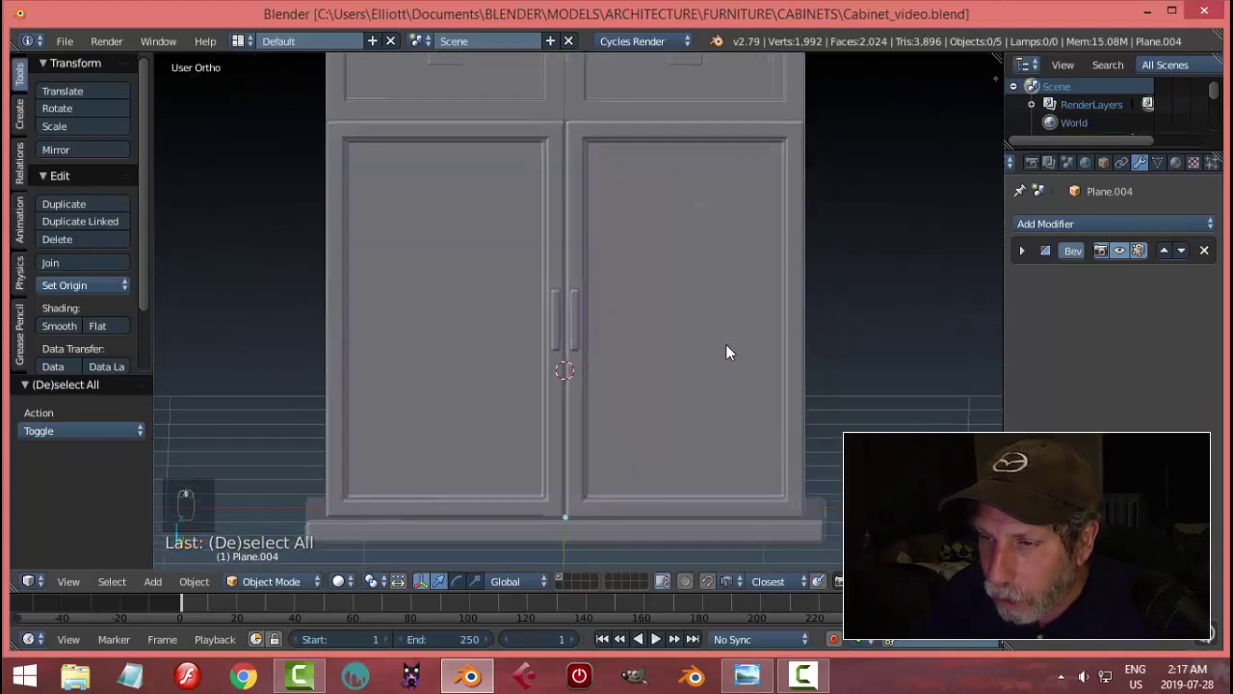
{"action": "middle_click", "coordinate": [705, 359]}
{"action": "left_click_drag", "start_coordinate": [546, 315], "coordinate": [808, 394]}
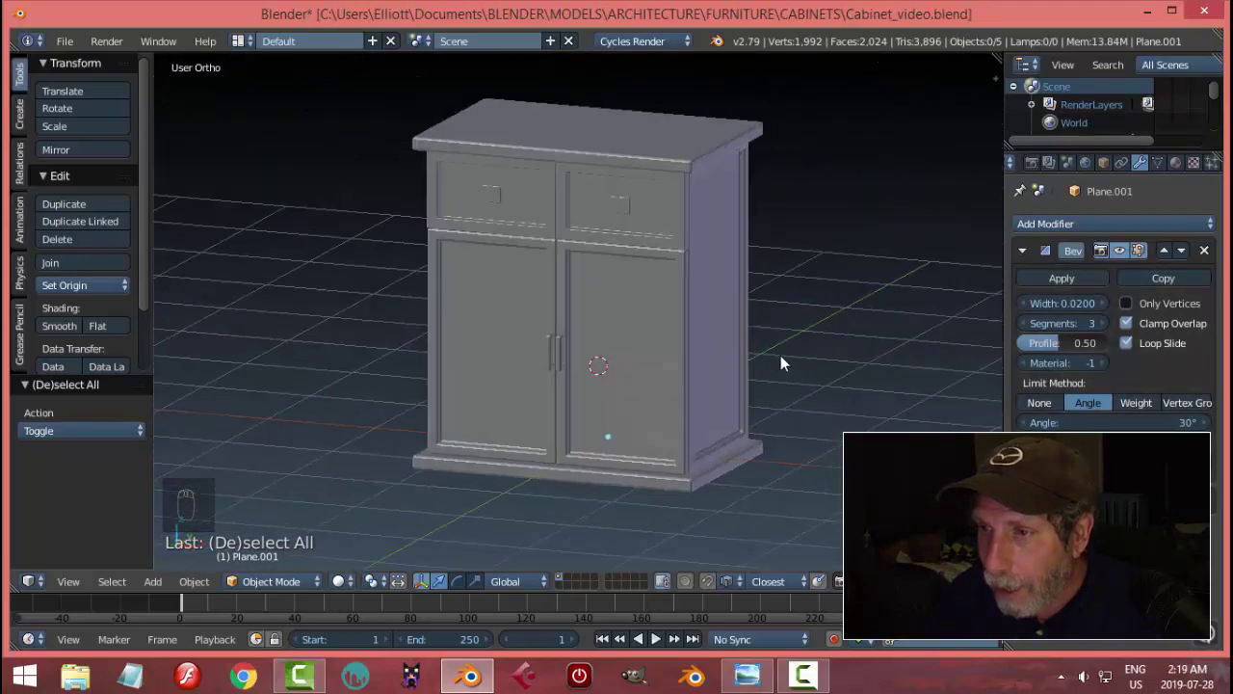